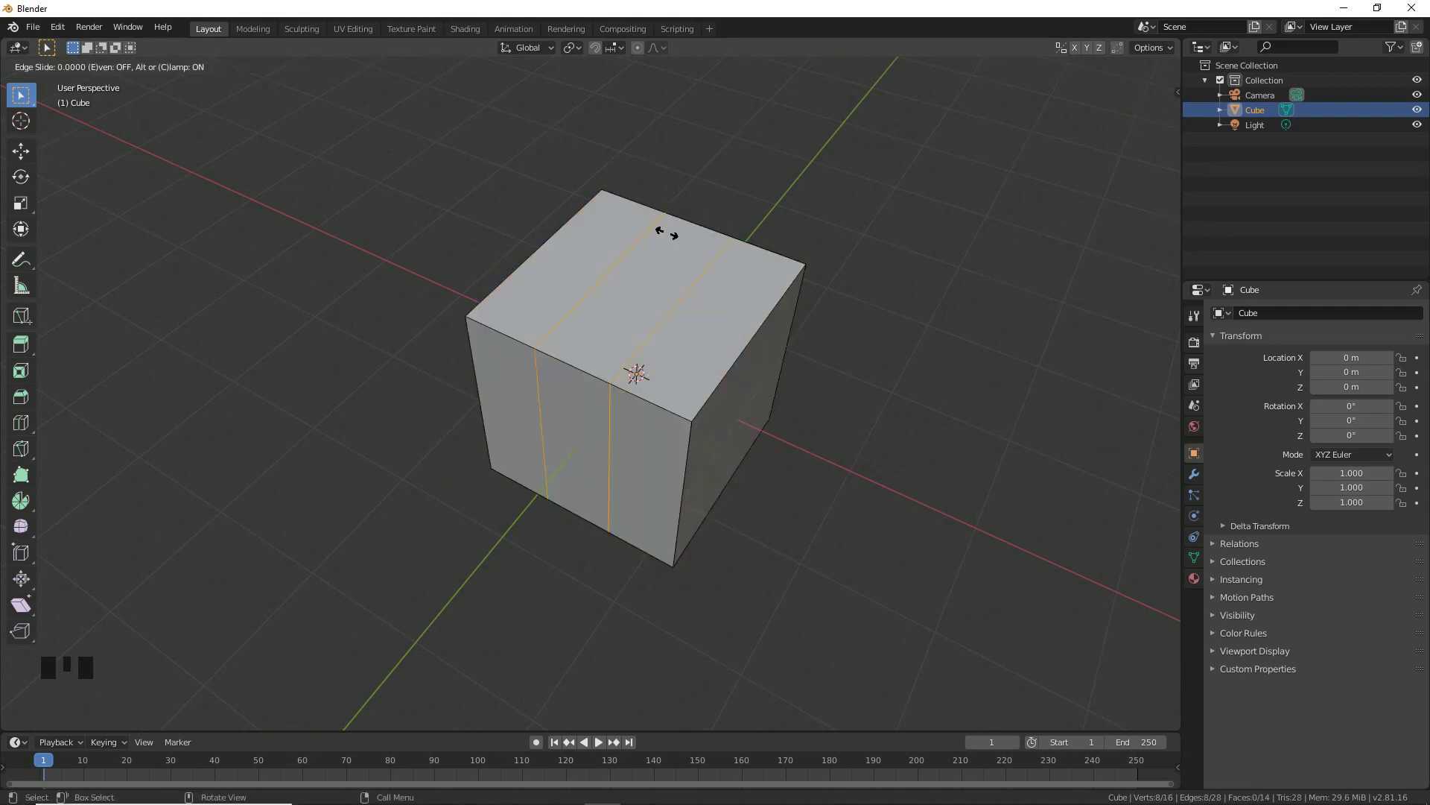
- Cut two edge loops across the cube's top and switch to face selection
{"action": "key", "text": "s"}
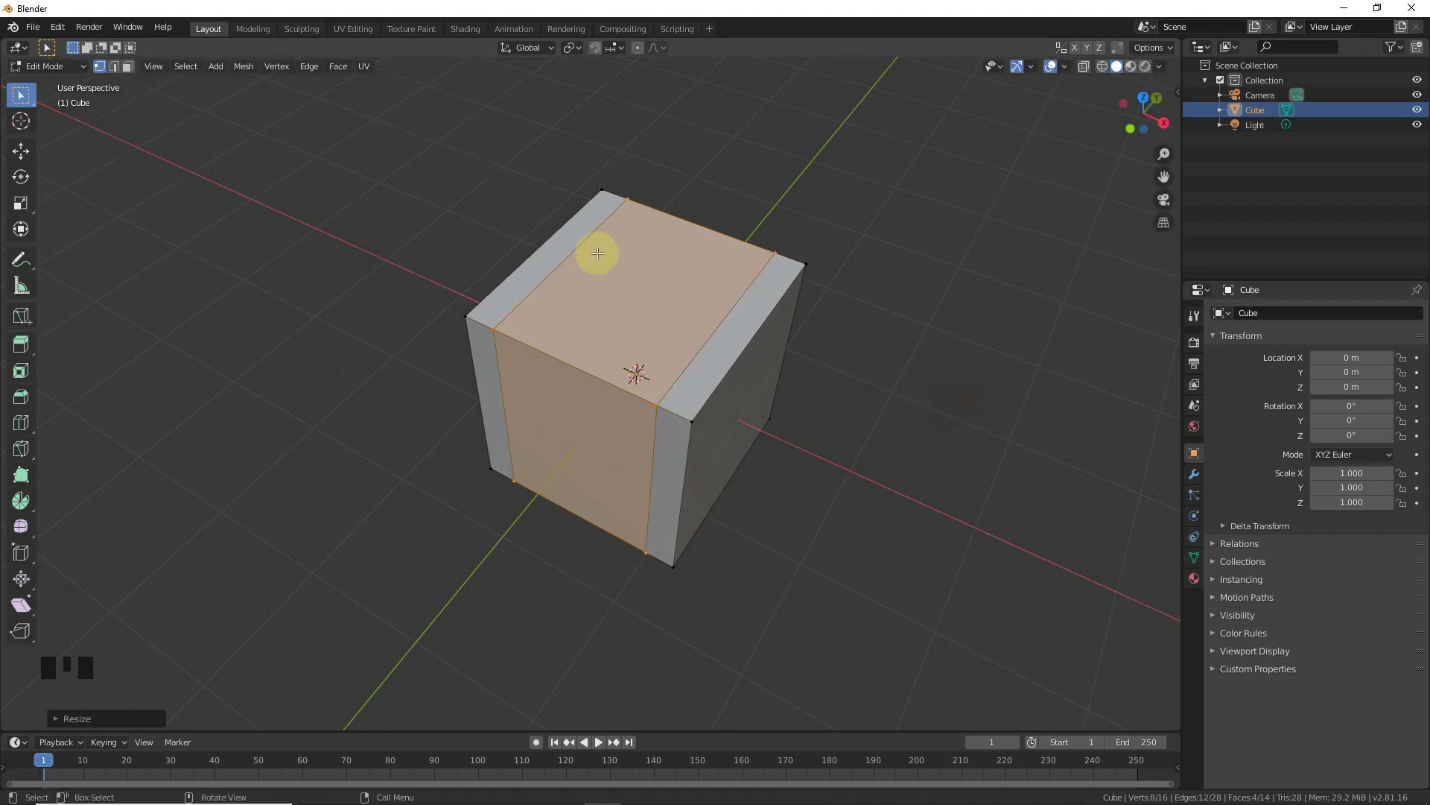
{"action": "key", "text": "ctrl+r"}
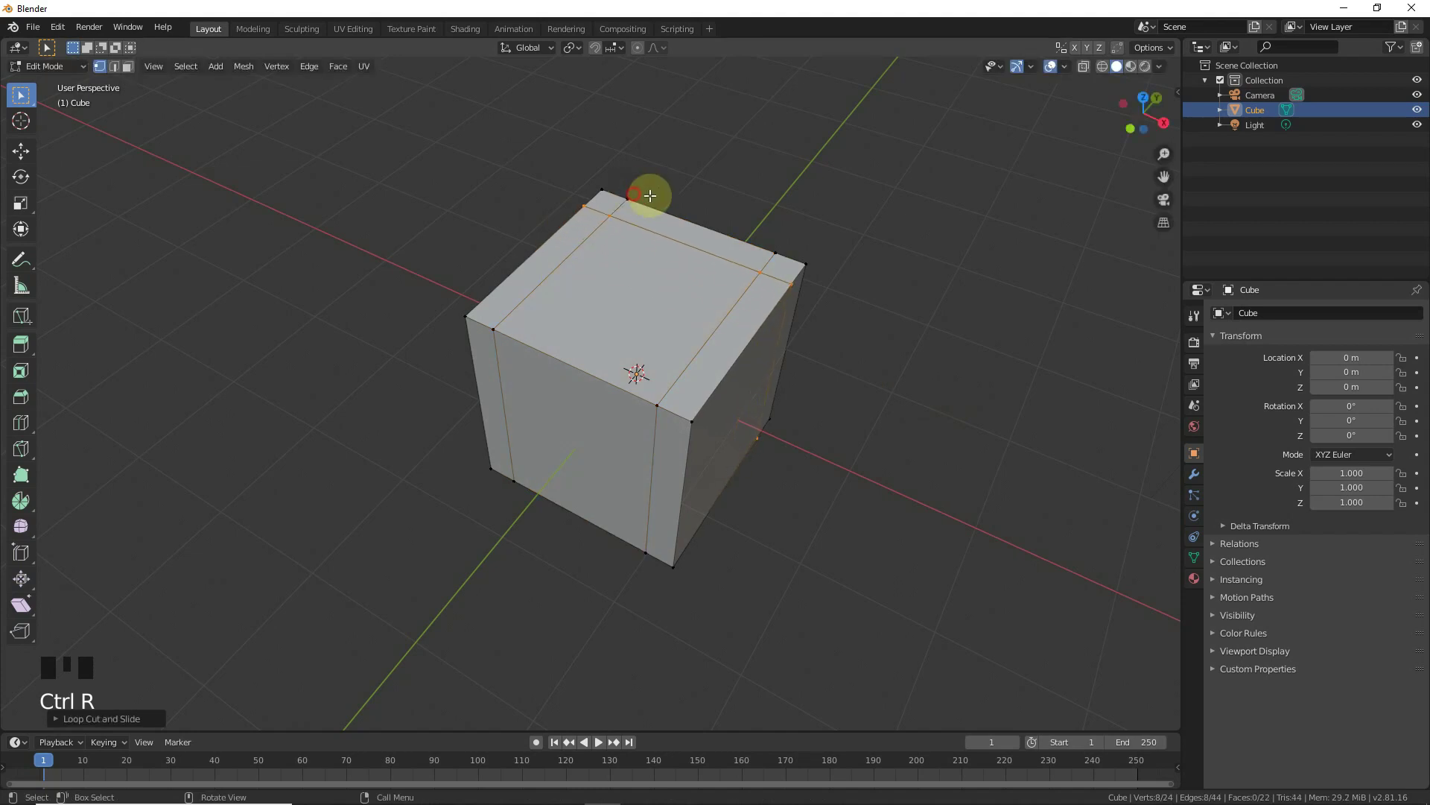
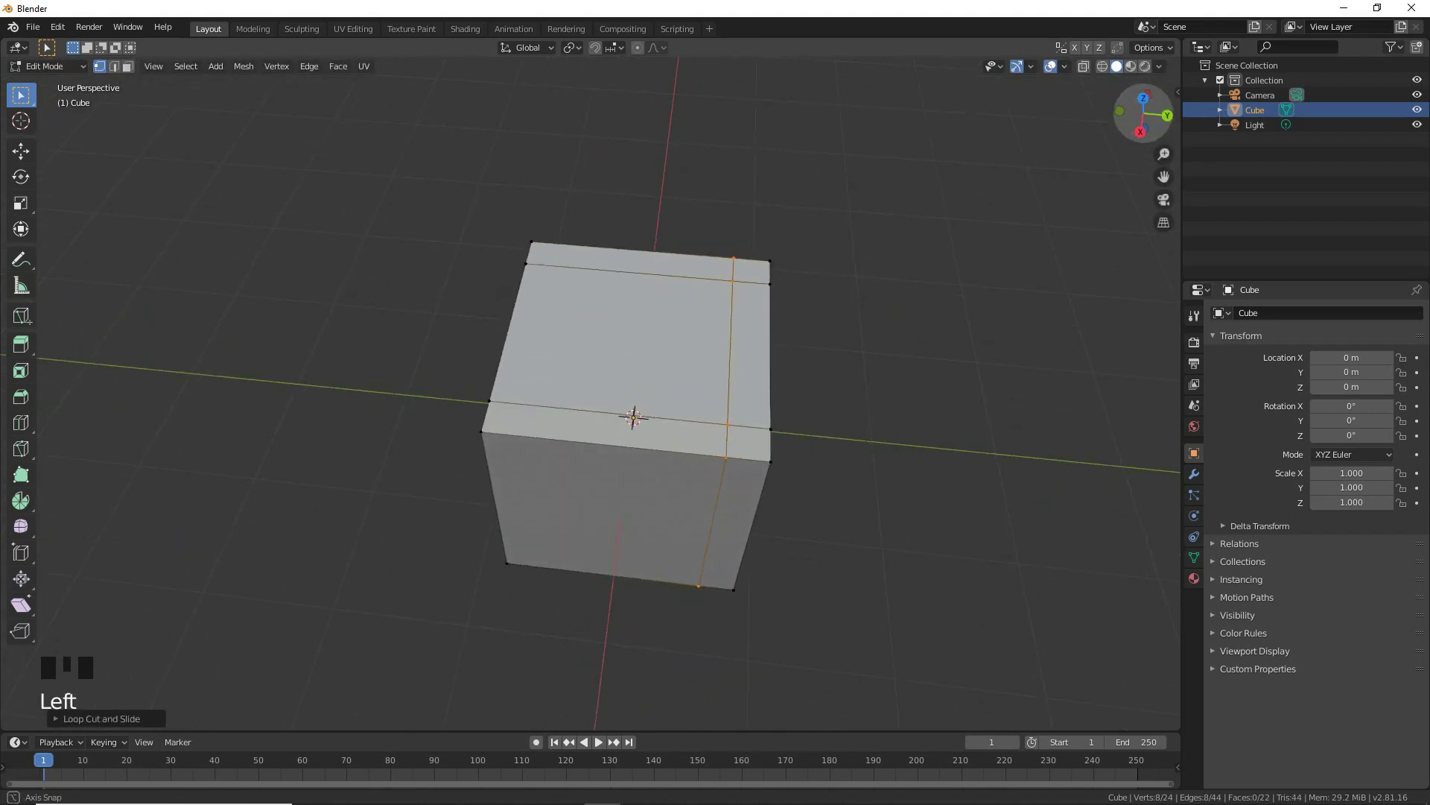
{"action": "left_click", "coordinate": [137, 66]}
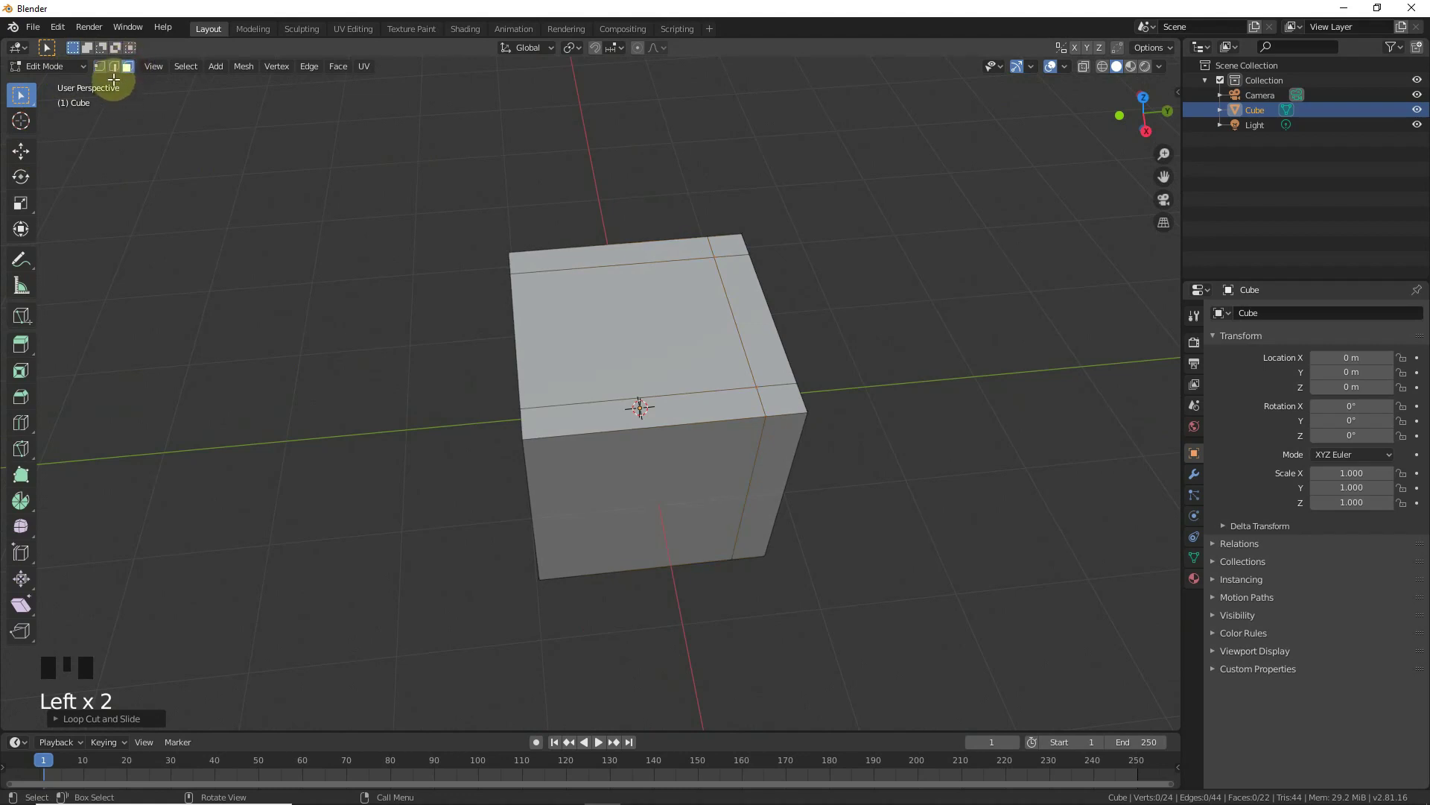
- Select the back and side top faces and extrude them upward into a backrest and armrests
{"action": "left_click", "coordinate": [631, 411]}
{"action": "left_click", "coordinate": [774, 391]}
{"action": "left_click", "coordinate": [750, 314]}
{"action": "left_click_drag", "start_coordinate": [718, 242], "coordinate": [708, 242]}
{"action": "left_click", "coordinate": [636, 249]}
{"action": "left_click", "coordinate": [1143, 110]}
{"action": "key", "text": "e"}
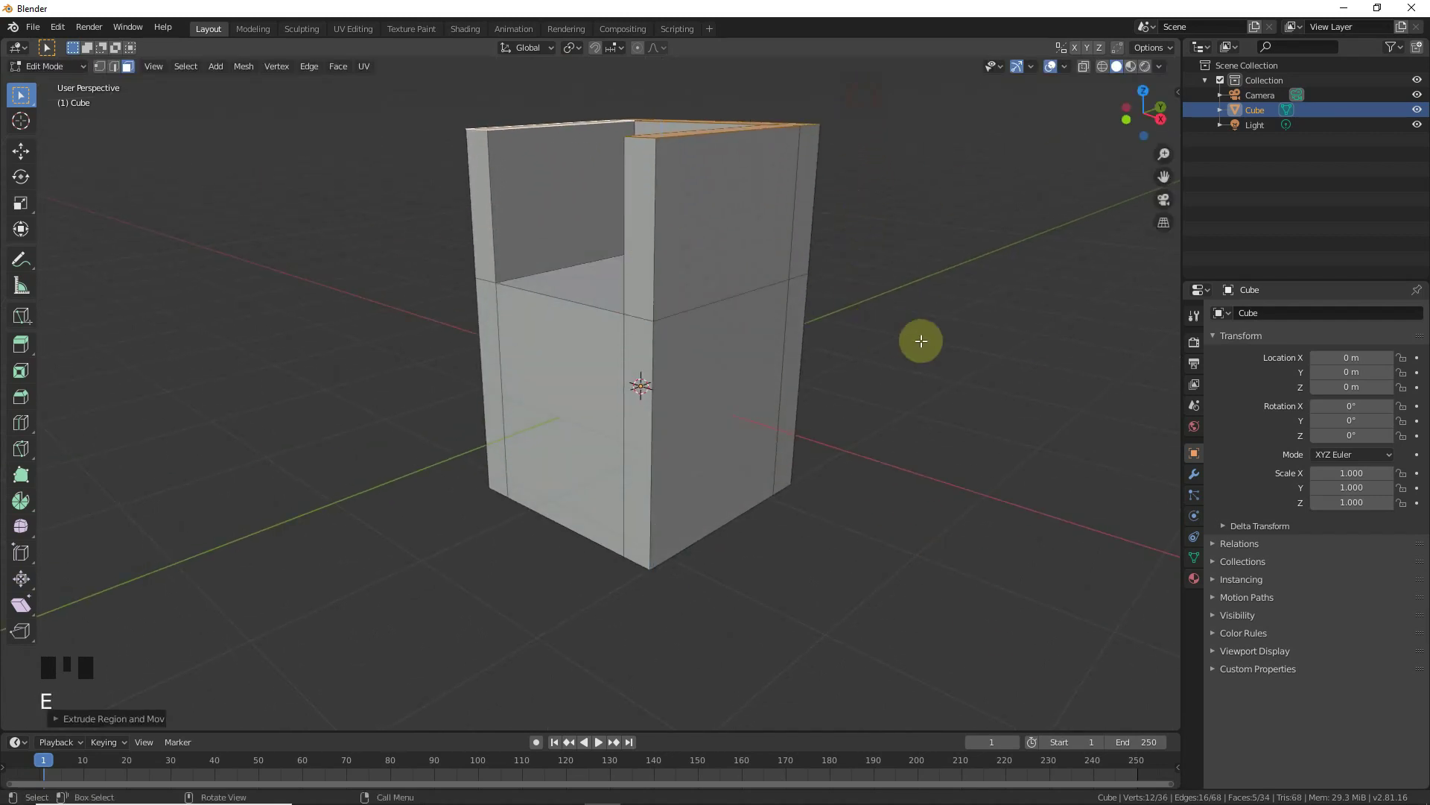
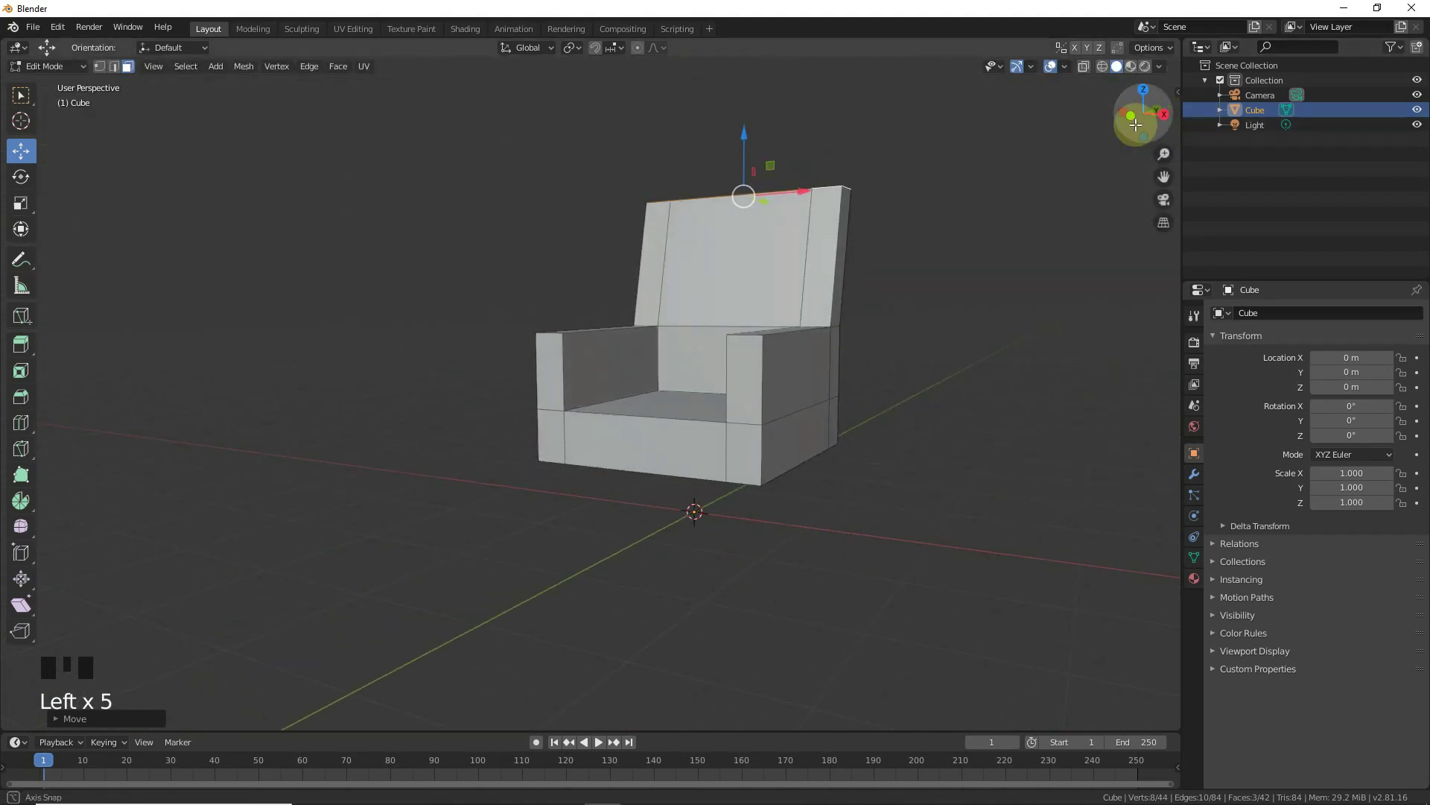
- Select the seat face and move it down to form the lowered seat
{"action": "left_click", "coordinate": [623, 406]}
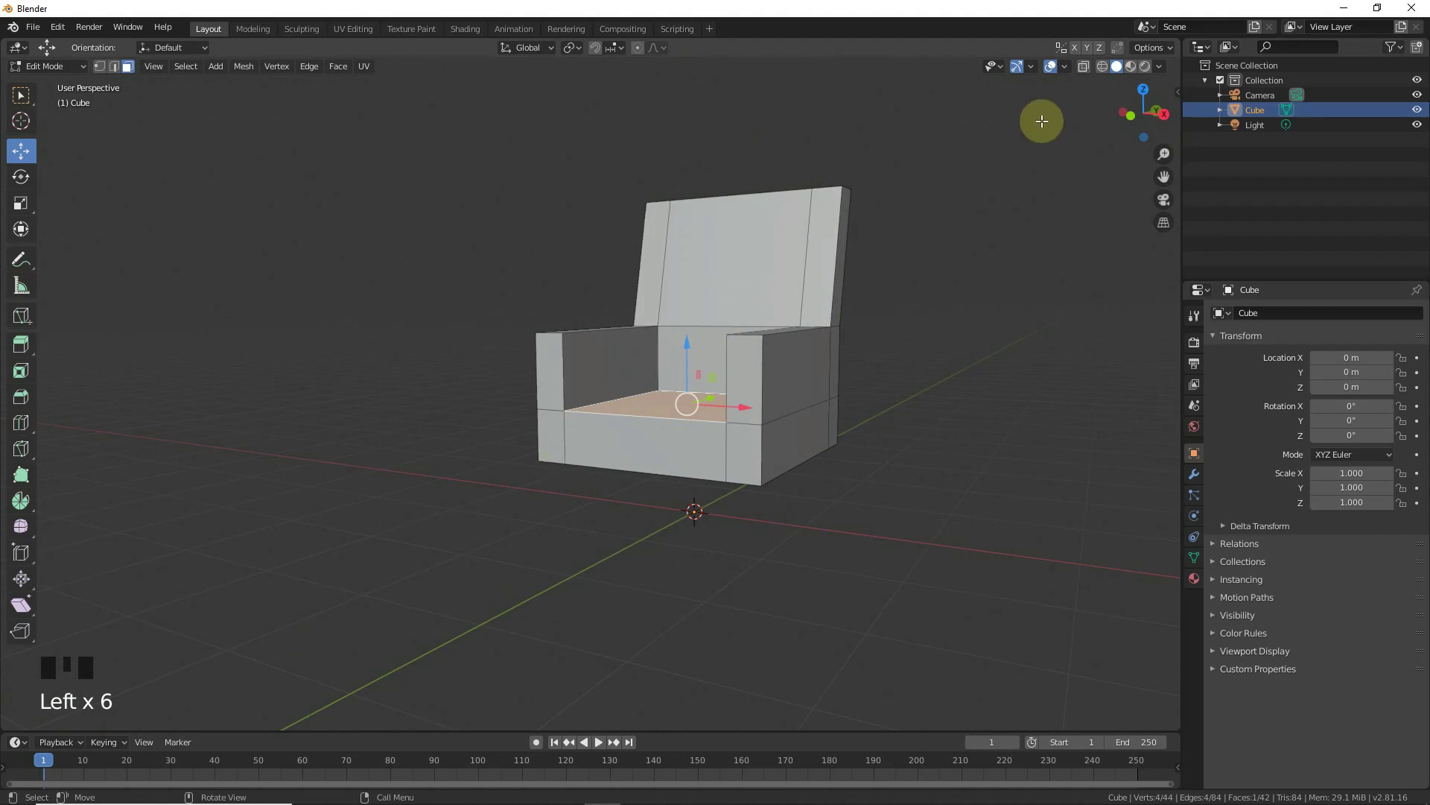
{"action": "left_click", "coordinate": [684, 350]}
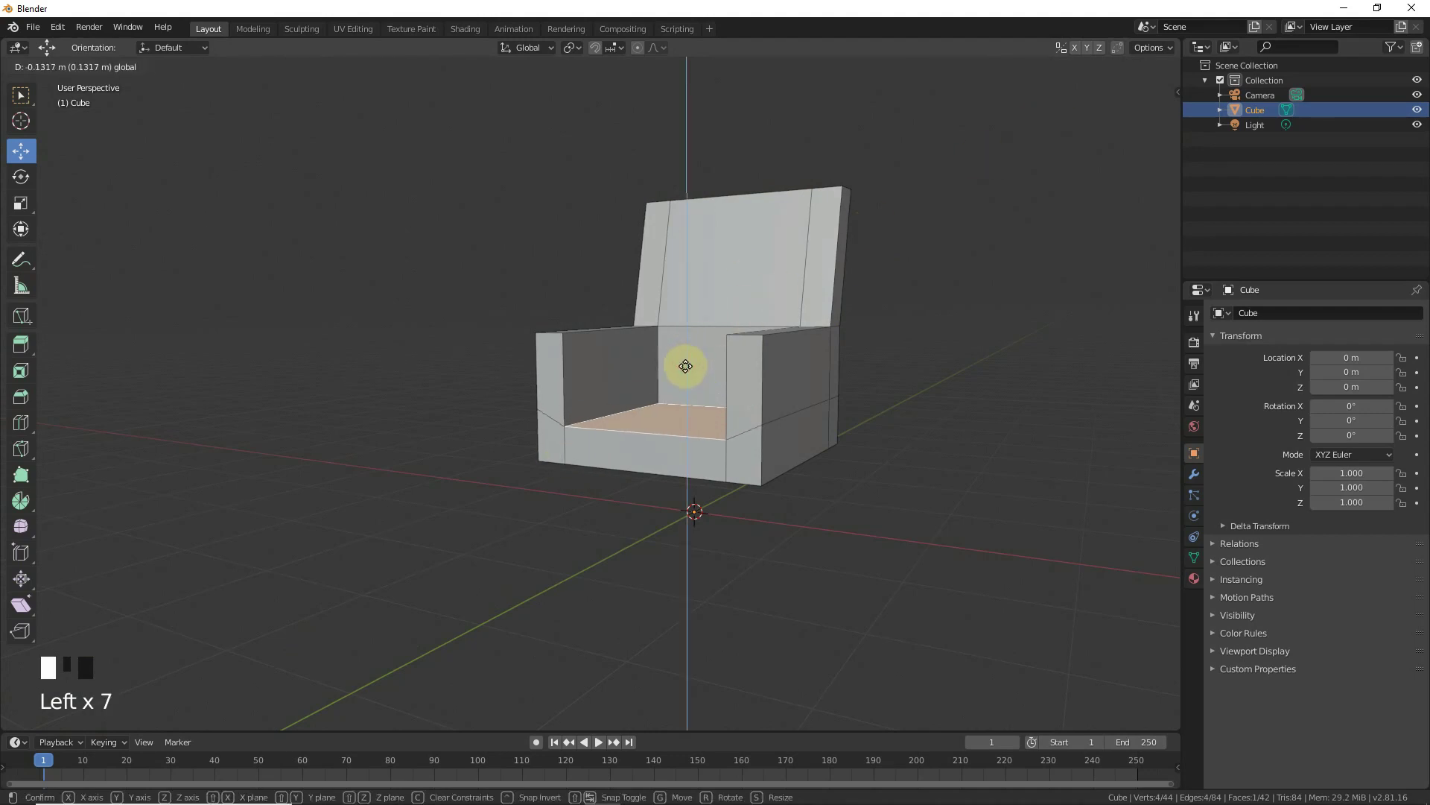
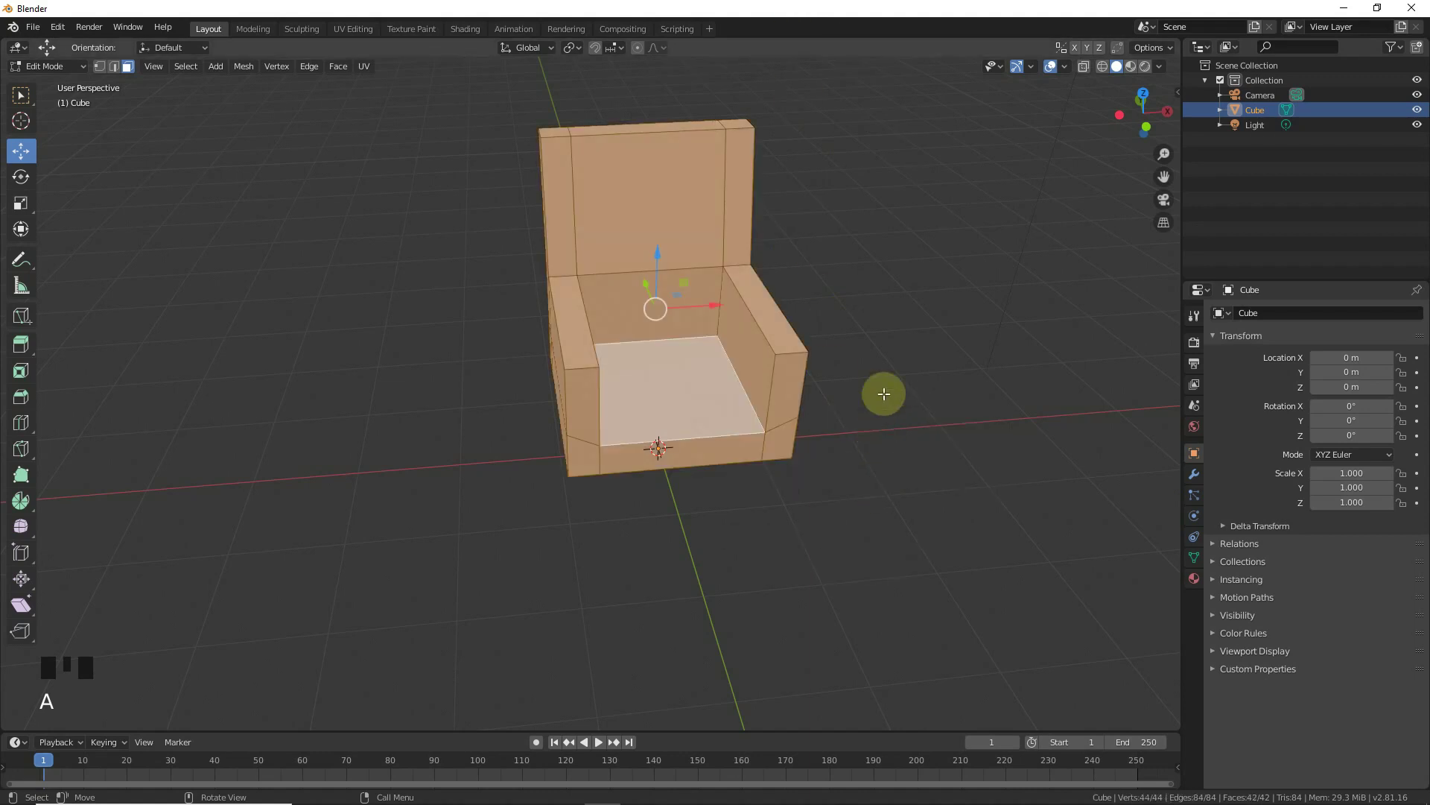
- Bevel all the chair's edges and raise the bevel's segment count for rounder corners
{"action": "key", "text": "ctrl+b"}
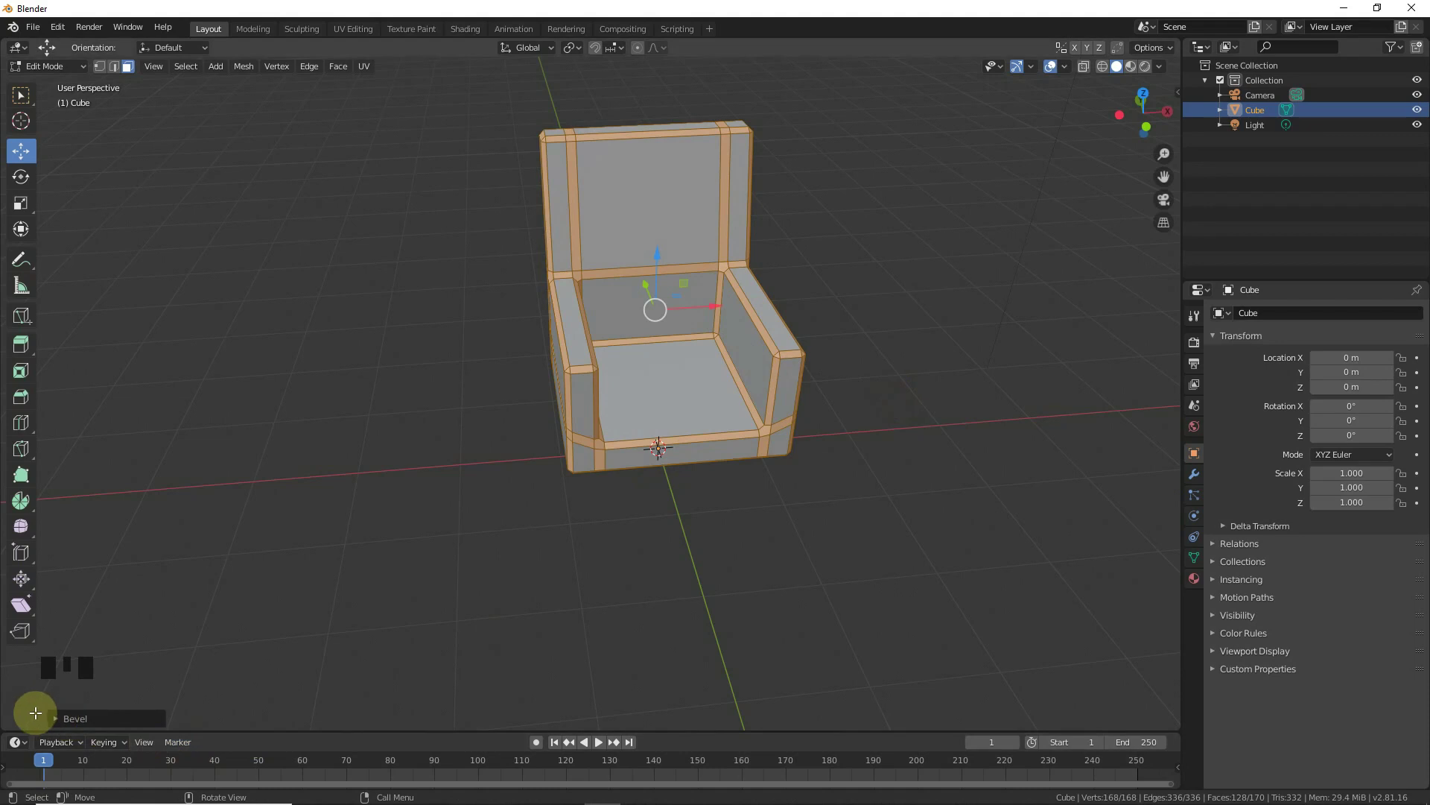
{"action": "left_click", "coordinate": [69, 724]}
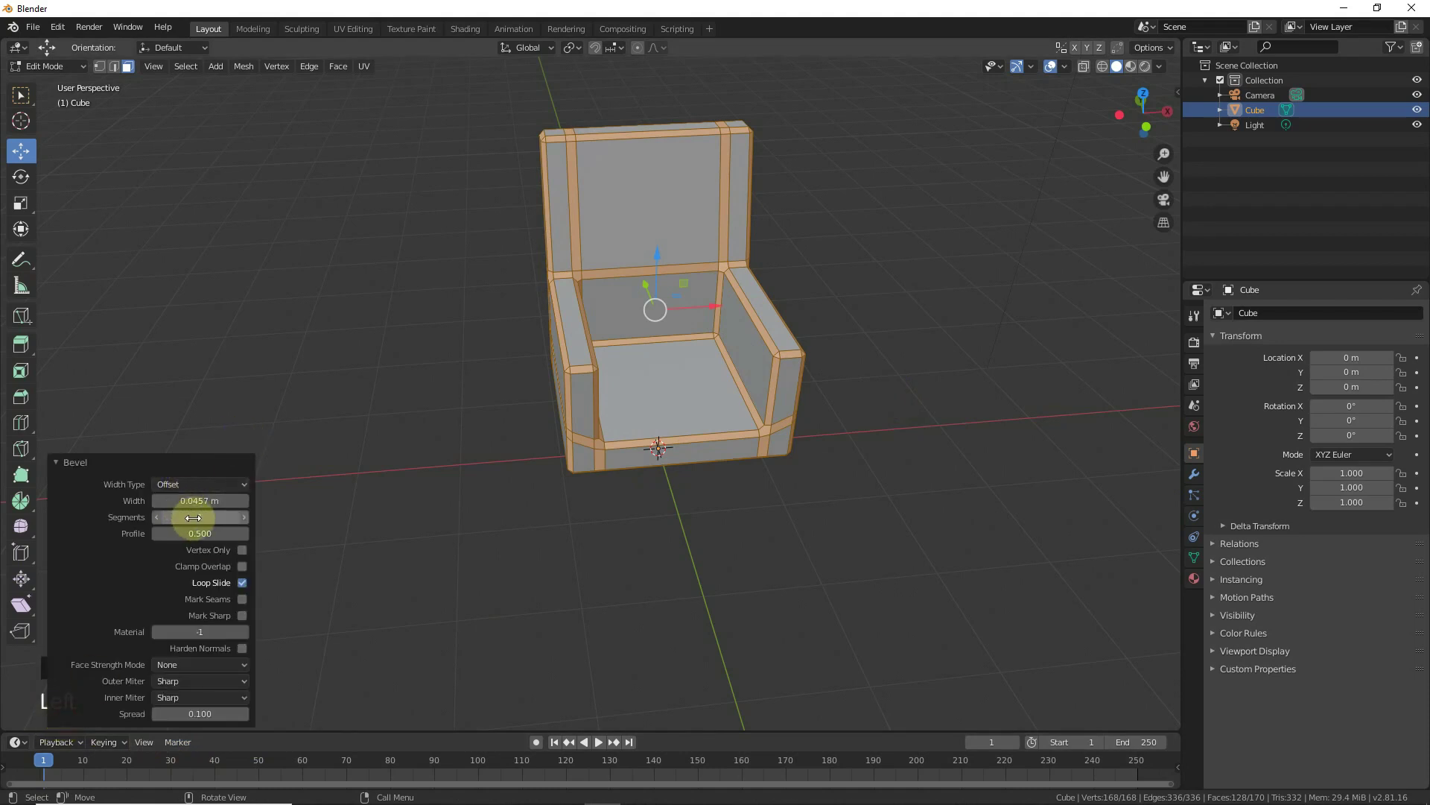
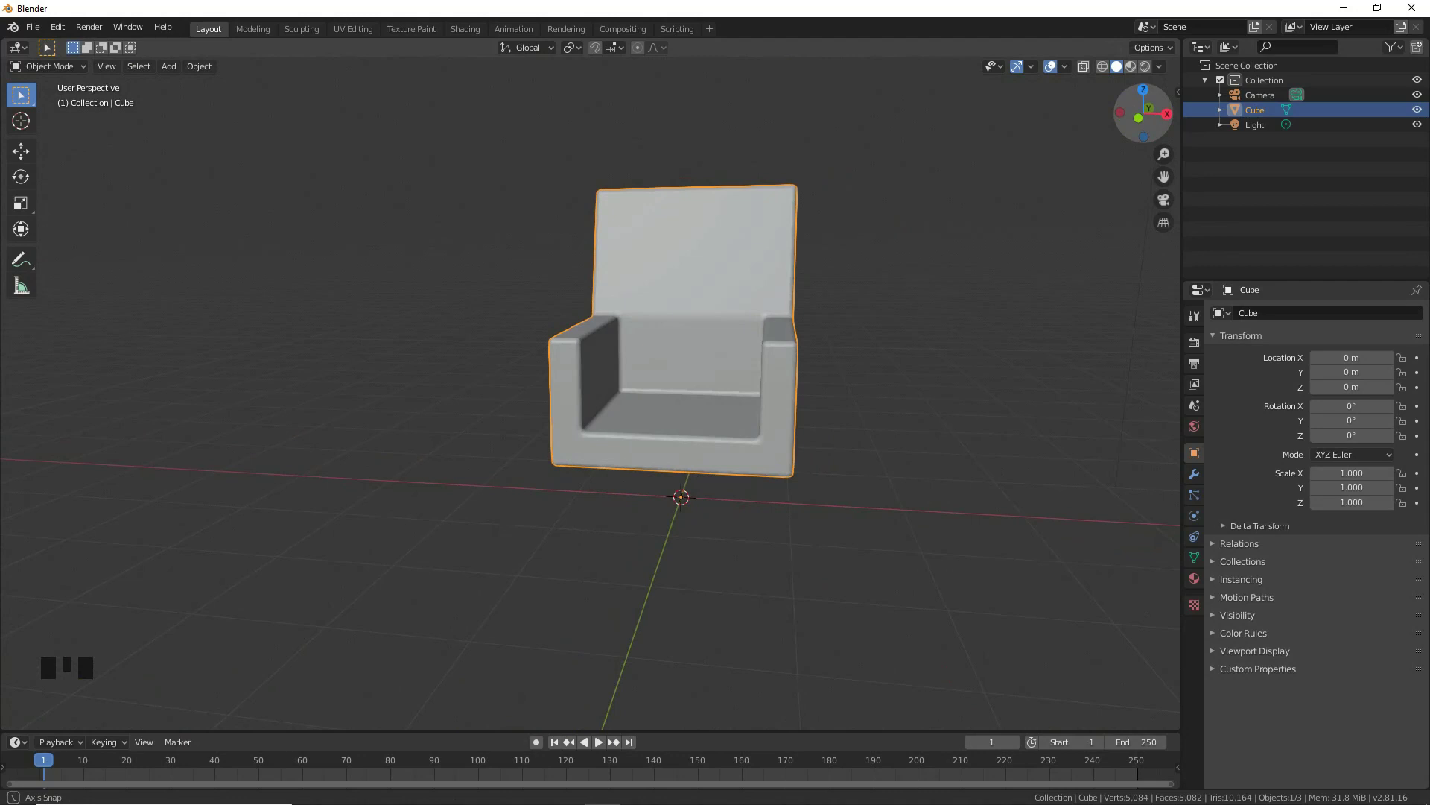
- Add a new cube over the seat and turn on see-through display to view it from above
{"action": "key", "text": "shift+a"}
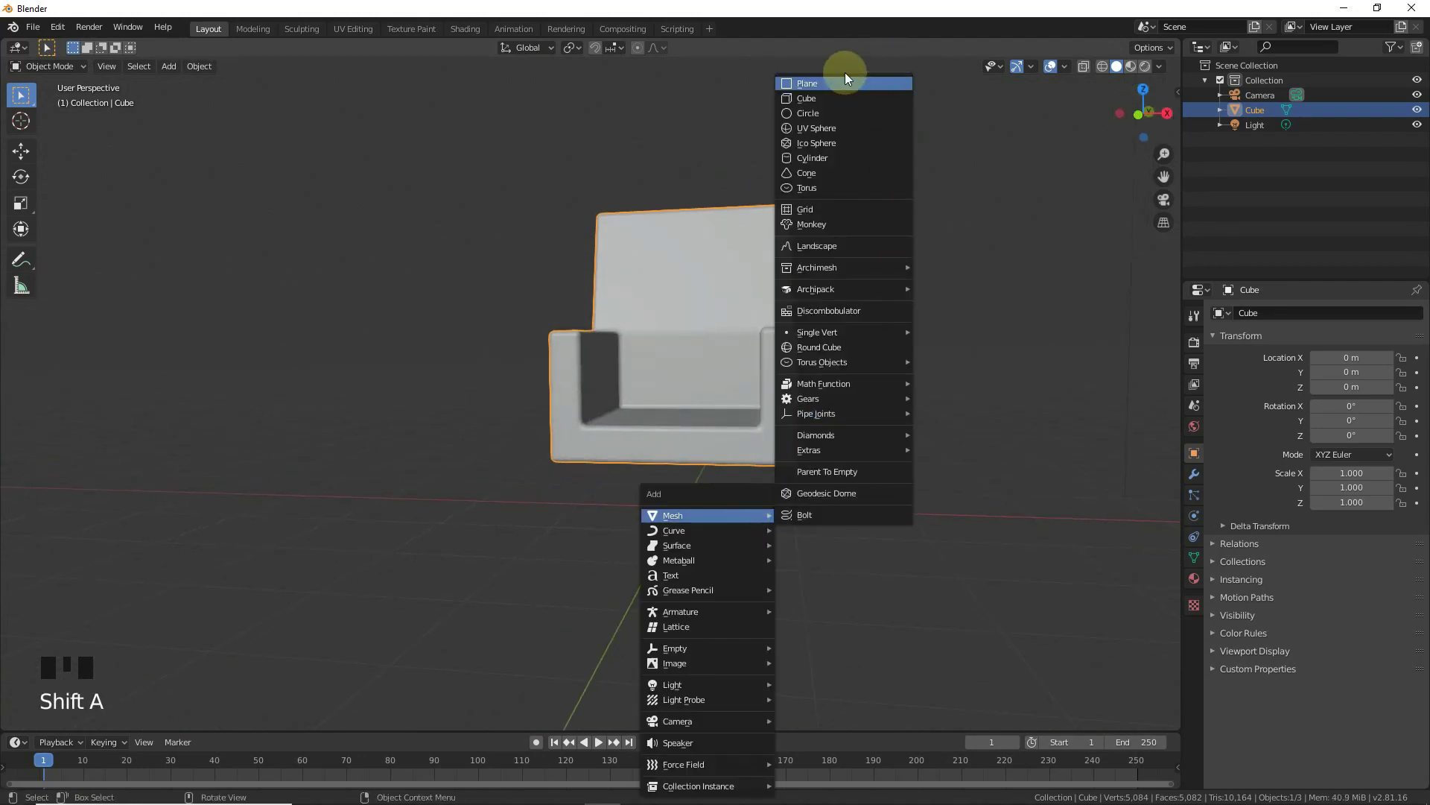
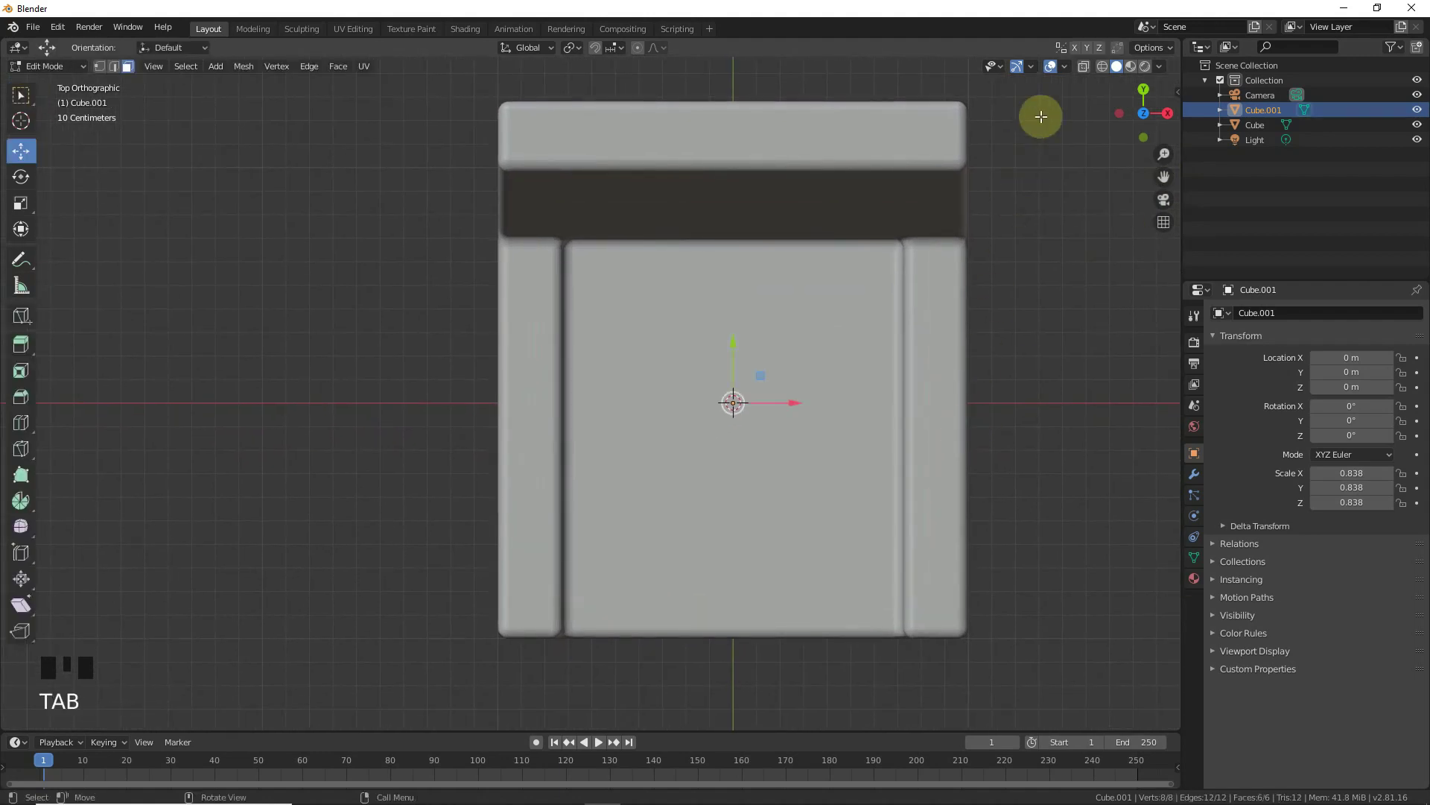
{"action": "left_click", "coordinate": [1088, 66]}
{"action": "left_click", "coordinate": [1038, 306]}
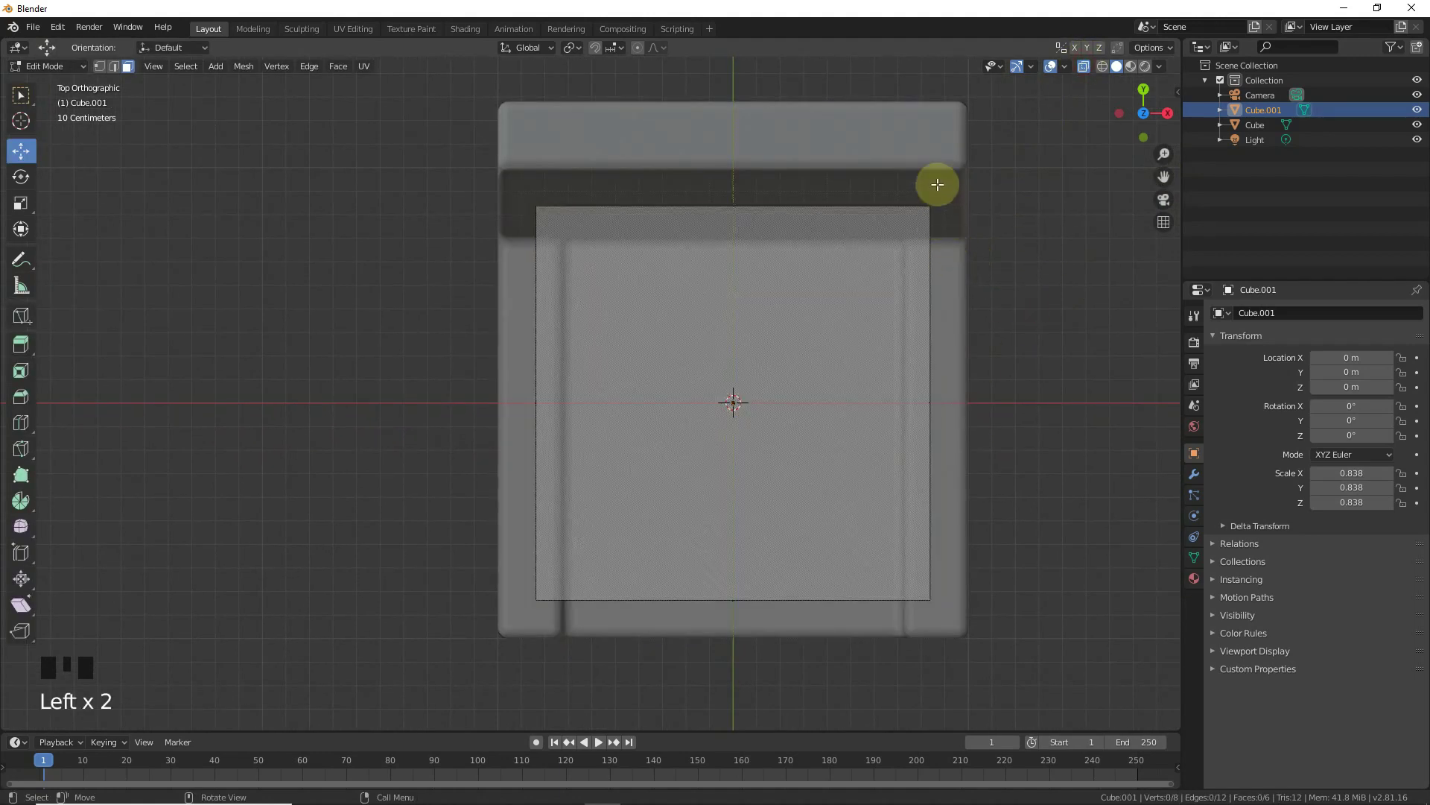
- Scale and pull the box's side and back edges in so it fits between the armrests
{"action": "key", "text": "b"}
{"action": "left_click_drag", "start_coordinate": [961, 397], "coordinate": [686, 413]}
{"action": "key", "text": "b"}
{"action": "left_click_drag", "start_coordinate": [593, 398], "coordinate": [986, 423]}
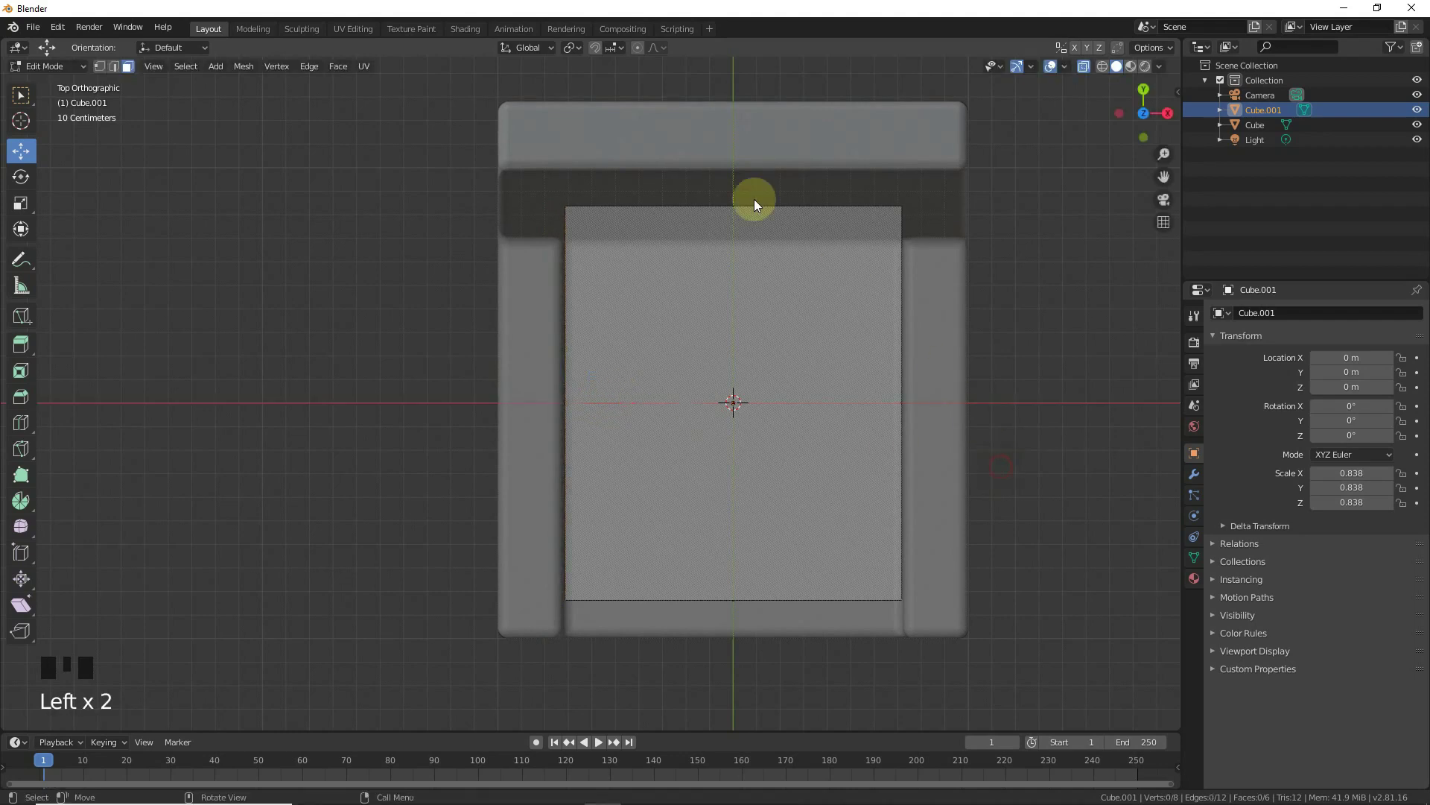
{"action": "key", "text": "b"}
{"action": "left_click_drag", "start_coordinate": [728, 149], "coordinate": [1067, 447]}
{"action": "key", "text": "b"}
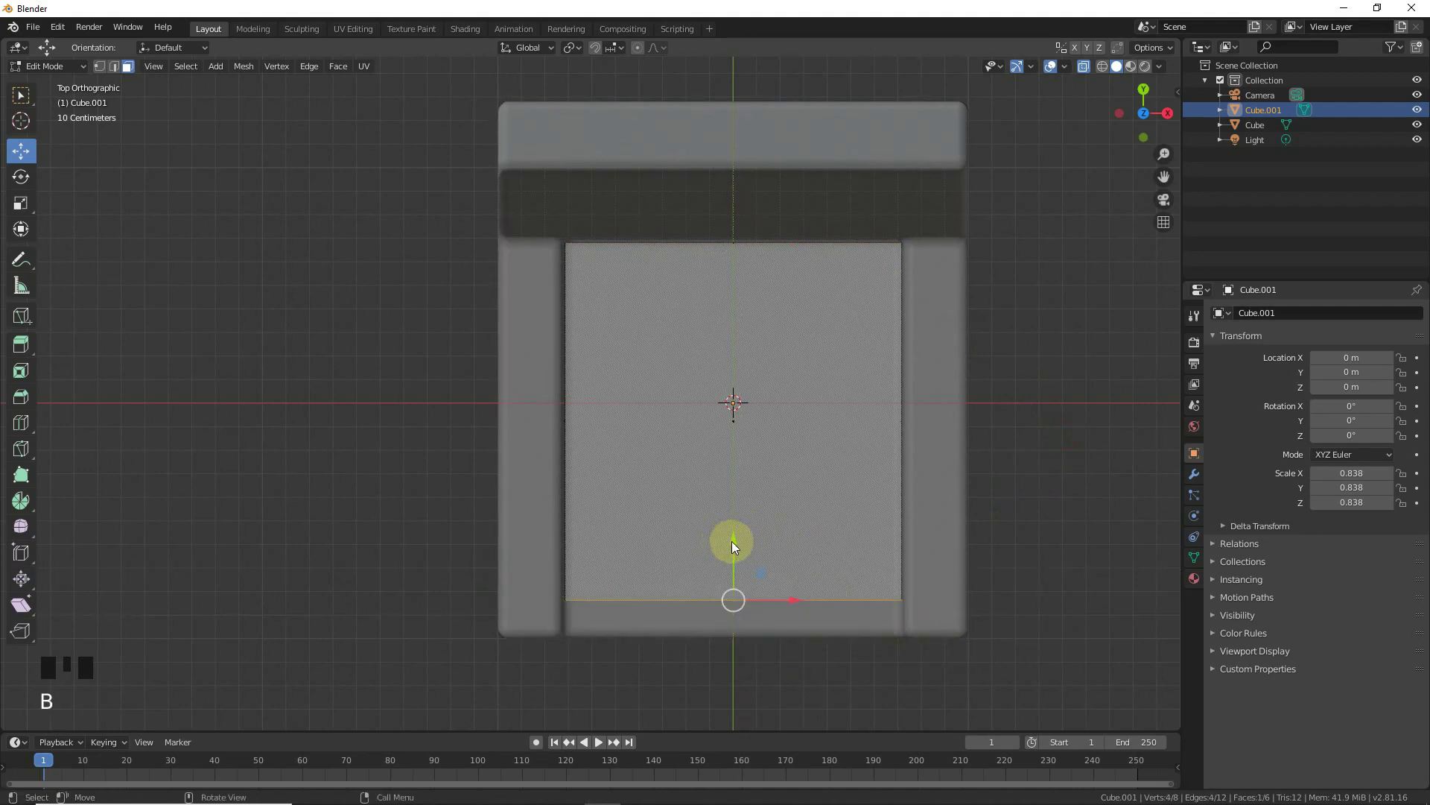
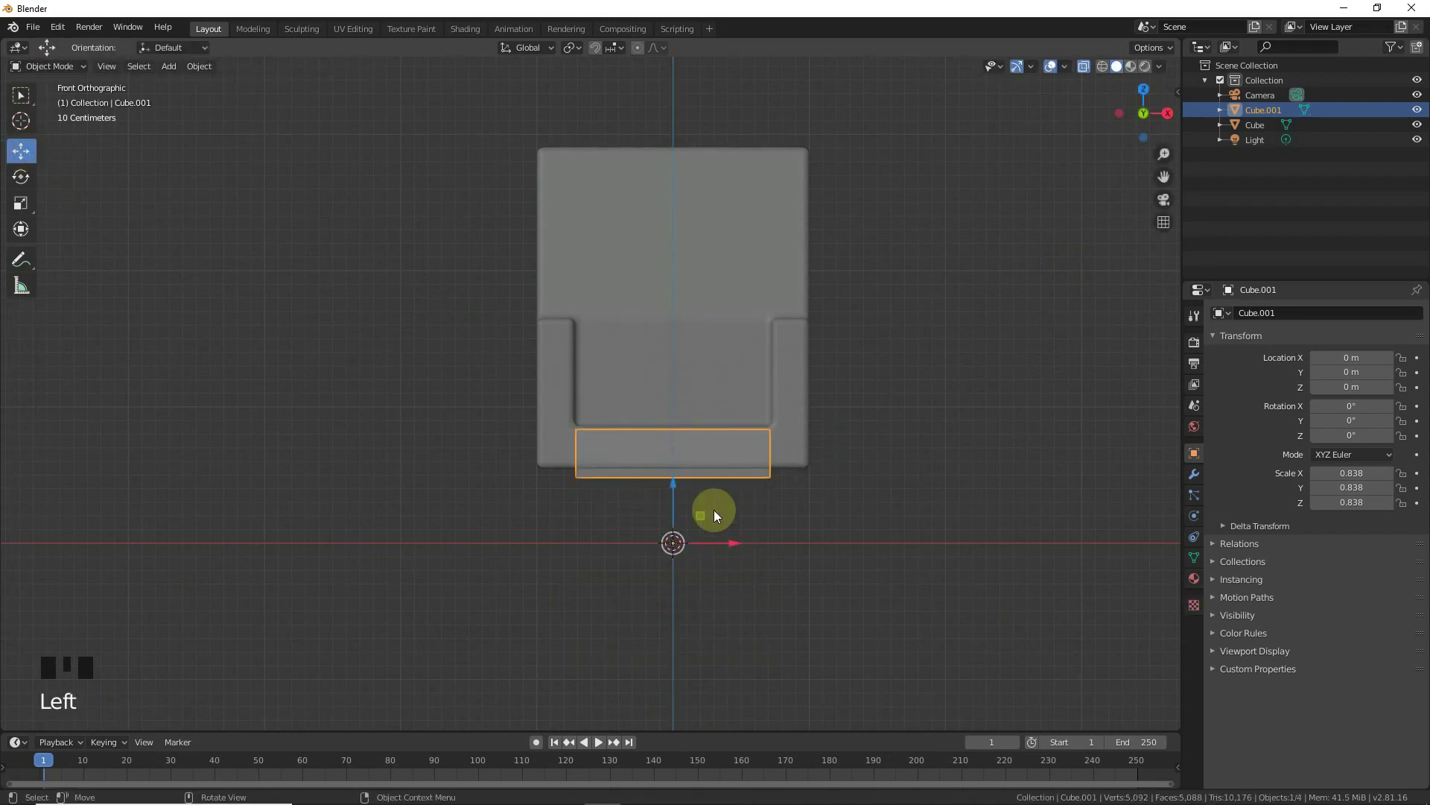
- Raise the slab onto the seat and extrude its top face up to thicken the cushion
{"action": "left_click_drag", "start_coordinate": [672, 461], "coordinate": [706, 424]}
{"action": "scroll", "scroll_direction": "up", "scroll_amount": 3}
{"action": "key", "text": "Tab"}
{"action": "key", "text": "Tab"}
{"action": "left_click", "coordinate": [550, 483]}
{"action": "key", "text": "Tab"}
{"action": "scroll", "scroll_direction": "down", "scroll_amount": 3}
{"action": "left_click", "coordinate": [1041, 624]}
{"action": "key", "text": "b"}
{"action": "left_click_drag", "start_coordinate": [688, 393], "coordinate": [836, 404]}
{"action": "key", "text": "Tab"}
- Bevel the cushion's edges, shade it smooth, and select it for duplication
{"action": "left_click", "coordinate": [707, 419]}
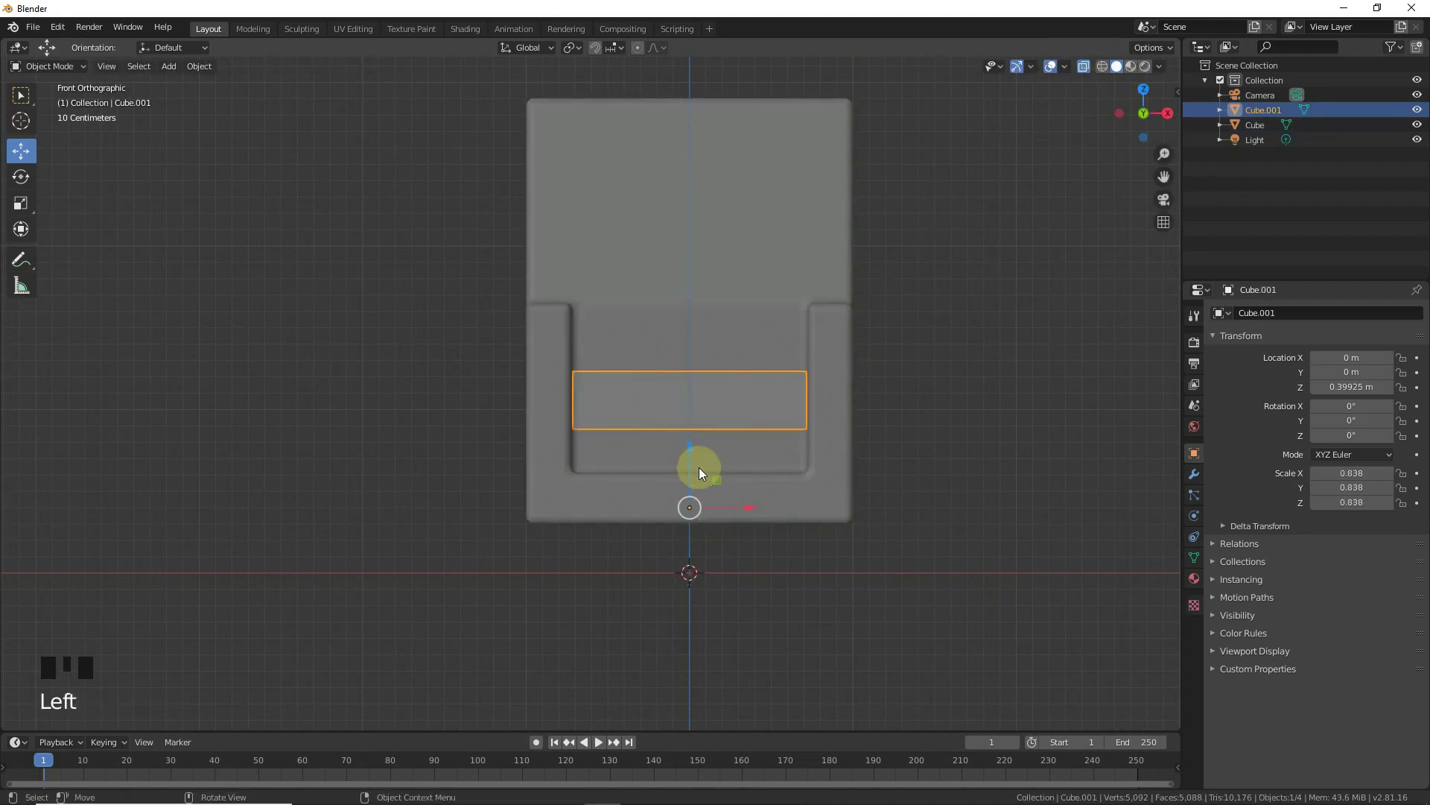
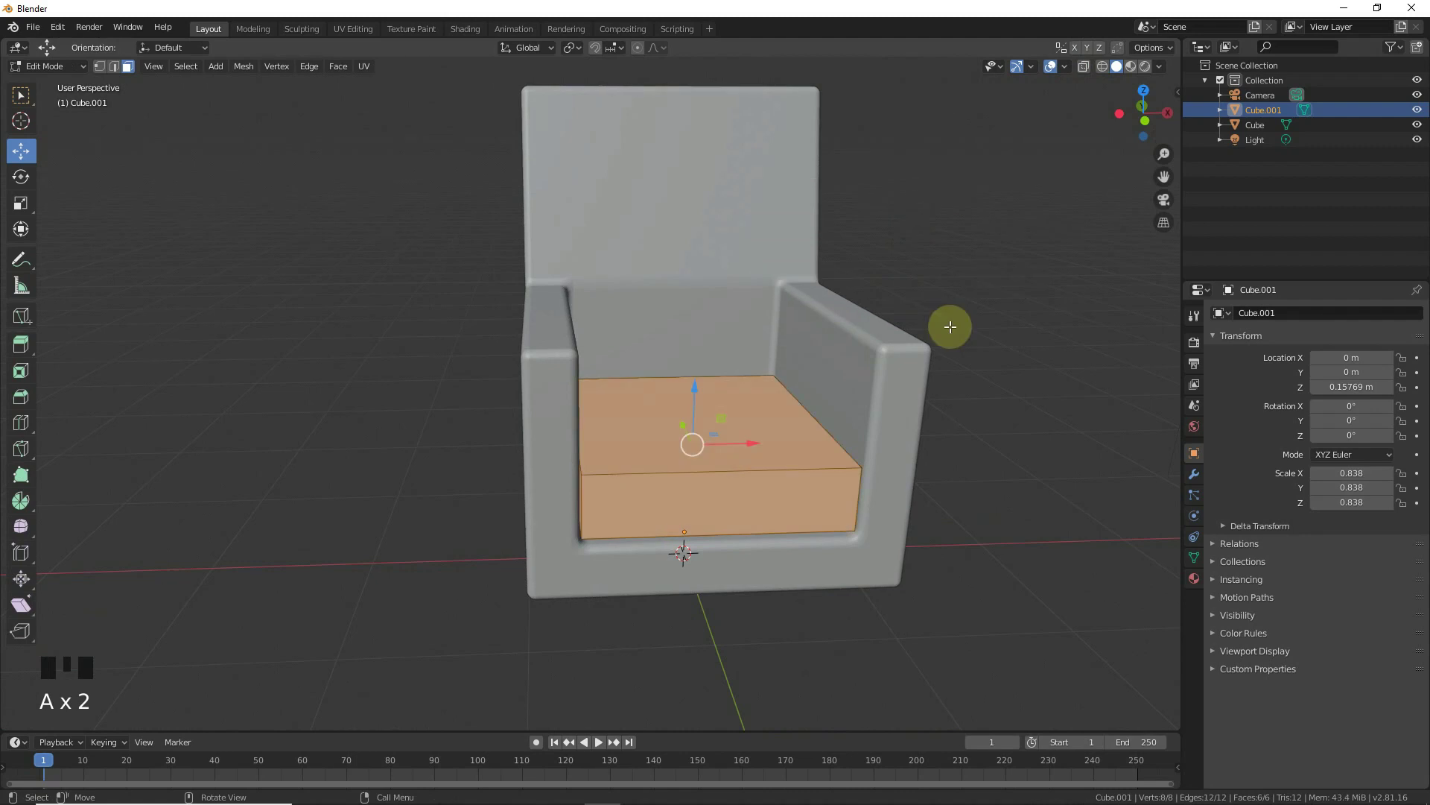
{"action": "key", "text": "ctrl+b"}
{"action": "key", "text": "Tab"}
{"action": "left_click", "coordinate": [1144, 117]}
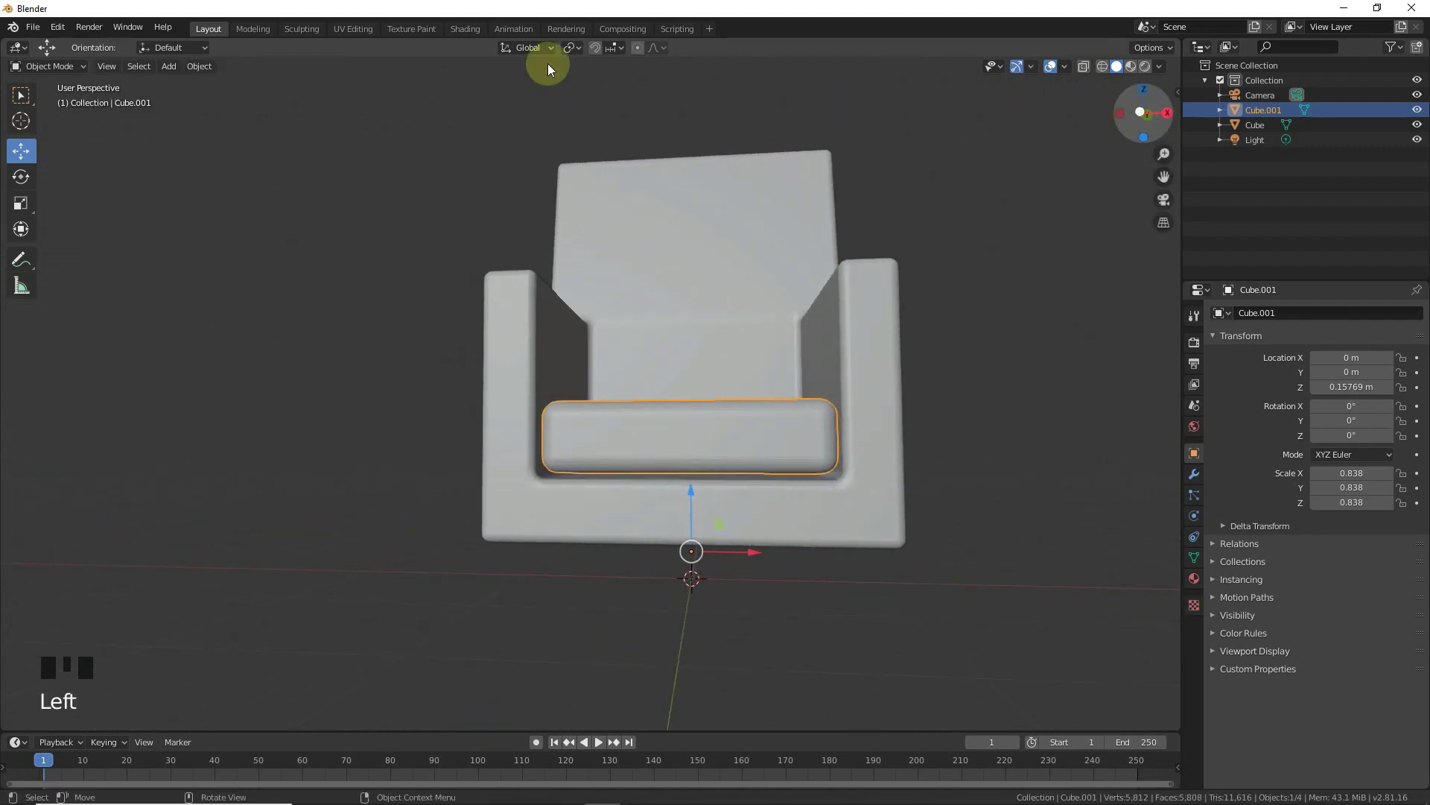
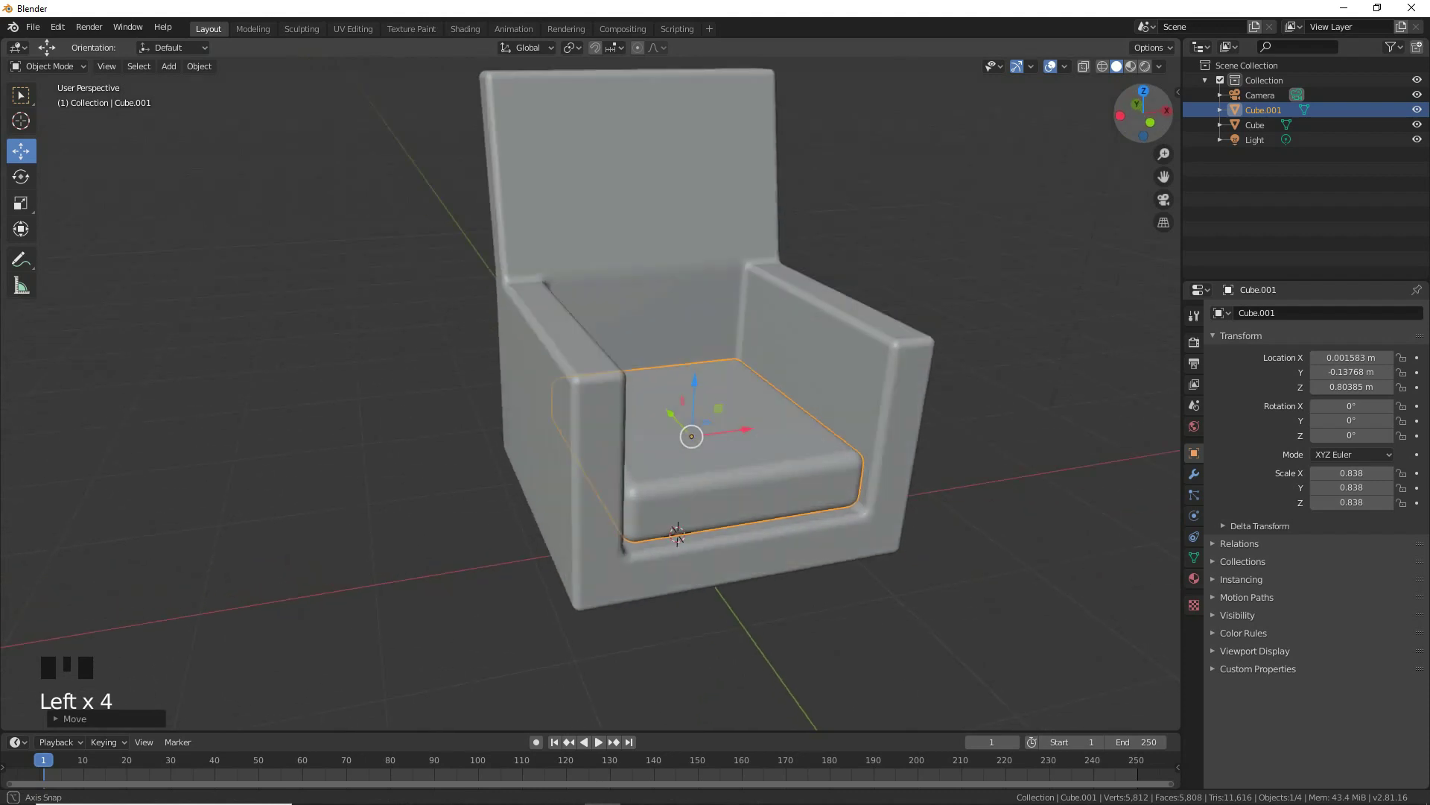
{"action": "left_click", "coordinate": [686, 566]}
- Duplicate the cushion and line the copy up beneath the chair in front view
{"action": "key", "text": "shift+d"}
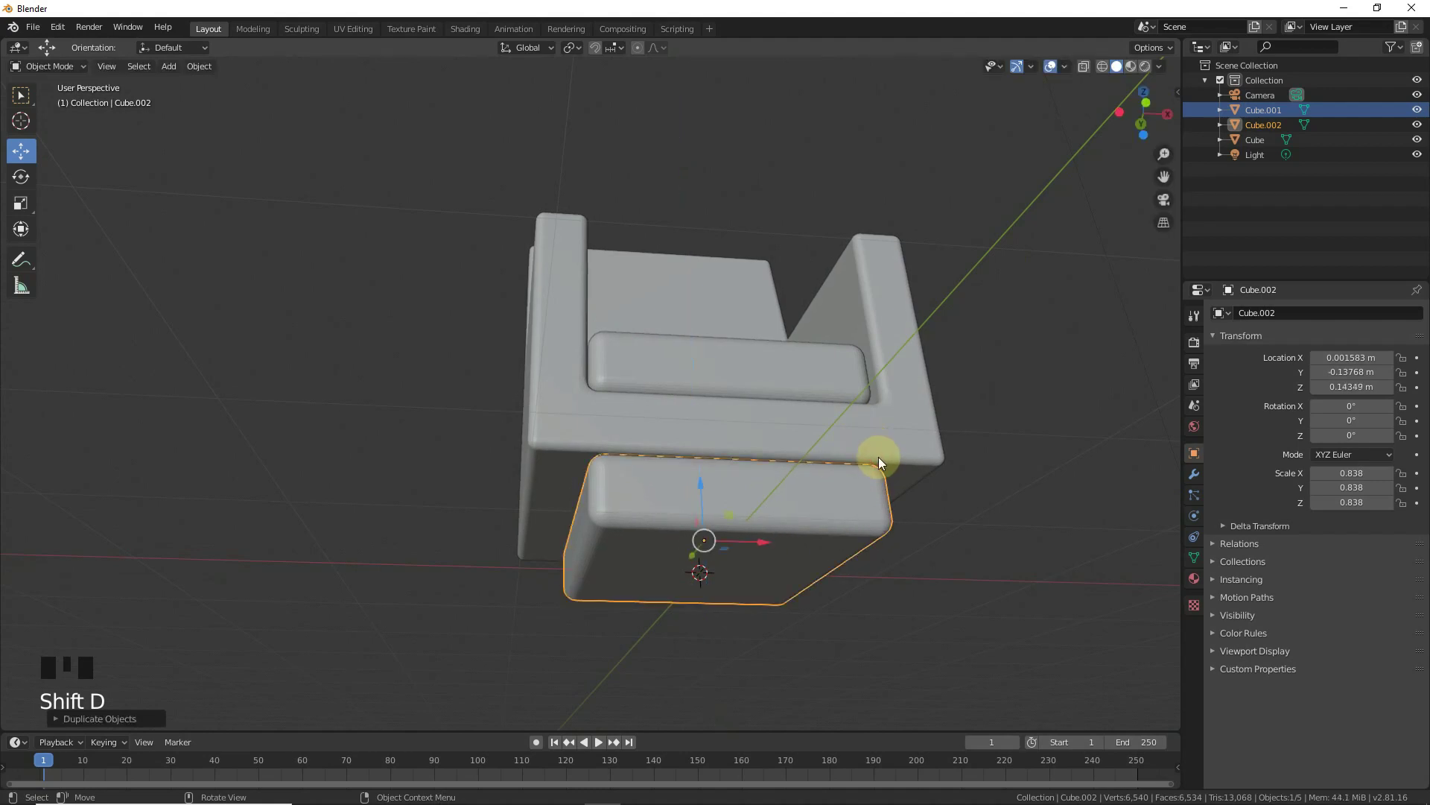
{"action": "key", "text": "KP_3"}
{"action": "left_click_drag", "start_coordinate": [612, 548], "coordinate": [812, 551]}
{"action": "left_click_drag", "start_coordinate": [641, 549], "coordinate": [857, 543]}
{"action": "key", "text": "KP_1"}
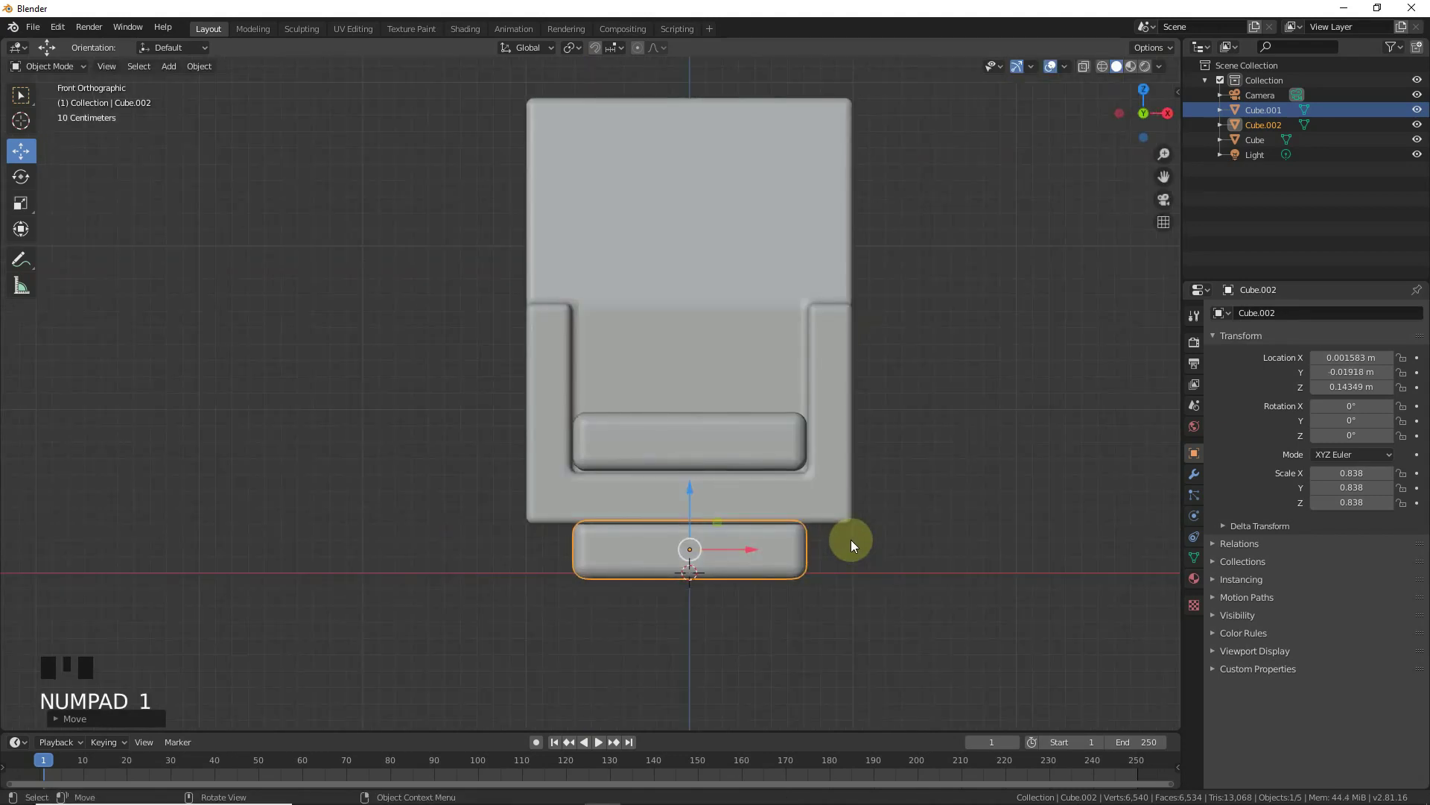
- Duplicate that block again below and scale the copy slightly smaller for a stepped base
{"action": "key", "text": "shift+d"}
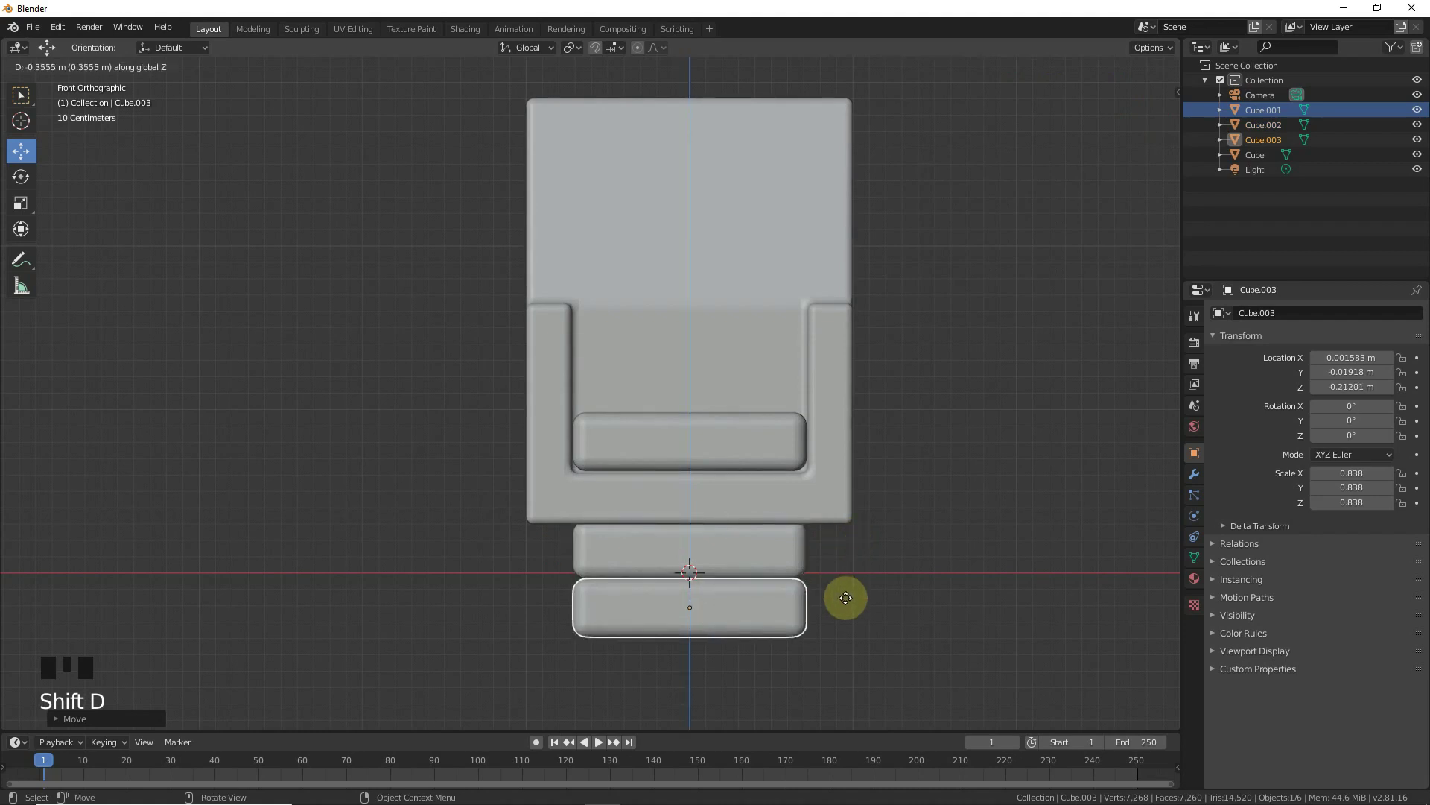
{"action": "key", "text": "s"}
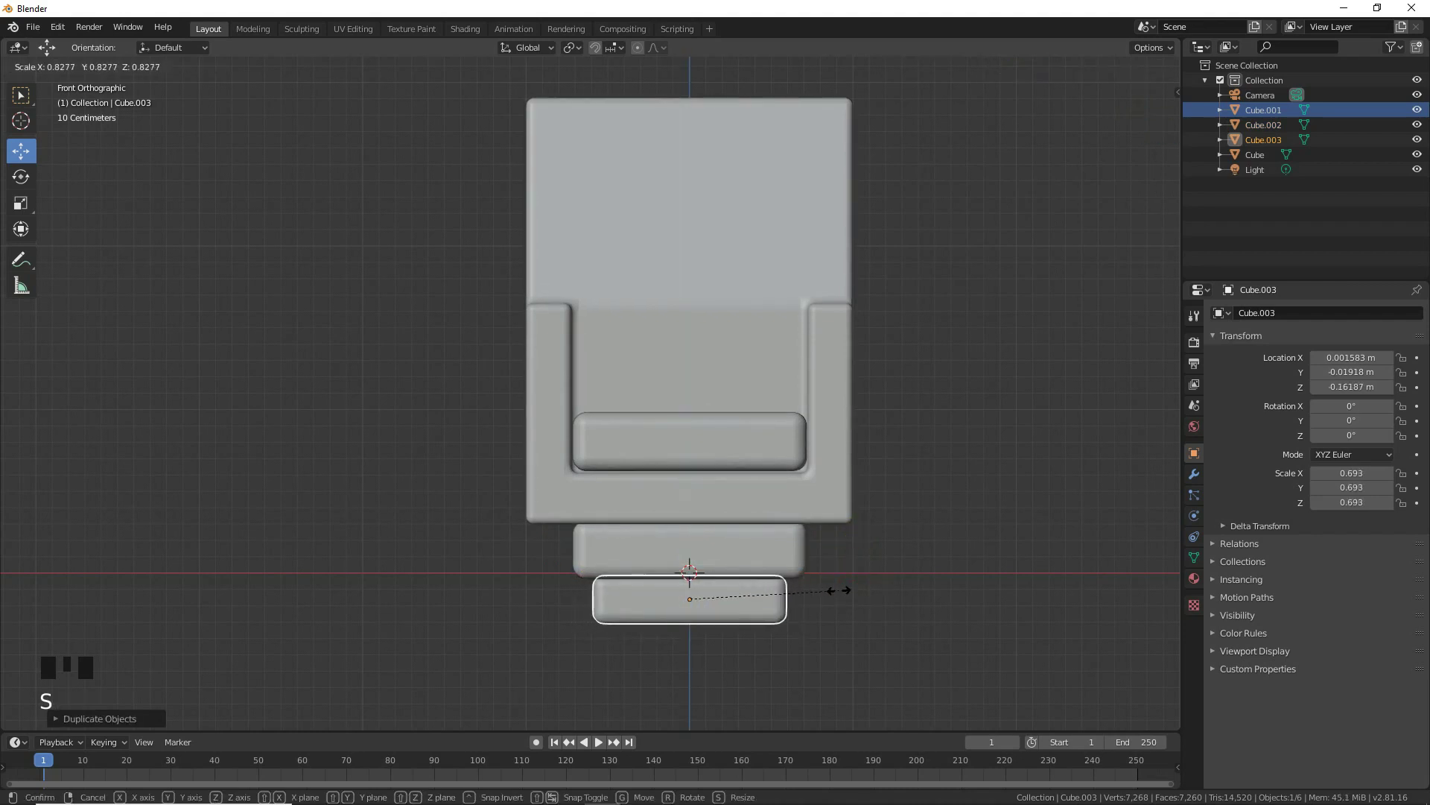
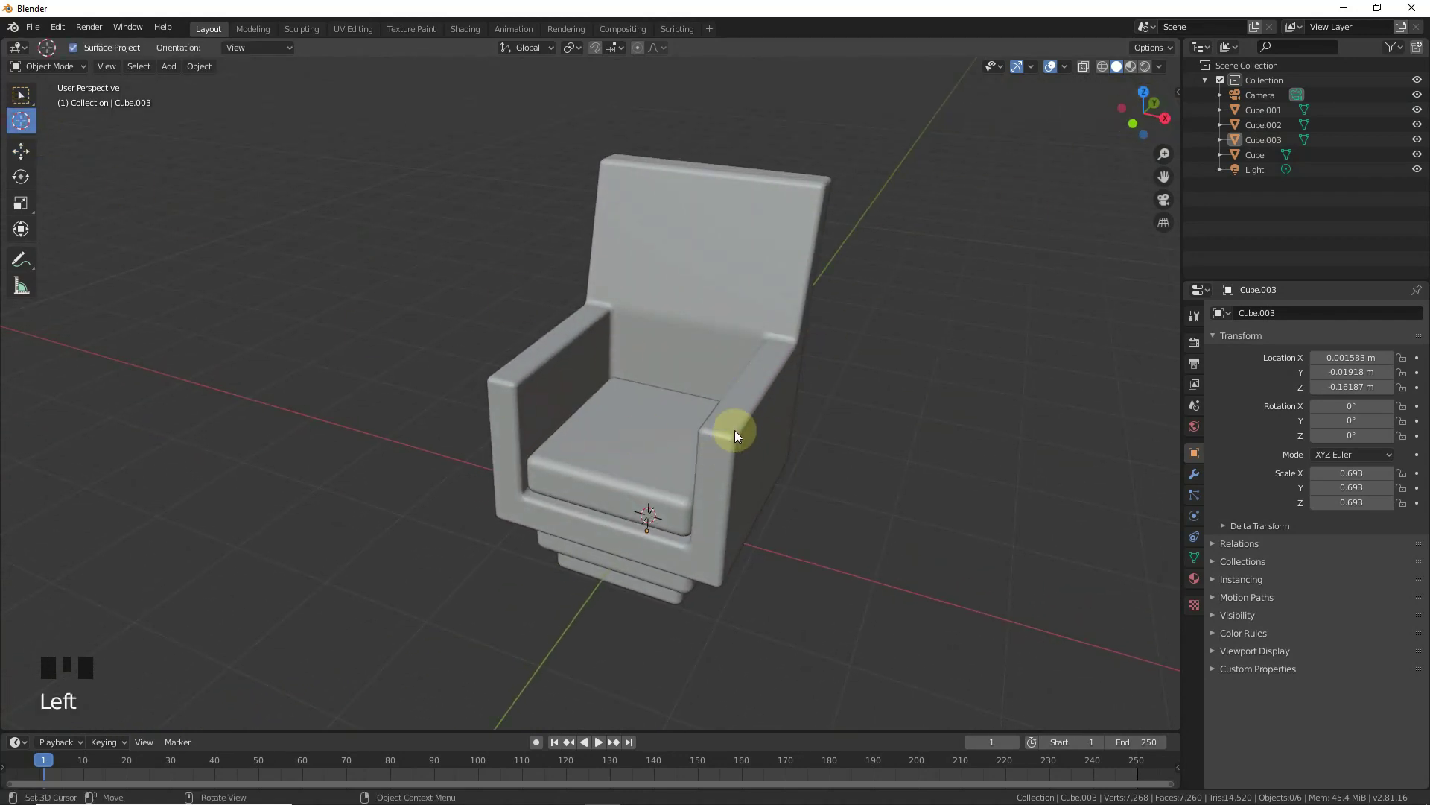
- Shrink the cylinder to cup-holder size and move it onto one armrest top
{"action": "left_click", "coordinate": [735, 417]}
{"action": "key", "text": "KP_7"}
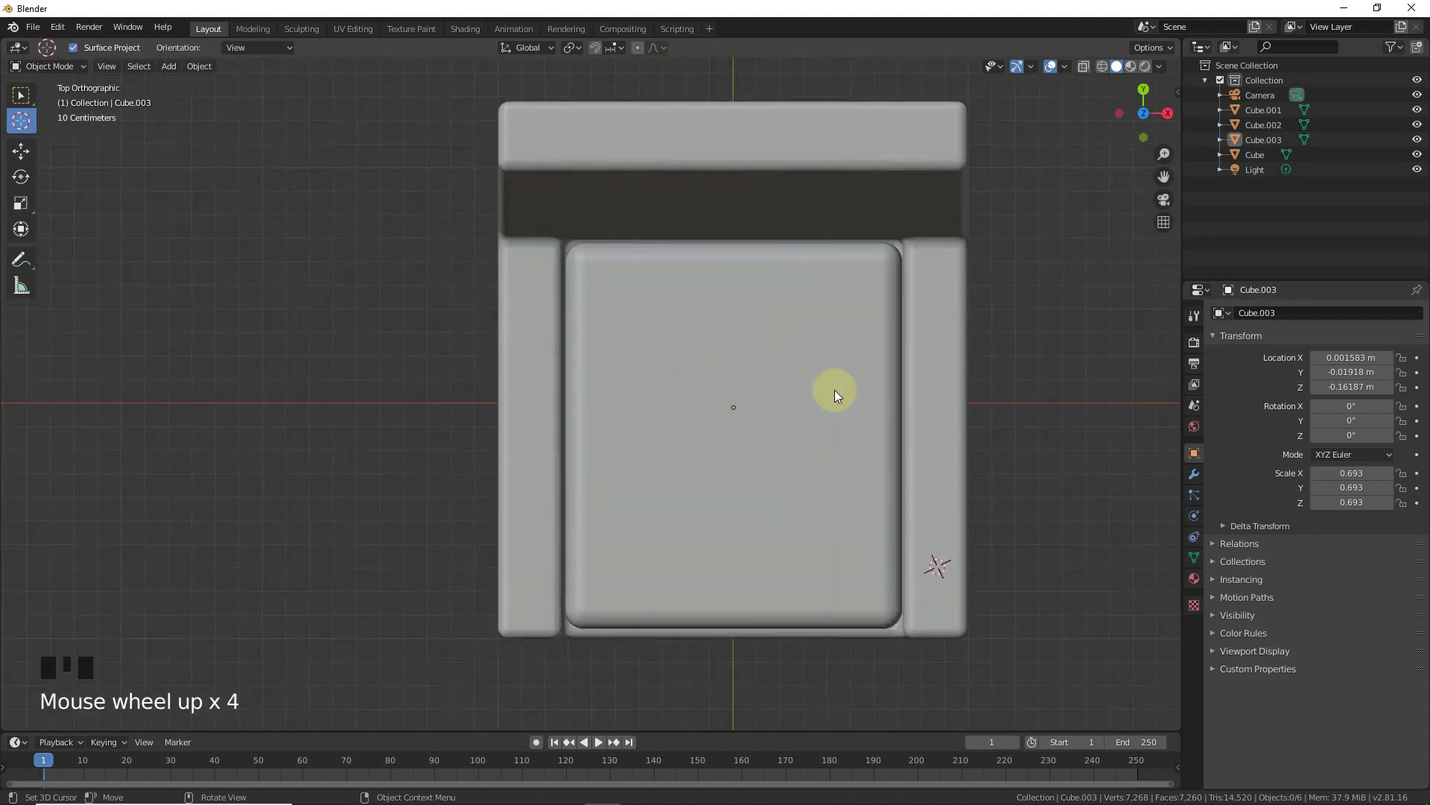
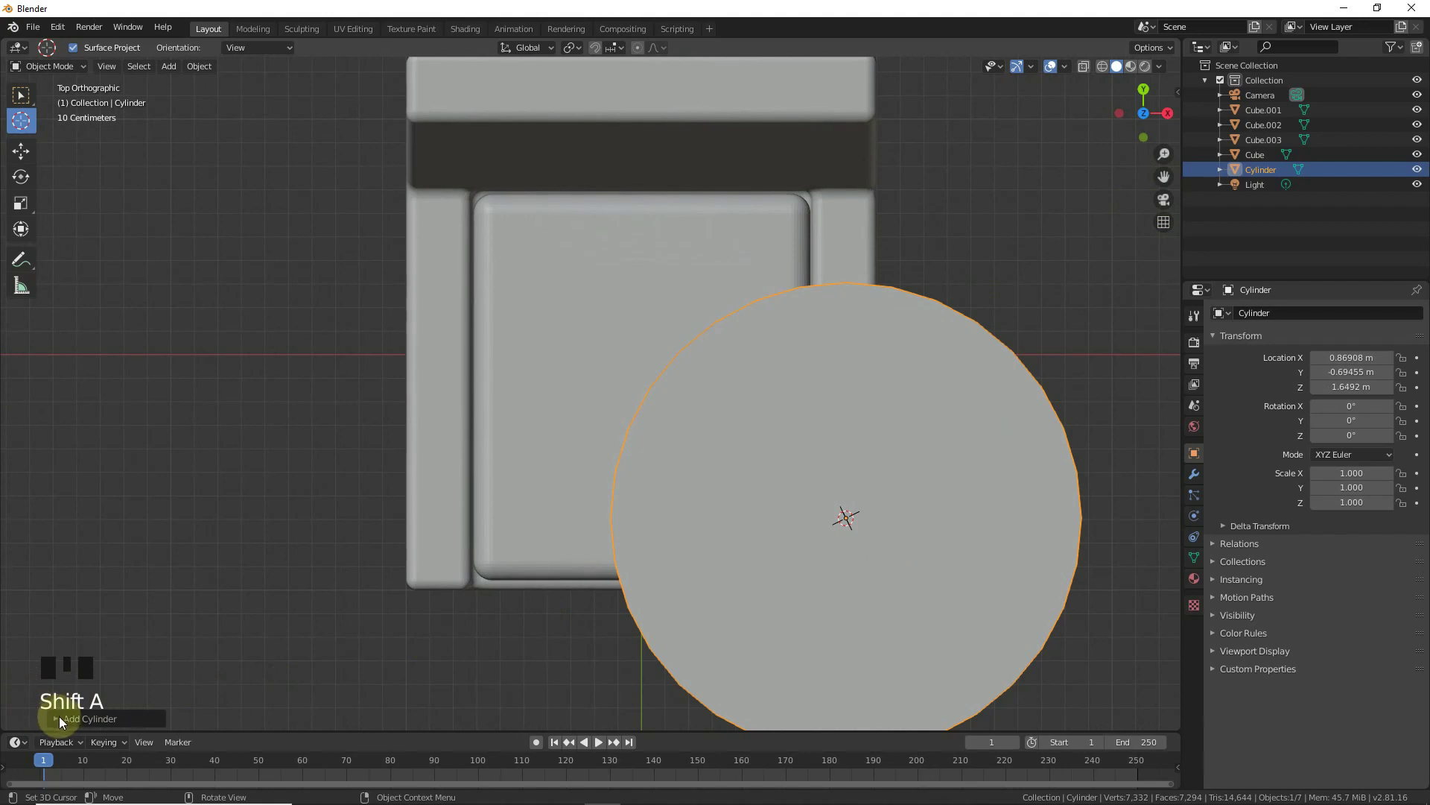
{"action": "left_click_drag", "start_coordinate": [65, 722], "coordinate": [119, 547]}
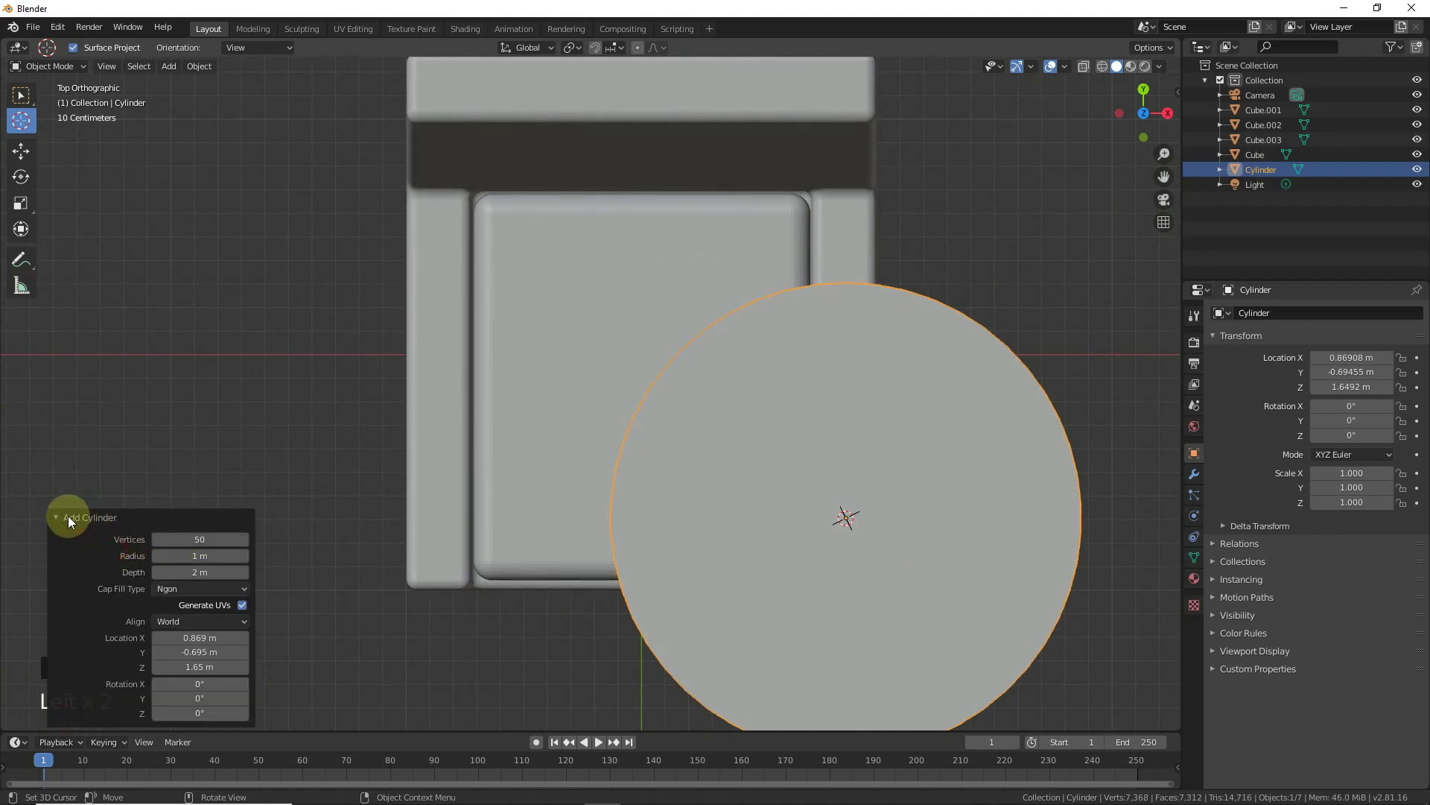
{"action": "left_click", "coordinate": [61, 521]}
{"action": "key", "text": "s"}
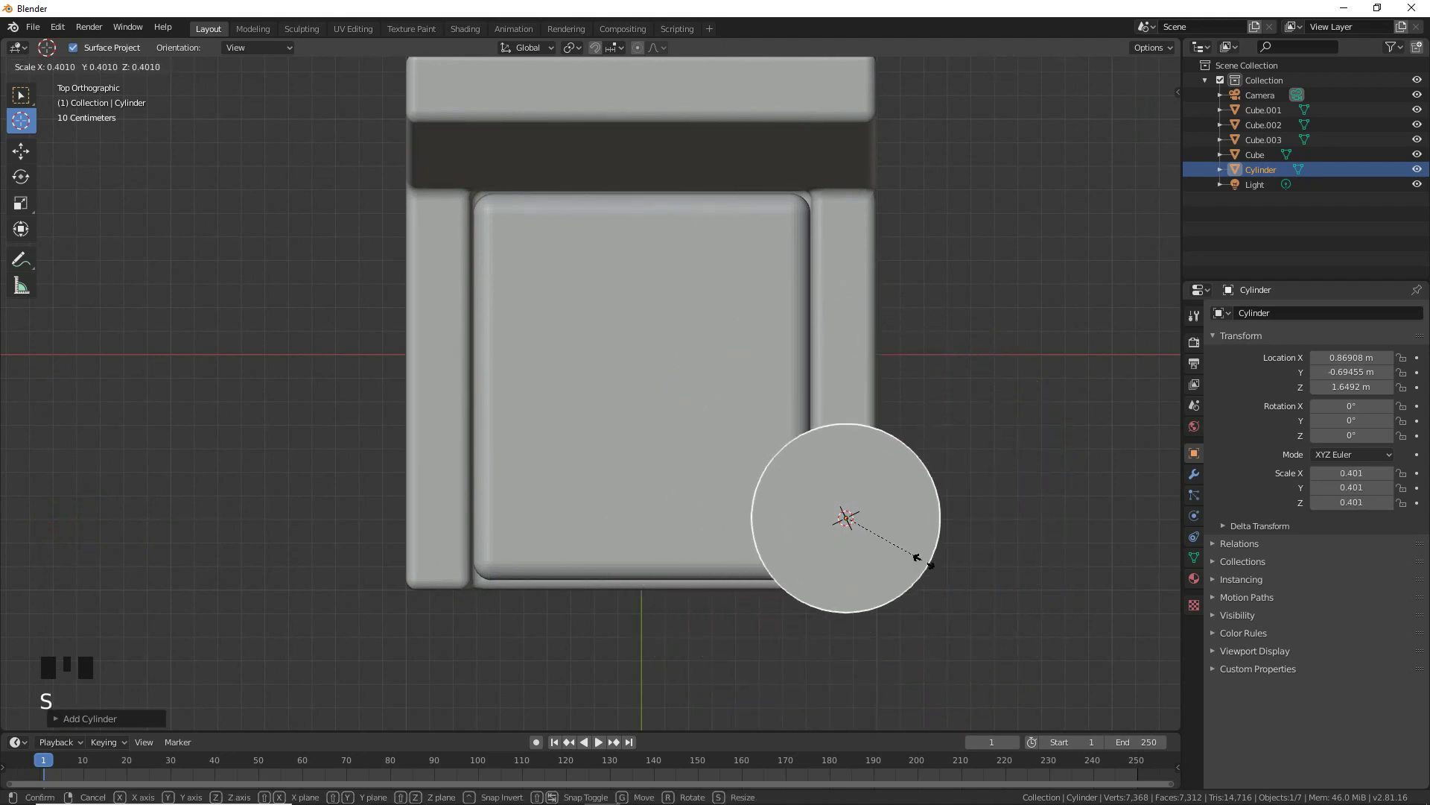
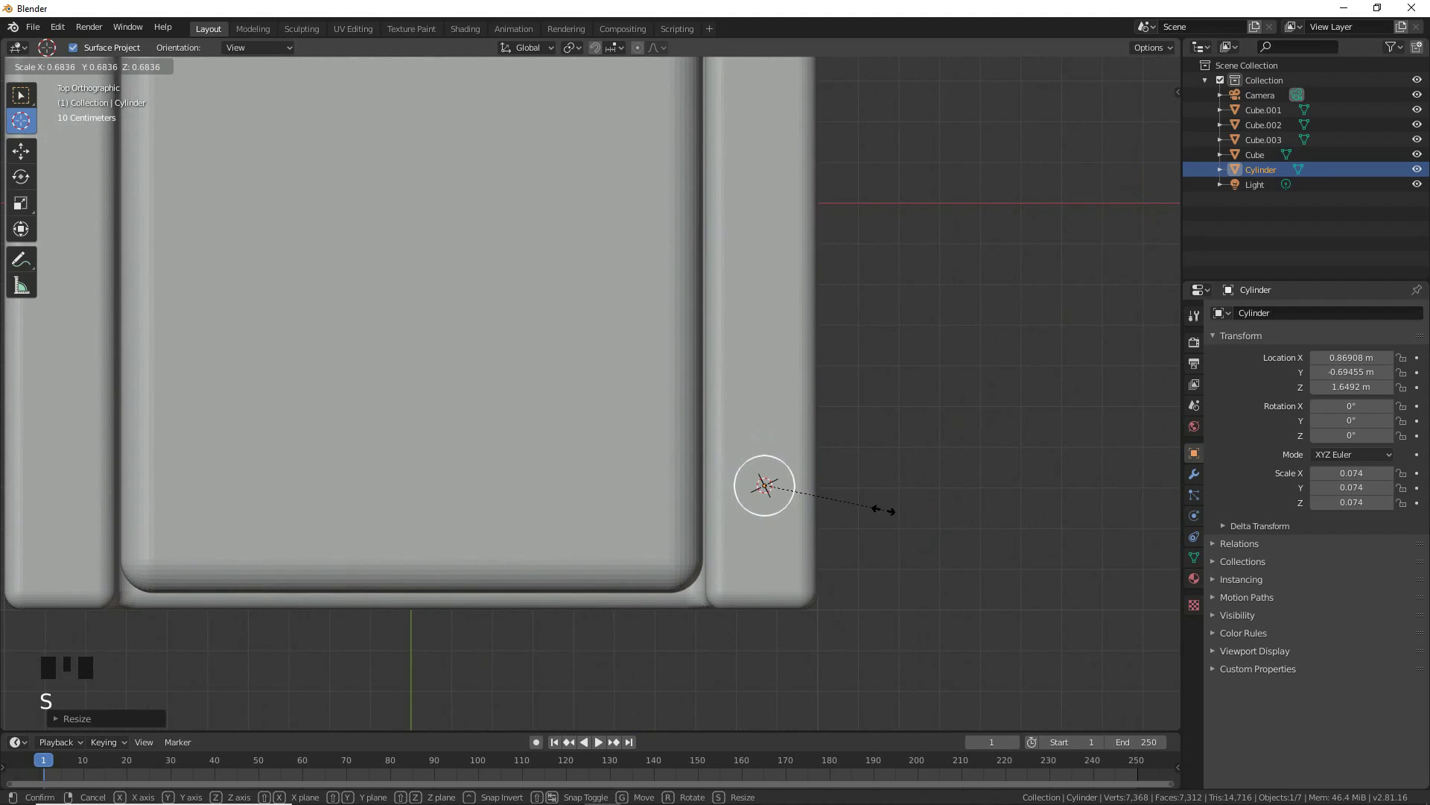
{"action": "scroll", "scroll_direction": "up", "scroll_amount": 3}
{"action": "key", "text": "g"}
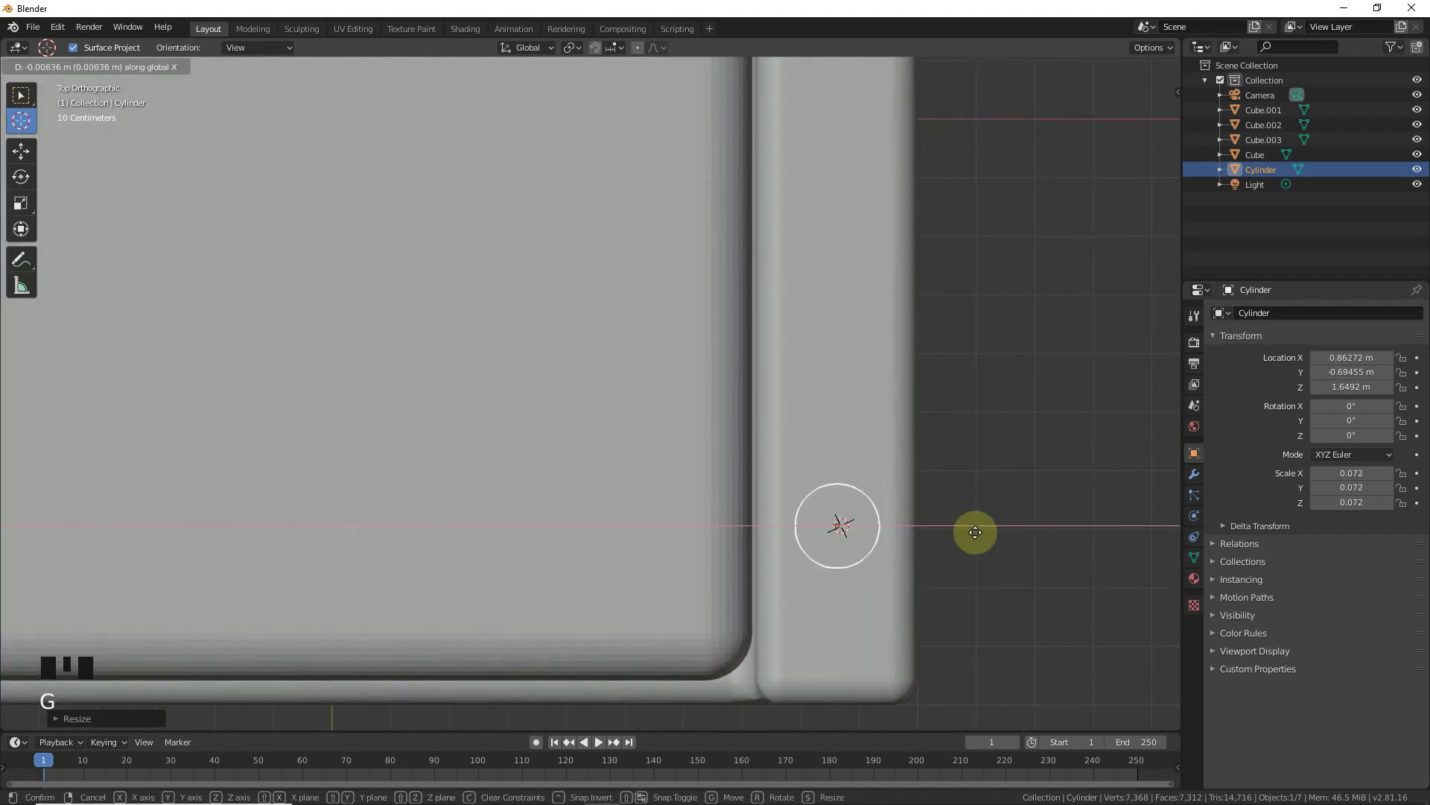
{"action": "key", "text": "s"}
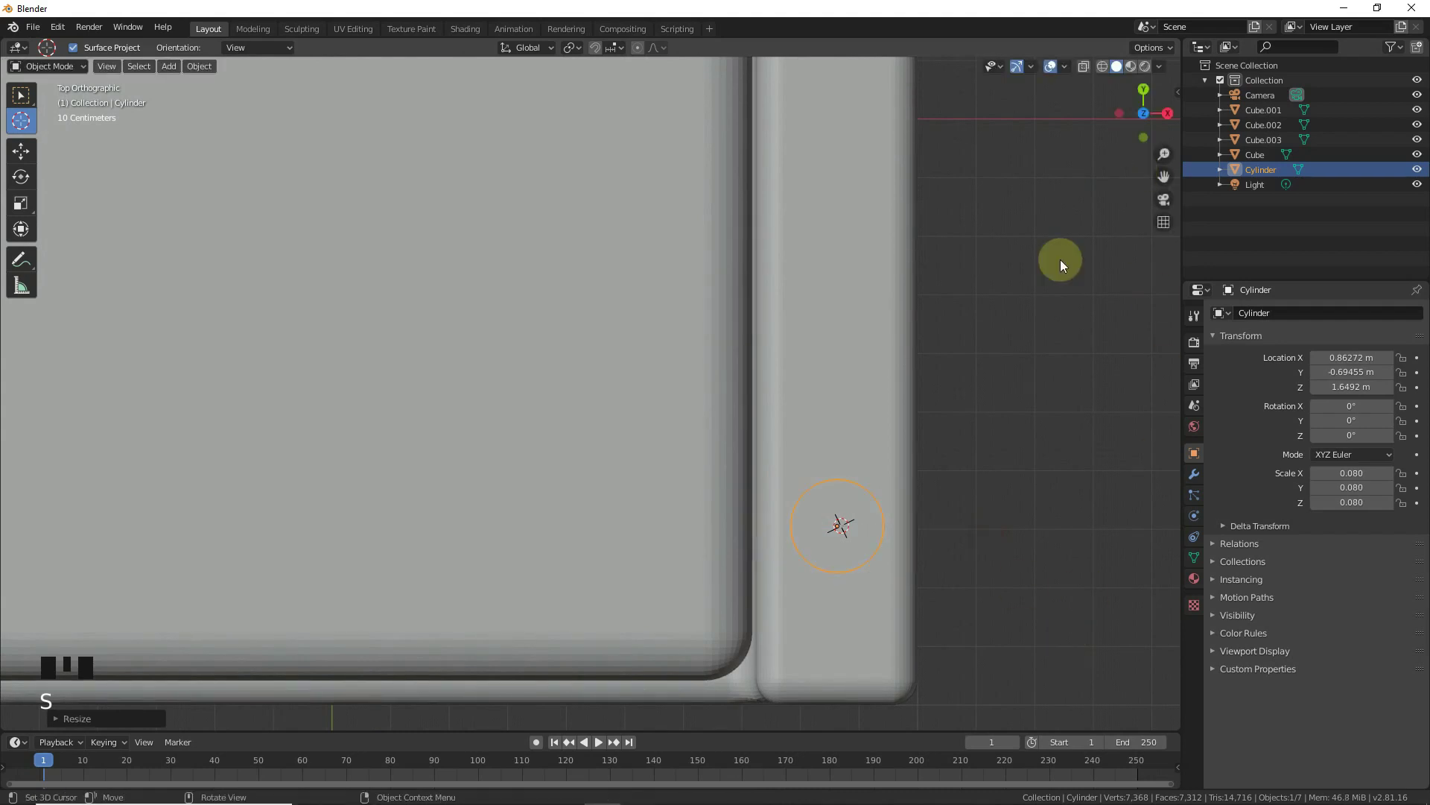
{"action": "scroll", "scroll_direction": "down", "scroll_amount": 3}
- Duplicate the cylinder onto the other armrest and select both cutters
{"action": "key", "text": "shift+d"}
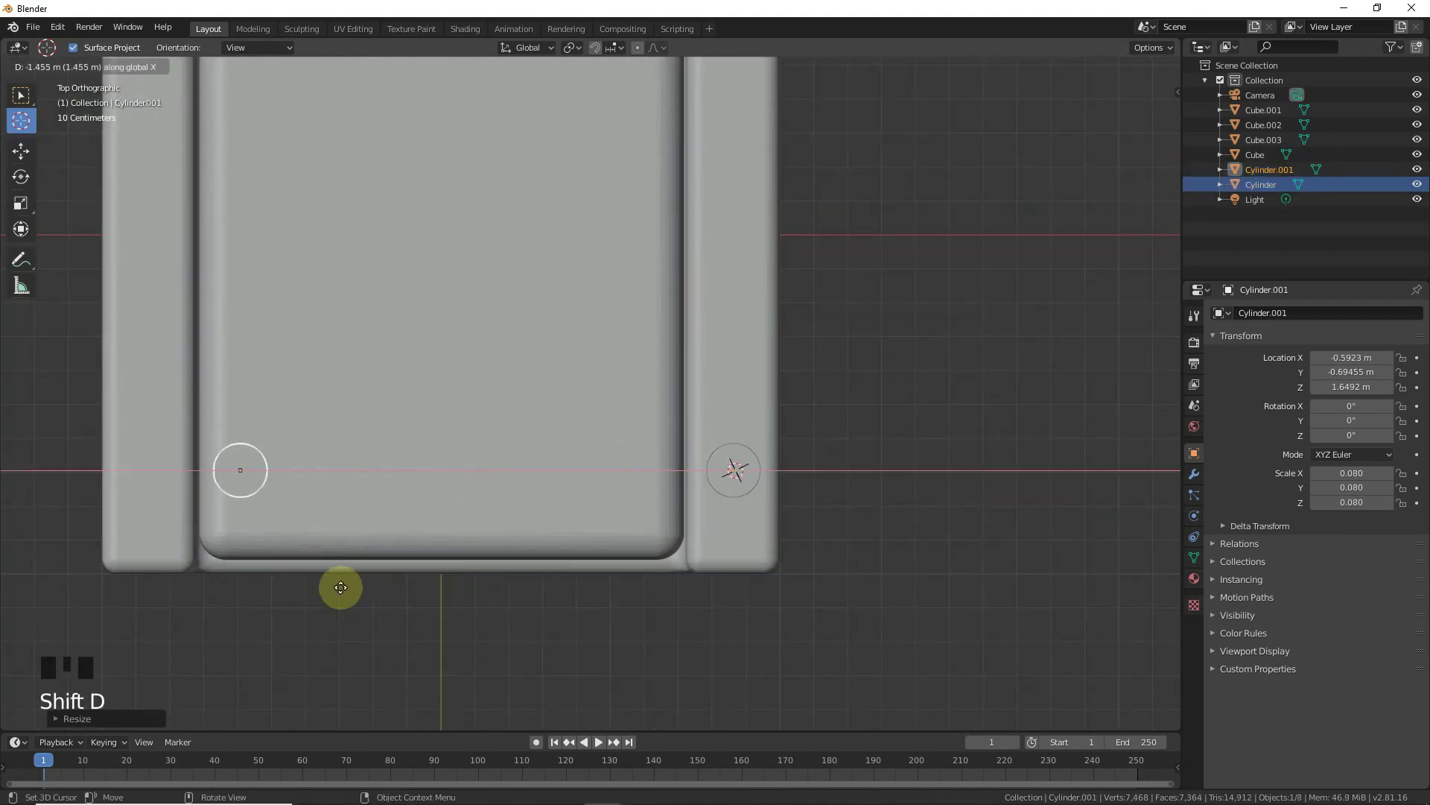
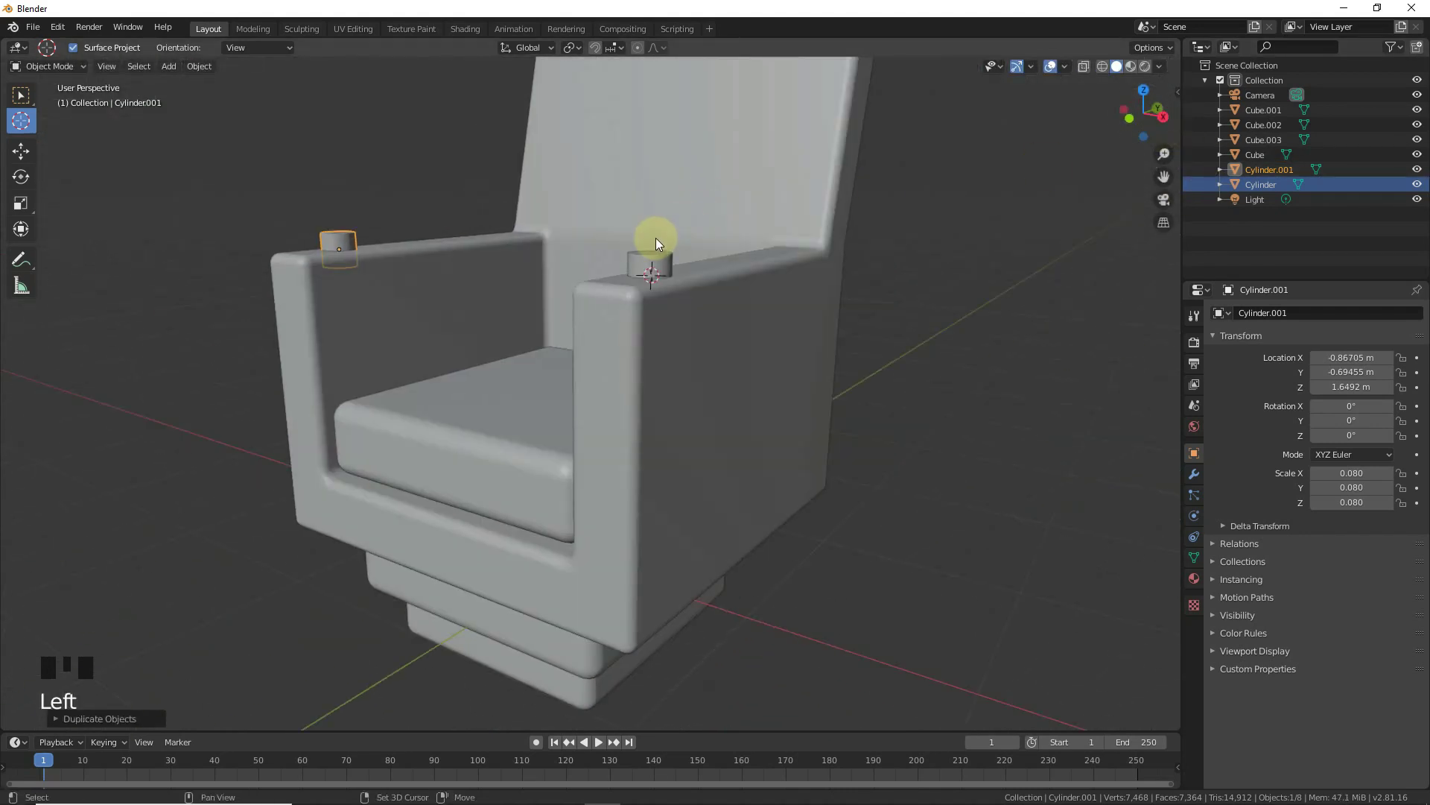
{"action": "left_click", "coordinate": [655, 265]}
- Select the chair body and add two Difference boolean modifiers to it
{"action": "left_click", "coordinate": [28, 149]}
{"action": "left_click_drag", "start_coordinate": [467, 193], "coordinate": [676, 392]}
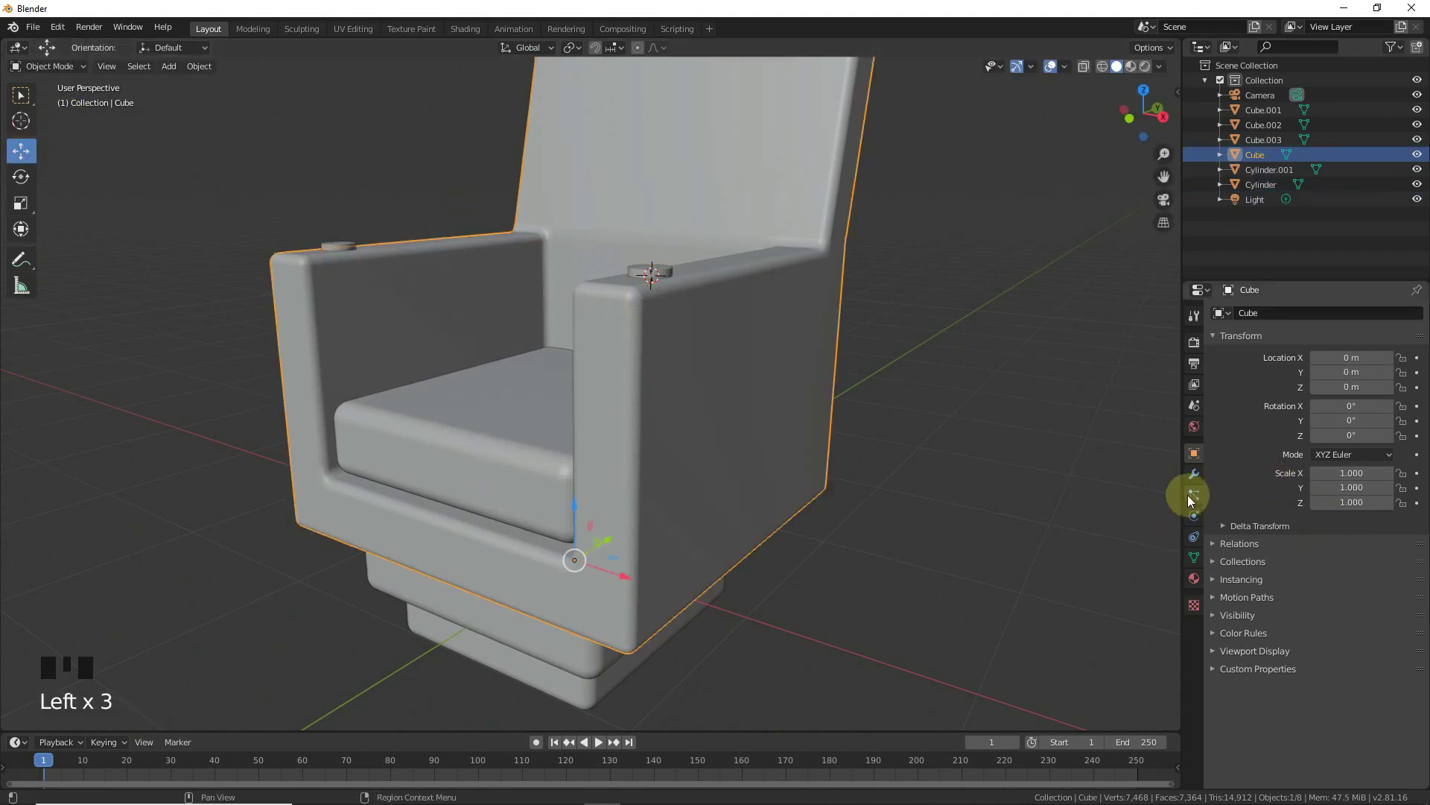
{"action": "left_click_drag", "start_coordinate": [1191, 481], "coordinate": [1196, 476]}
{"action": "left_click_drag", "start_coordinate": [1309, 315], "coordinate": [1390, 414]}
- Assign each armrest cylinder as a cutter, apply the booleans, and reselect the chair
{"action": "left_click", "coordinate": [1394, 394]}
{"action": "left_click", "coordinate": [1414, 435]}
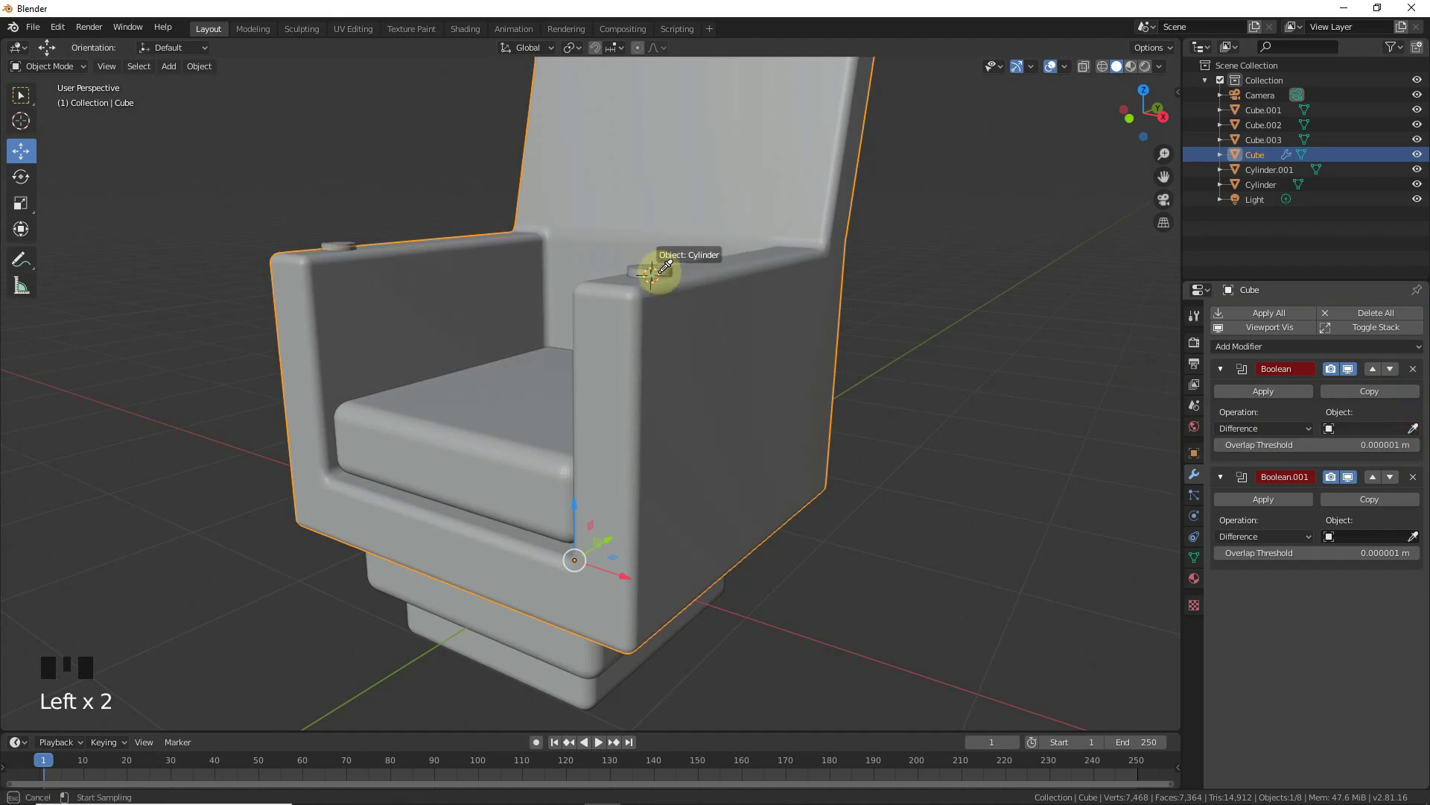
{"action": "left_click", "coordinate": [1282, 395]}
{"action": "left_click", "coordinate": [1421, 429]}
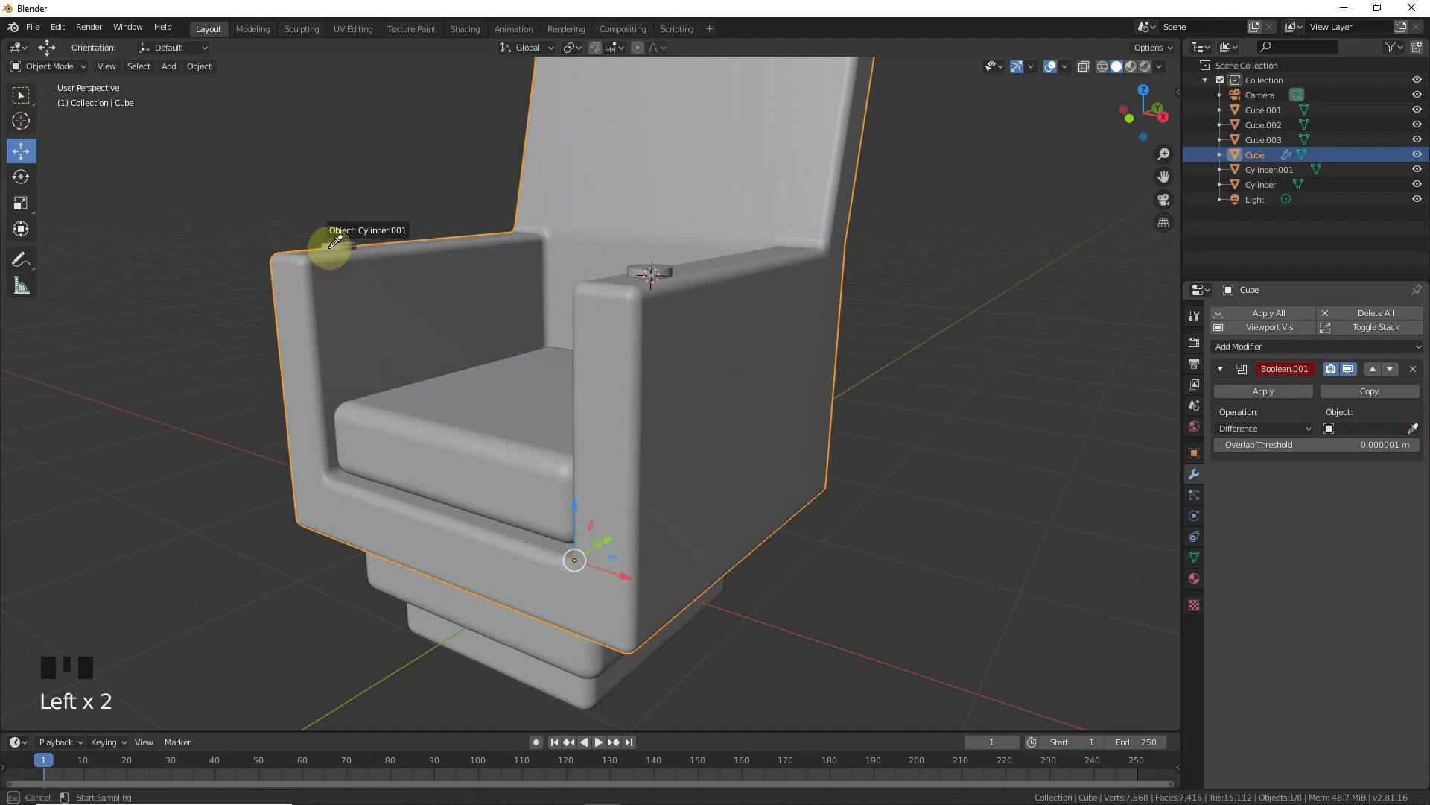
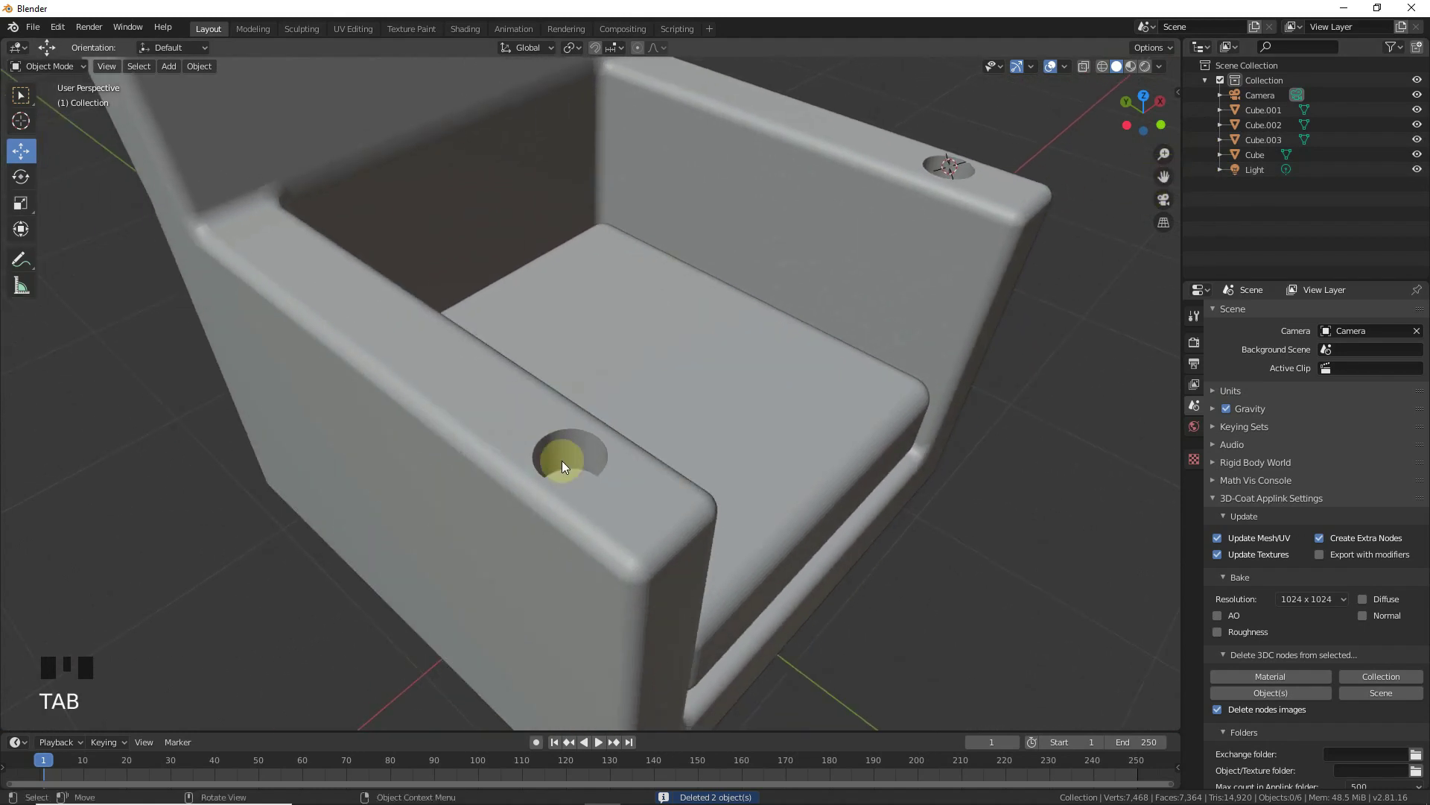
{"action": "left_click", "coordinate": [549, 451]}
- In Edit Mode, bevel the rims of both cup-holder holes smooth and return to object mode
{"action": "key", "text": "Tab"}
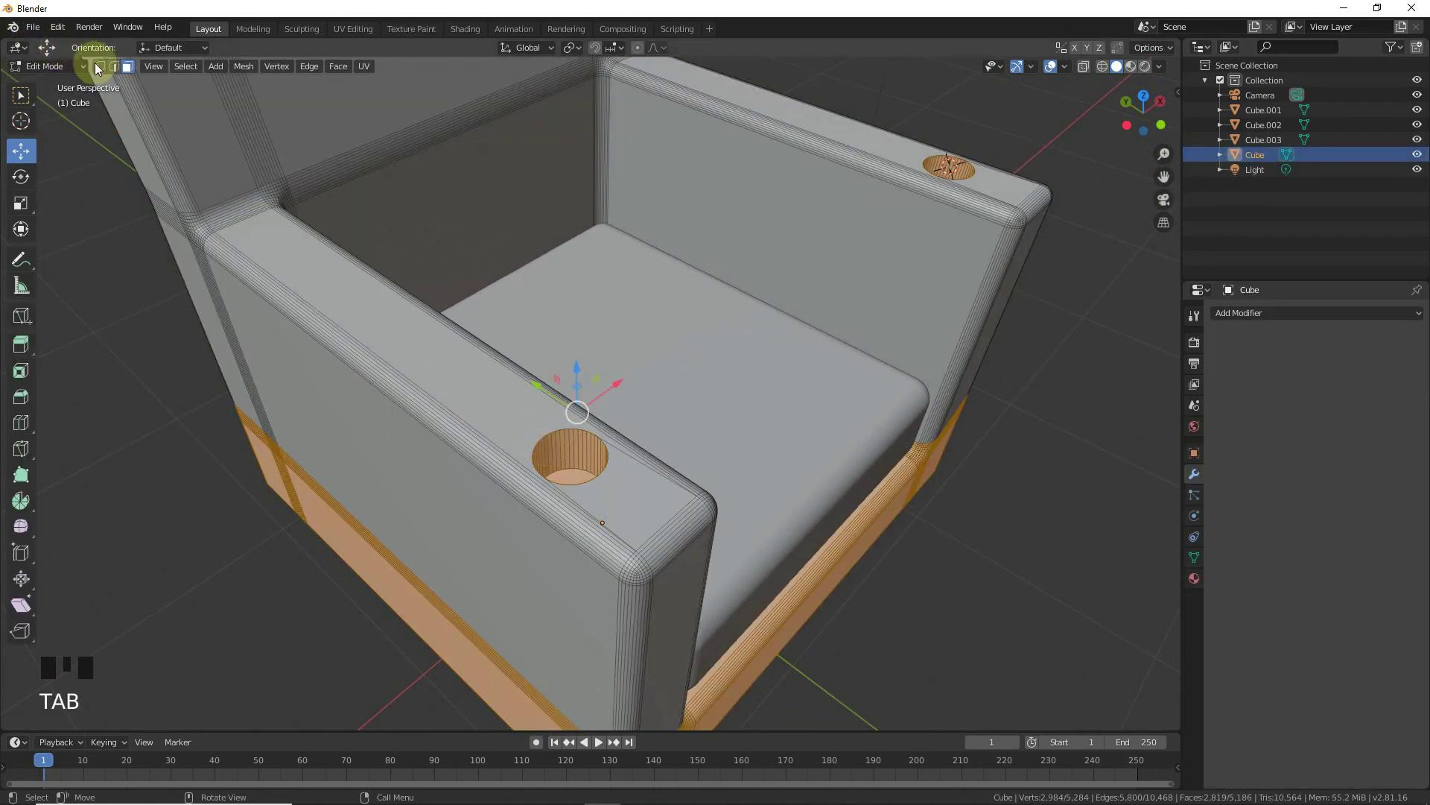
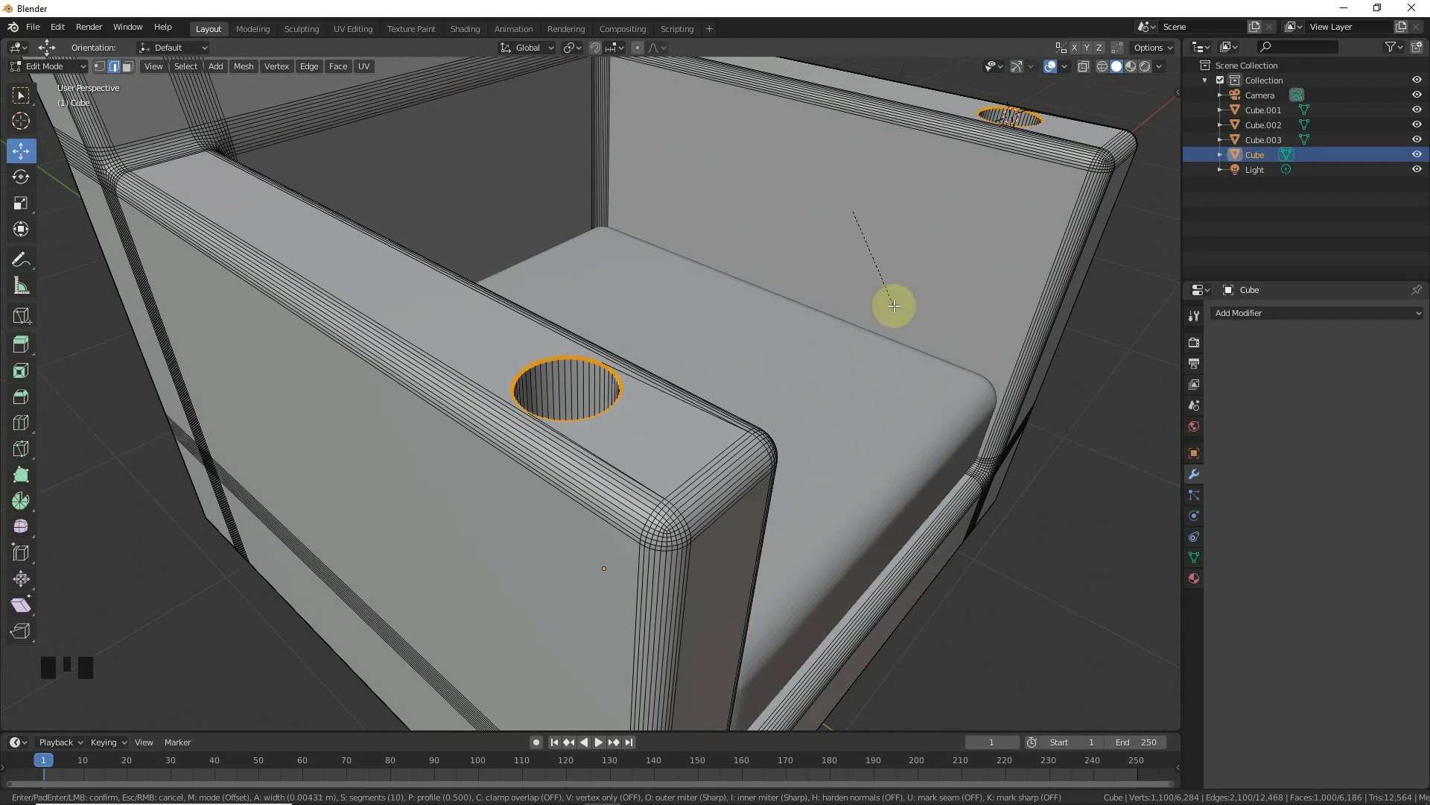
{"action": "key", "text": "Tab"}
{"action": "scroll", "scroll_direction": "down", "scroll_amount": 3}
- Deselect the chair to inspect the finished rounded cup-holder rims
{"action": "left_click", "coordinate": [952, 434]}
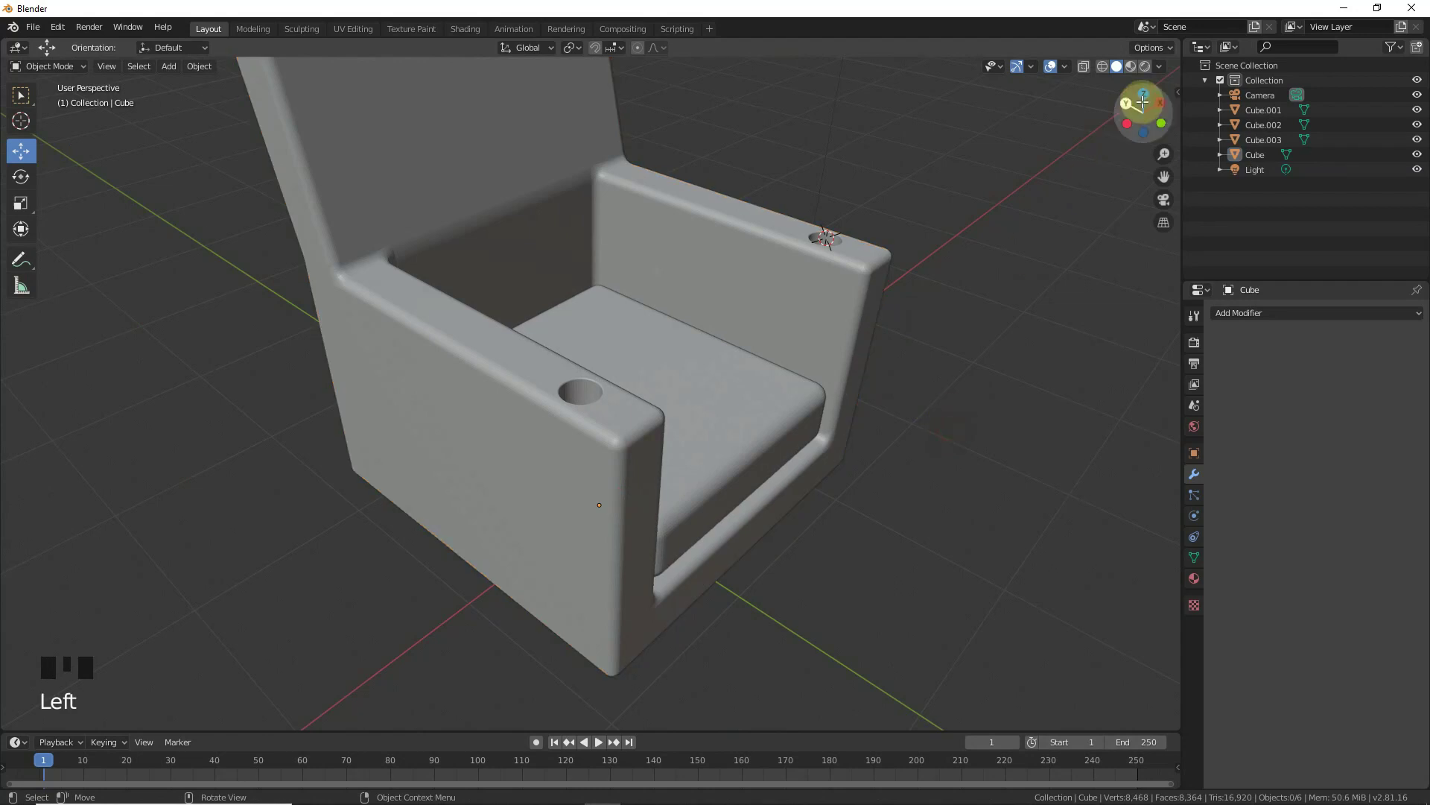
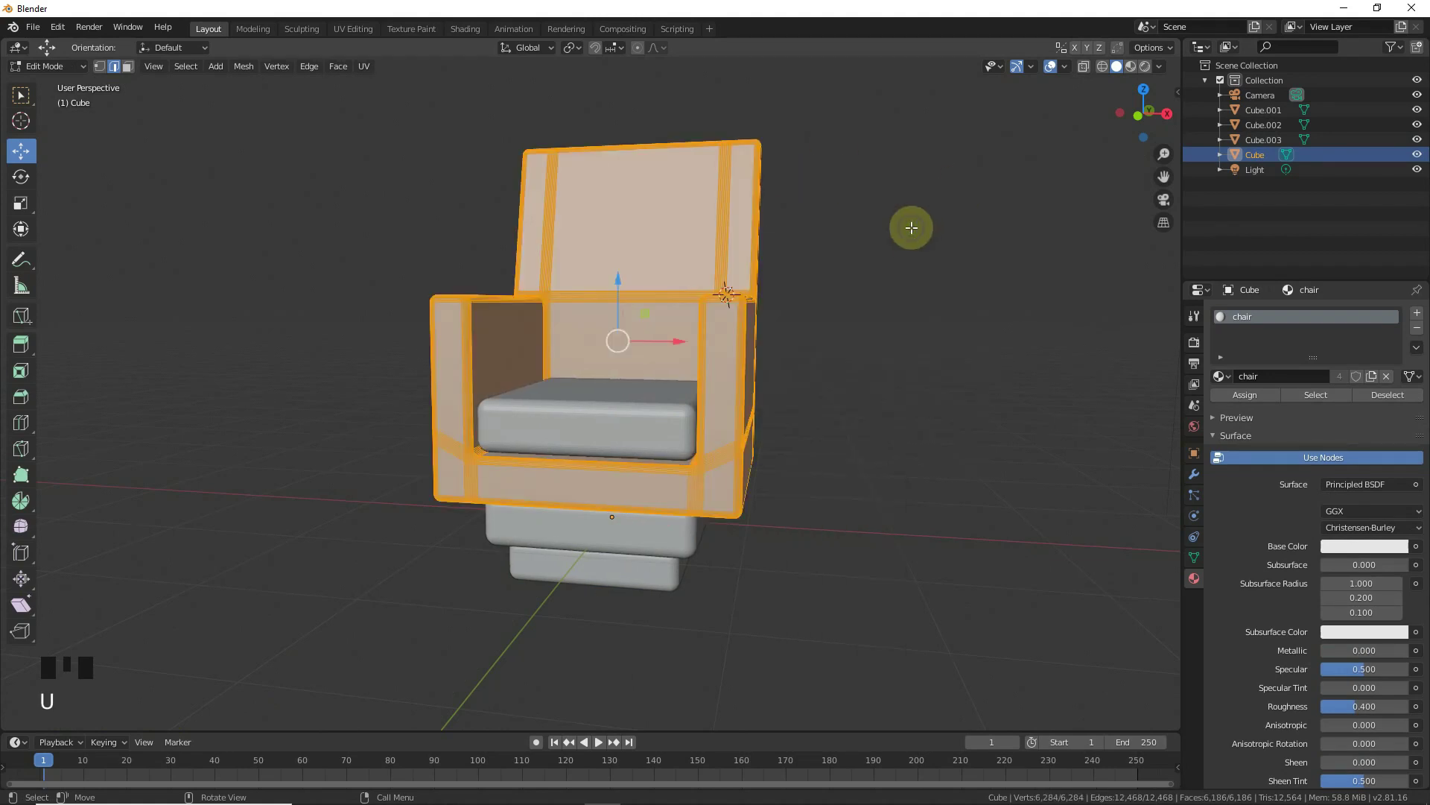
- Smart UV Project the chair body, then the seat cushion with all its faces selected
{"action": "key", "text": "u"}
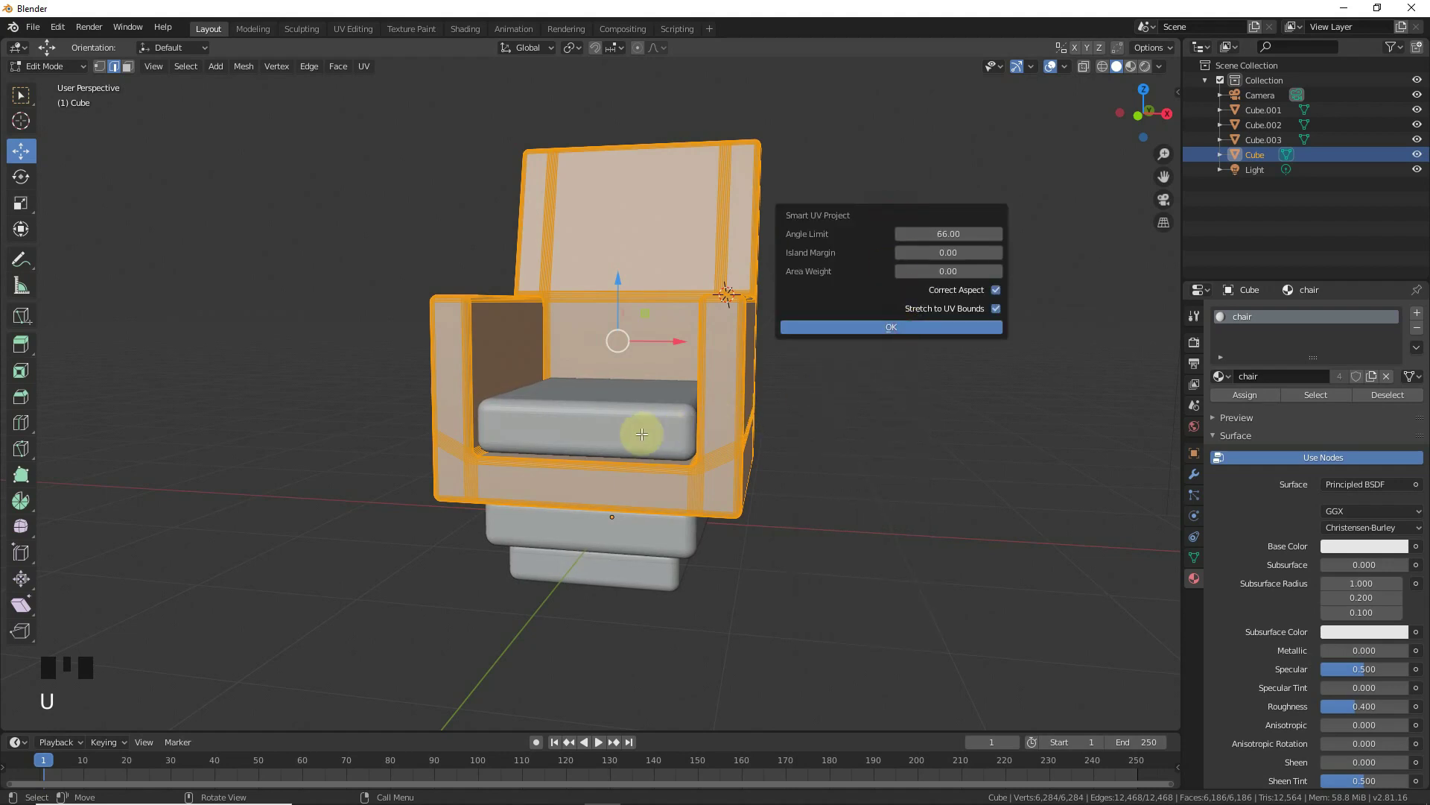
{"action": "key", "text": "Tab"}
{"action": "left_click", "coordinate": [585, 424]}
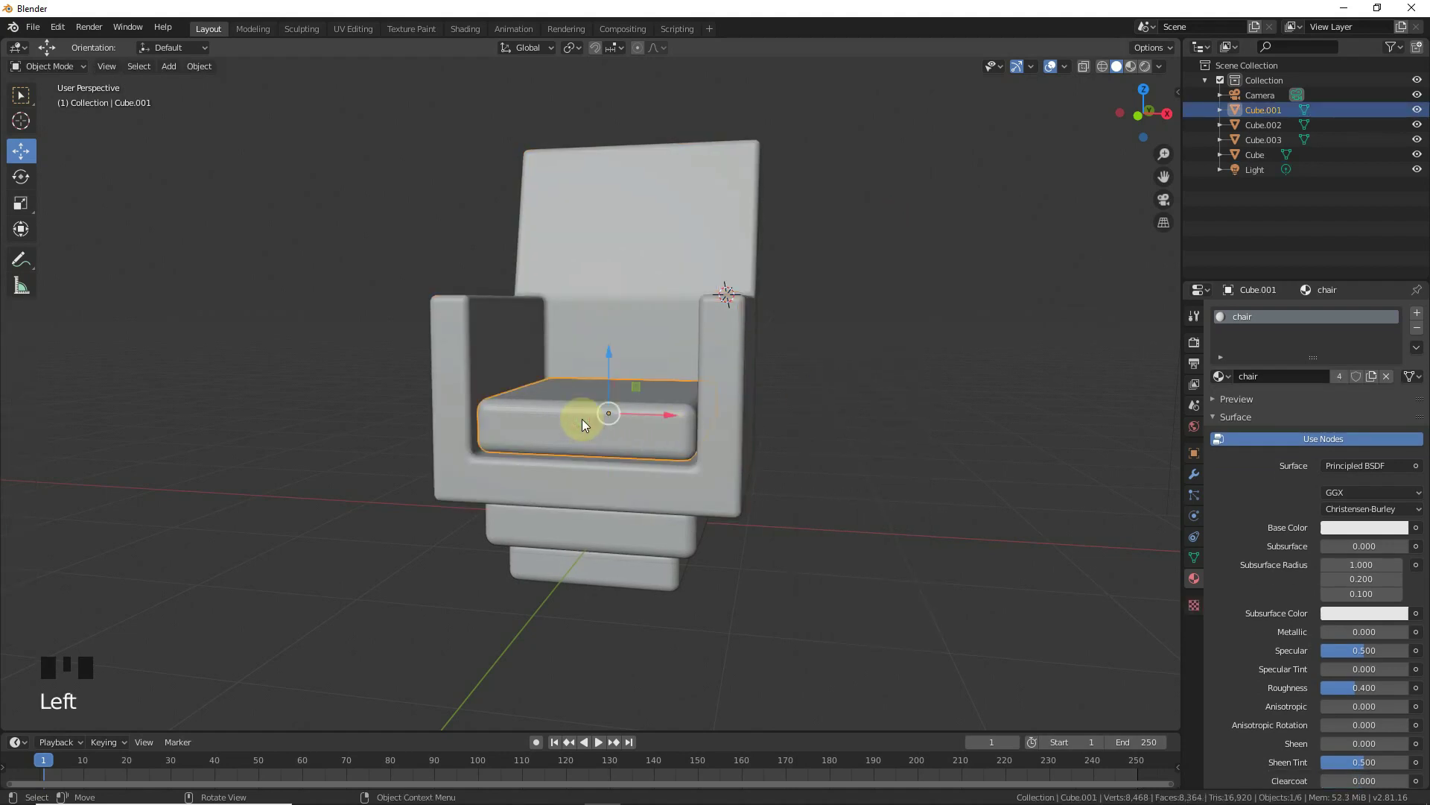
{"action": "key", "text": "Tab"}
{"action": "key", "text": "u"}
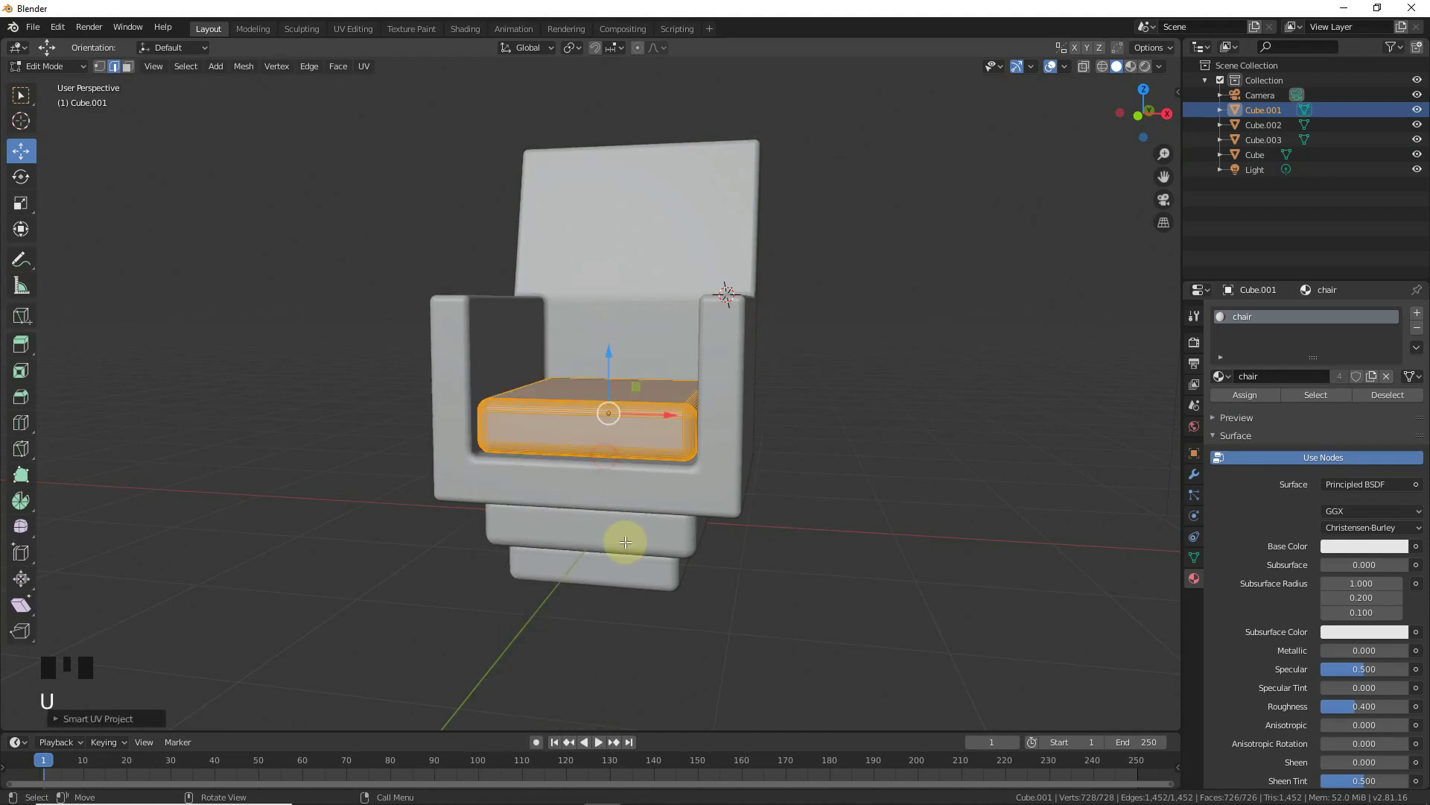
{"action": "key", "text": "Tab"}
{"action": "left_click", "coordinate": [621, 549]}
{"action": "key", "text": "Tab"}
- Smart UV Project the upper and lower base blocks the same way
{"action": "key", "text": "u"}
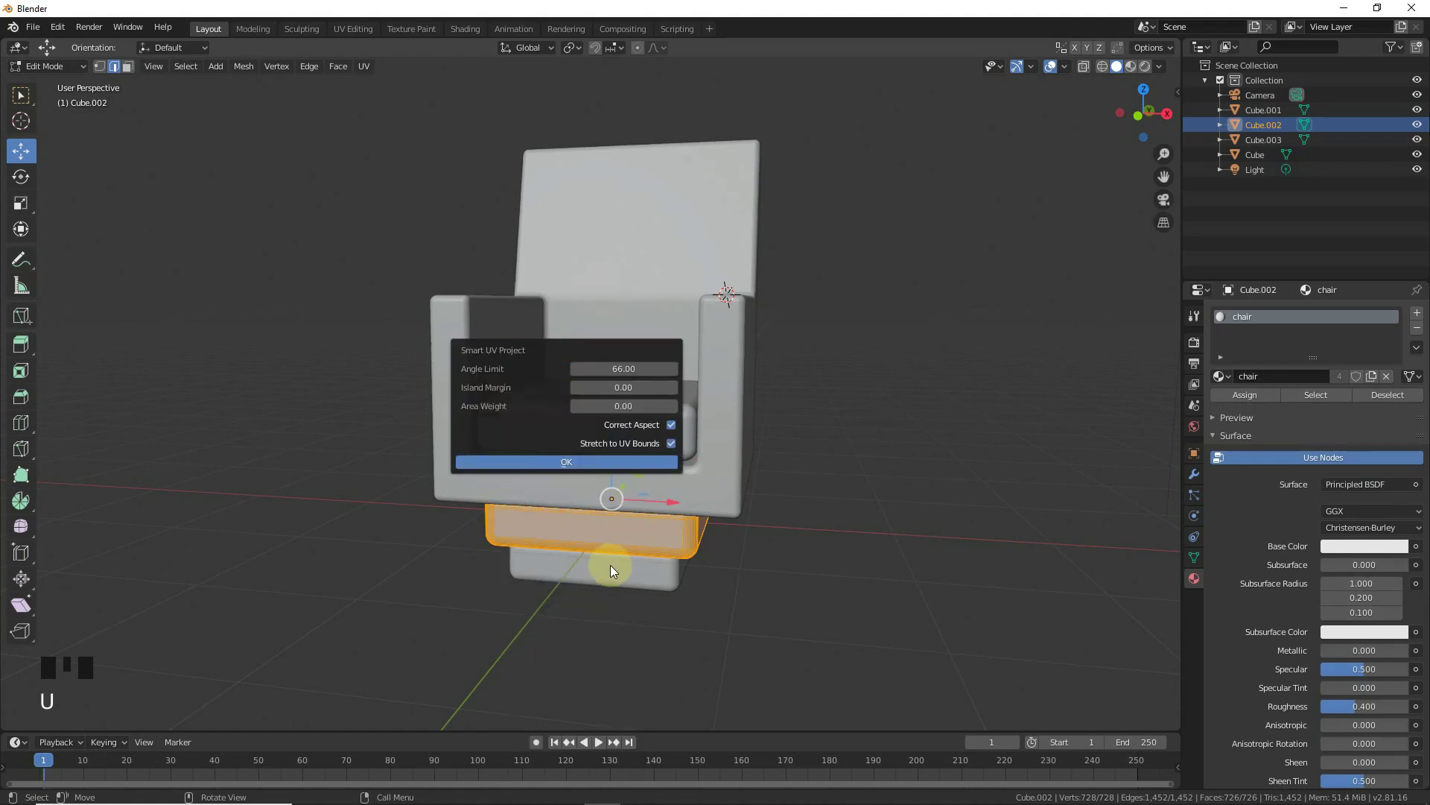
{"action": "key", "text": "Tab"}
{"action": "left_click", "coordinate": [605, 575]}
{"action": "key", "text": "Tab"}
{"action": "key", "text": "u"}
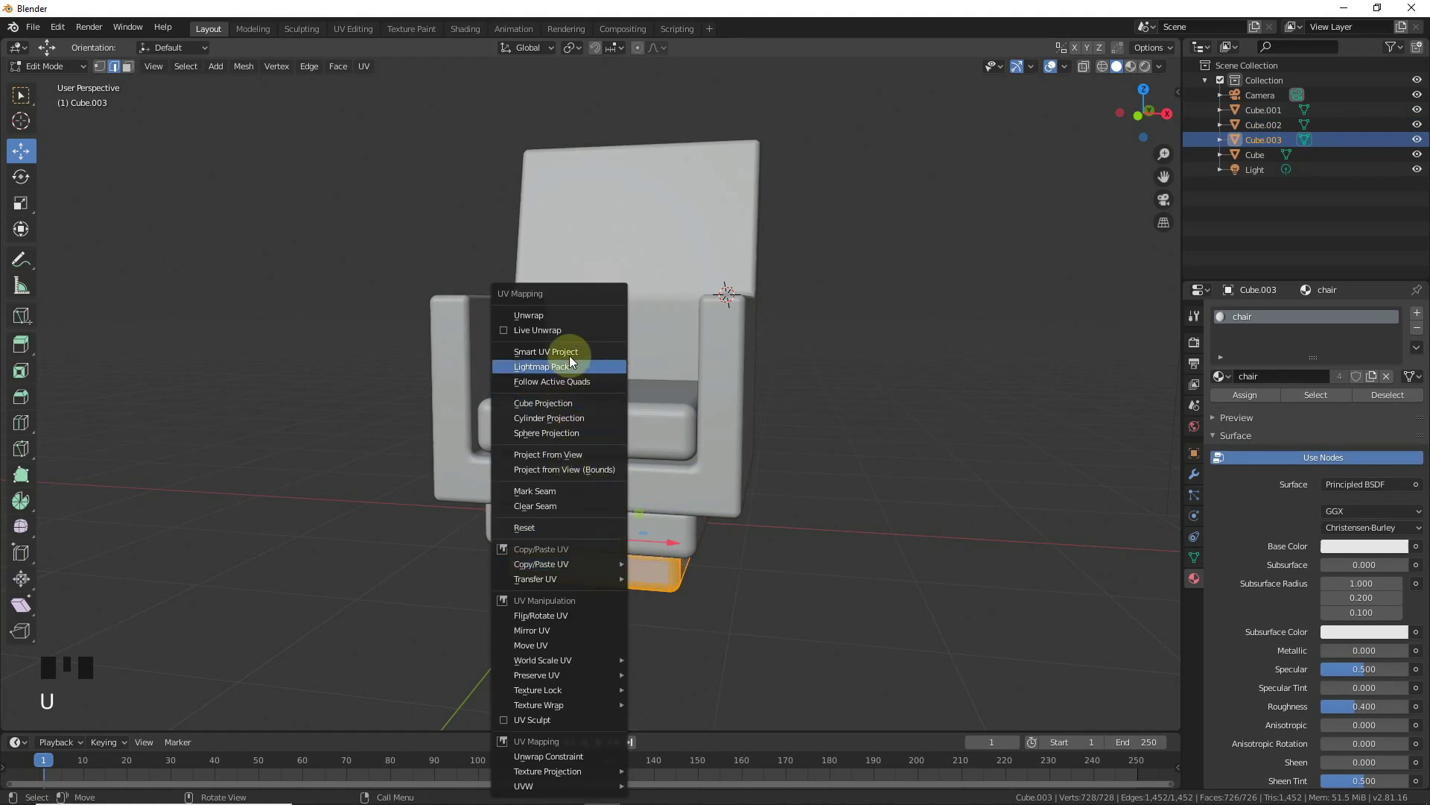
{"action": "key", "text": "Tab"}
{"action": "left_click", "coordinate": [626, 432]}
- Select all four chair parts together, ready to be joined
{"action": "left_click_drag", "start_coordinate": [584, 480], "coordinate": [592, 497]}
{"action": "left_click_drag", "start_coordinate": [598, 533], "coordinate": [631, 582]}
{"action": "left_click", "coordinate": [631, 583]}
{"action": "left_click", "coordinate": [640, 244]}
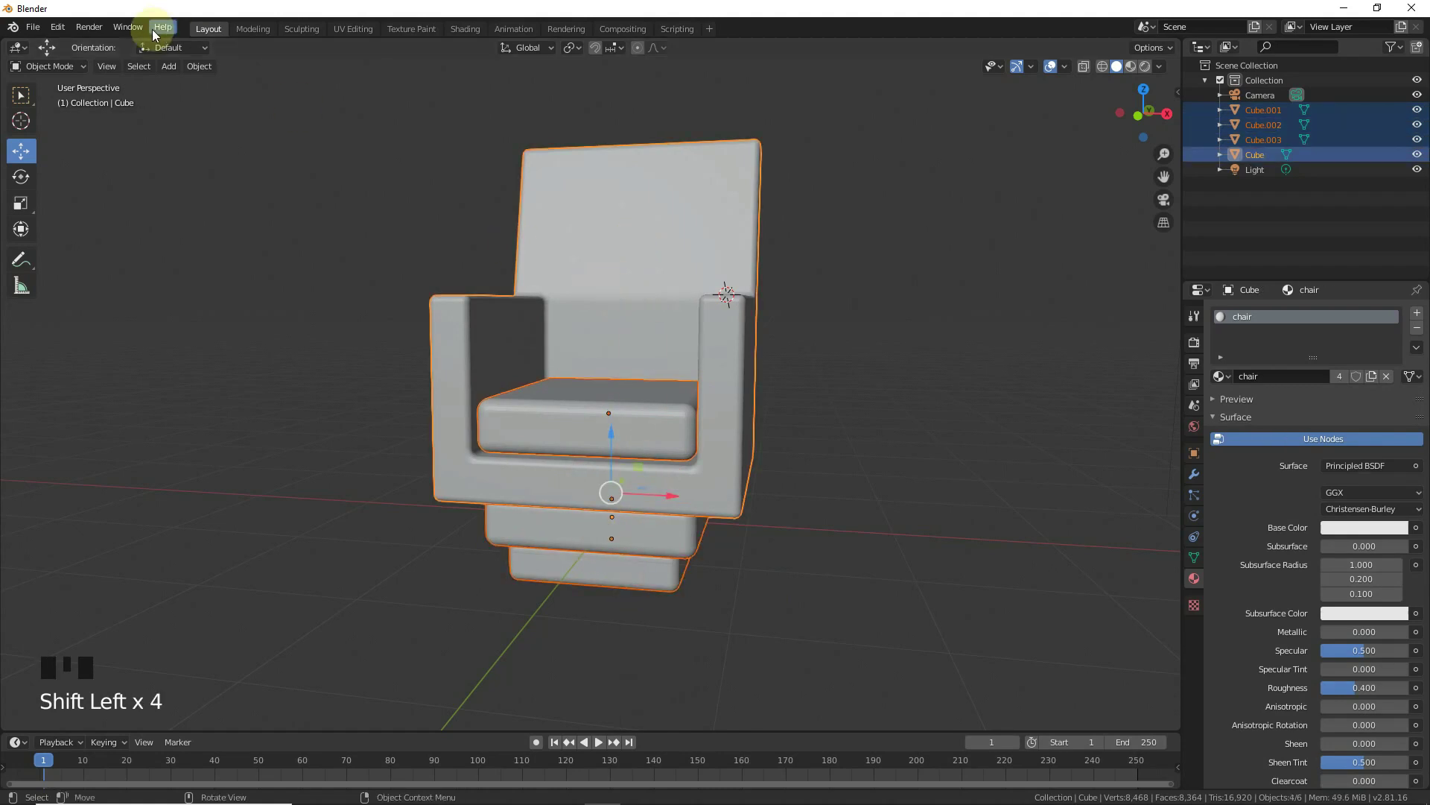
- Join the body, cushion and base blocks into one chair object with Ctrl+J
{"action": "left_click_drag", "start_coordinate": [218, 70], "coordinate": [746, 357]}
{"action": "left_click_drag", "start_coordinate": [207, 66], "coordinate": [593, 390]}
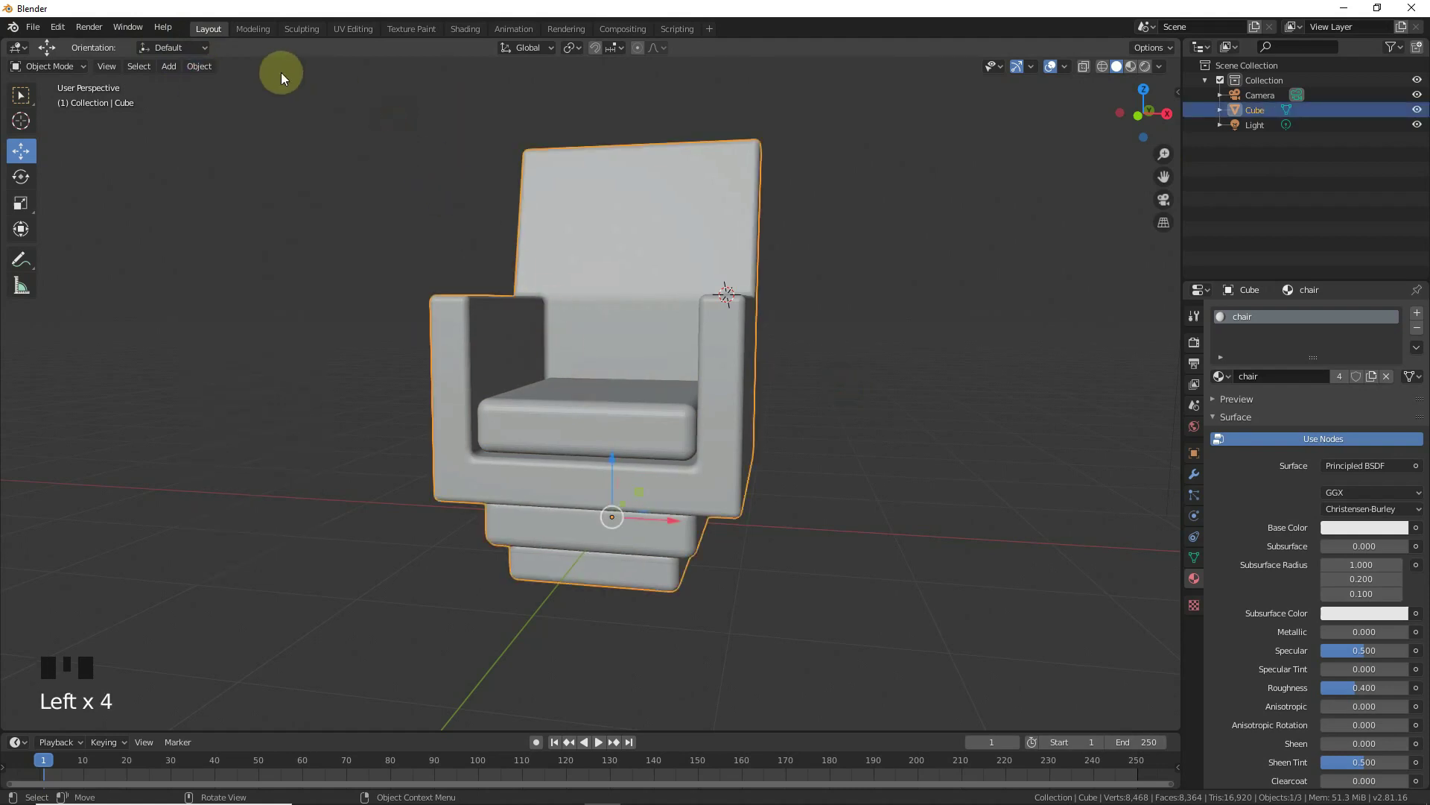
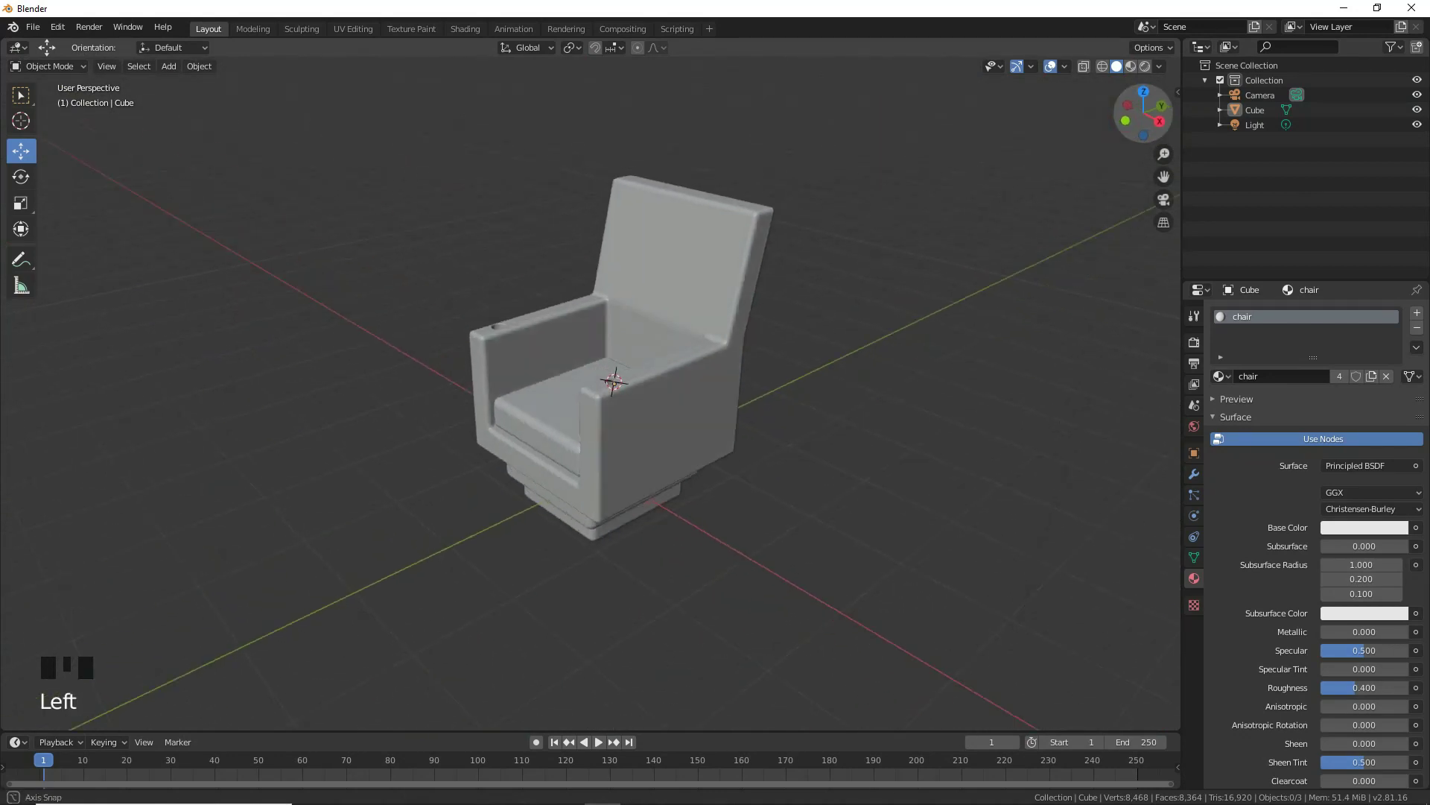
- Hide the chair, add a plane and delete one half of its vertices for mirroring
{"action": "scroll", "scroll_direction": "down", "scroll_amount": 3}
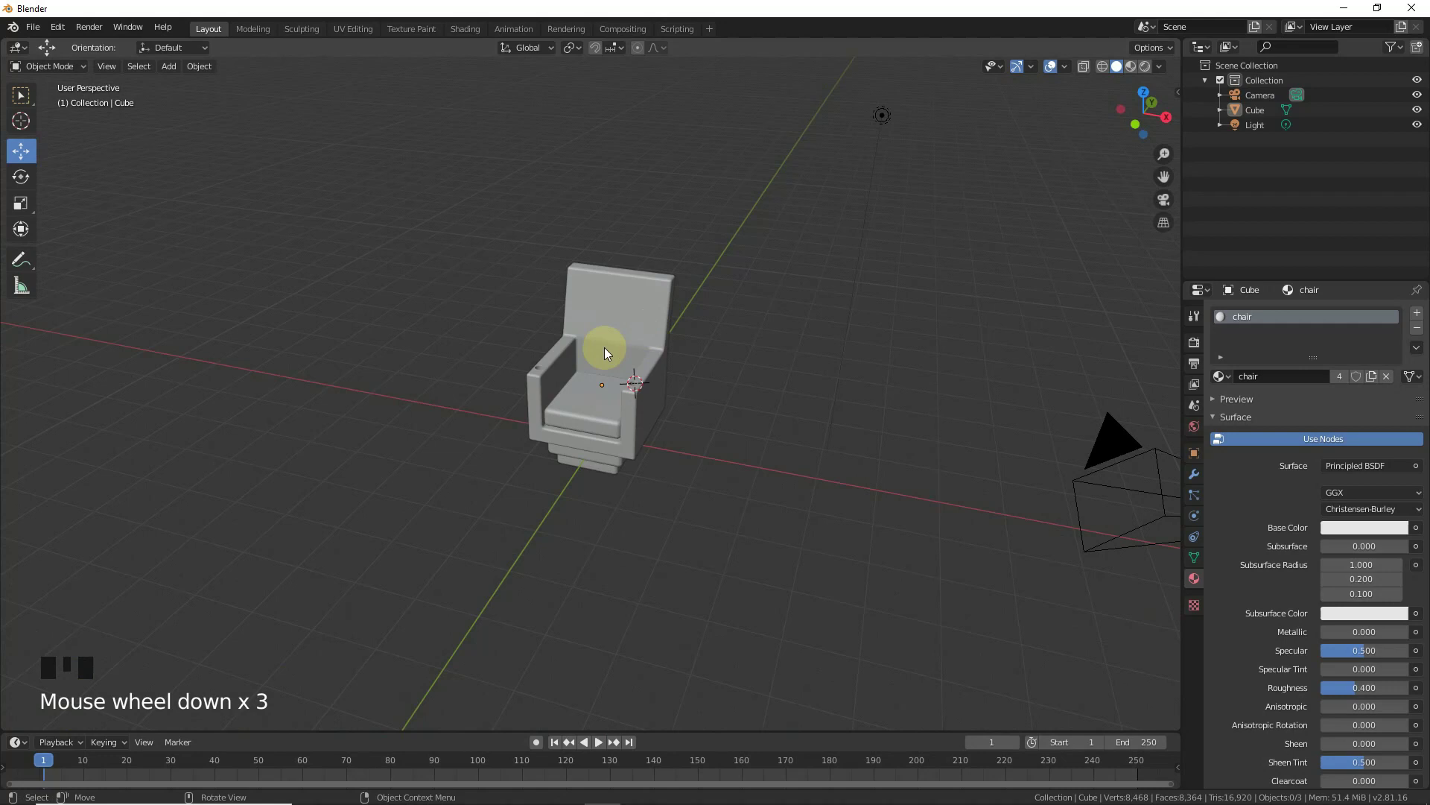
{"action": "left_click", "coordinate": [596, 353]}
{"action": "left_click", "coordinate": [1419, 112]}
{"action": "key", "text": "shift+a"}
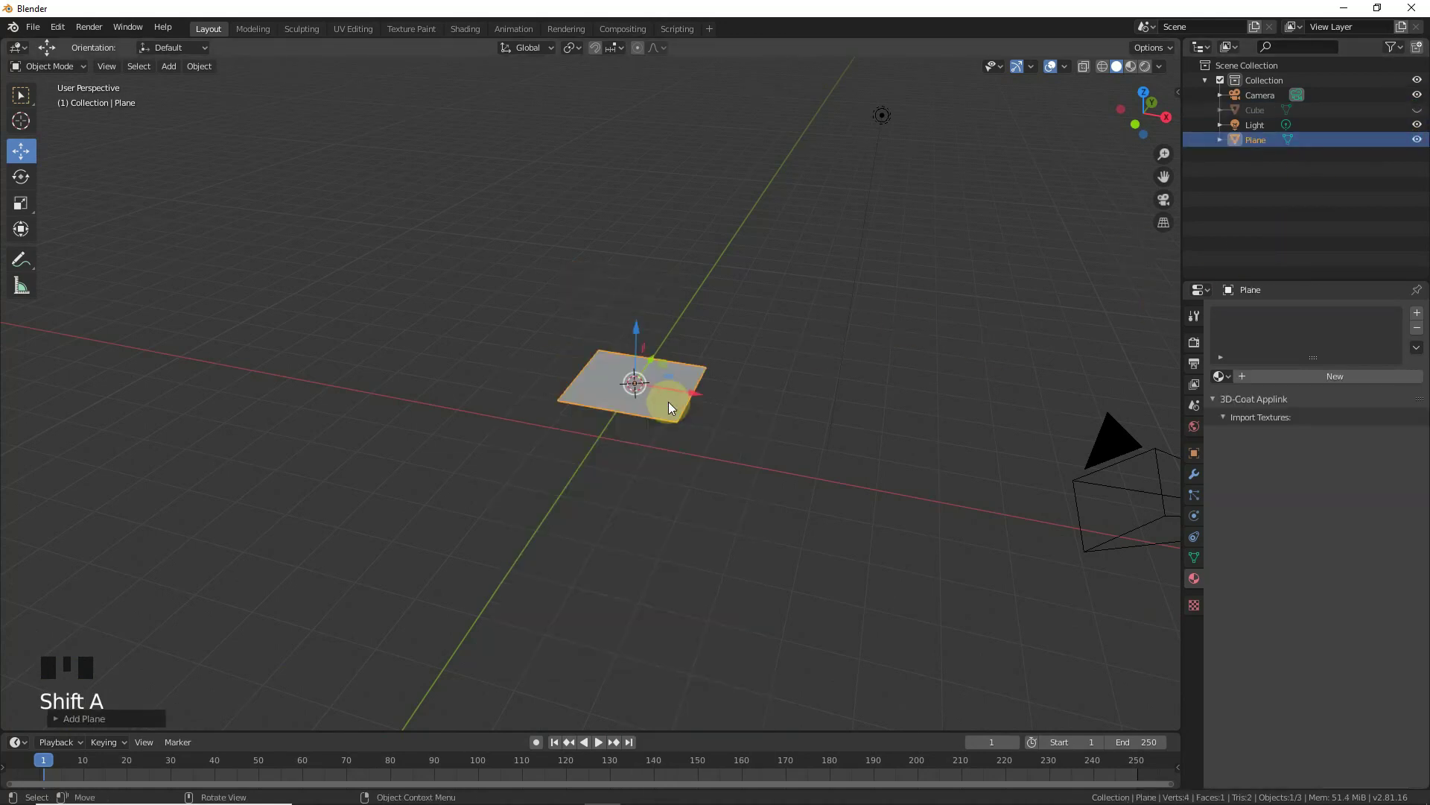
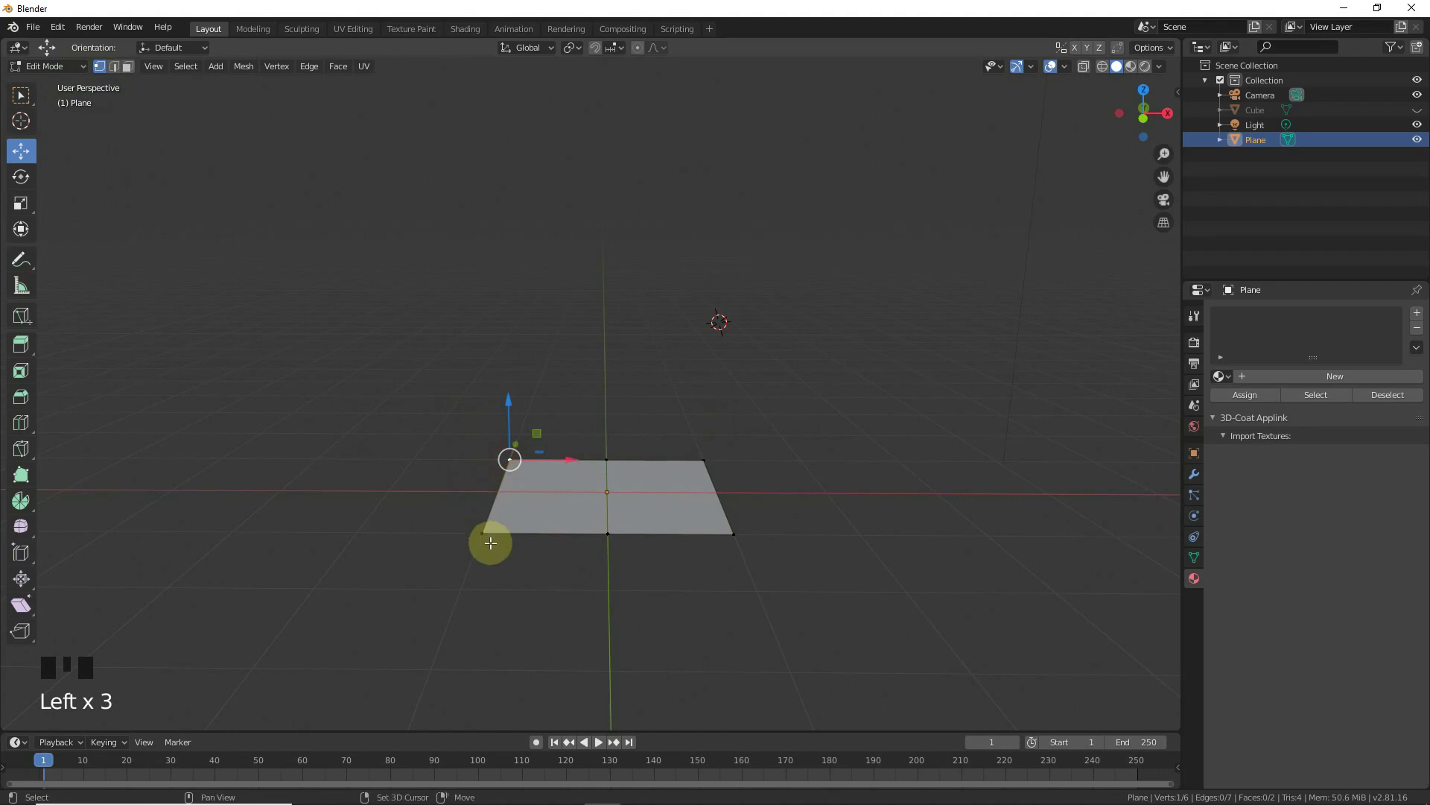
{"action": "left_click", "coordinate": [492, 538]}
{"action": "key", "text": "Delete"}
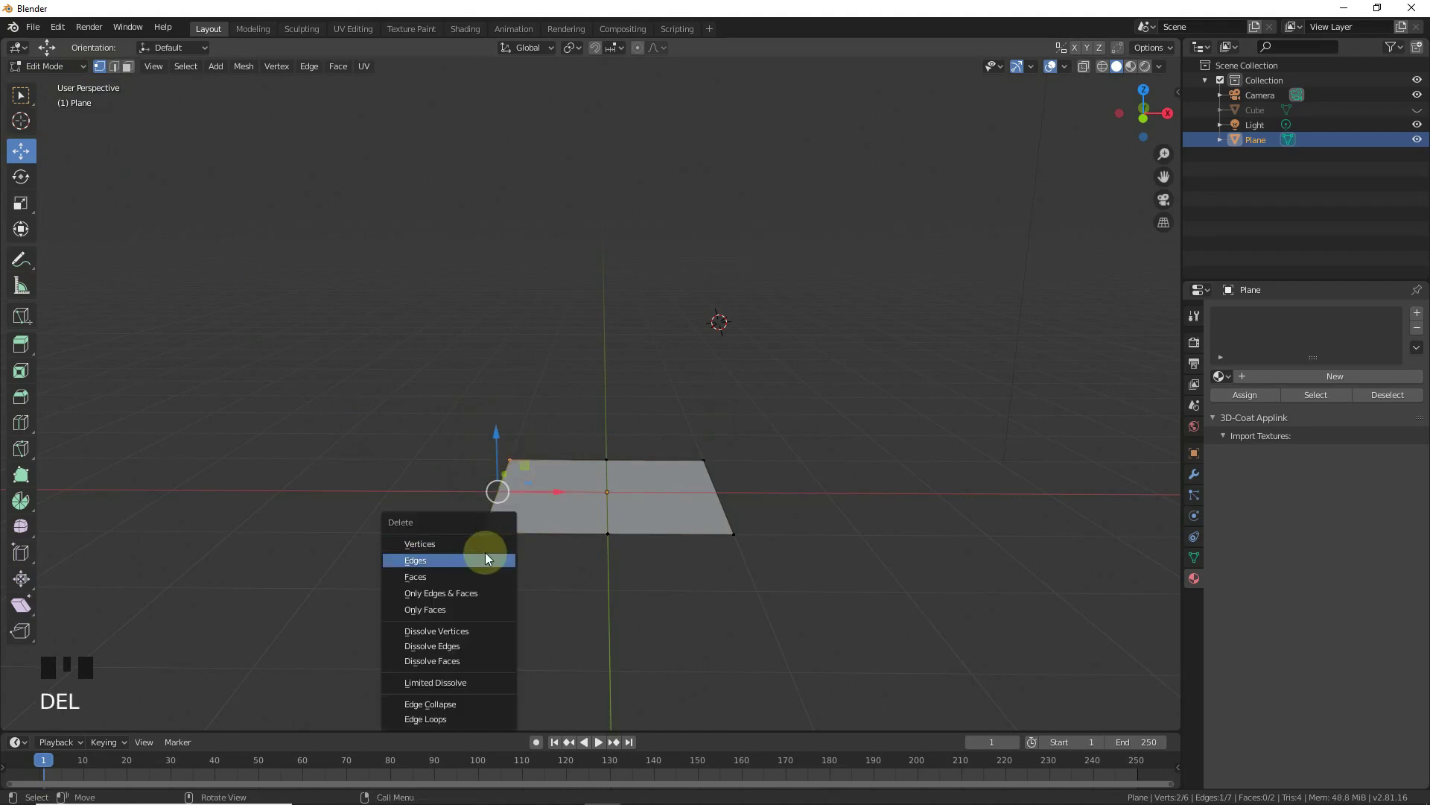
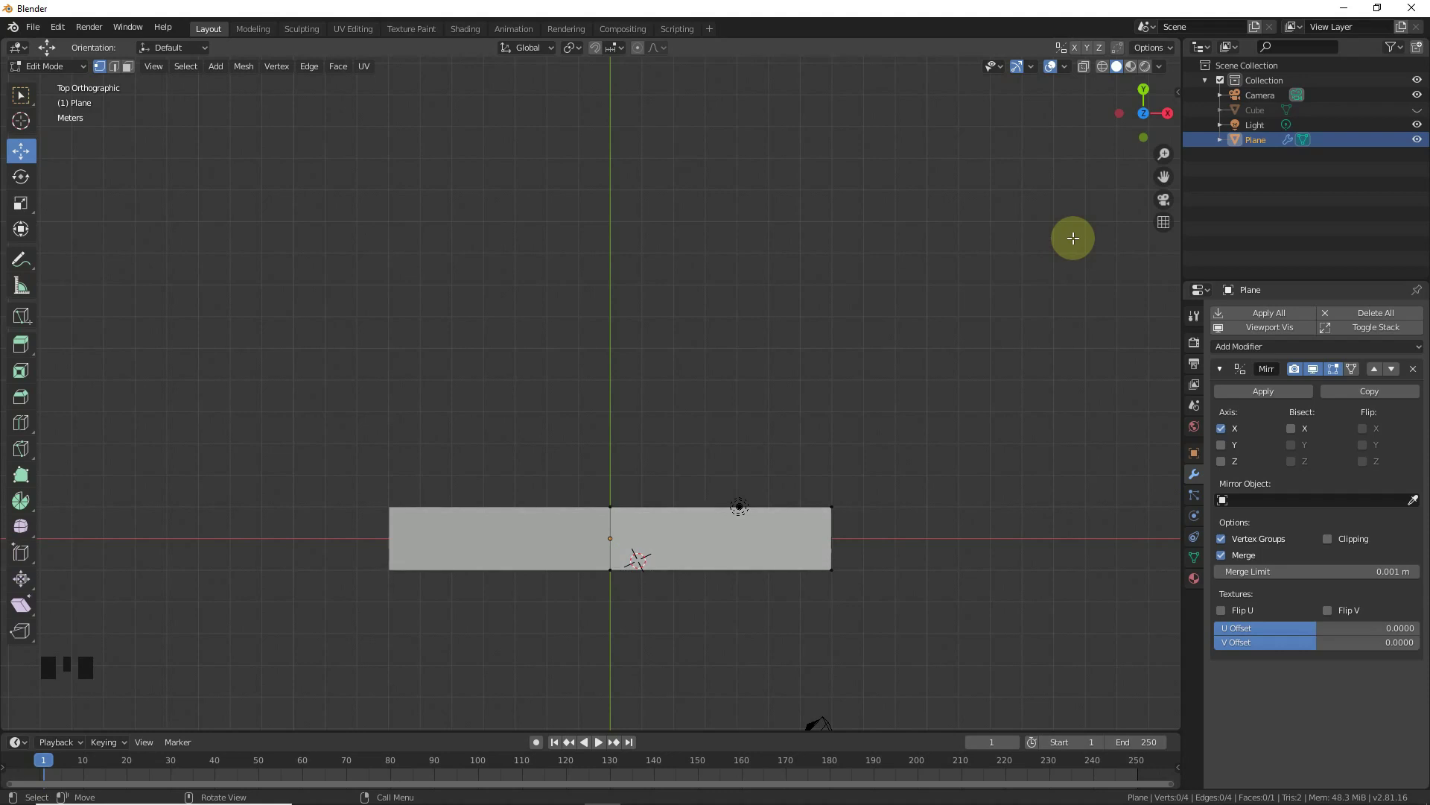
- Box-select and delete the wall block's inner face, leaving an open five-faced half
{"action": "key", "text": "b"}
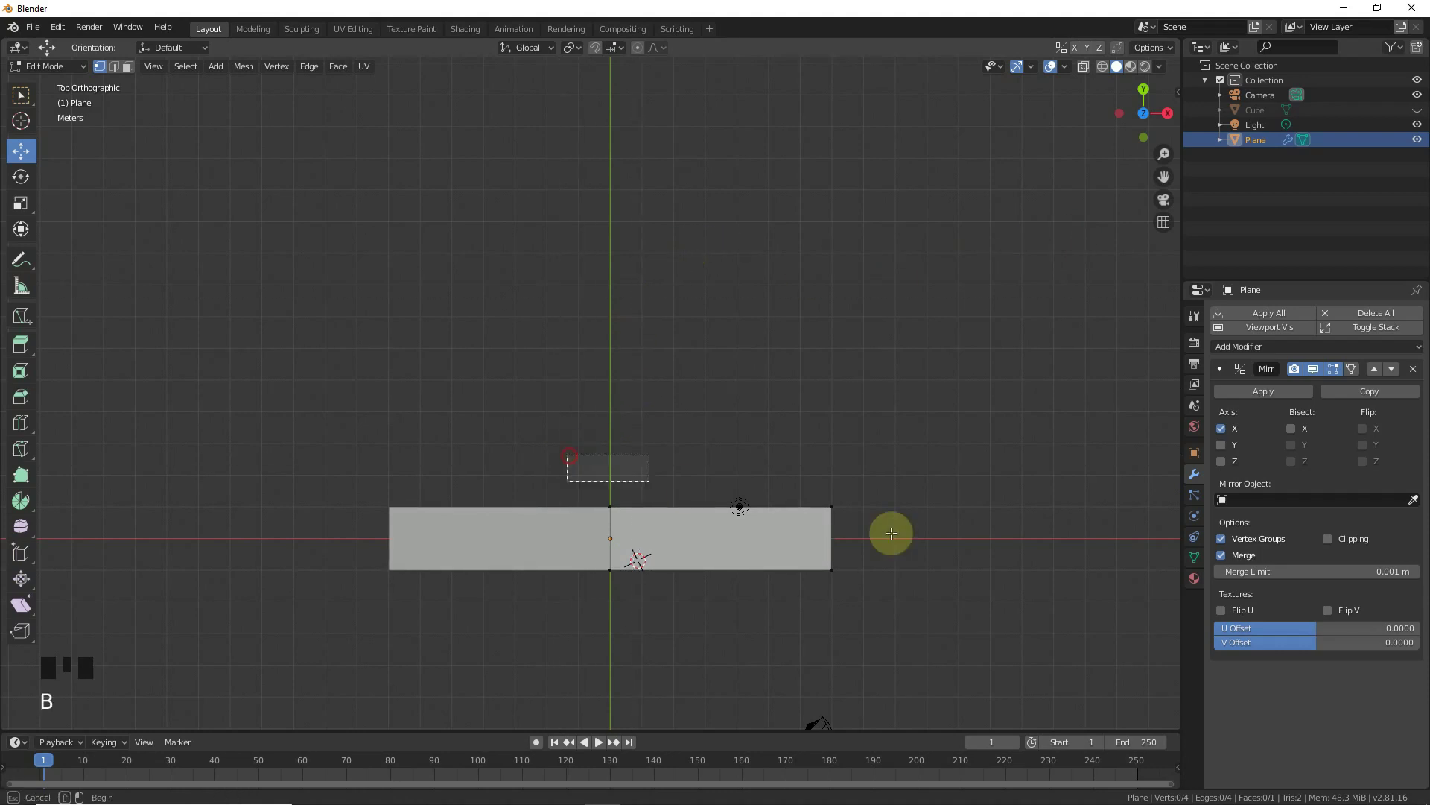
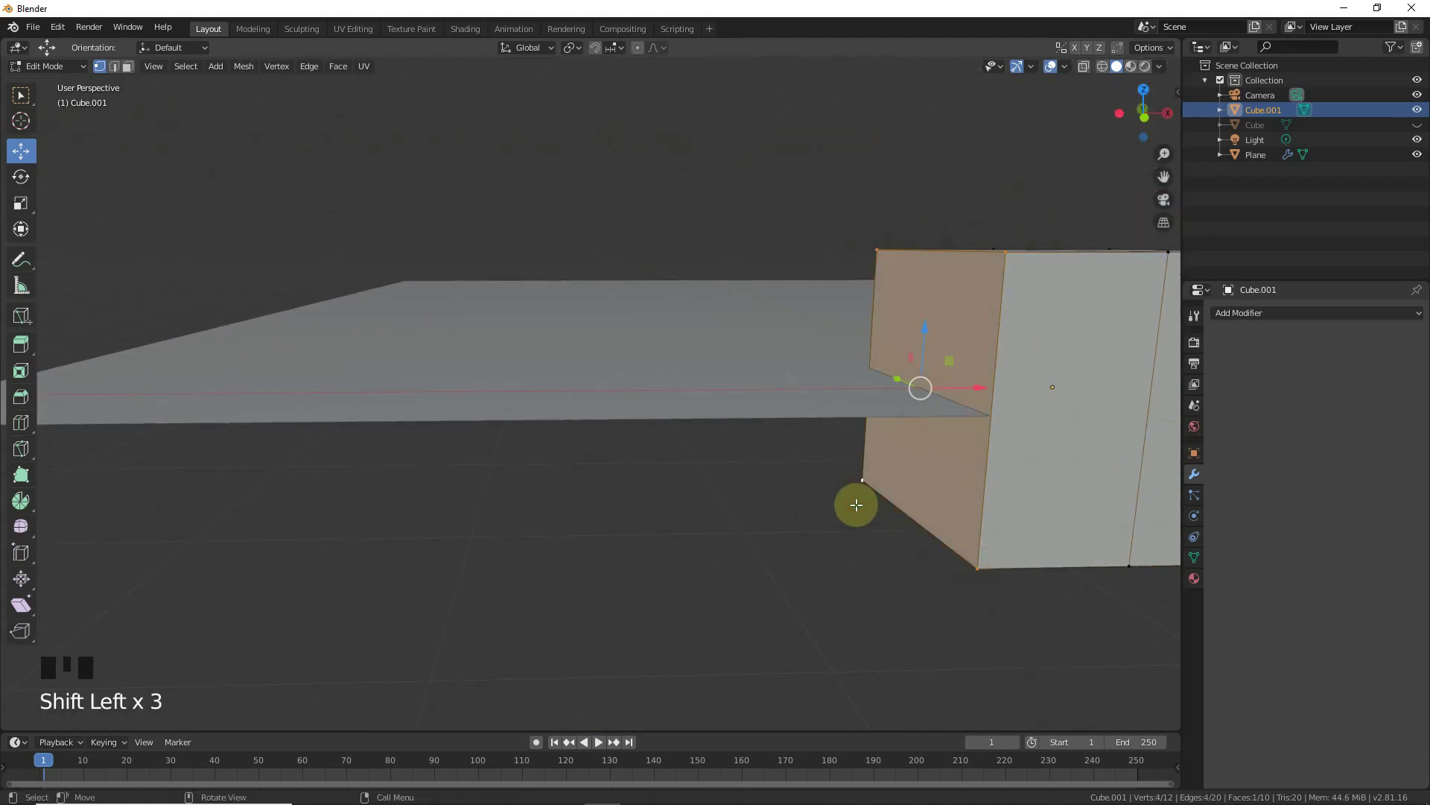
{"action": "key", "text": "Delete"}
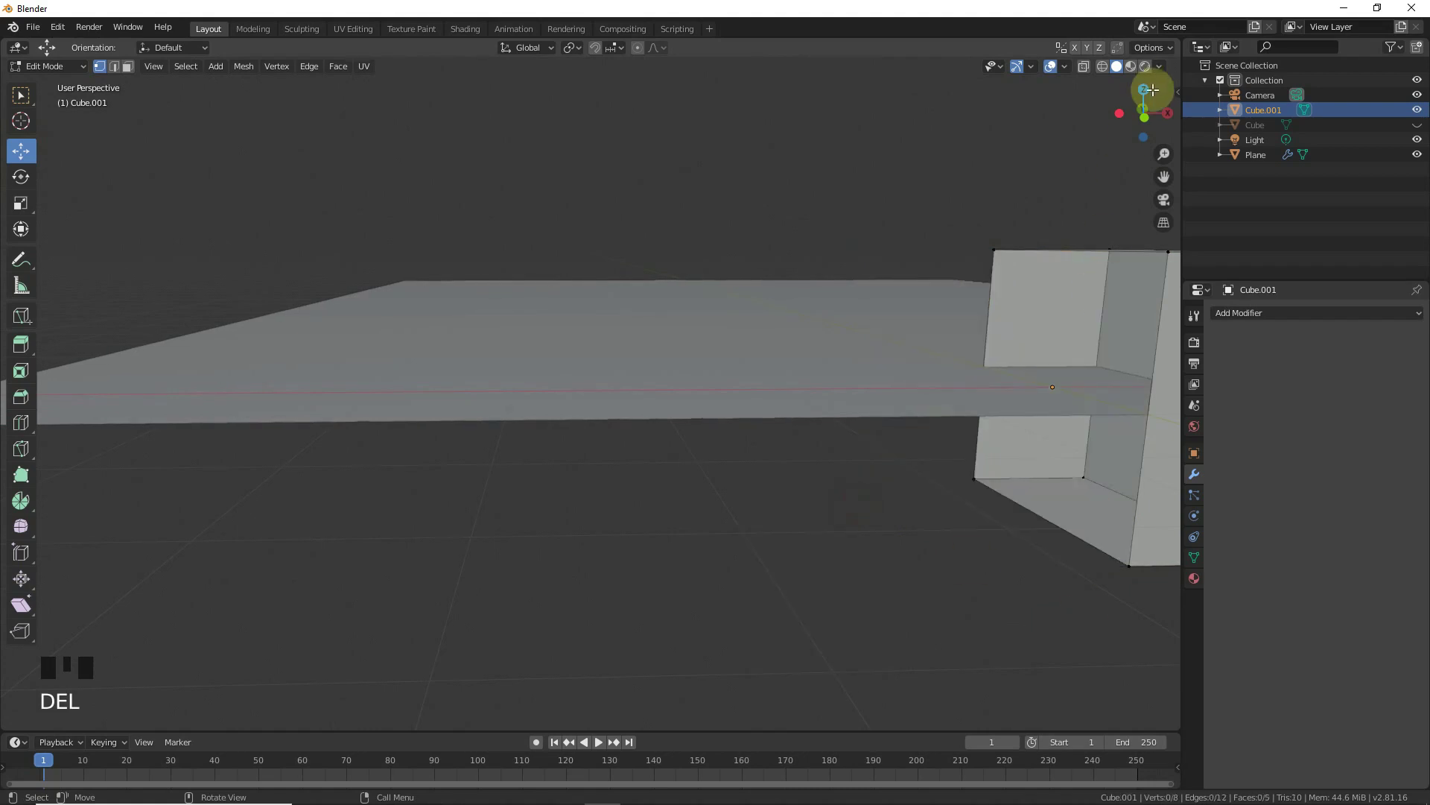
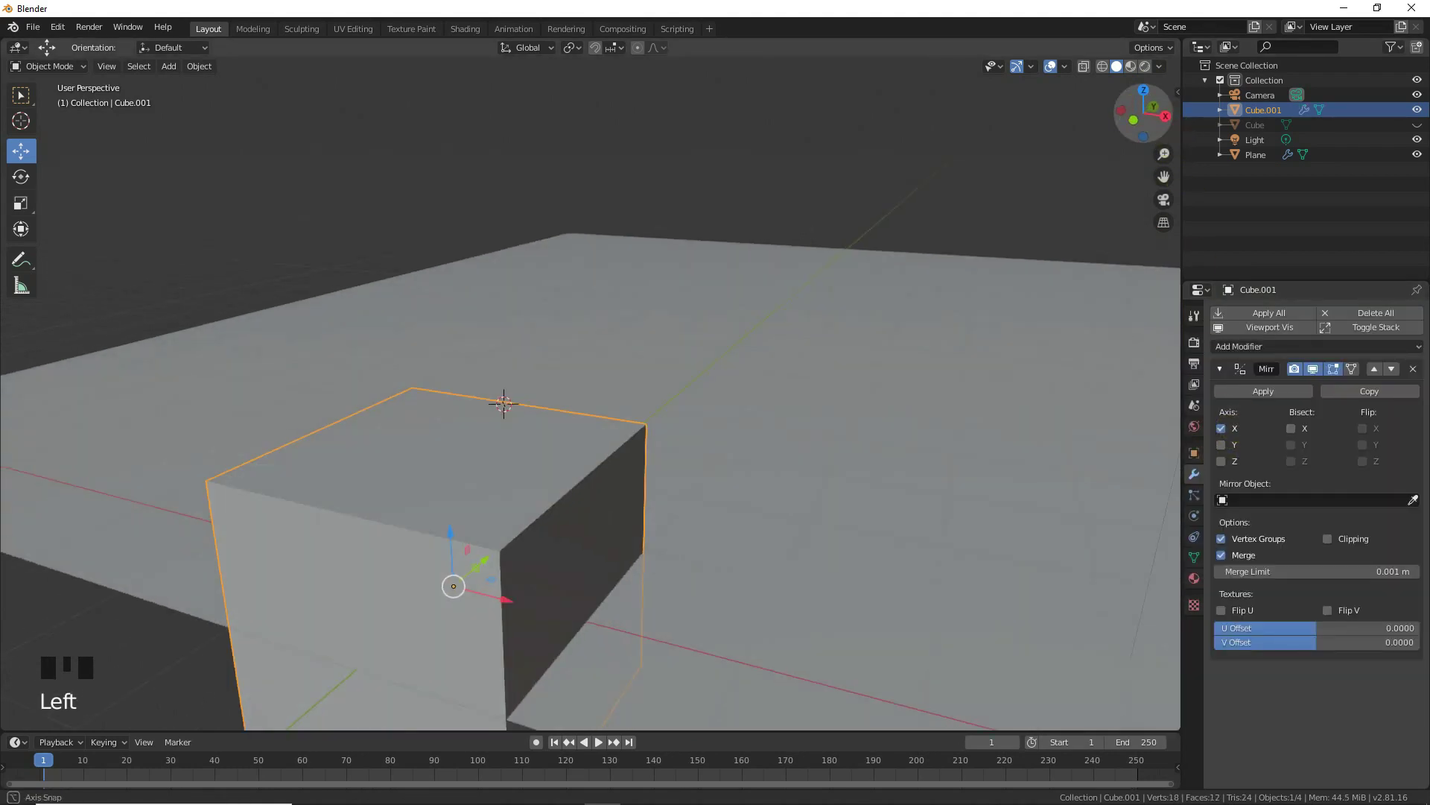
- Give the half-cube a Mirror modifier across X with clipping enabled
{"action": "left_click", "coordinate": [1346, 543]}
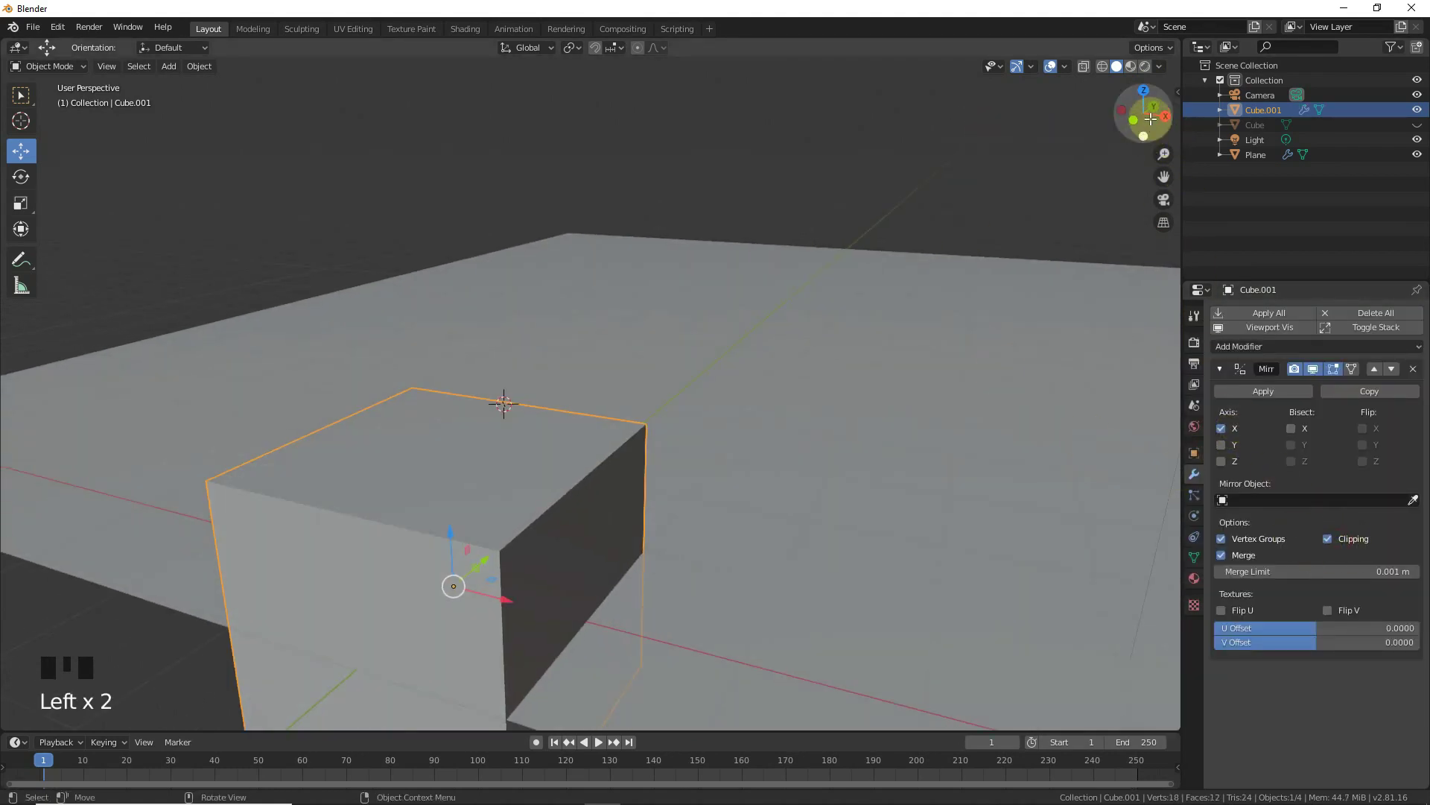
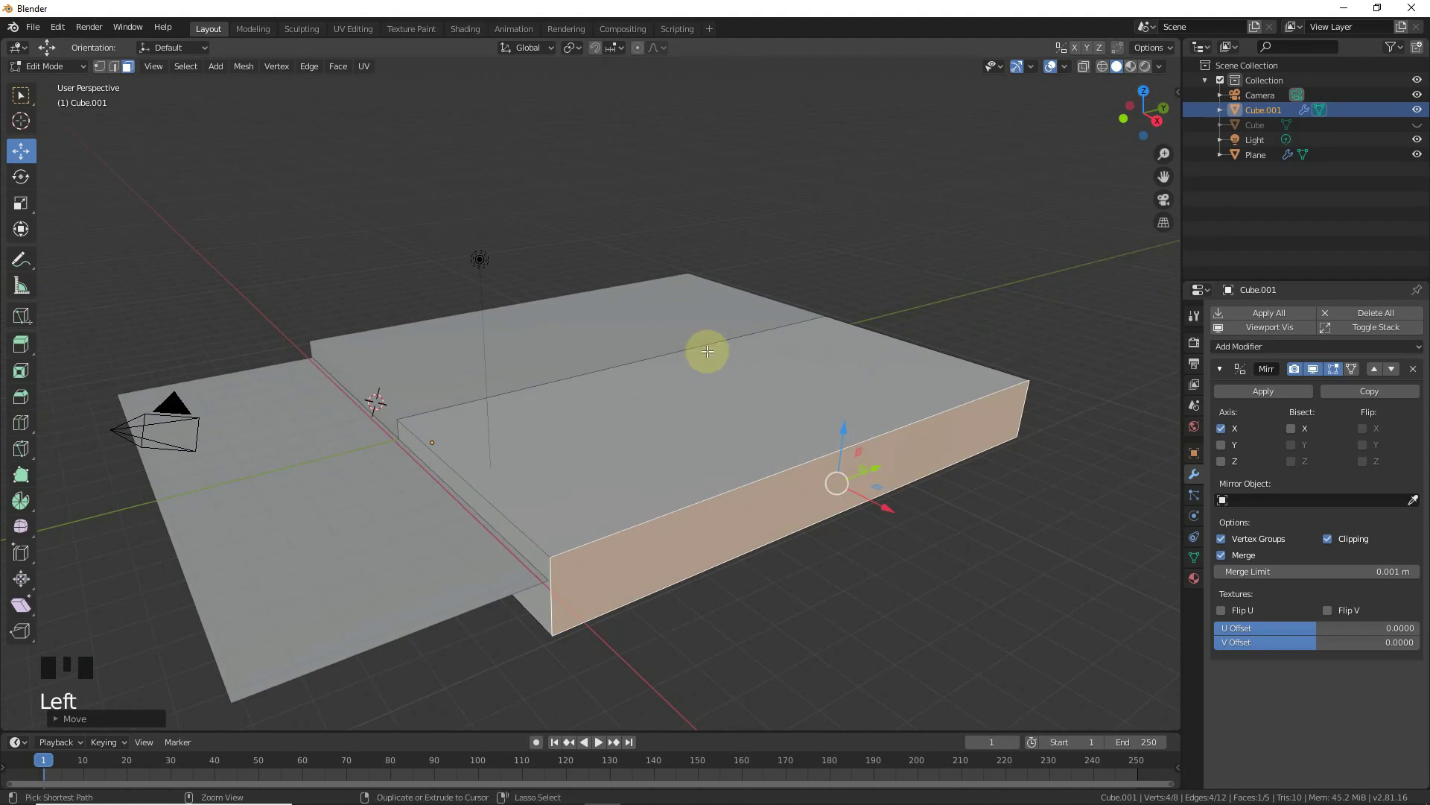
- Loop-cut the platform top into about ten parallel strips and pick the first one
{"action": "key", "text": "ctrl+r"}
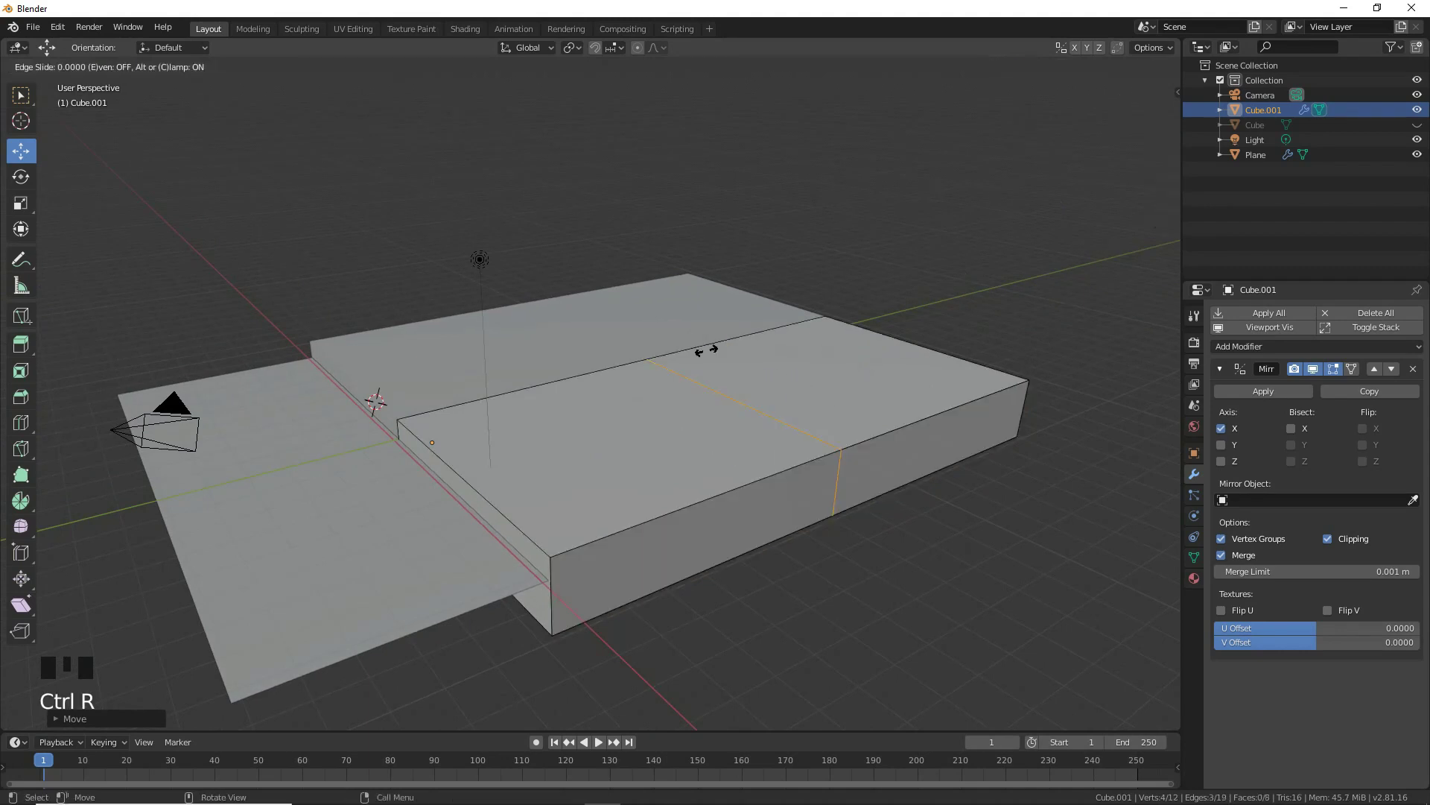
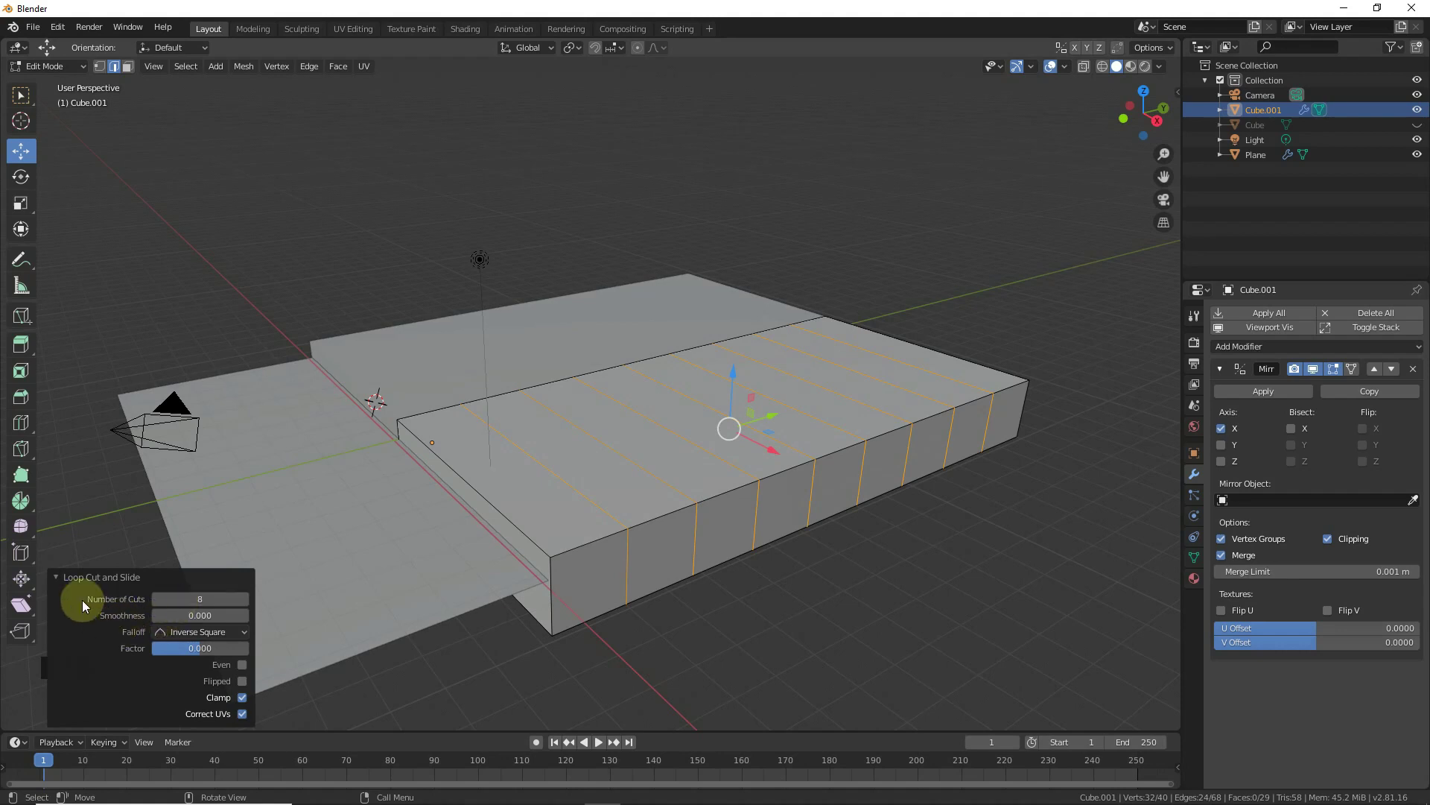
{"action": "left_click", "coordinate": [70, 579]}
{"action": "scroll", "scroll_direction": "up", "scroll_amount": 3}
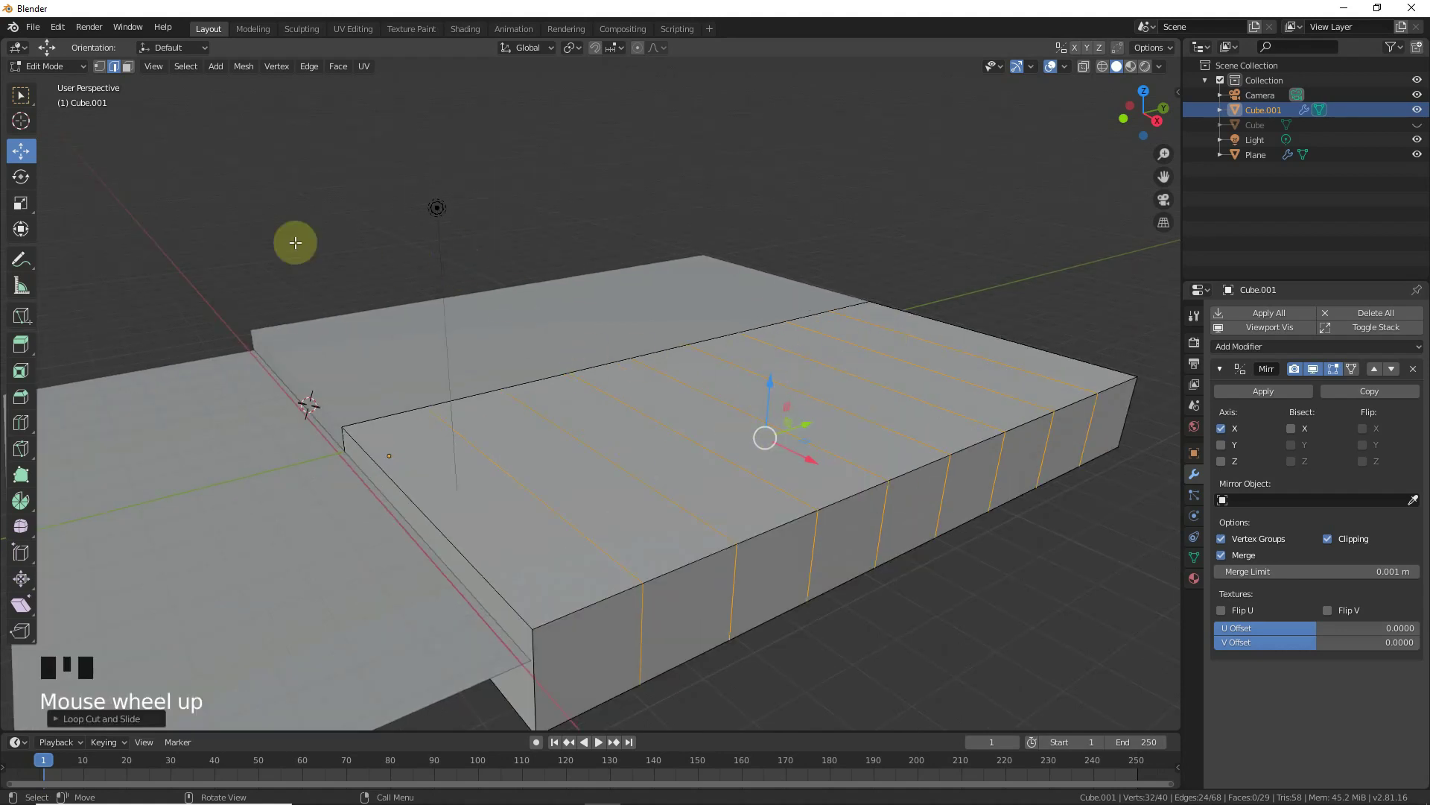
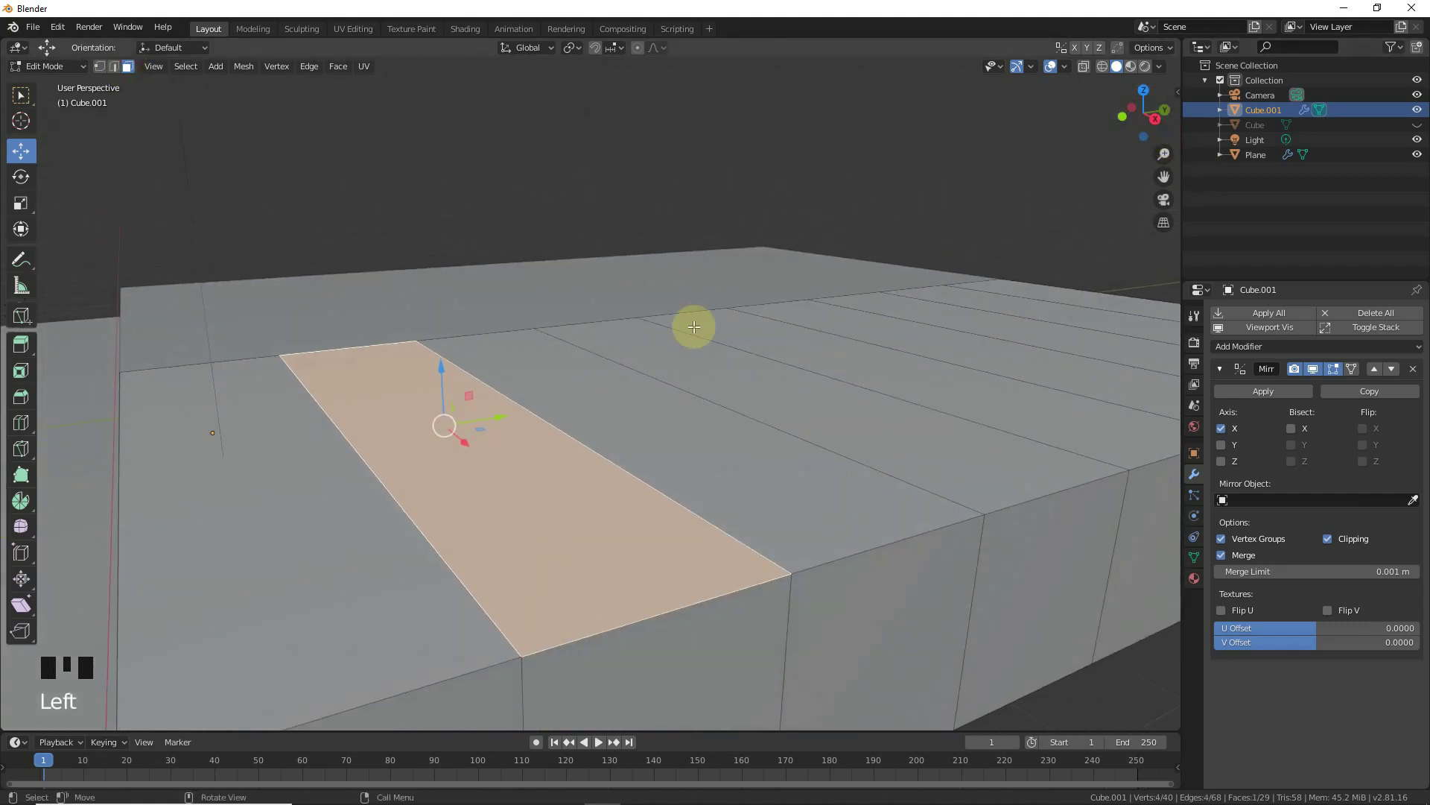
- Extrude the first two strips upward, the second higher than the first
{"action": "key", "text": "e"}
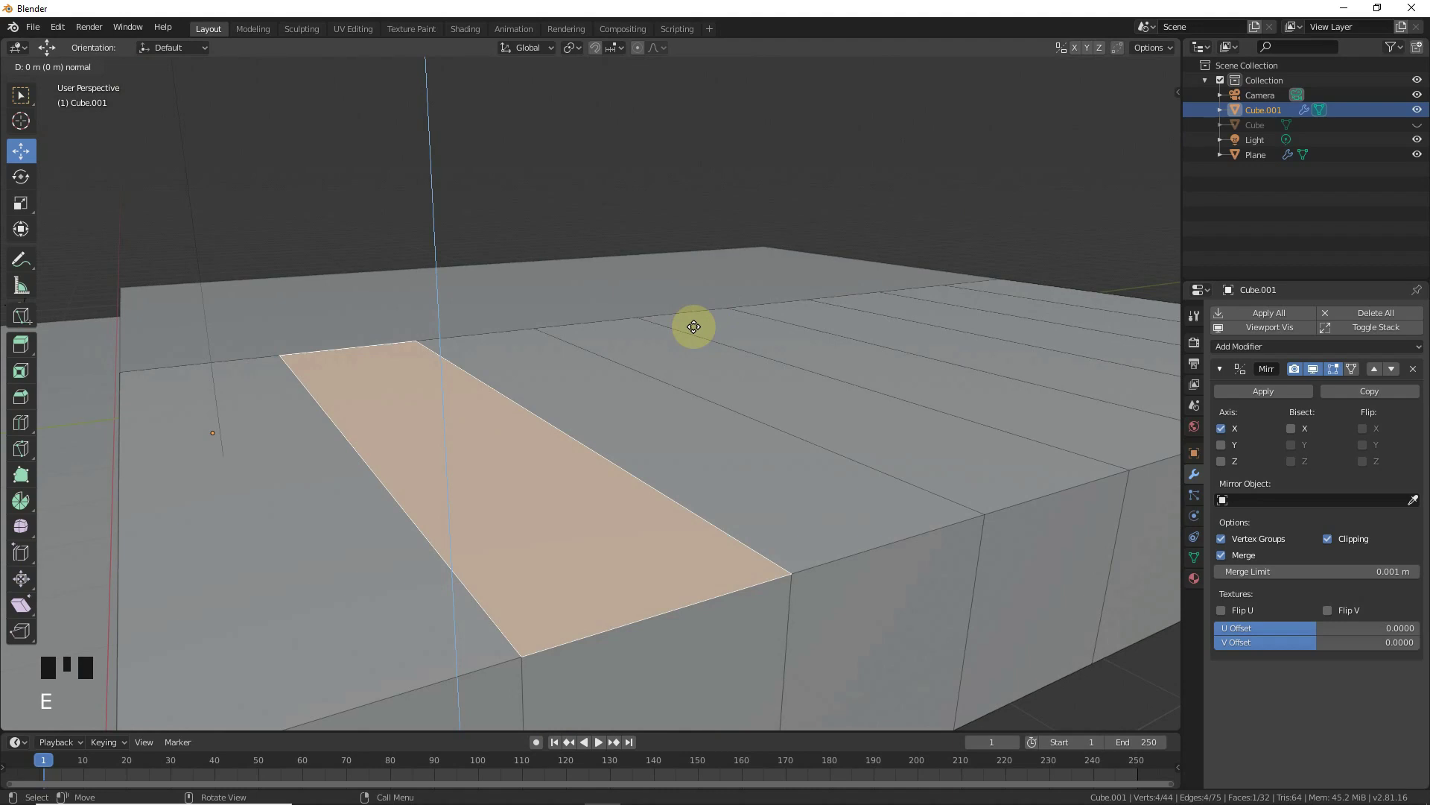
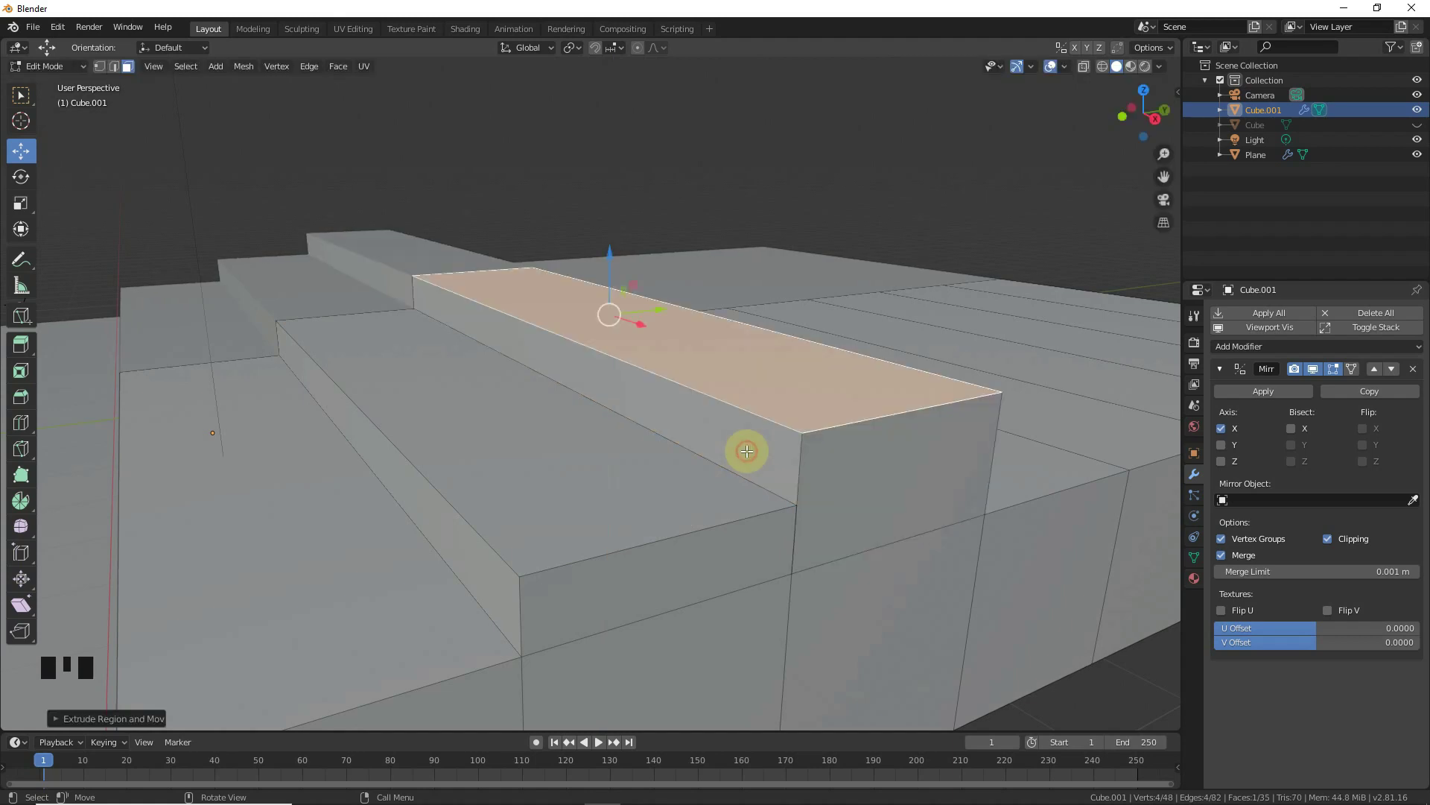
{"action": "scroll", "scroll_direction": "down", "scroll_amount": 3}
{"action": "left_click", "coordinate": [890, 437]}
{"action": "key", "text": "e"}
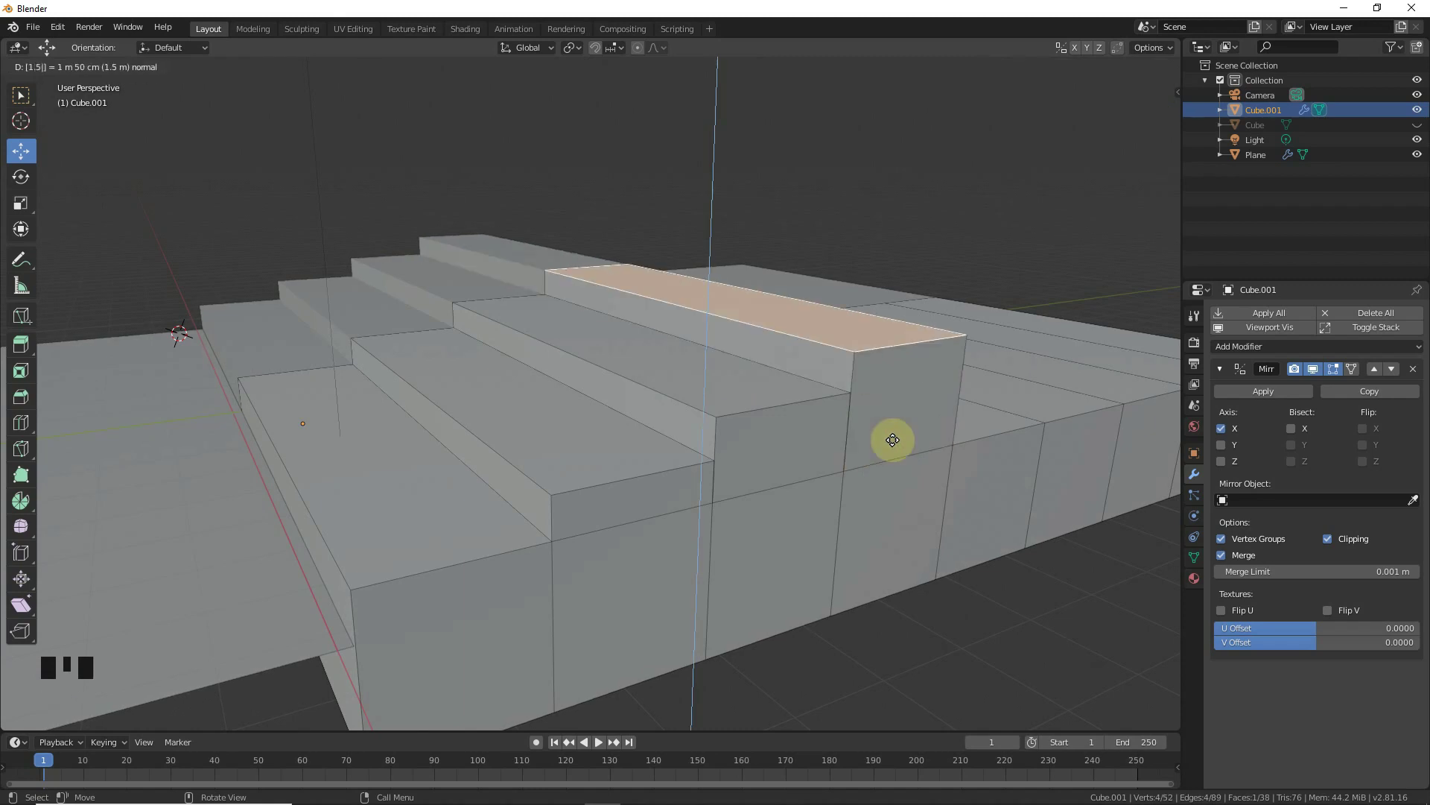
- Extrude the remaining strips in increasing heights up to the tallest back step
{"action": "left_click", "coordinate": [971, 432]}
{"action": "key", "text": "e"}
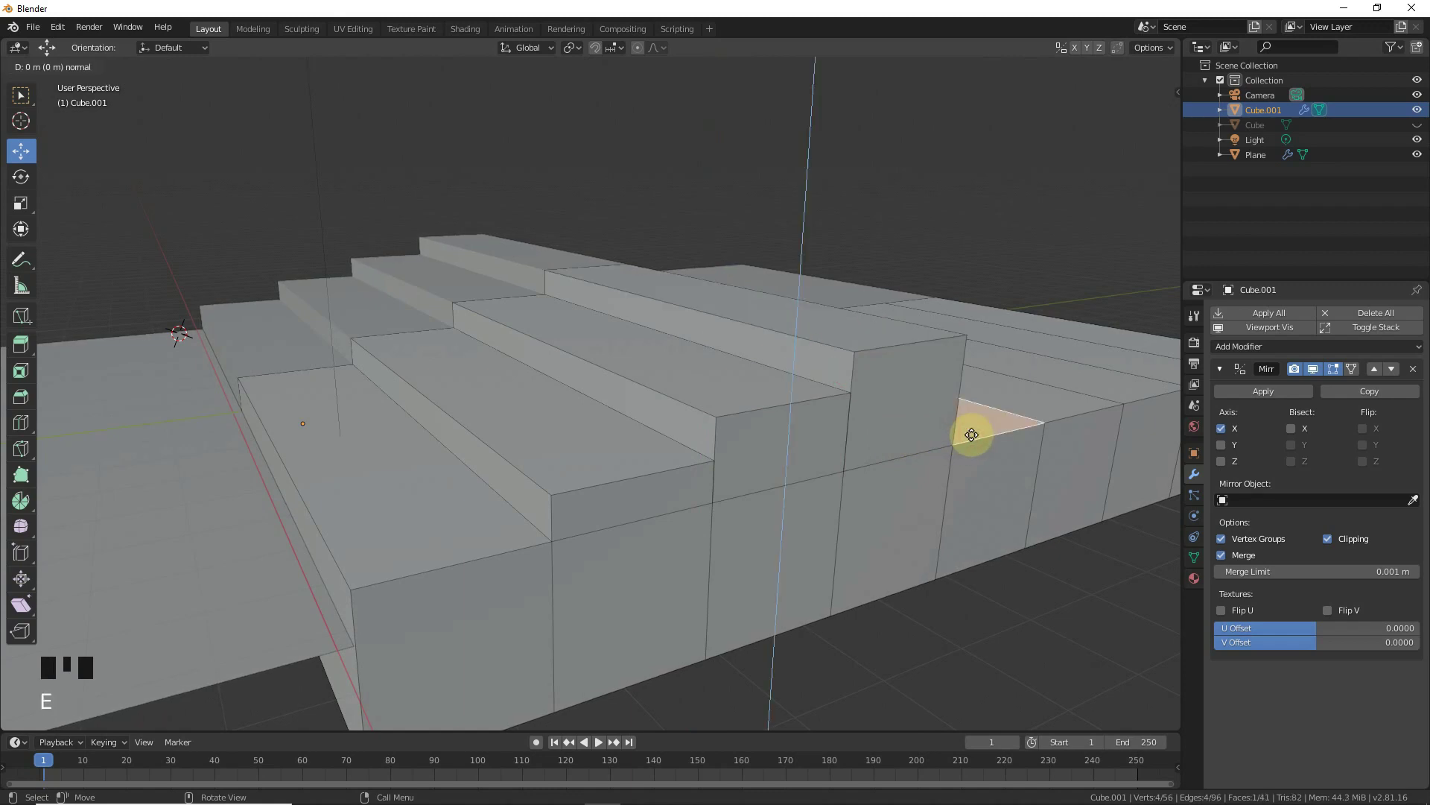
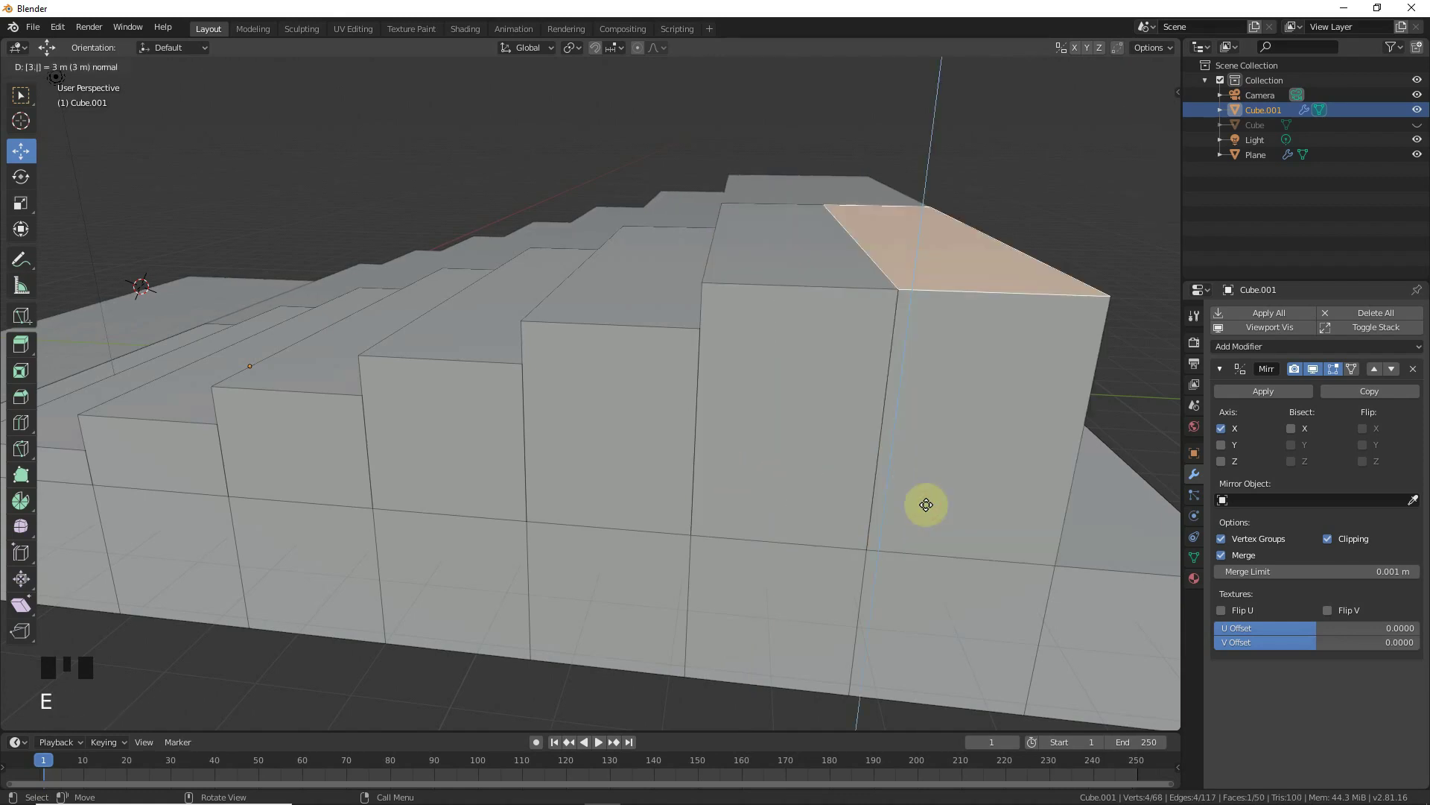
{"action": "left_click", "coordinate": [1081, 525]}
{"action": "key", "text": "e"}
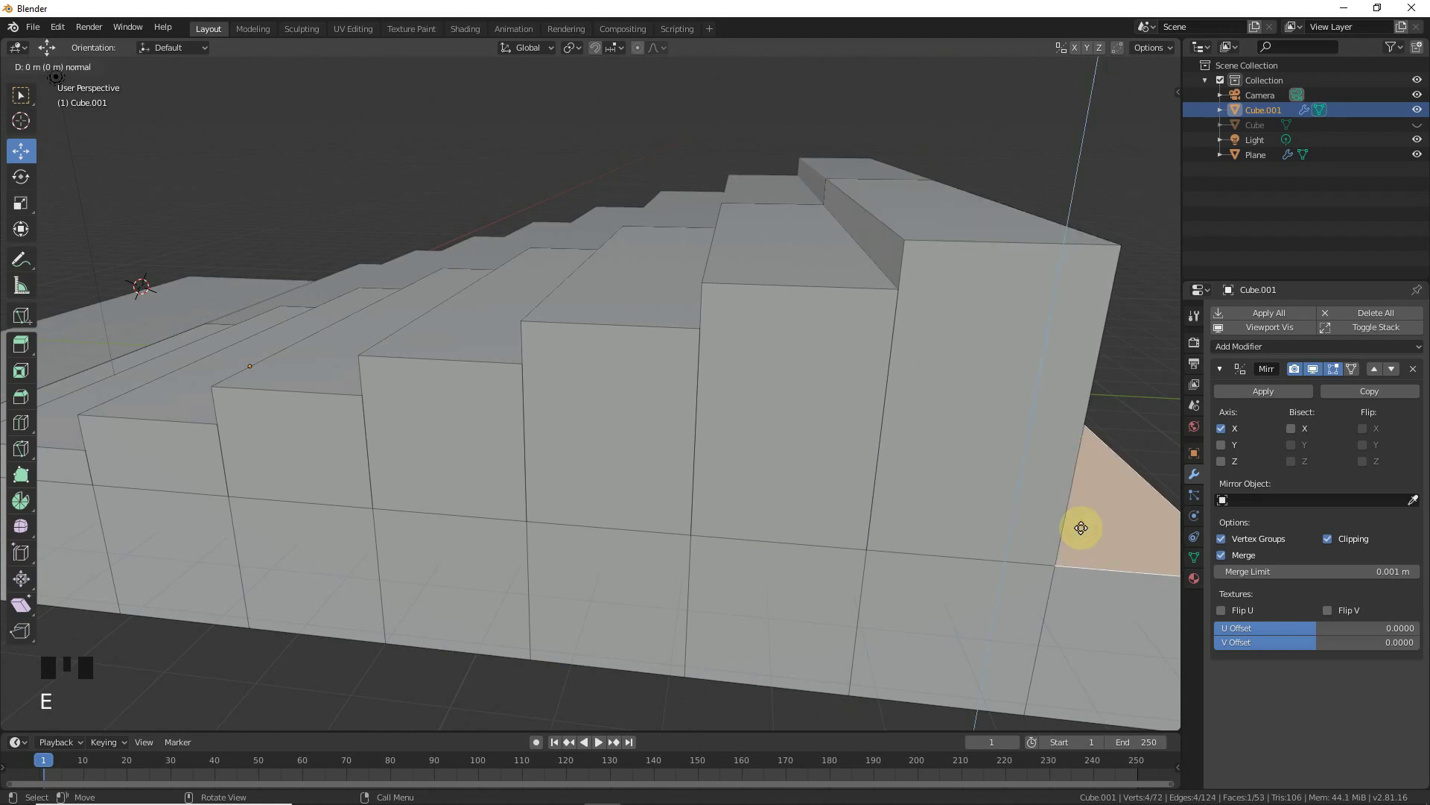
{"action": "scroll", "scroll_direction": "down", "scroll_amount": 3}
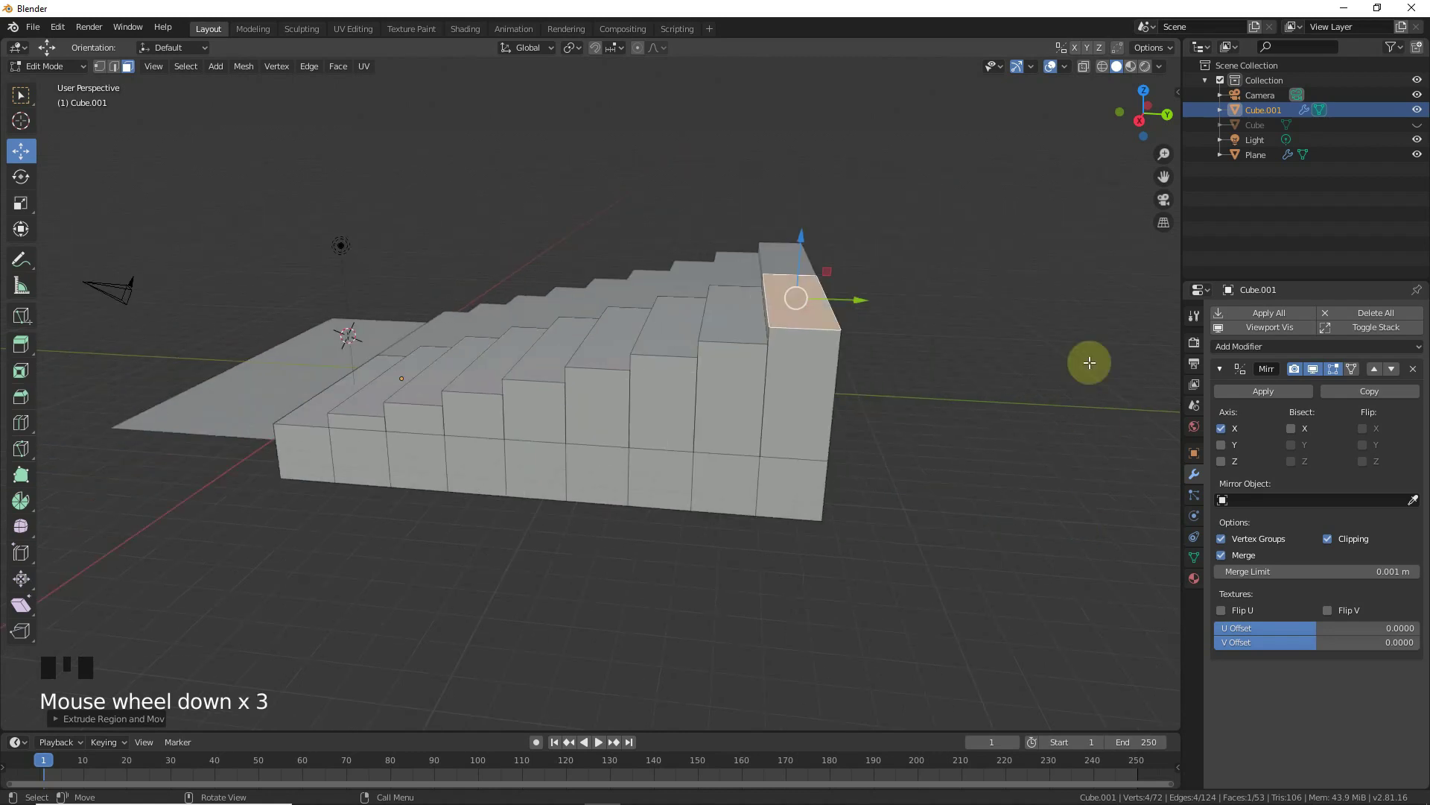
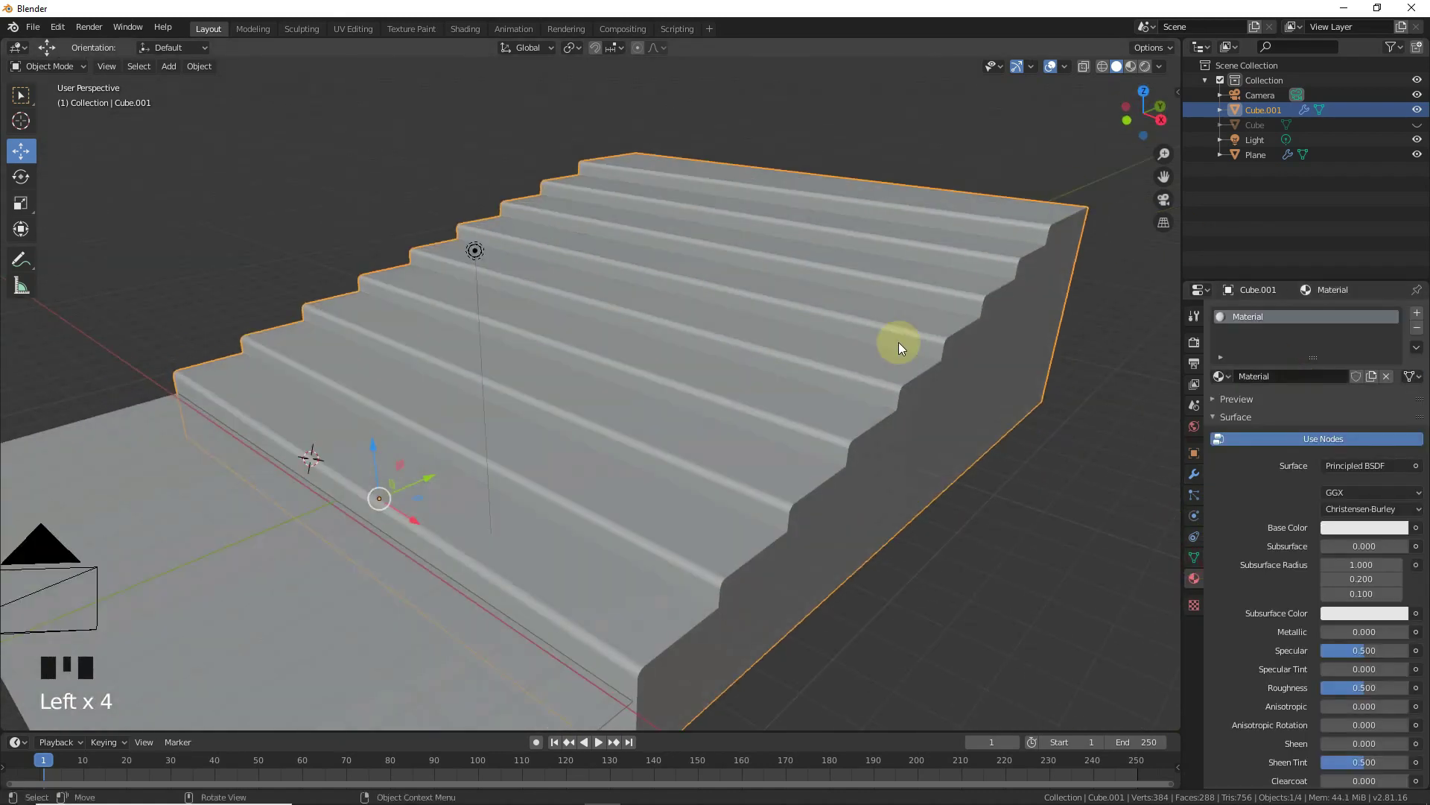
- Select the chair and add an Array modifier from its modifier list
{"action": "left_click", "coordinate": [1424, 133]}
{"action": "left_click", "coordinate": [311, 447]}
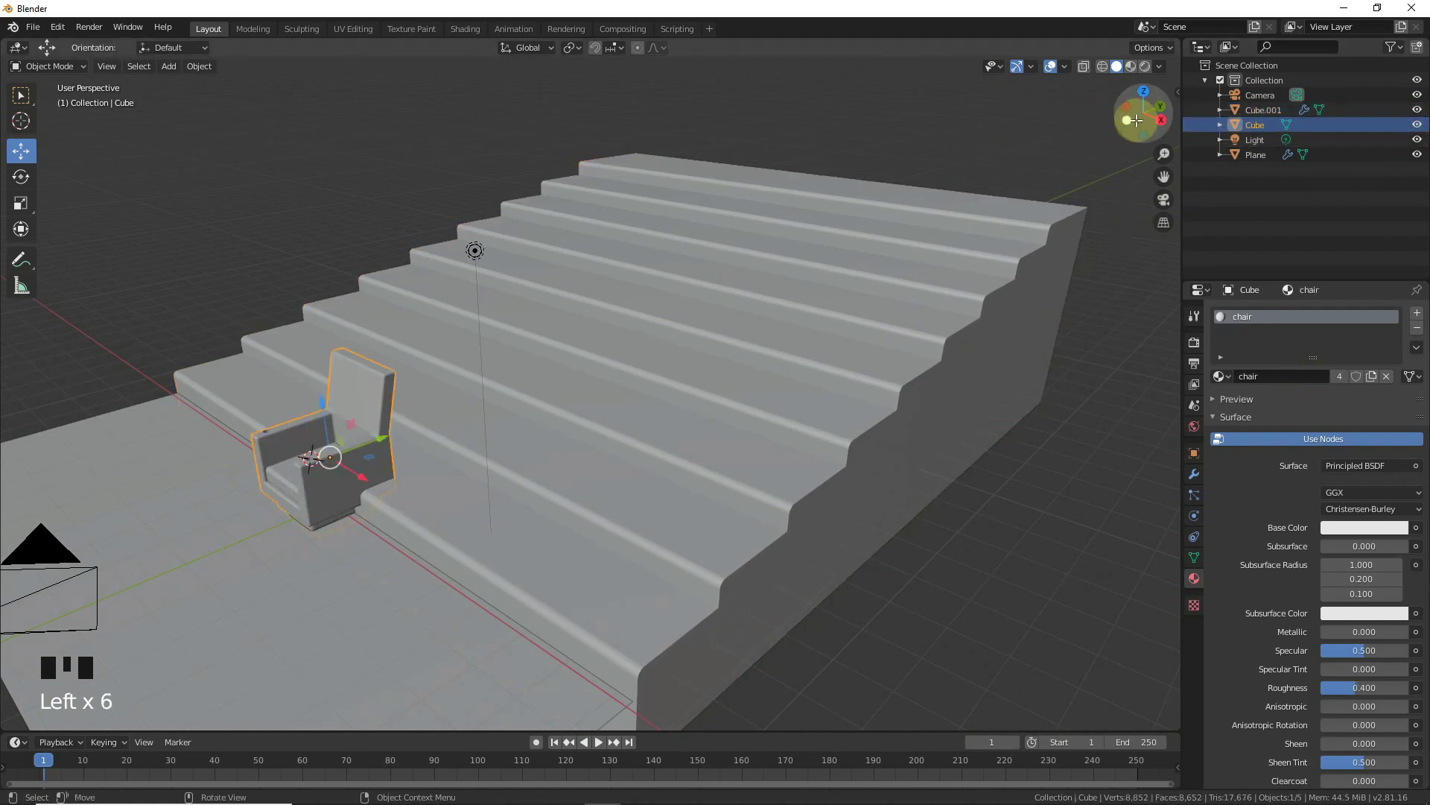
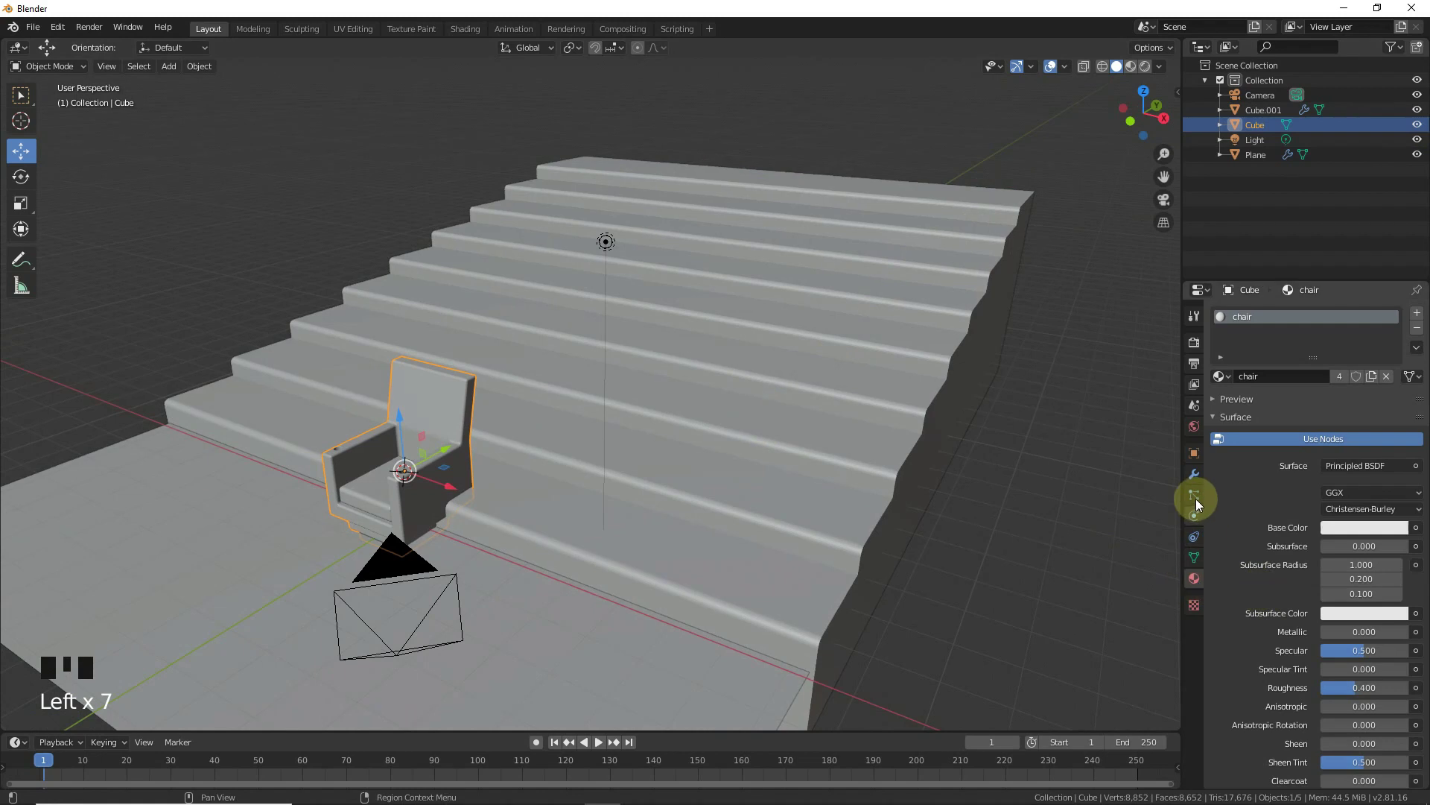
{"action": "left_click_drag", "start_coordinate": [1197, 477], "coordinate": [1228, 439]}
{"action": "left_click_drag", "start_coordinate": [1276, 317], "coordinate": [572, 502]}
- From the side view, scale the chair down slightly and move it onto the first step
{"action": "key", "text": "KP_1"}
{"action": "key", "text": "KP_3"}
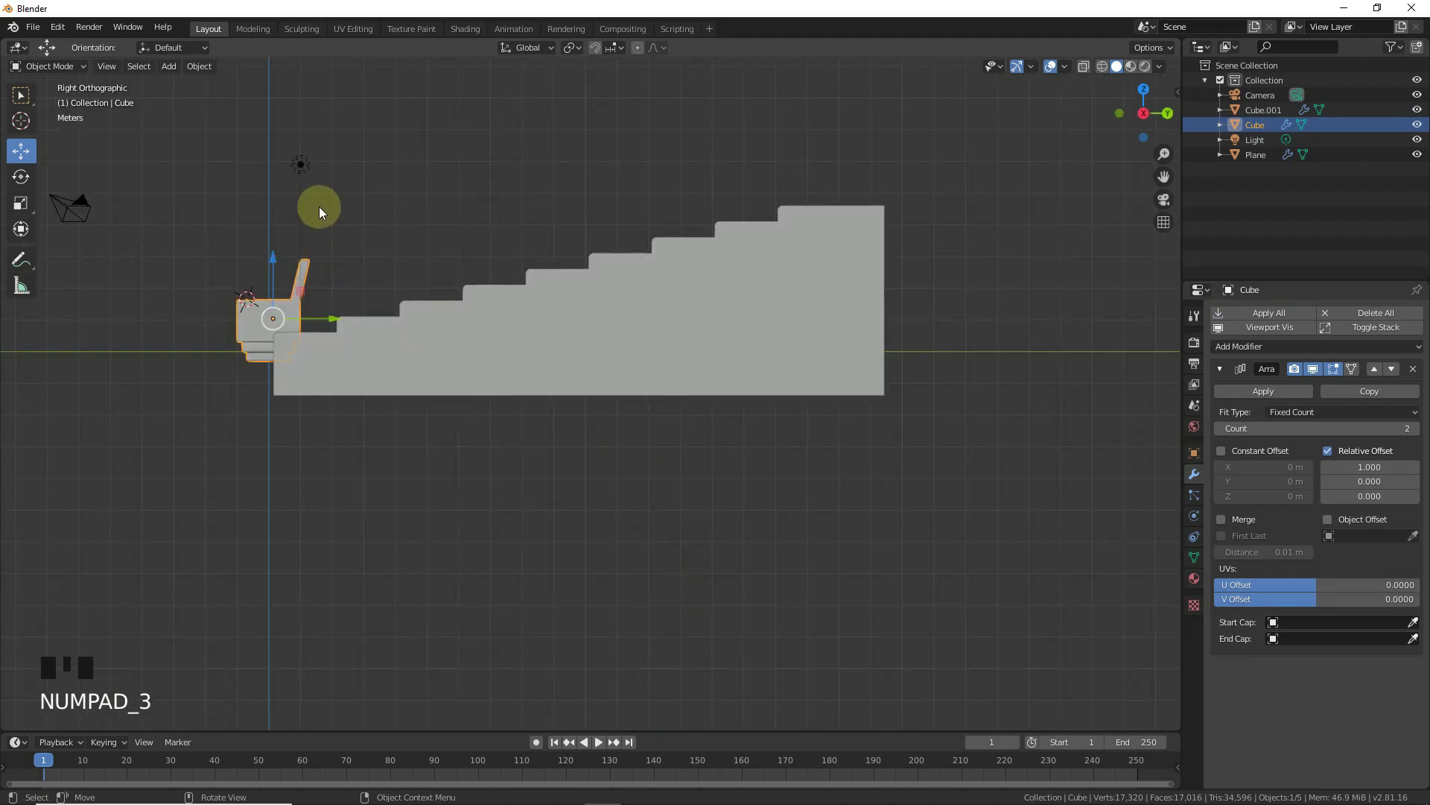
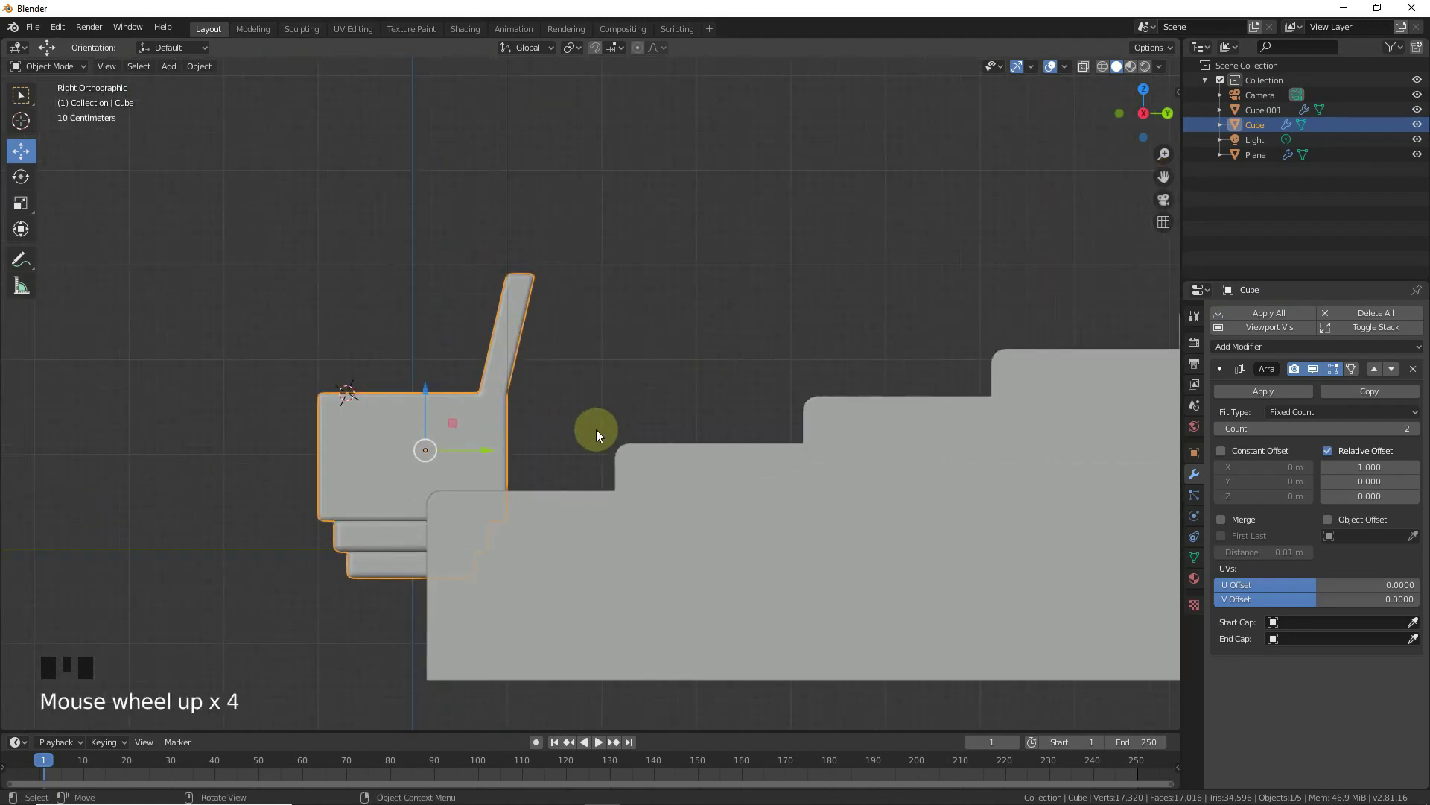
{"action": "key", "text": "g"}
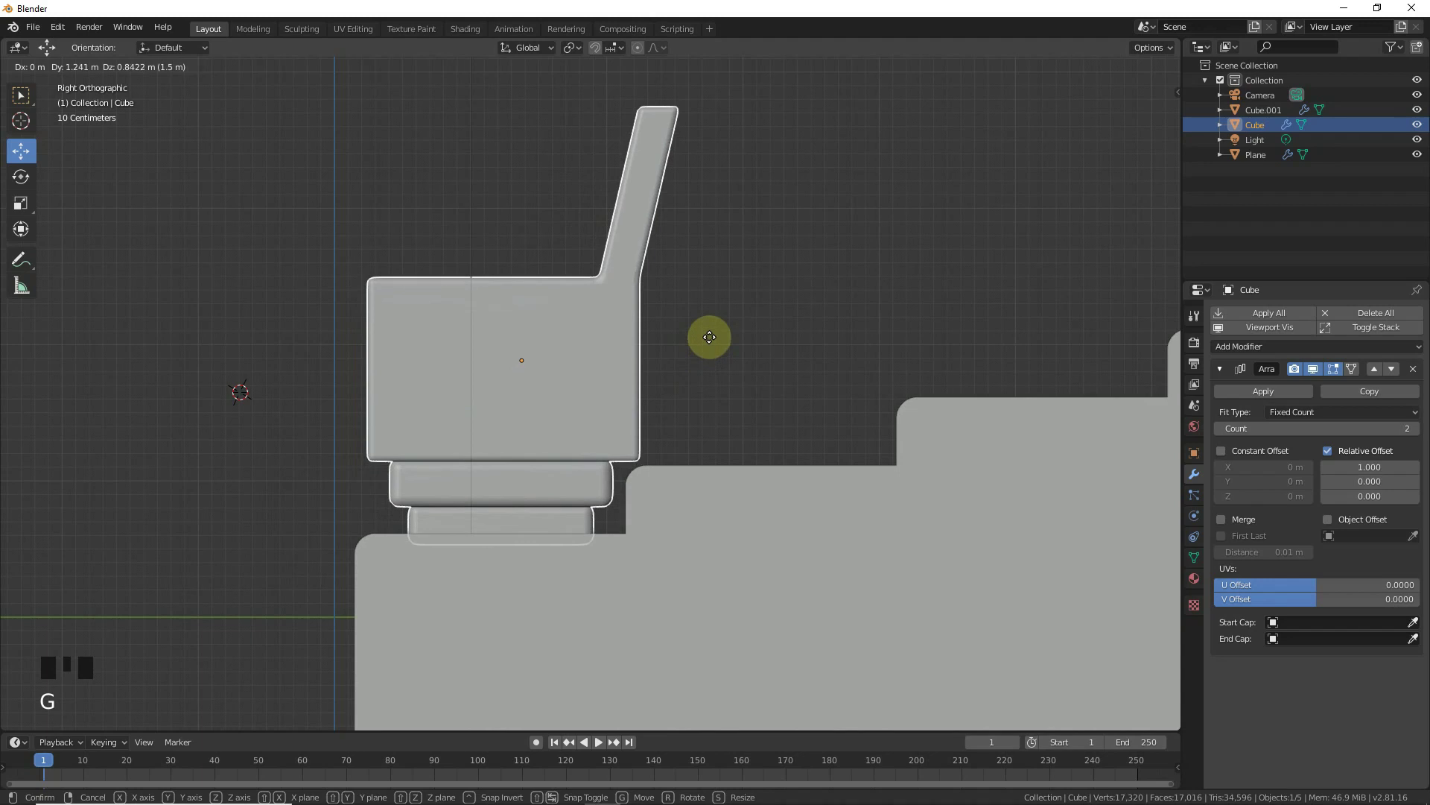
{"action": "key", "text": "s"}
{"action": "scroll", "scroll_direction": "up", "scroll_amount": 3}
{"action": "key", "text": "g"}
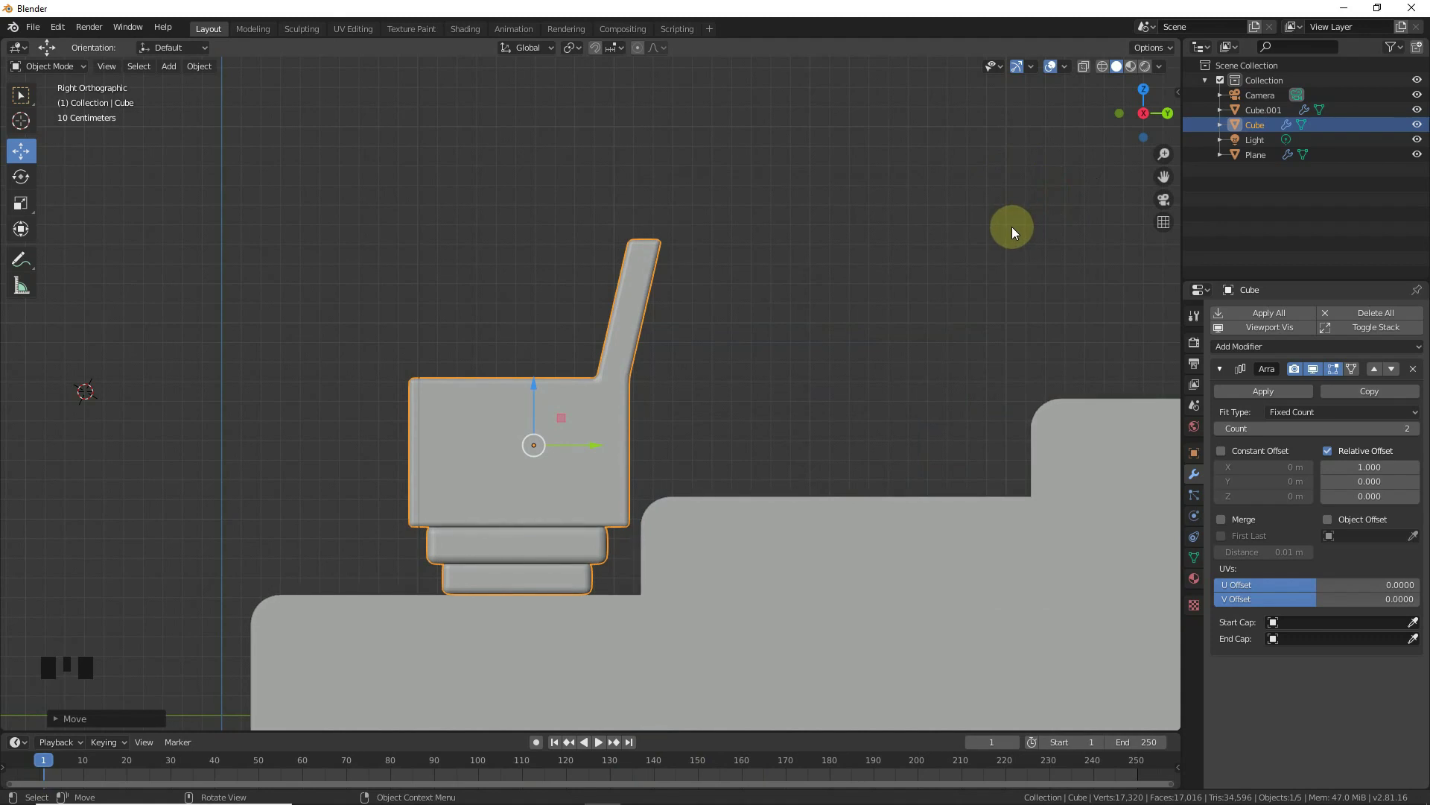
{"action": "scroll", "scroll_direction": "up", "scroll_amount": 3}
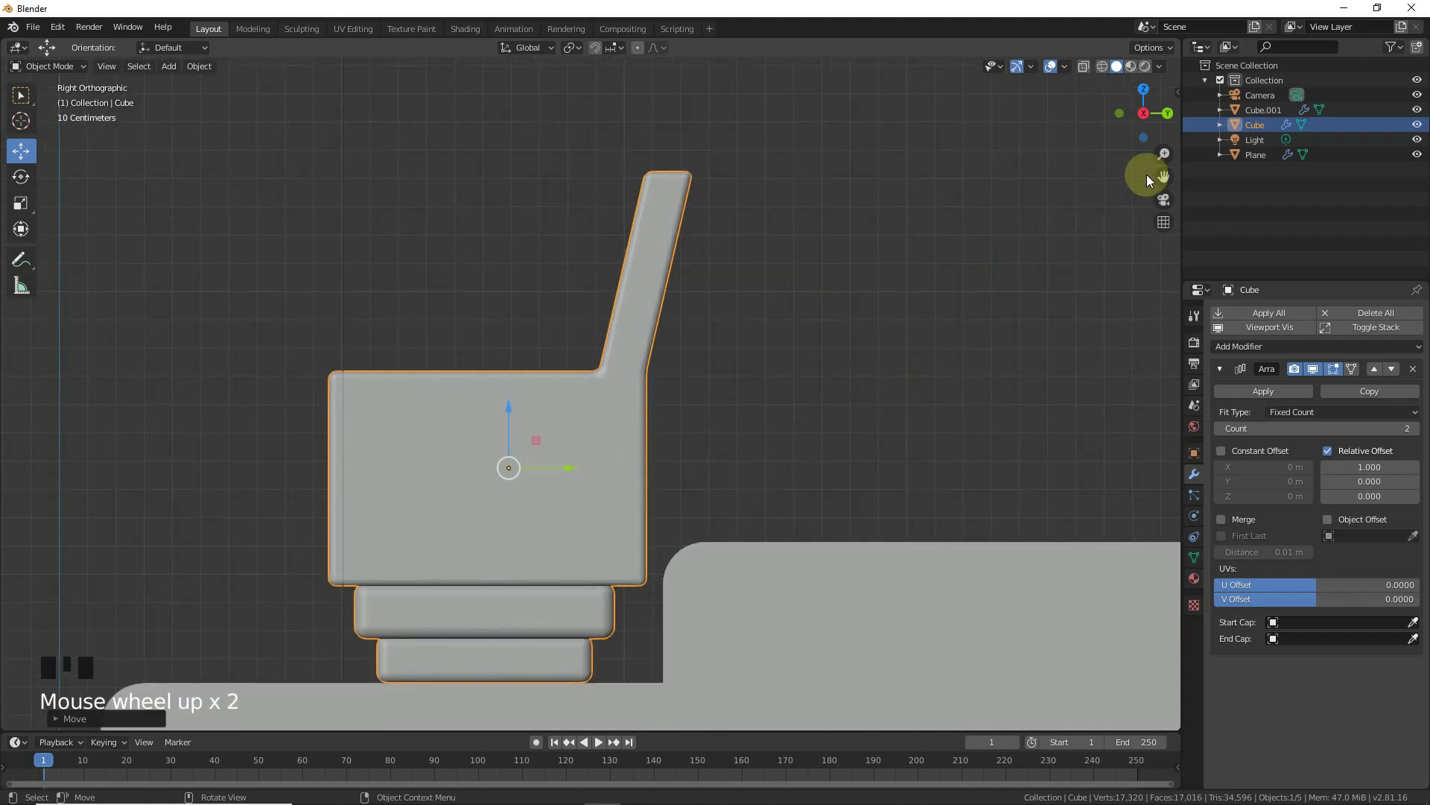
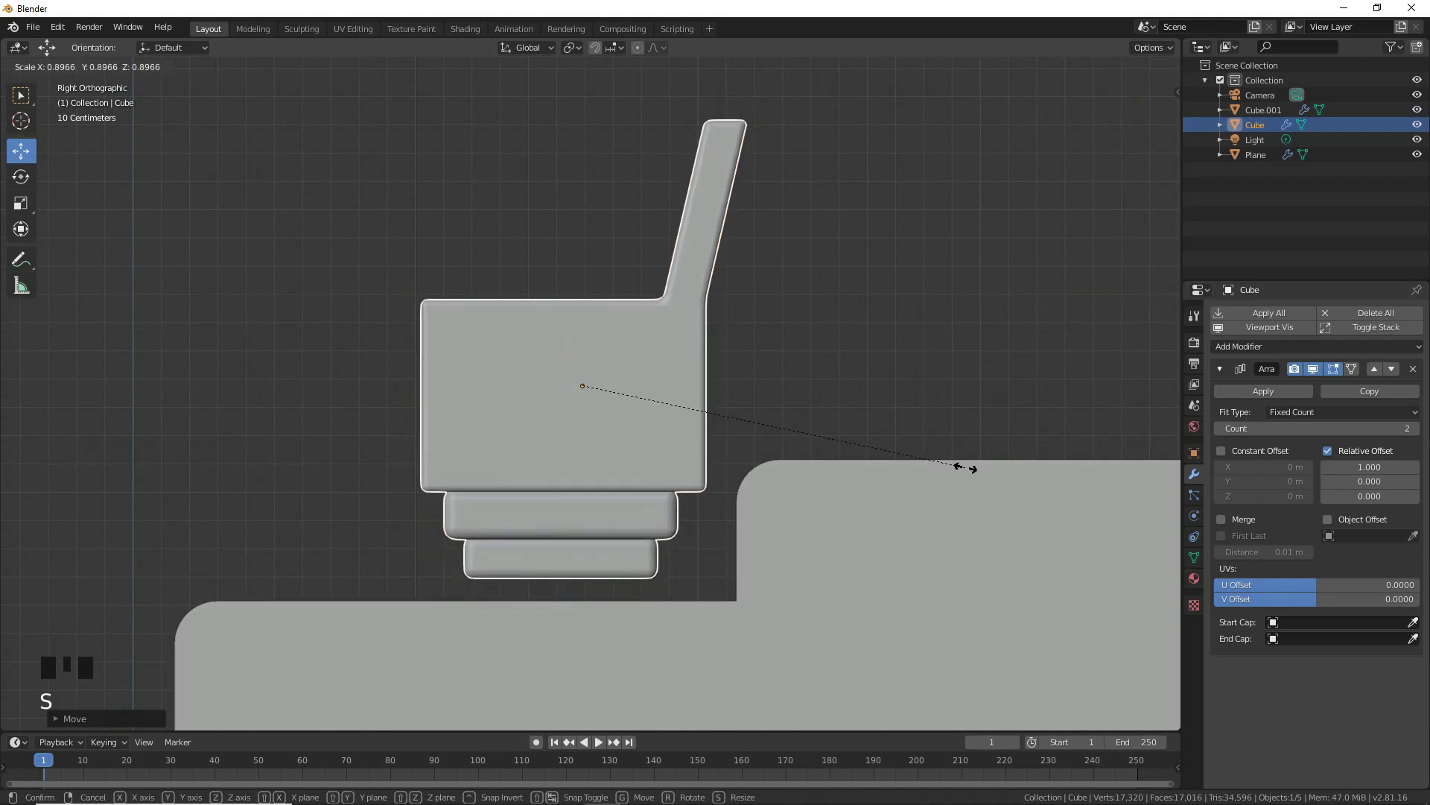
{"action": "key", "text": "g"}
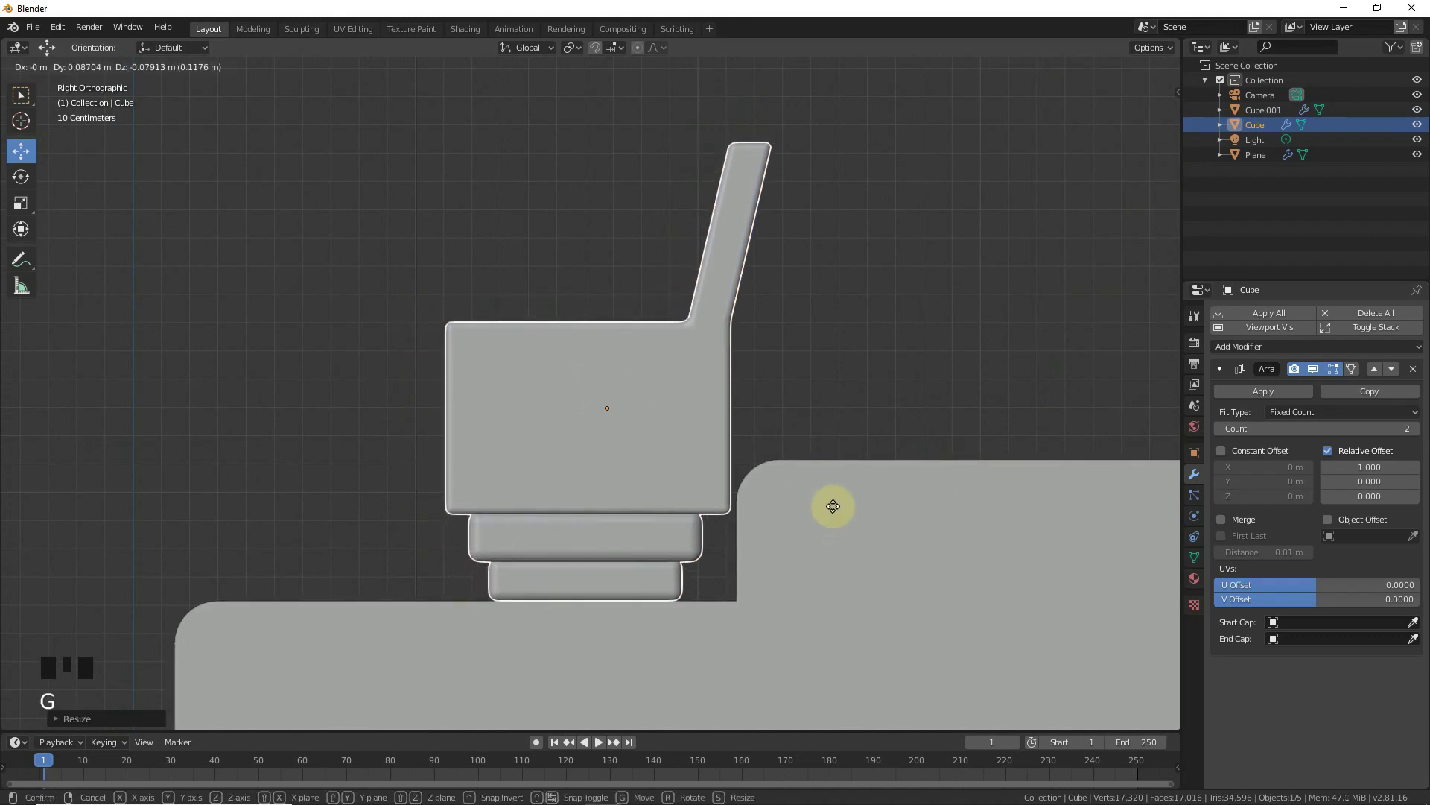
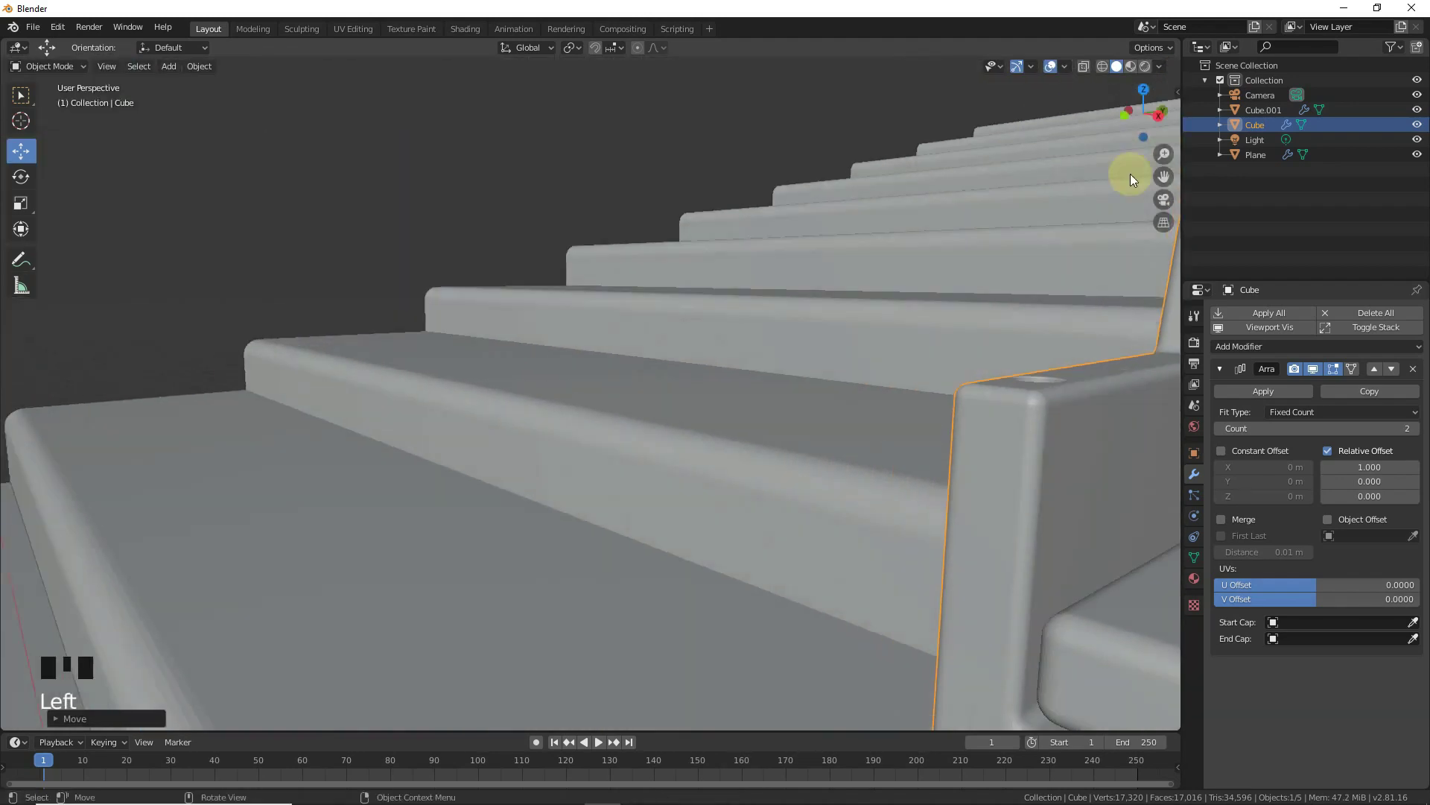
- Orbit around the steps and look from above to check the chair's placement
{"action": "scroll", "scroll_direction": "down", "scroll_amount": 3}
{"action": "scroll", "scroll_direction": "down", "scroll_amount": 3}
{"action": "left_click_drag", "start_coordinate": [722, 425], "coordinate": [857, 500]}
{"action": "scroll", "scroll_direction": "down", "scroll_amount": 3}
{"action": "left_click_drag", "start_coordinate": [748, 424], "coordinate": [787, 440]}
{"action": "key", "text": "KP_7"}
{"action": "scroll", "scroll_direction": "up", "scroll_amount": 3}
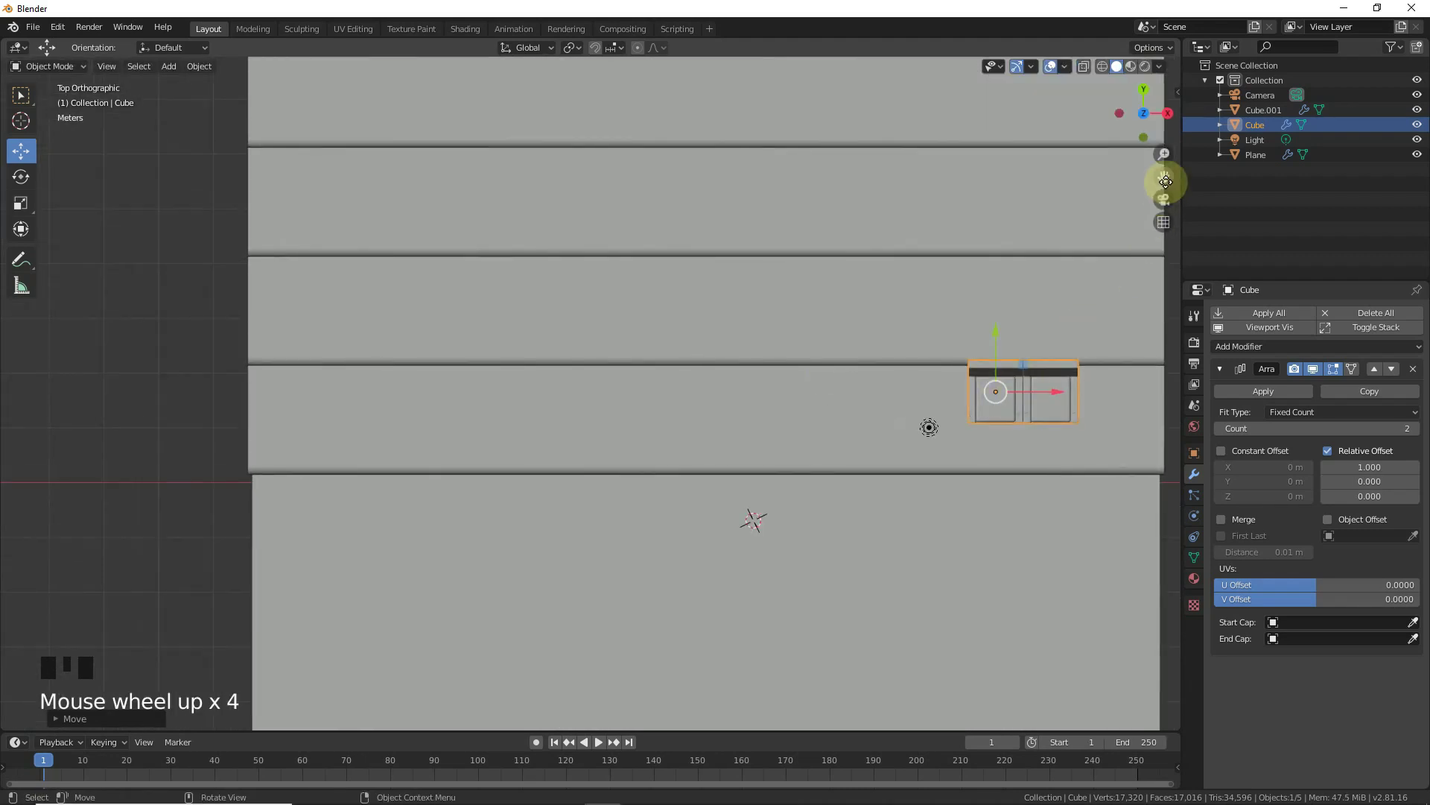
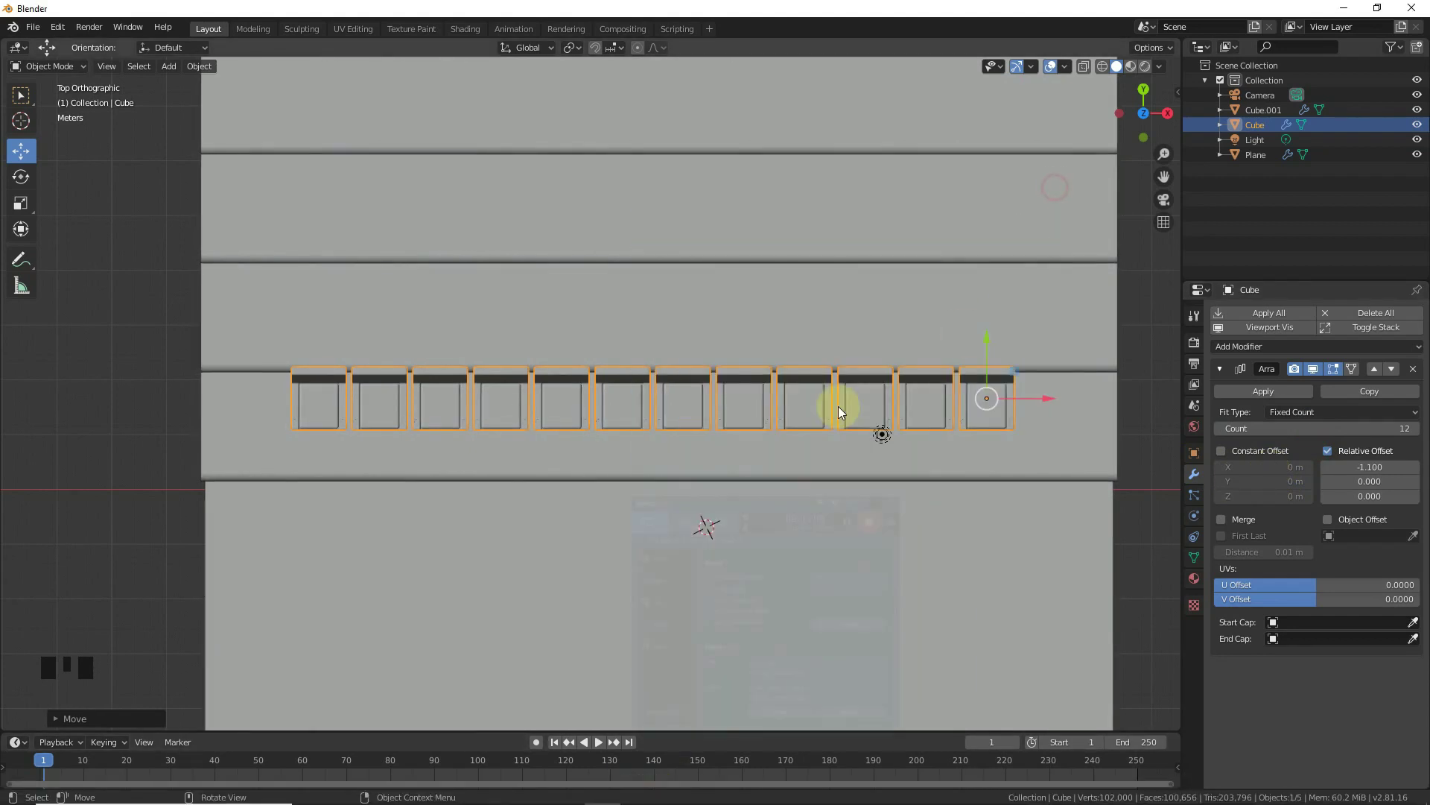
- With Relative Offset X -1.1 and Count 11, inspect the chair row from perspective, top and front
{"action": "left_click", "coordinate": [1119, 134]}
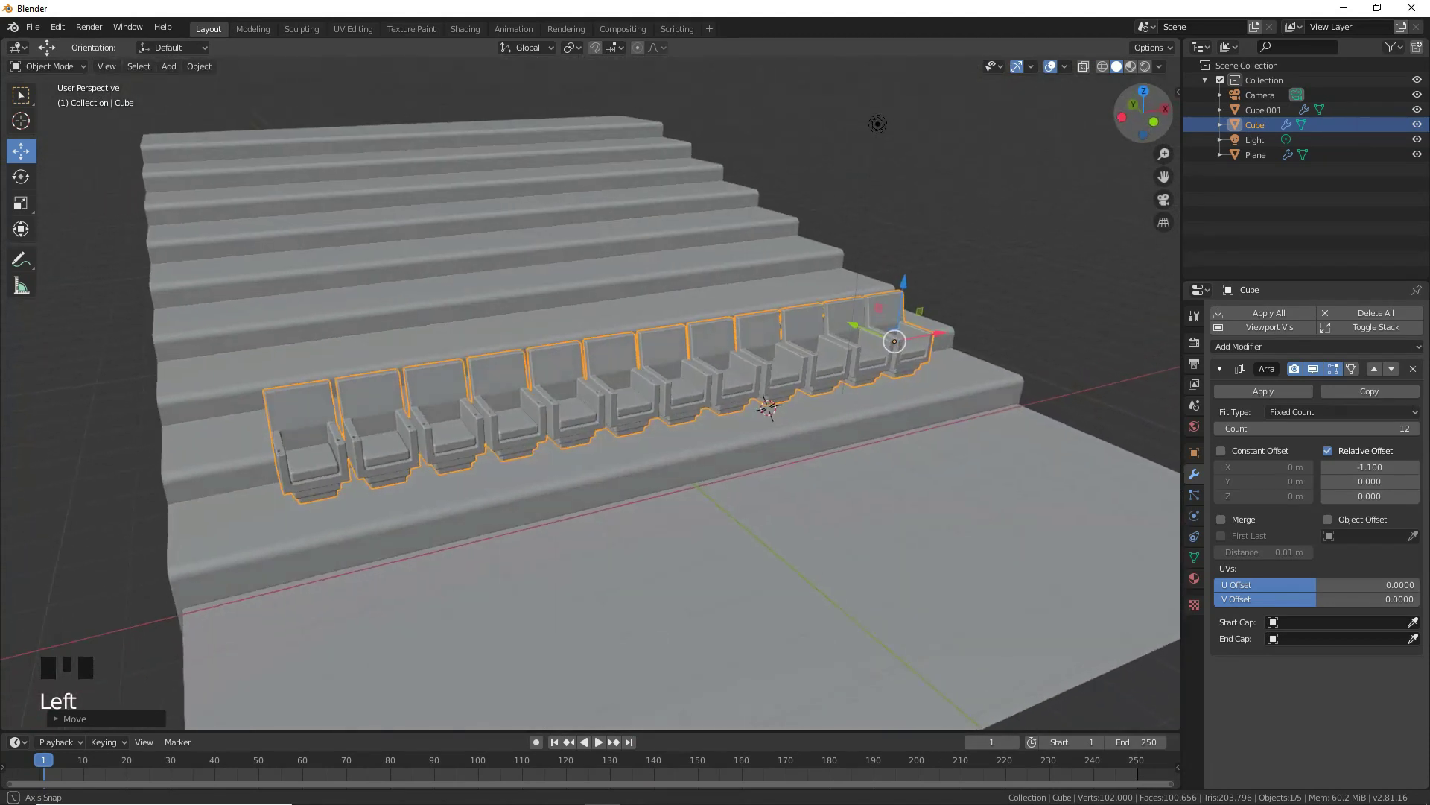
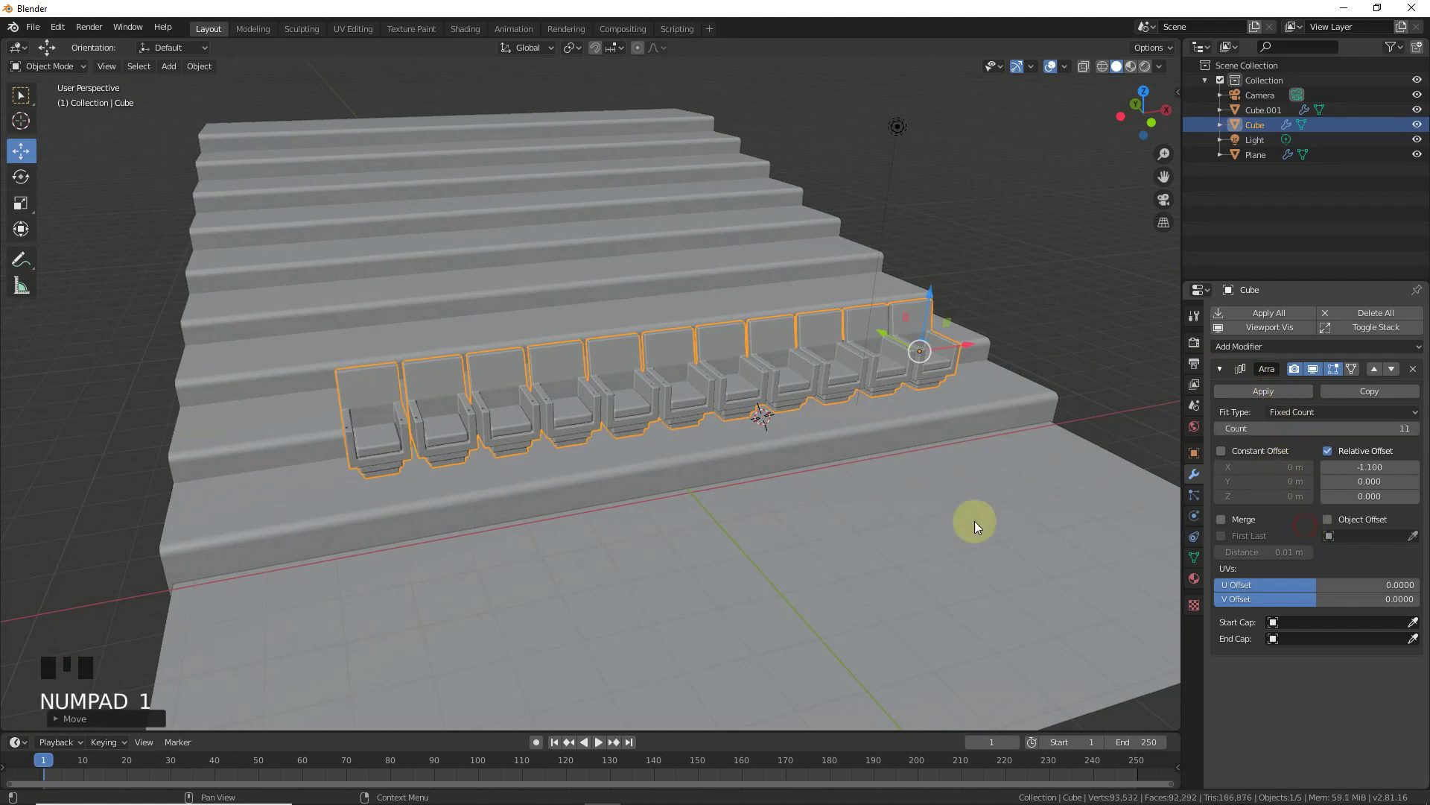
{"action": "key", "text": "KP_7"}
{"action": "left_click_drag", "start_coordinate": [1035, 398], "coordinate": [1007, 403]}
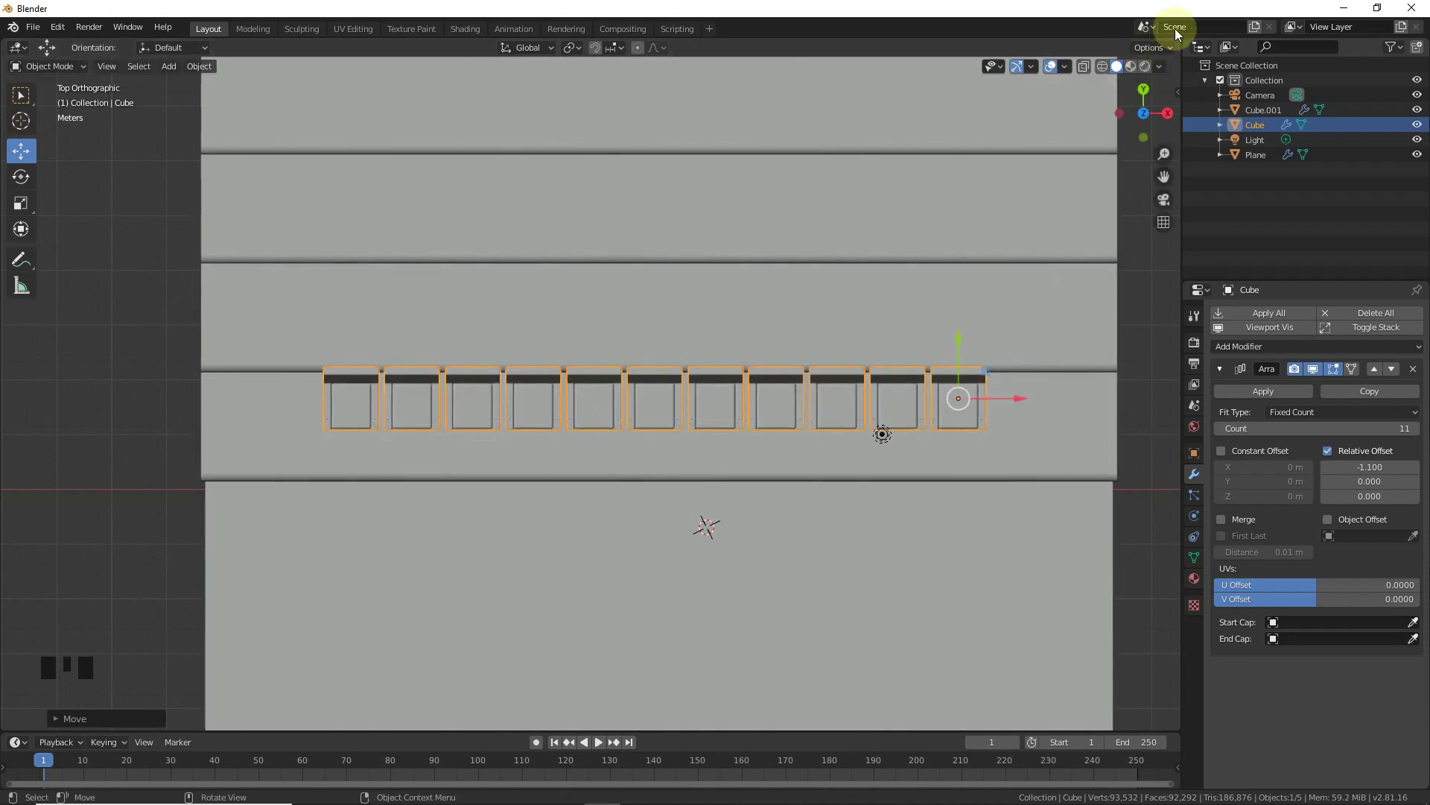
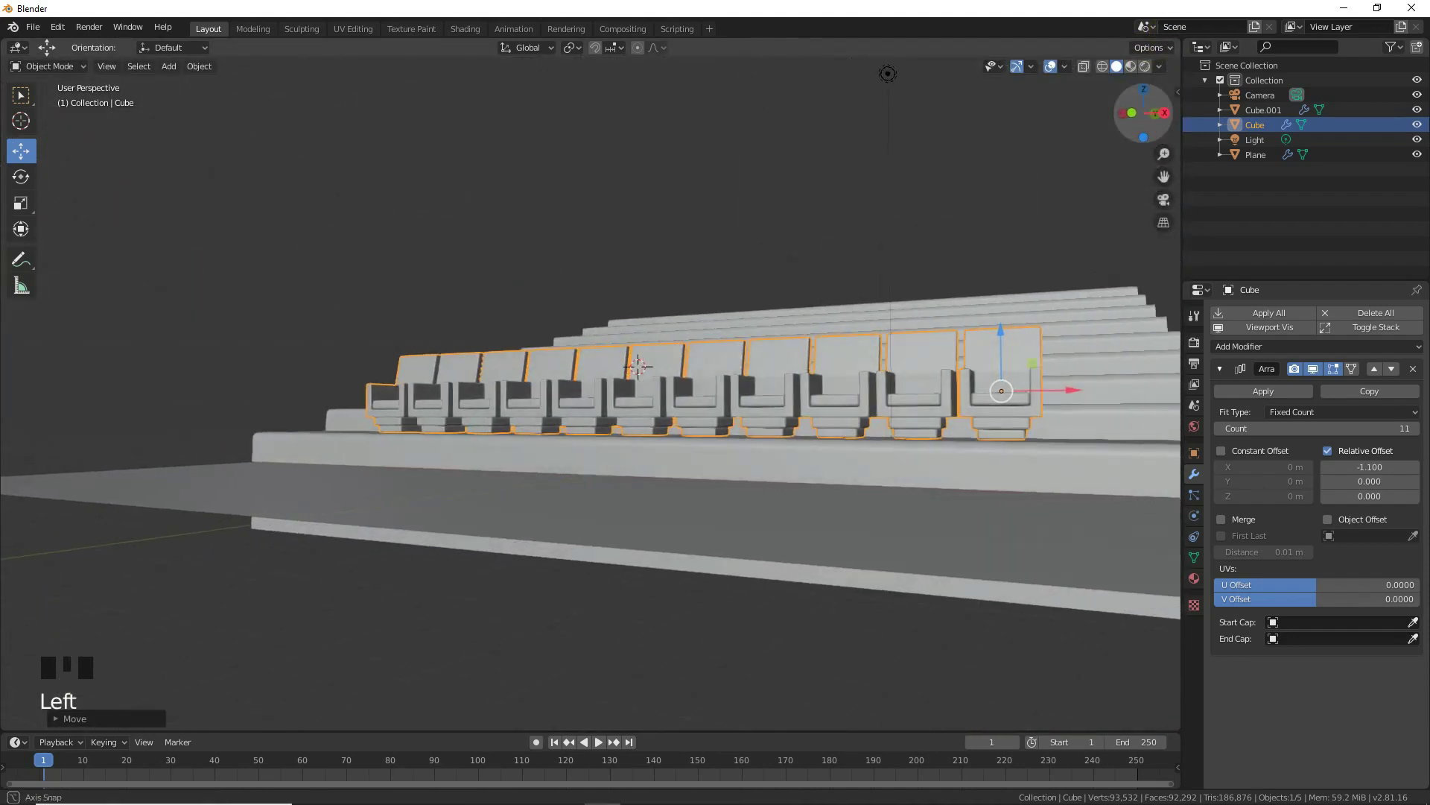
- Duplicate the arrayed chair row and repeat it onto the next steps up the seating
{"action": "key", "text": "KP_1"}
{"action": "key", "text": "KP_3"}
{"action": "scroll", "scroll_direction": "up", "scroll_amount": 3}
{"action": "scroll", "scroll_direction": "up", "scroll_amount": 3}
{"action": "key", "text": "shift+d"}
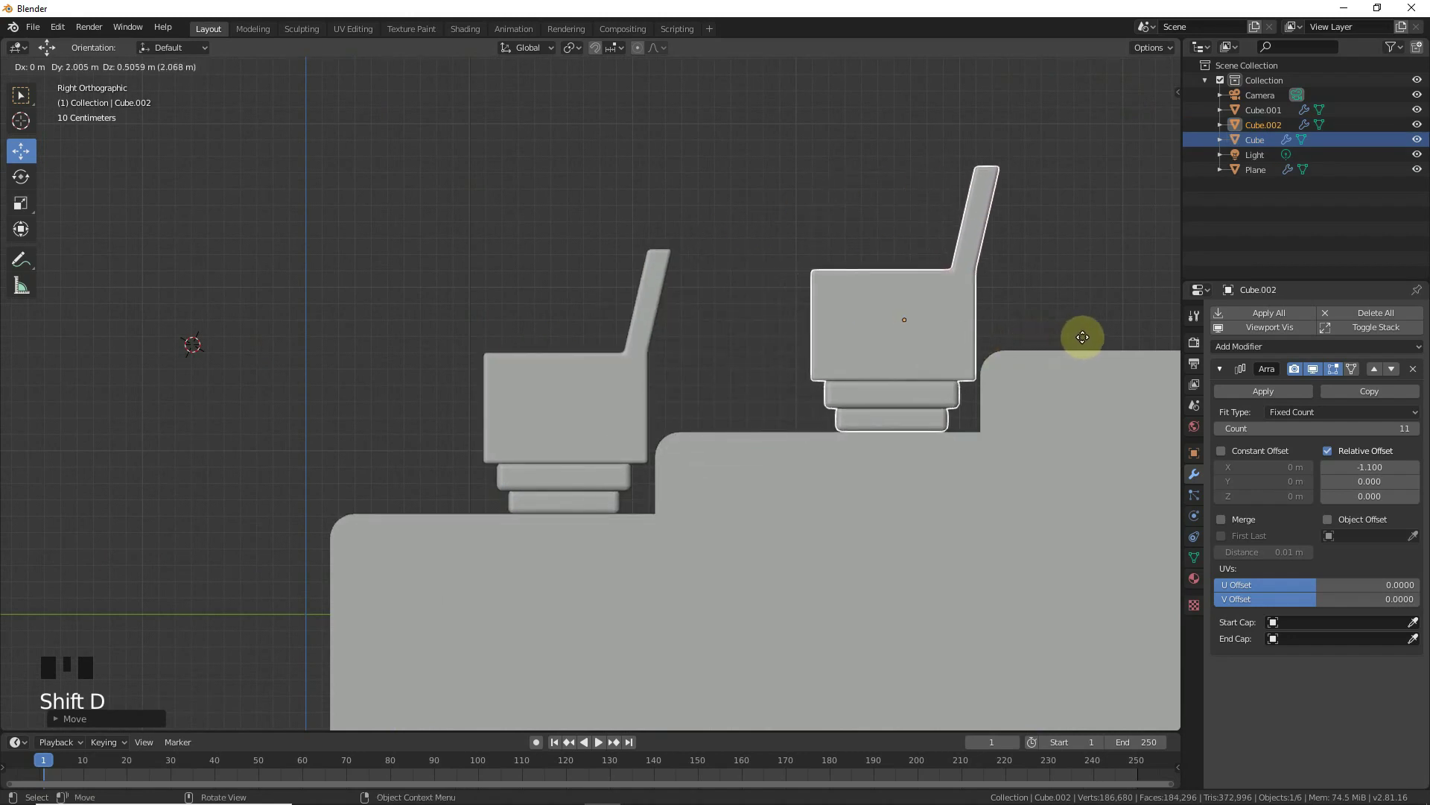
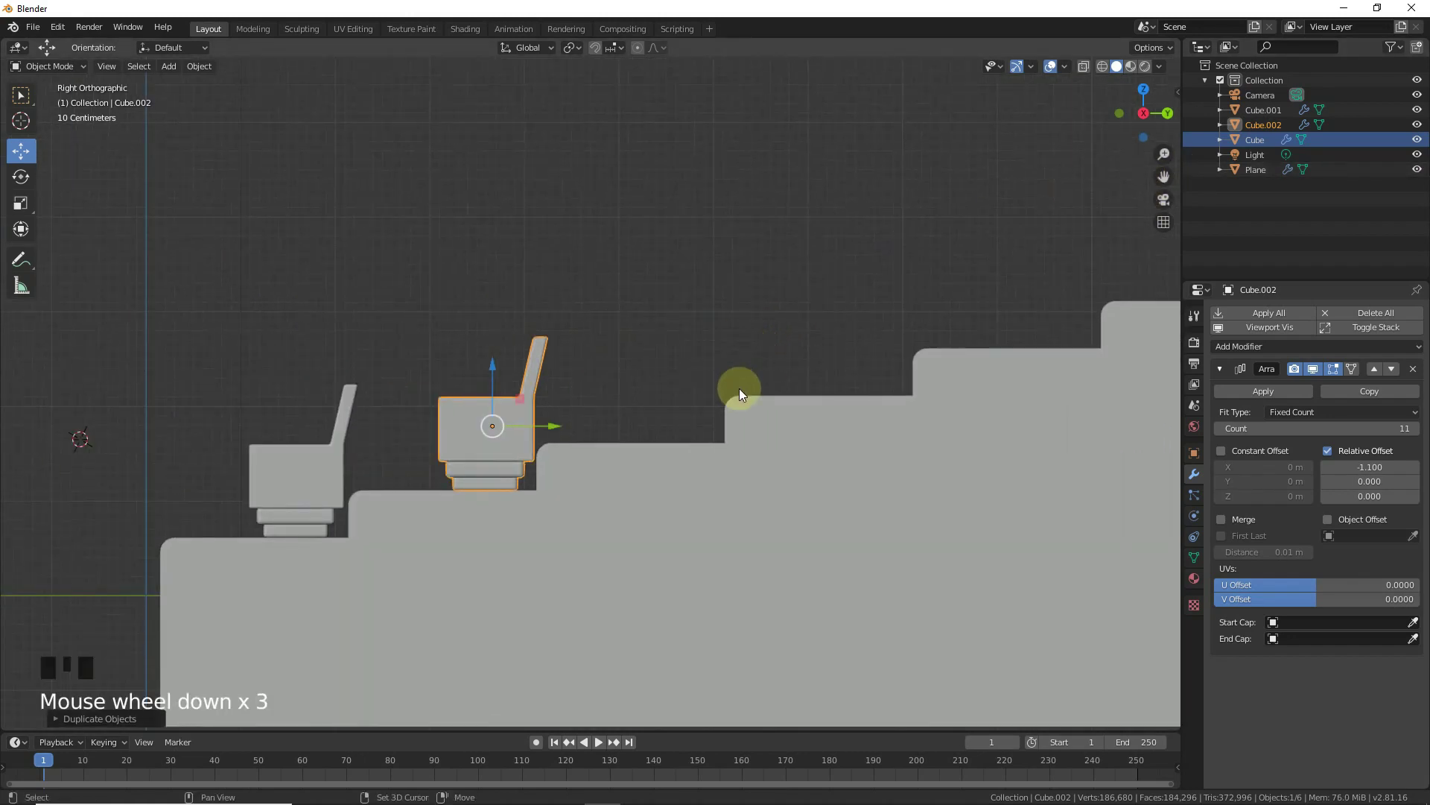
{"action": "key", "text": "shift+r"}
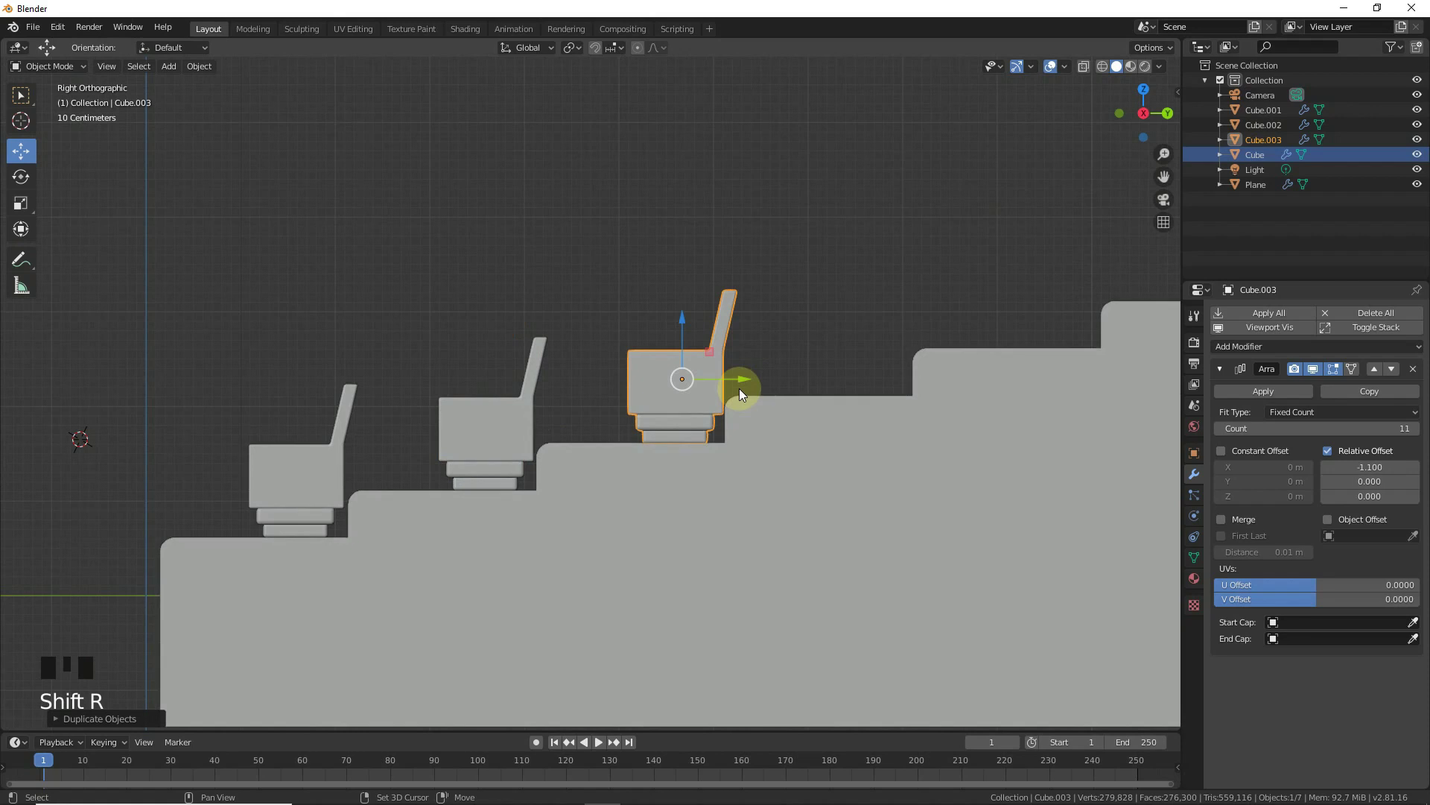
{"action": "key", "text": "shift+r"}
{"action": "left_click_drag", "start_coordinate": [910, 332], "coordinate": [977, 309]}
{"action": "scroll", "scroll_direction": "up", "scroll_amount": 3}
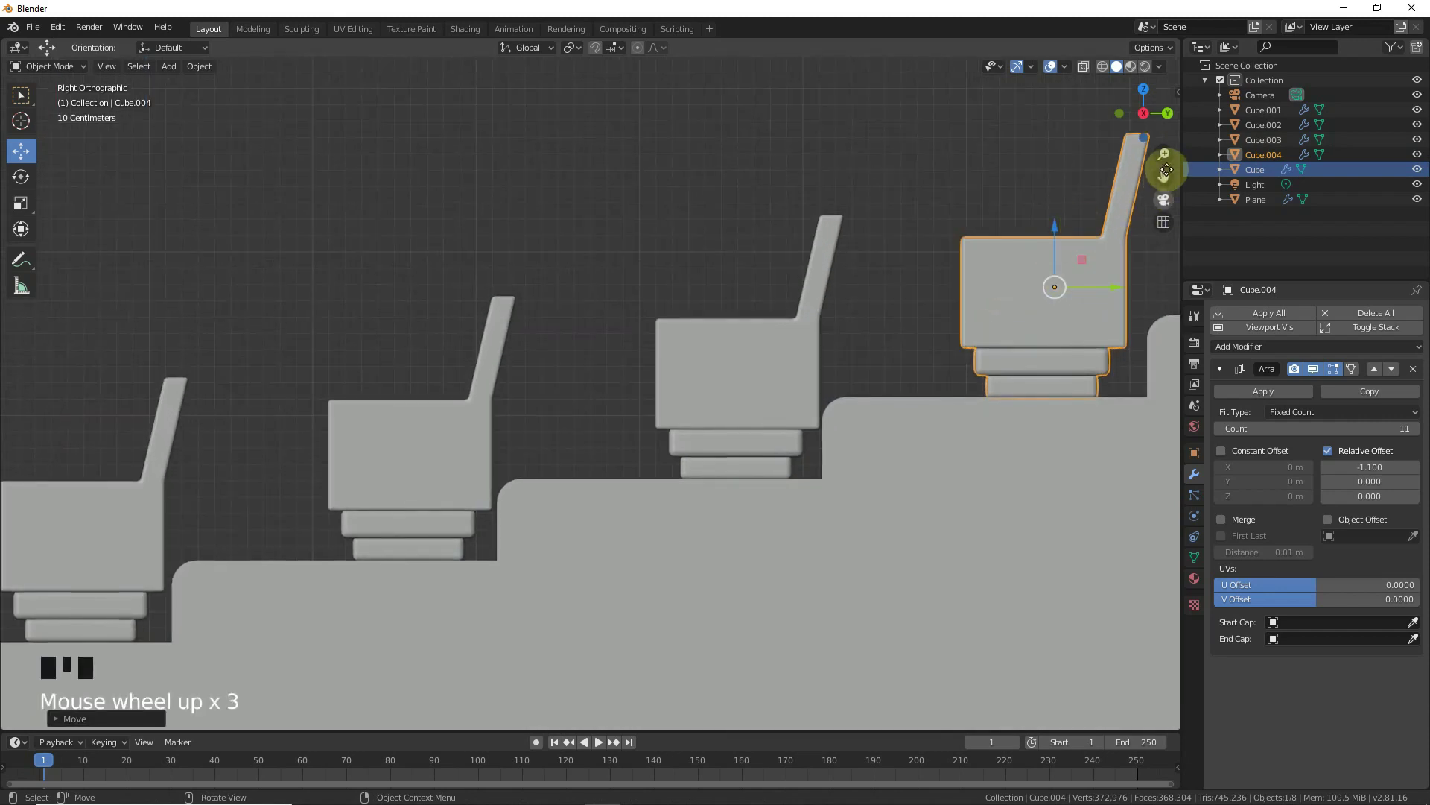
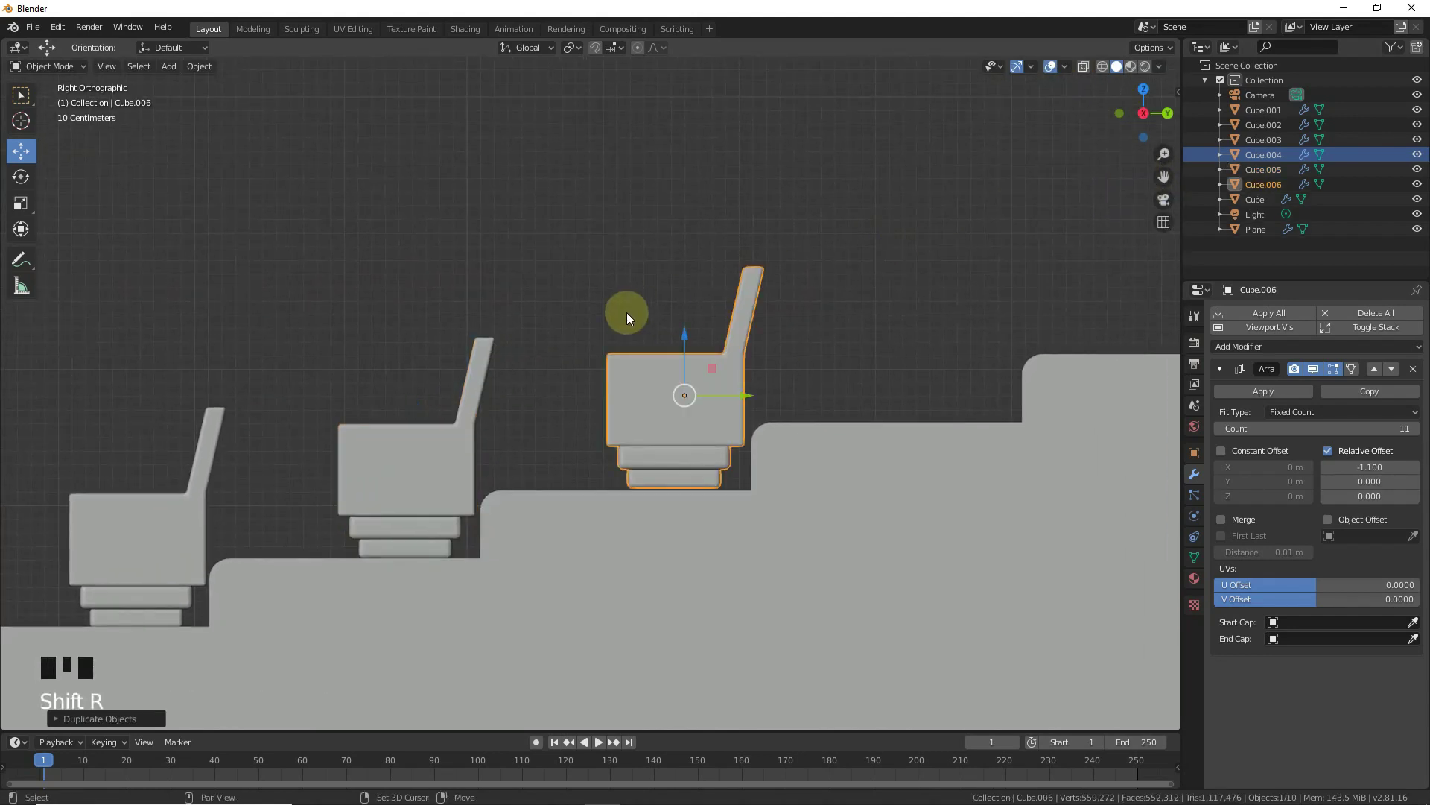
- Repeat the chair-row duplication for the remaining upper steps, placing each copy one step higher
{"action": "key", "text": "shift+r"}
{"action": "left_click_drag", "start_coordinate": [957, 269], "coordinate": [687, 402]}
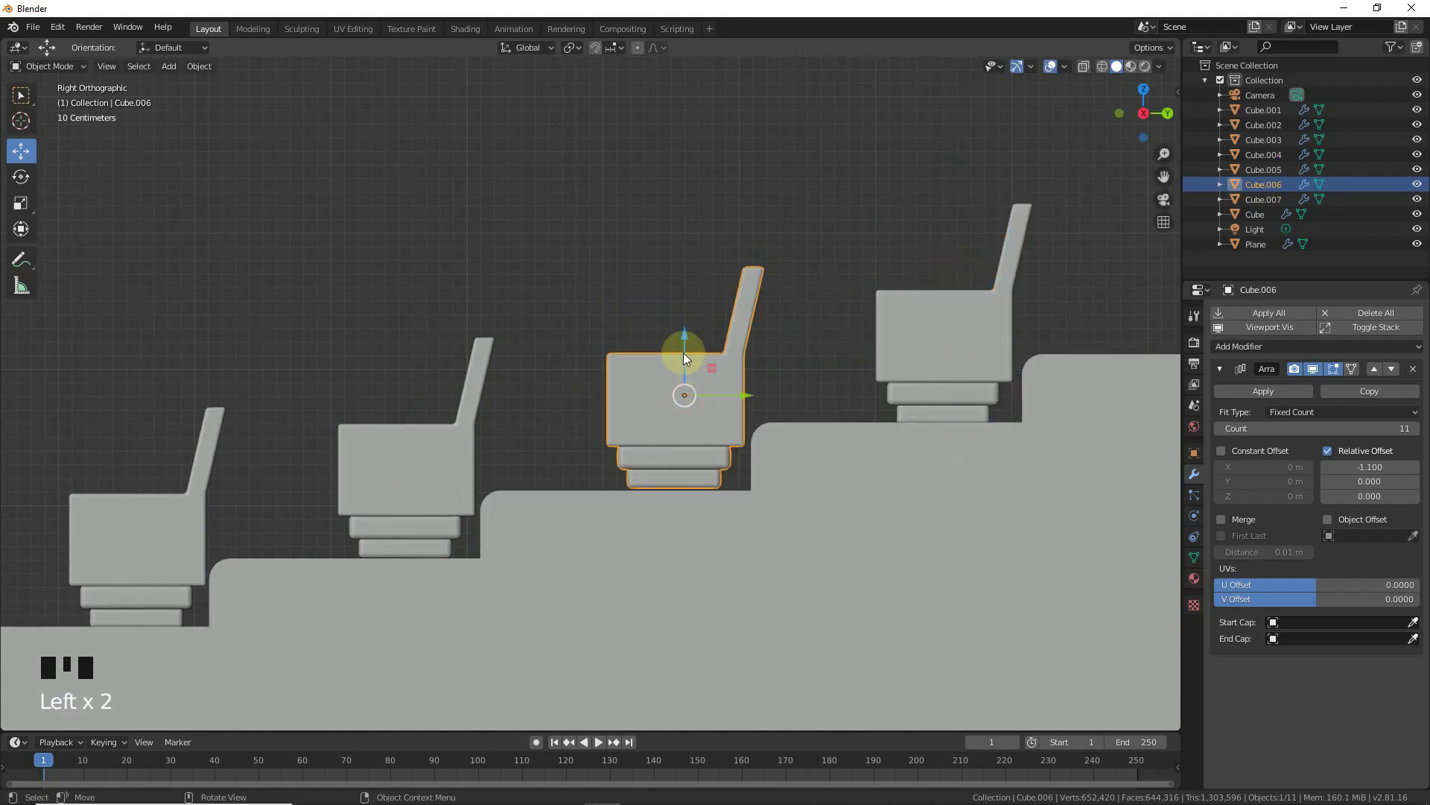
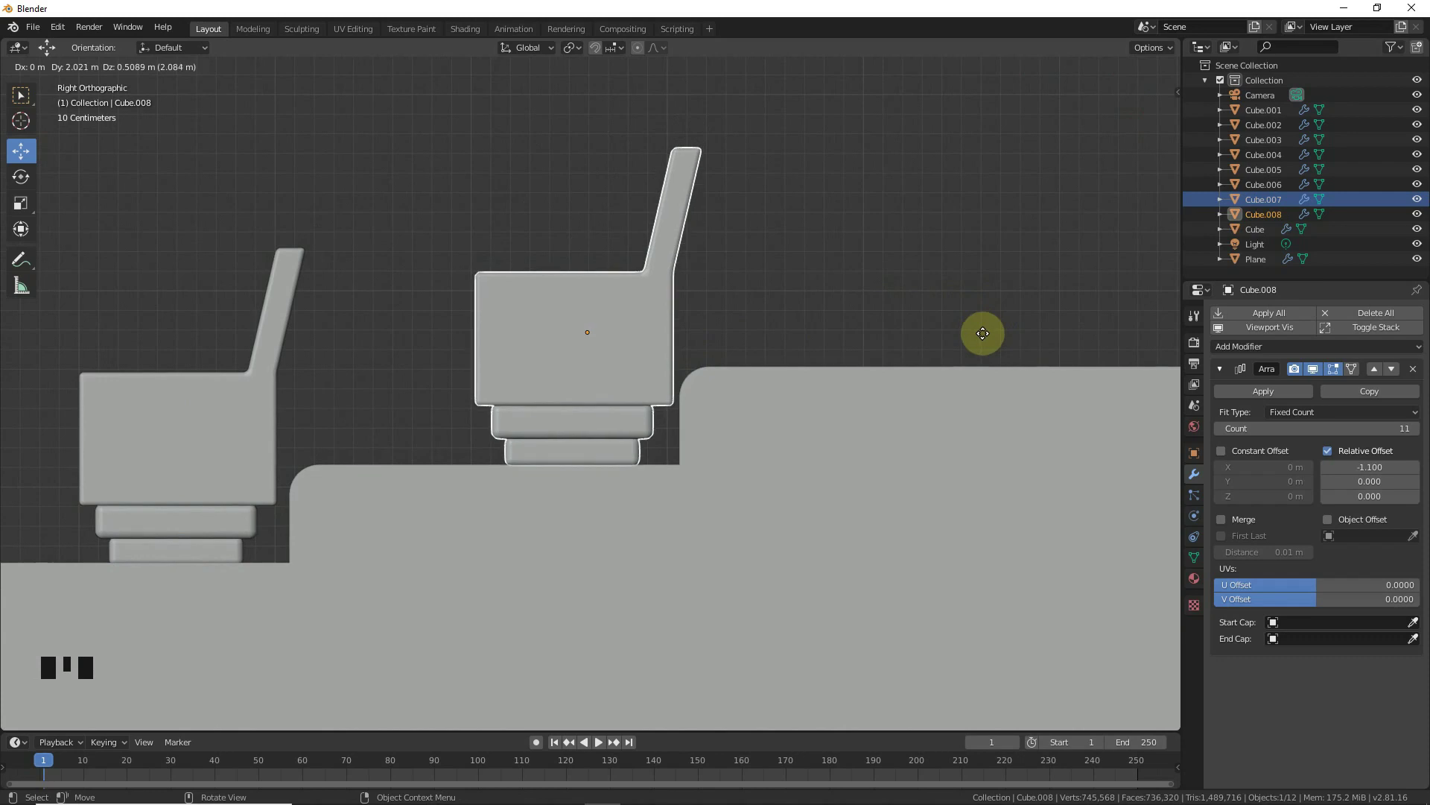
{"action": "scroll", "scroll_direction": "down", "scroll_amount": 3}
{"action": "key", "text": "shift+d"}
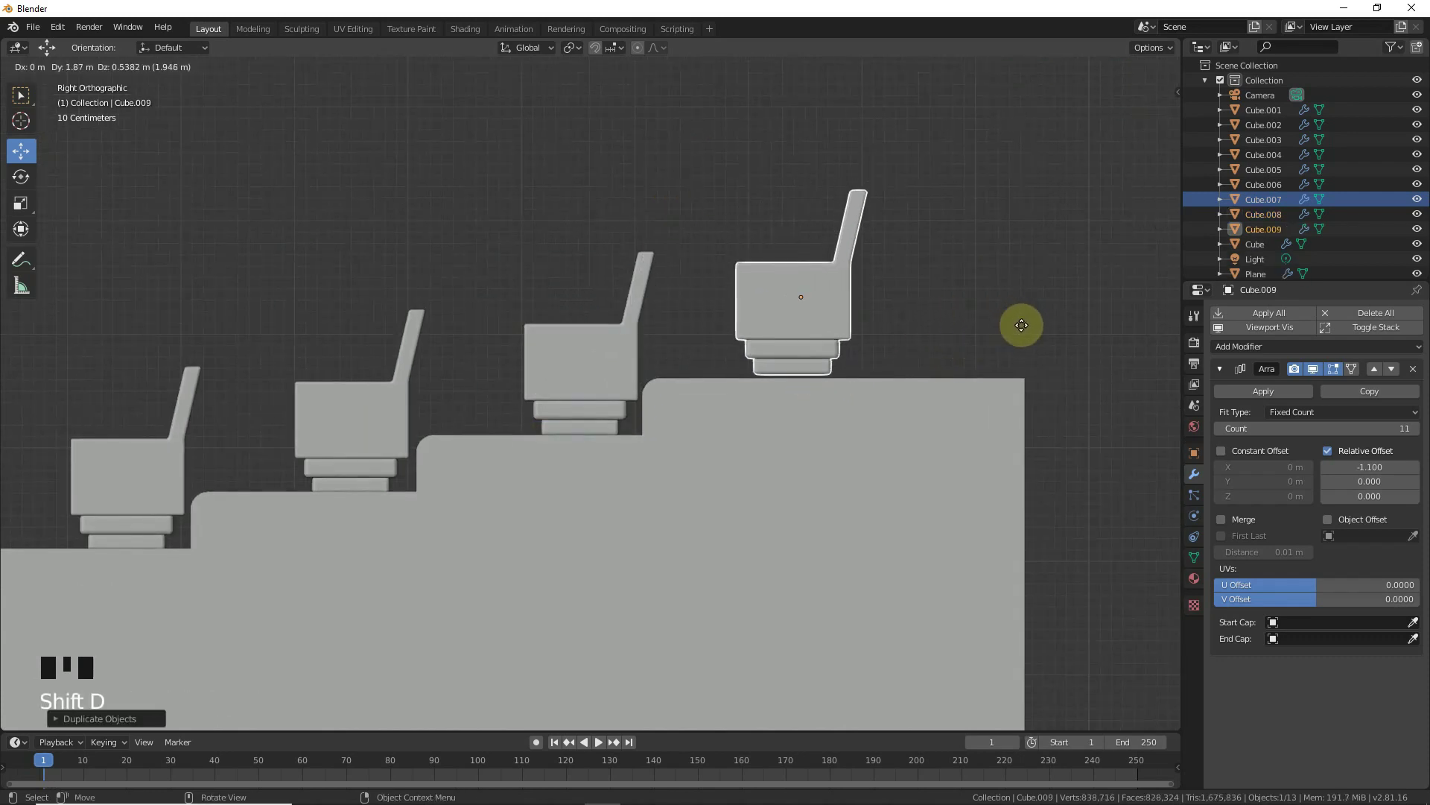
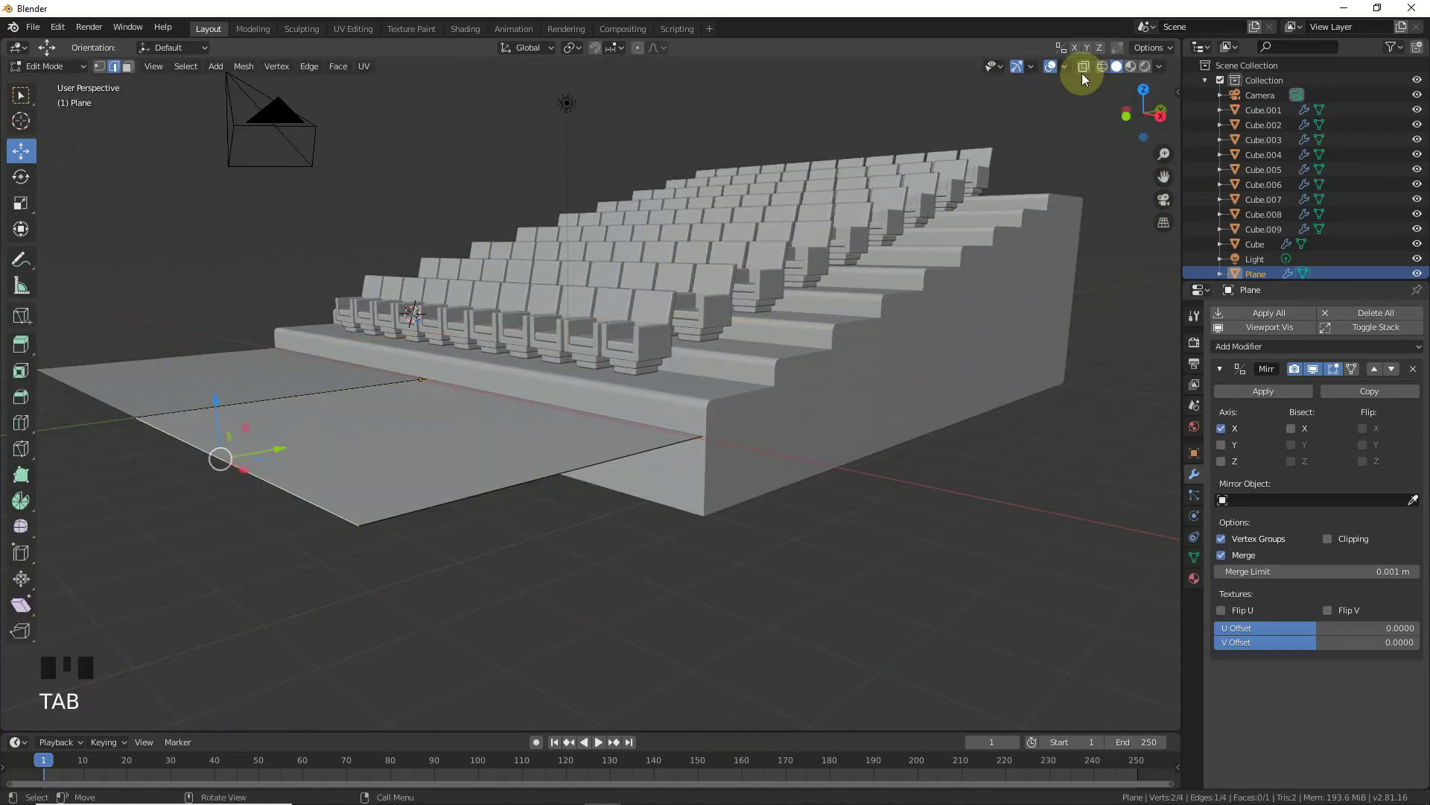
- With X-ray on, extrude the floor plane's far edge upward into a tall wall
{"action": "left_click_drag", "start_coordinate": [1084, 76], "coordinate": [966, 145]}
{"action": "left_click", "coordinate": [690, 439]}
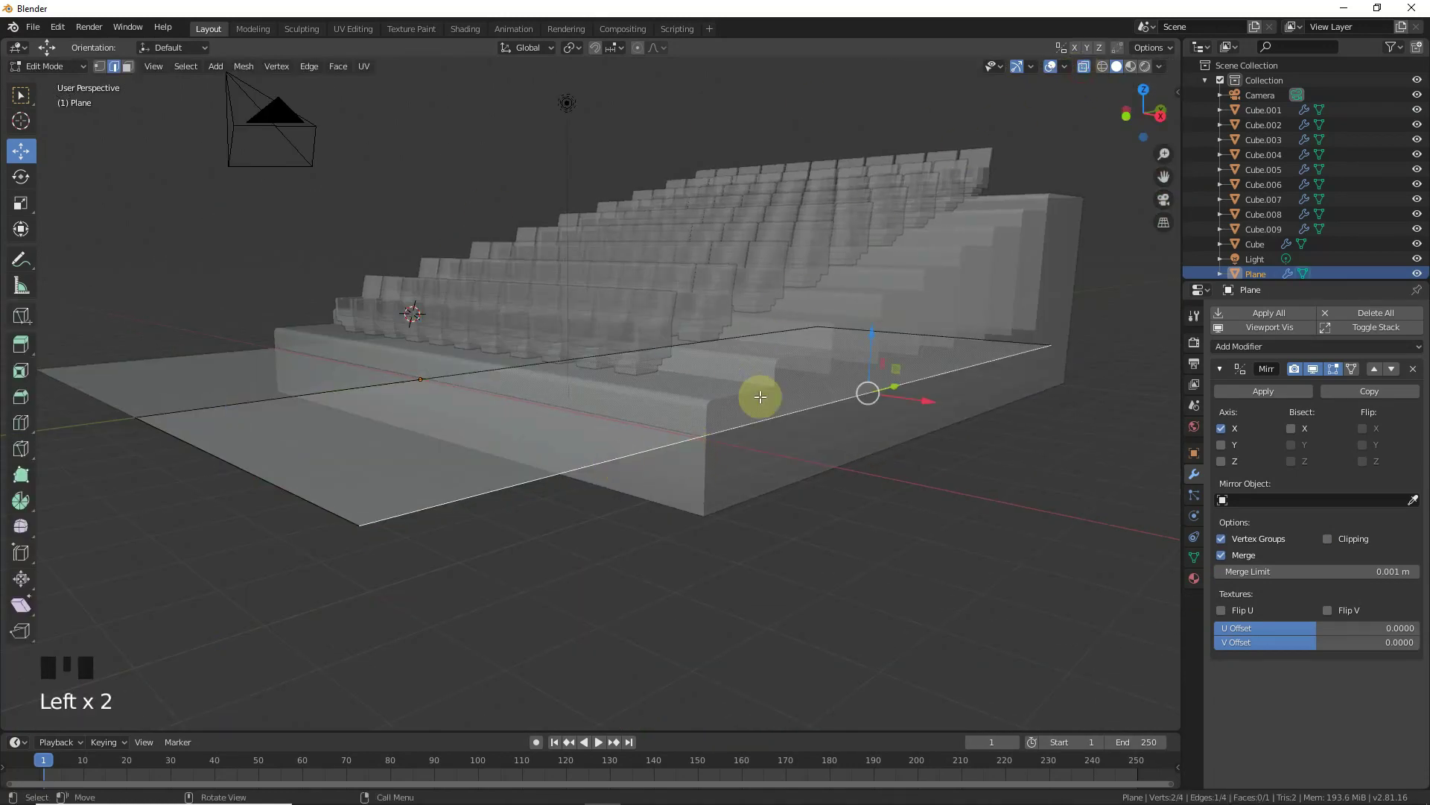
{"action": "left_click", "coordinate": [993, 333]}
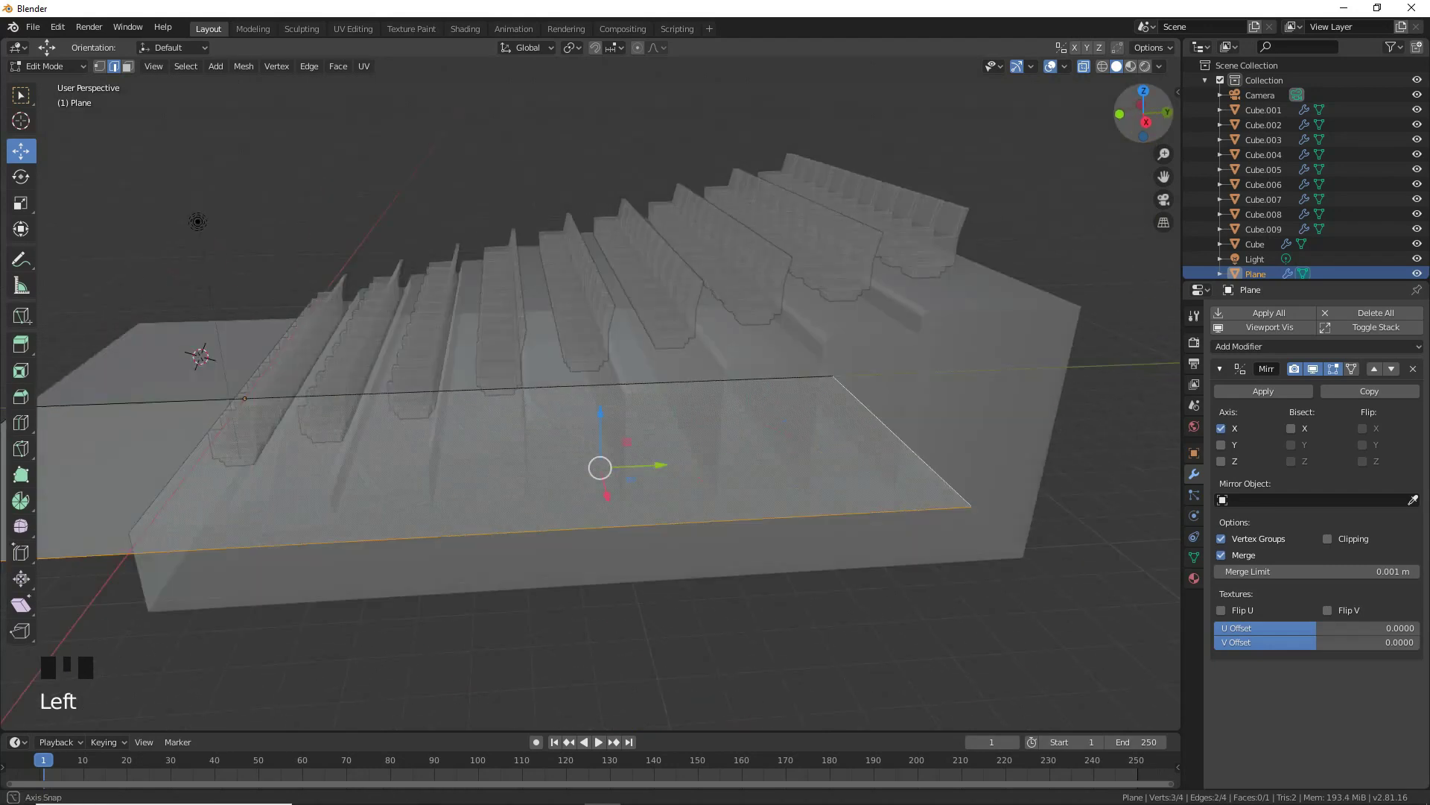
{"action": "key", "text": "e"}
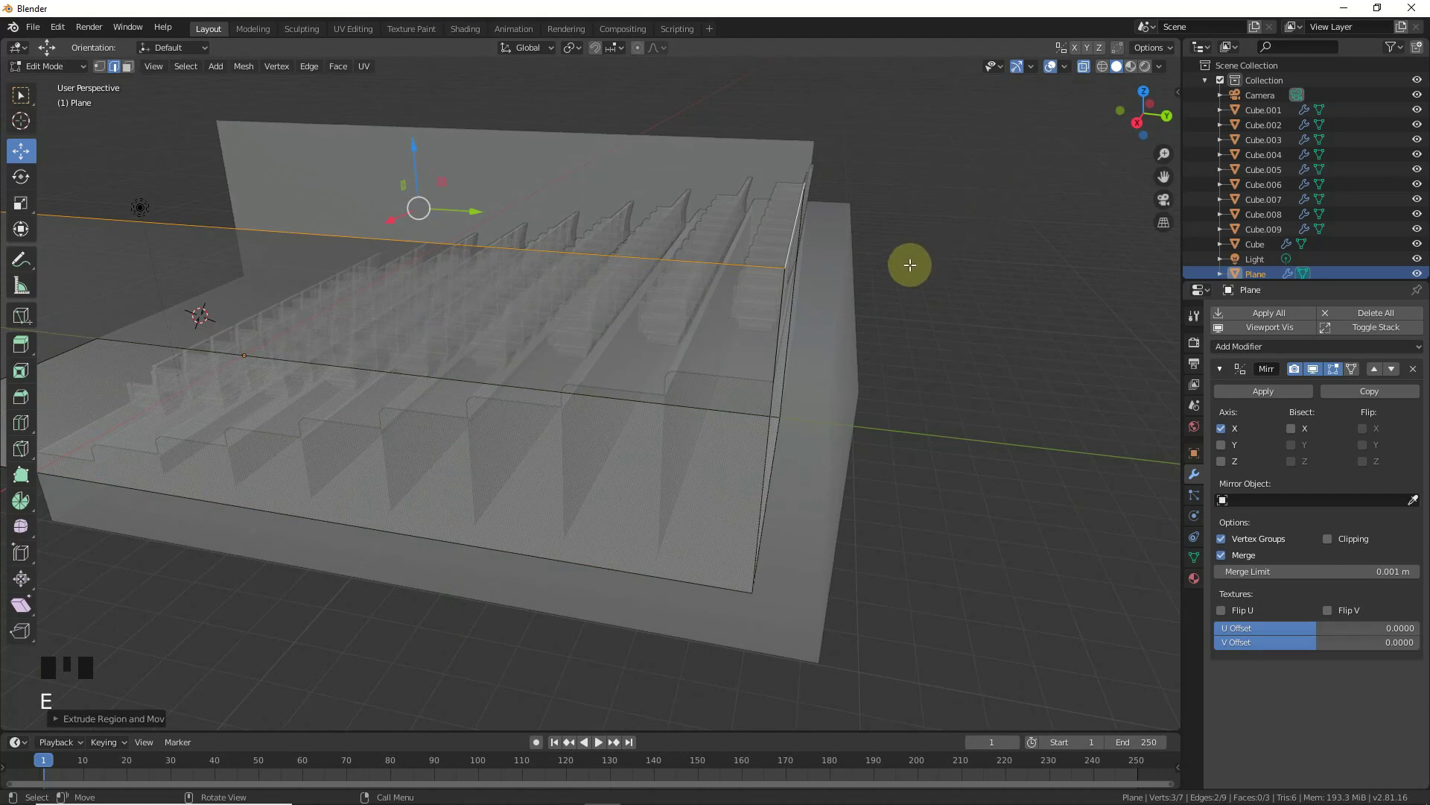
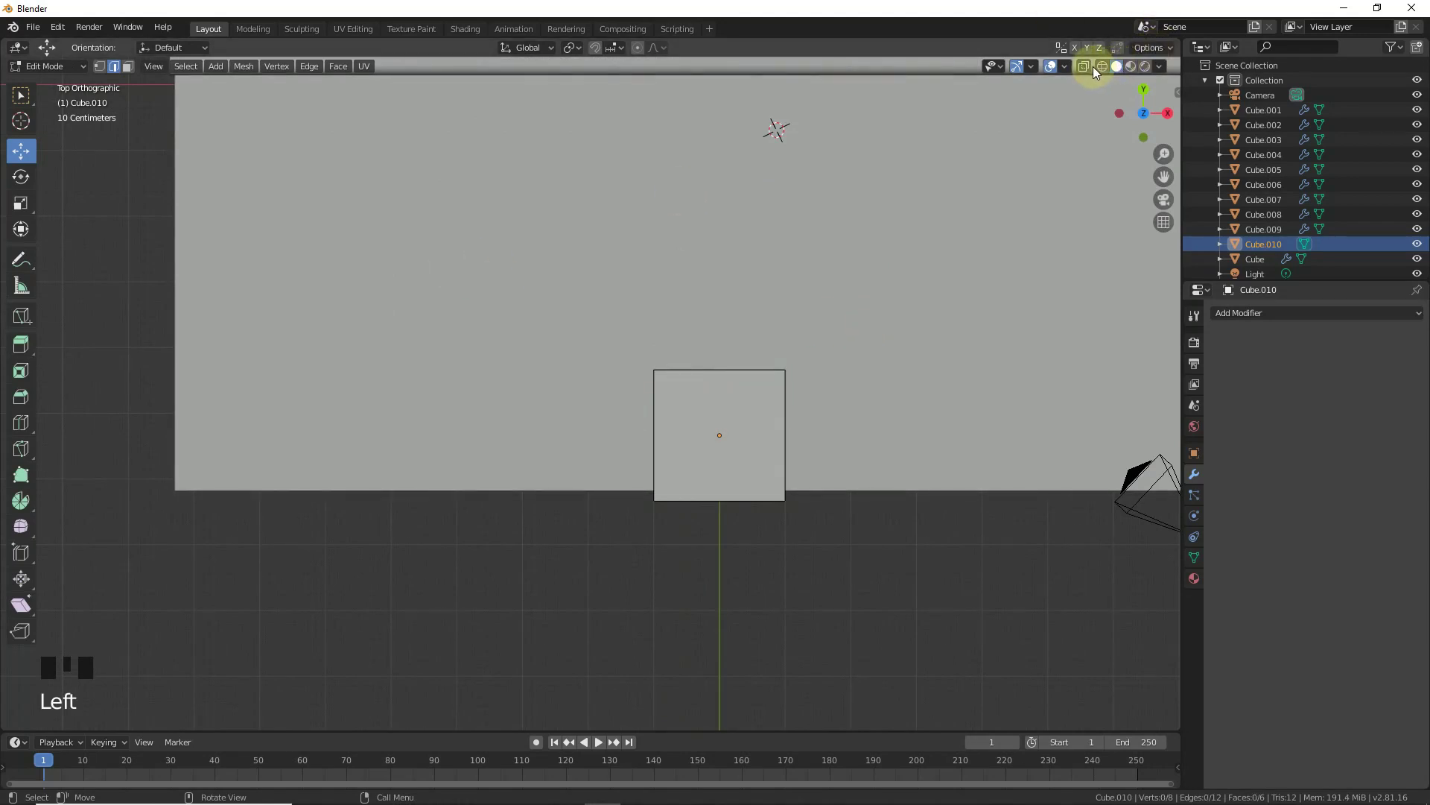
- Flatten the cube into a thin slab at the front of the floor and stretch it across the floor width
{"action": "left_click", "coordinate": [1091, 68]}
{"action": "left_click", "coordinate": [740, 274]}
{"action": "key", "text": "b"}
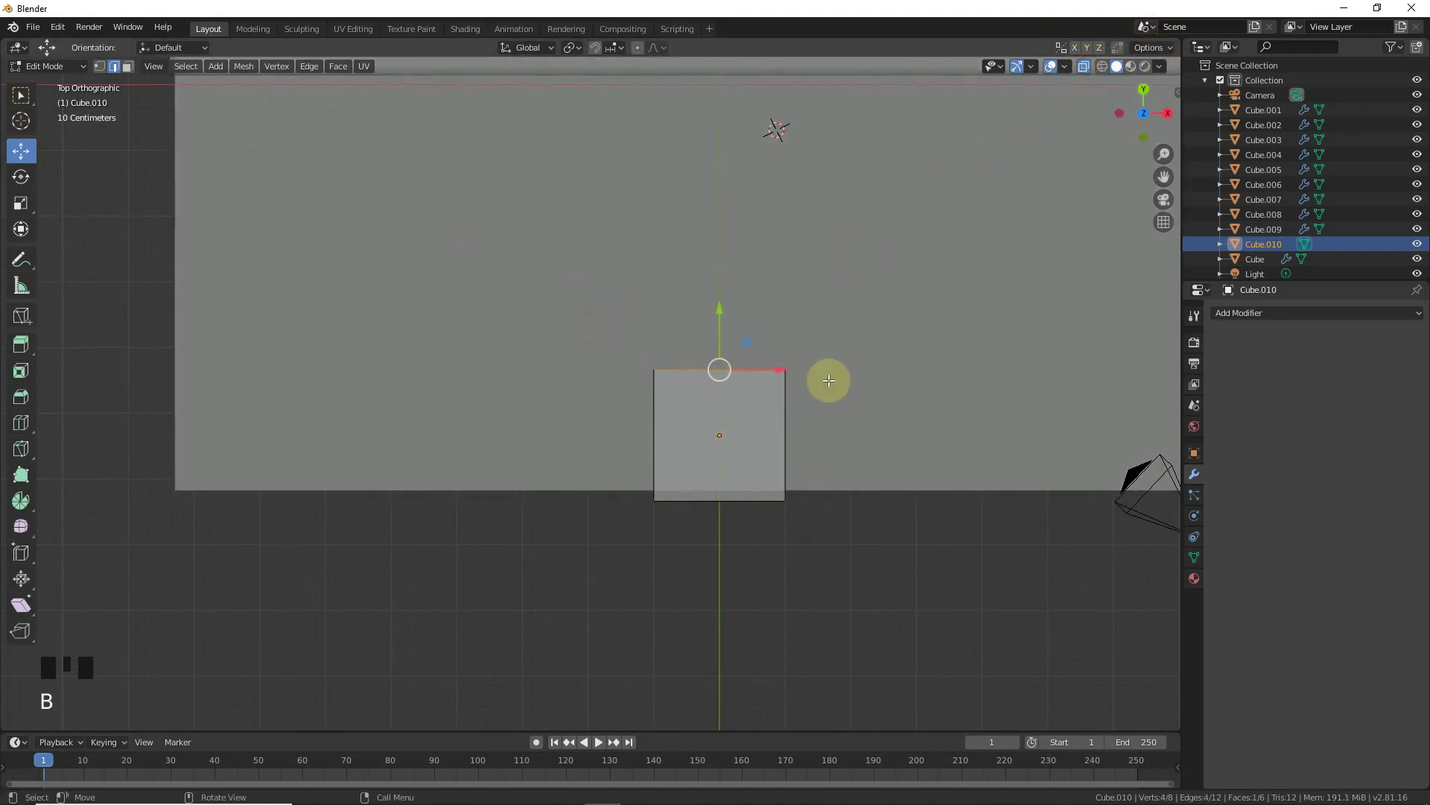
{"action": "left_click_drag", "start_coordinate": [716, 321], "coordinate": [890, 535]}
{"action": "scroll", "scroll_direction": "down", "scroll_amount": 3}
{"action": "key", "text": "b"}
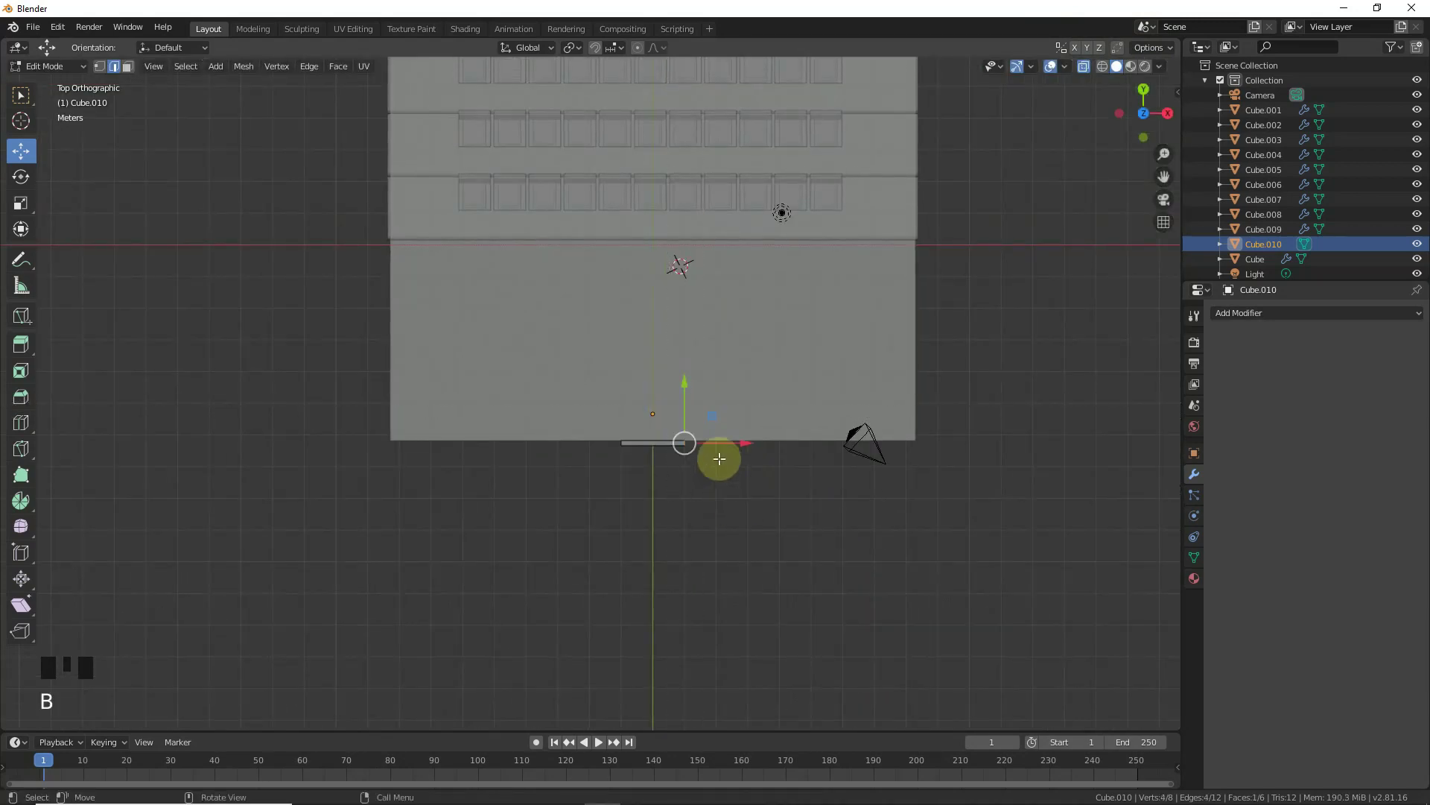
{"action": "left_click_drag", "start_coordinate": [740, 441], "coordinate": [848, 629]}
{"action": "key", "text": "b"}
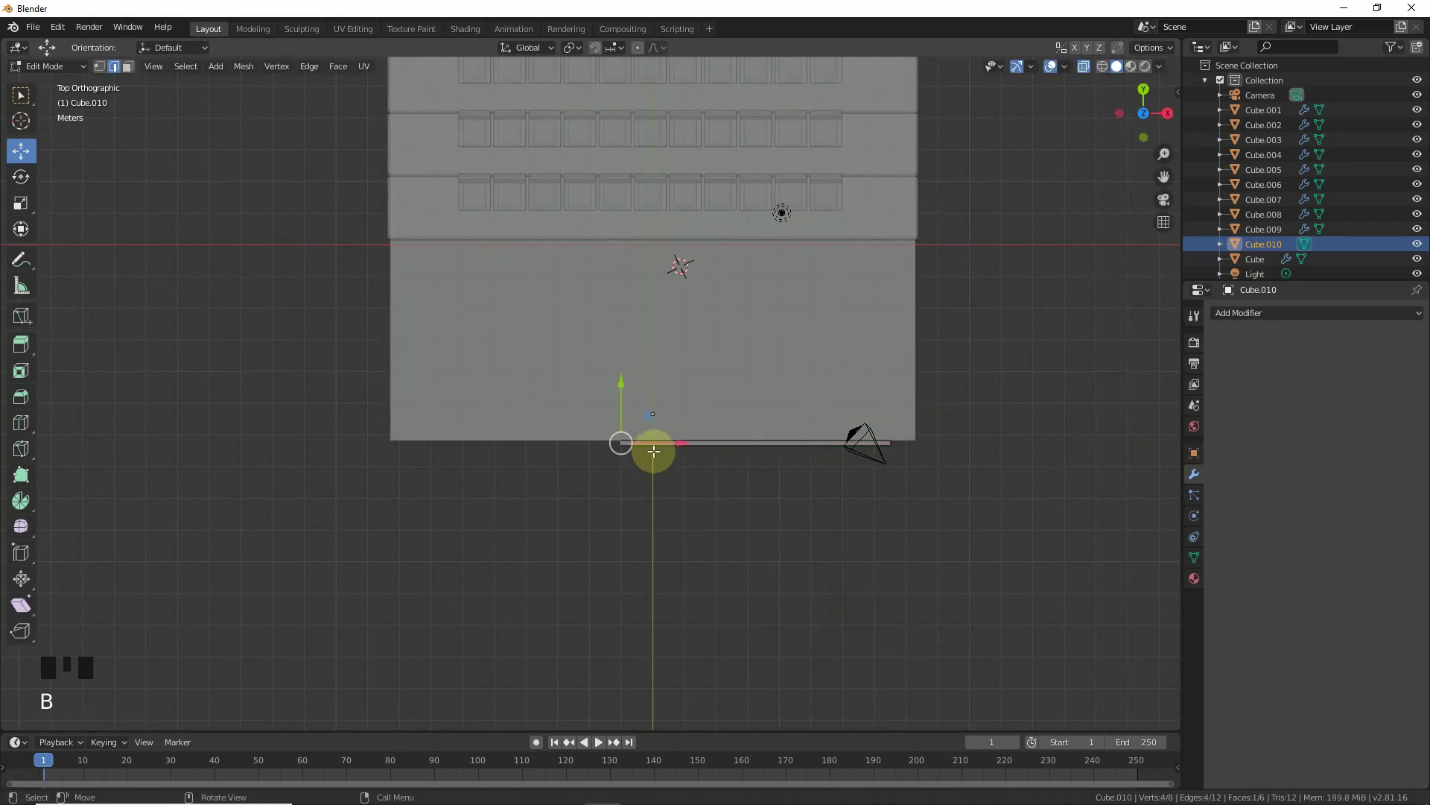
{"action": "left_click_drag", "start_coordinate": [628, 444], "coordinate": [526, 517]}
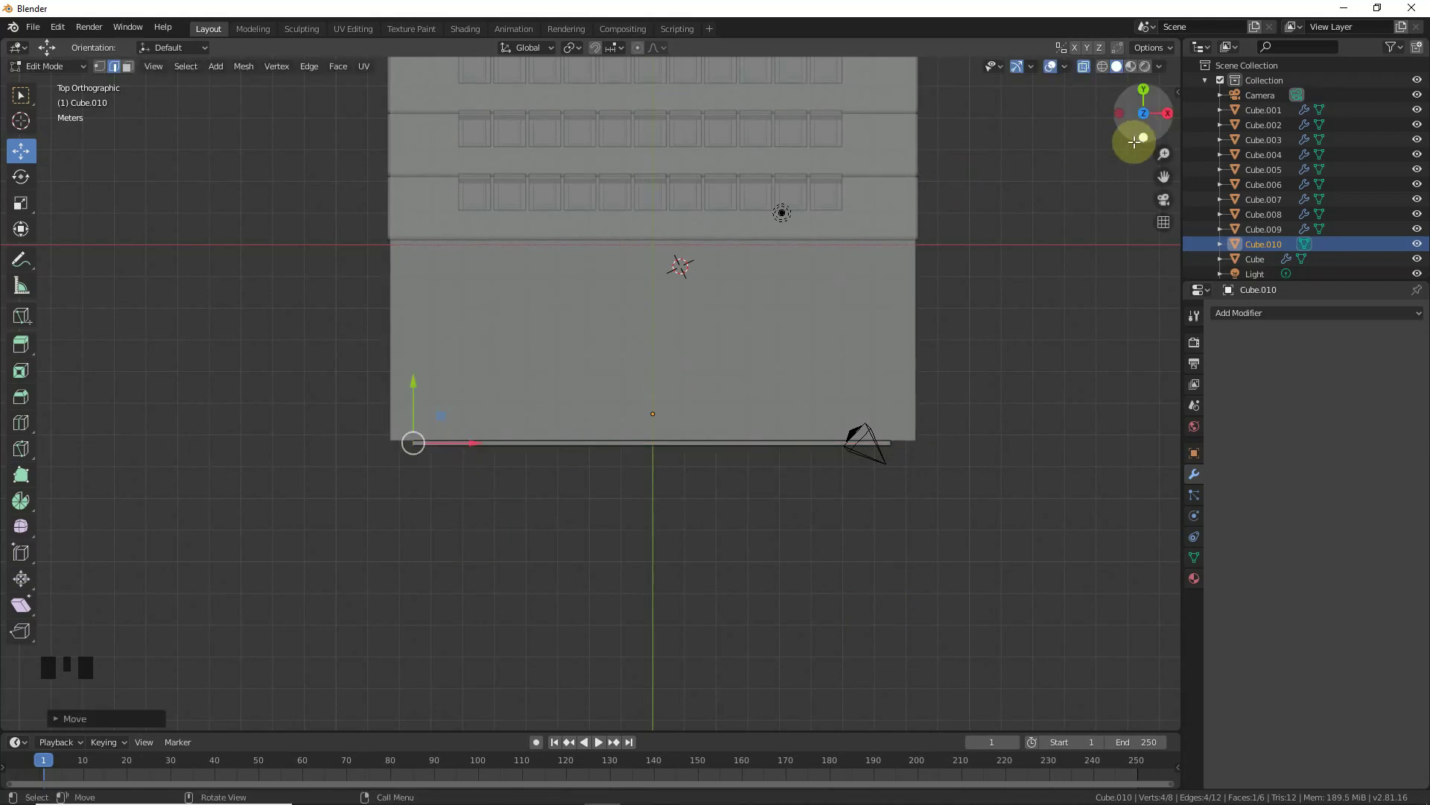
- From the front view, raise the panel's upper vertices so the slab becomes tall
{"action": "key", "text": "KP_1"}
{"action": "scroll", "scroll_direction": "up", "scroll_amount": 3}
{"action": "left_click_drag", "start_coordinate": [709, 322], "coordinate": [532, 395]}
{"action": "key", "text": "b"}
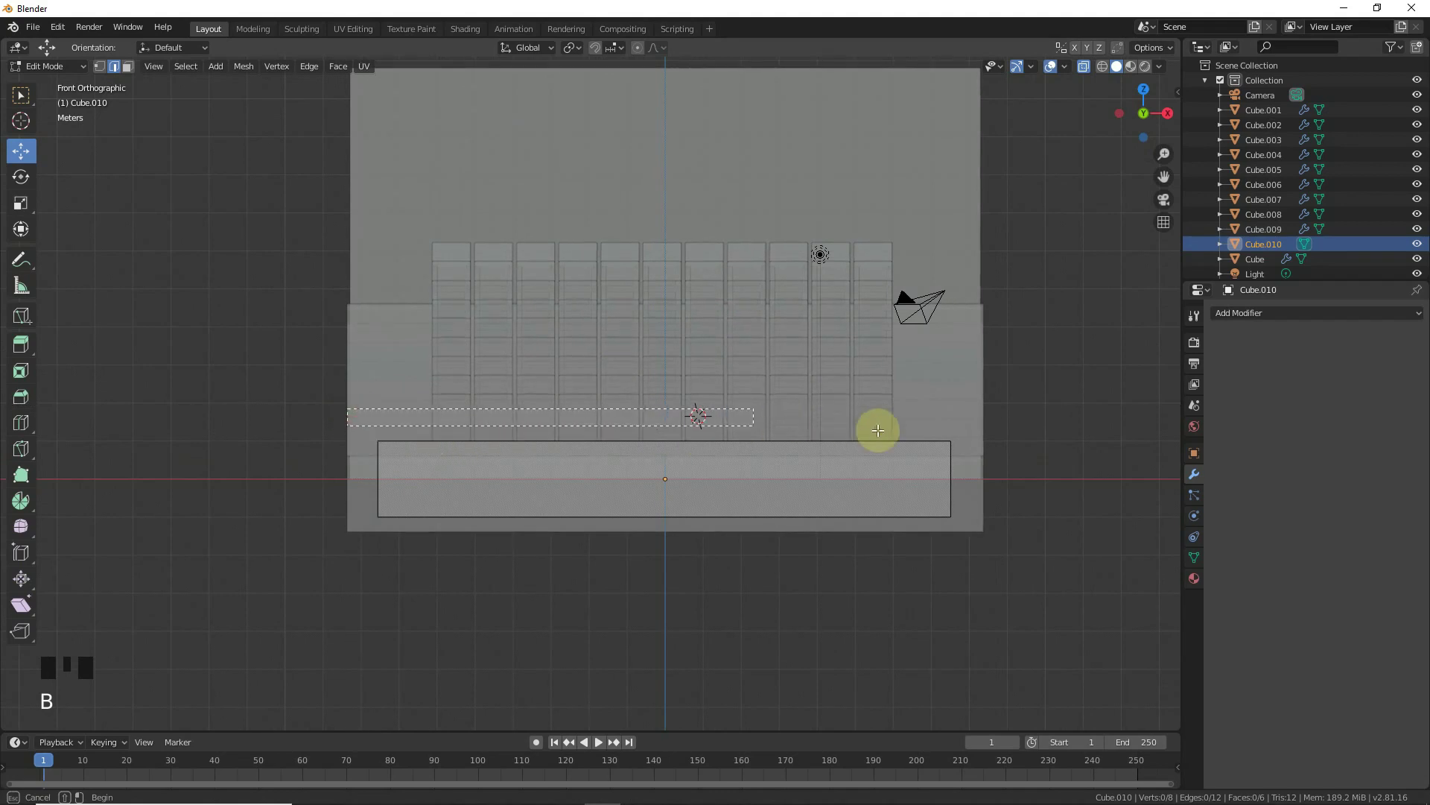
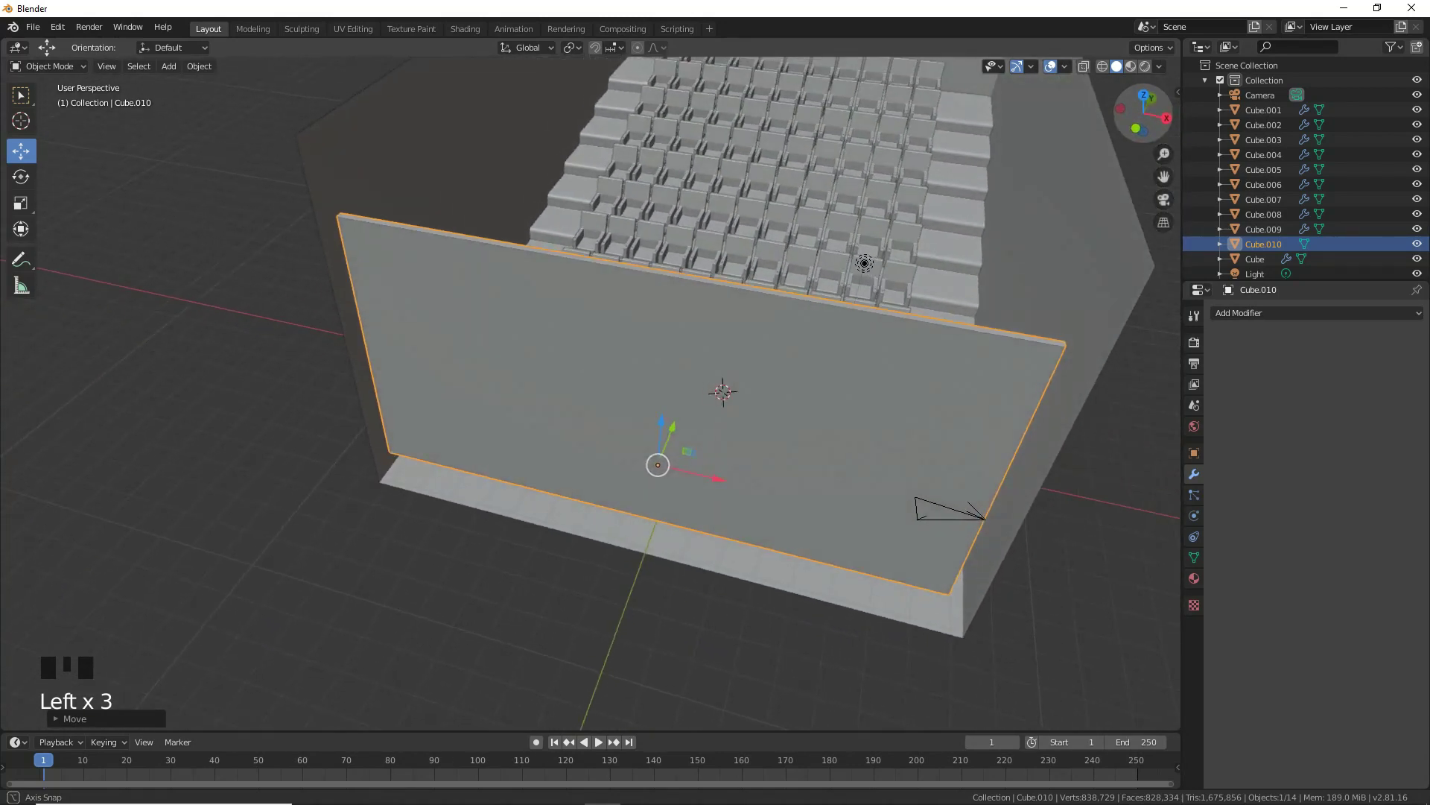
- Edit the stepped seating's geometry and view it from above to reach its outer side
{"action": "scroll", "scroll_direction": "down", "scroll_amount": 3}
{"action": "left_click", "coordinate": [963, 379]}
{"action": "left_click", "coordinate": [1017, 415]}
{"action": "key", "text": "Tab"}
{"action": "scroll", "scroll_direction": "down", "scroll_amount": 3}
{"action": "scroll", "scroll_direction": "up", "scroll_amount": 3}
{"action": "key", "text": "KP_7"}
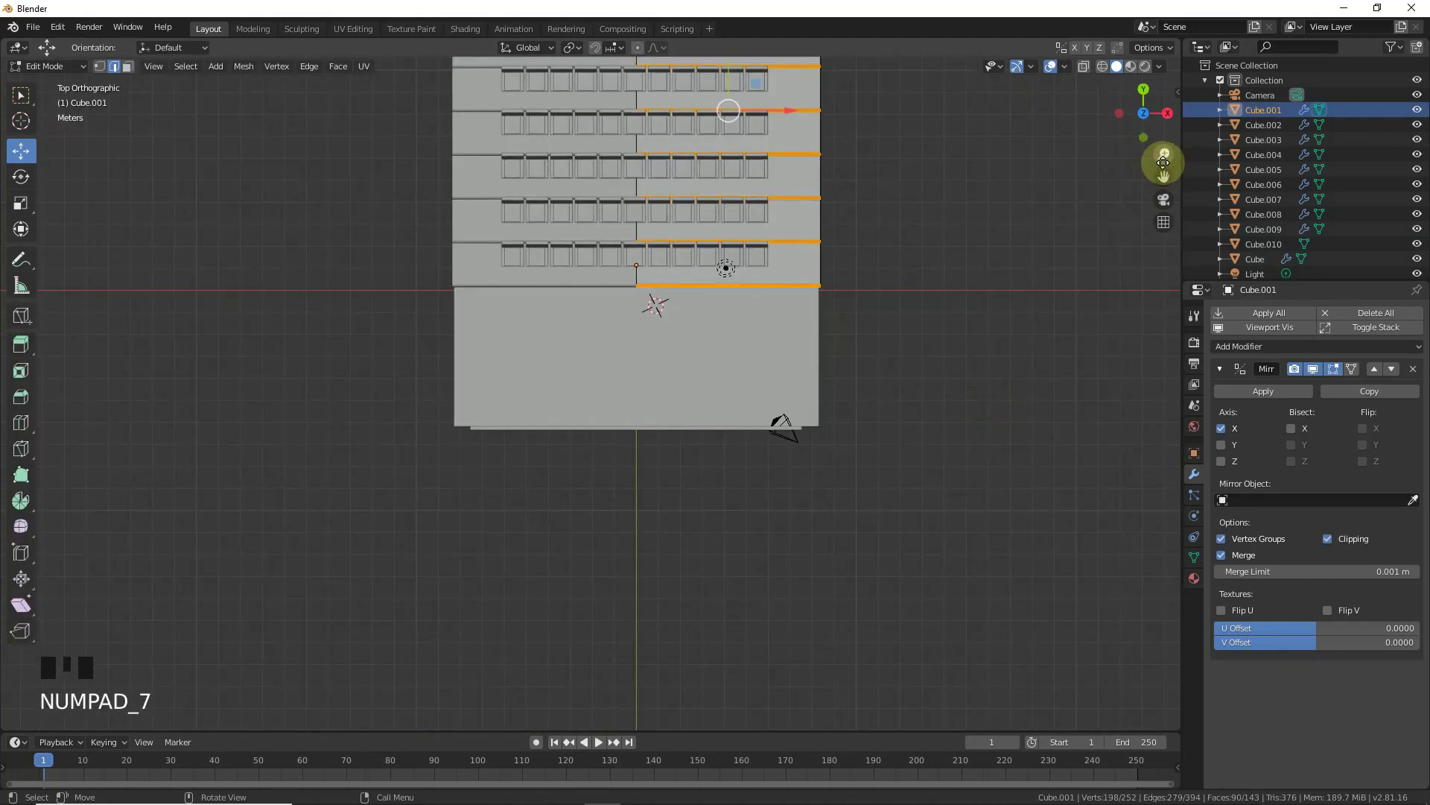
{"action": "left_click", "coordinate": [1163, 167]}
{"action": "scroll", "scroll_direction": "up", "scroll_amount": 3}
{"action": "left_click_drag", "start_coordinate": [1068, 90], "coordinate": [983, 221]}
{"action": "scroll", "scroll_direction": "down", "scroll_amount": 3}
- Move the steps' outer side outward to widen them and shift the side wall to match
{"action": "key", "text": "b"}
{"action": "left_click", "coordinate": [791, 188]}
{"action": "left_click", "coordinate": [739, 209]}
{"action": "key", "text": "b"}
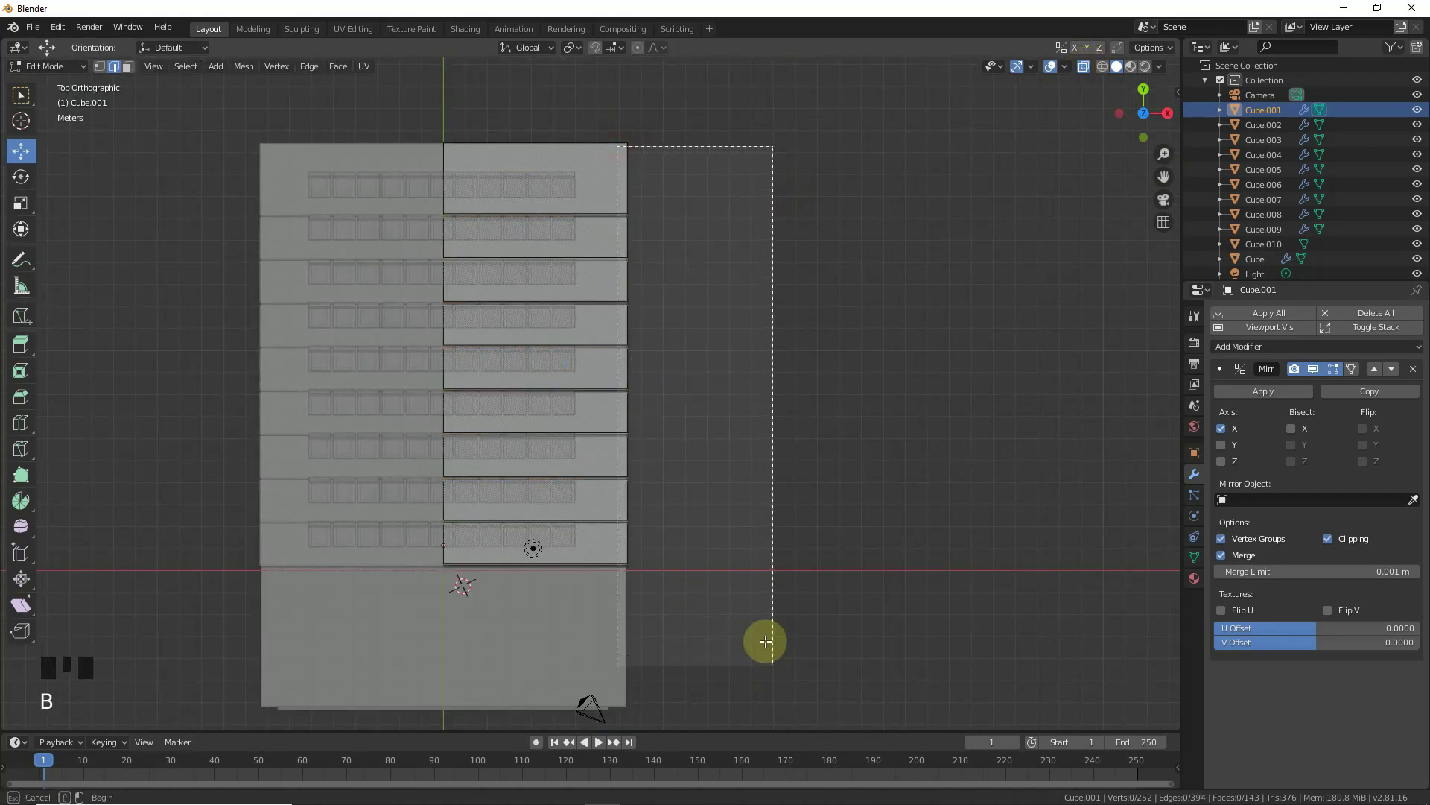
{"action": "key", "text": "b"}
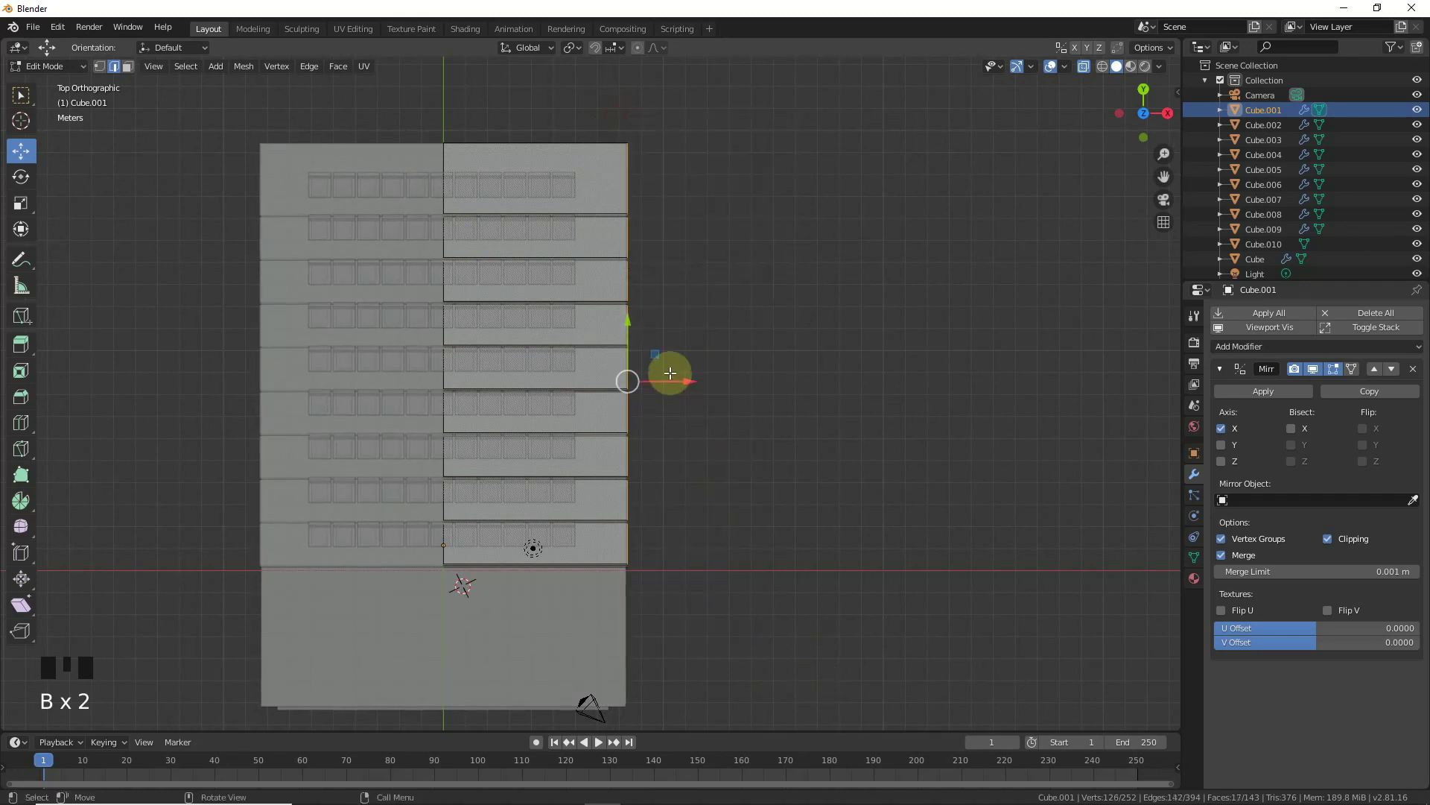
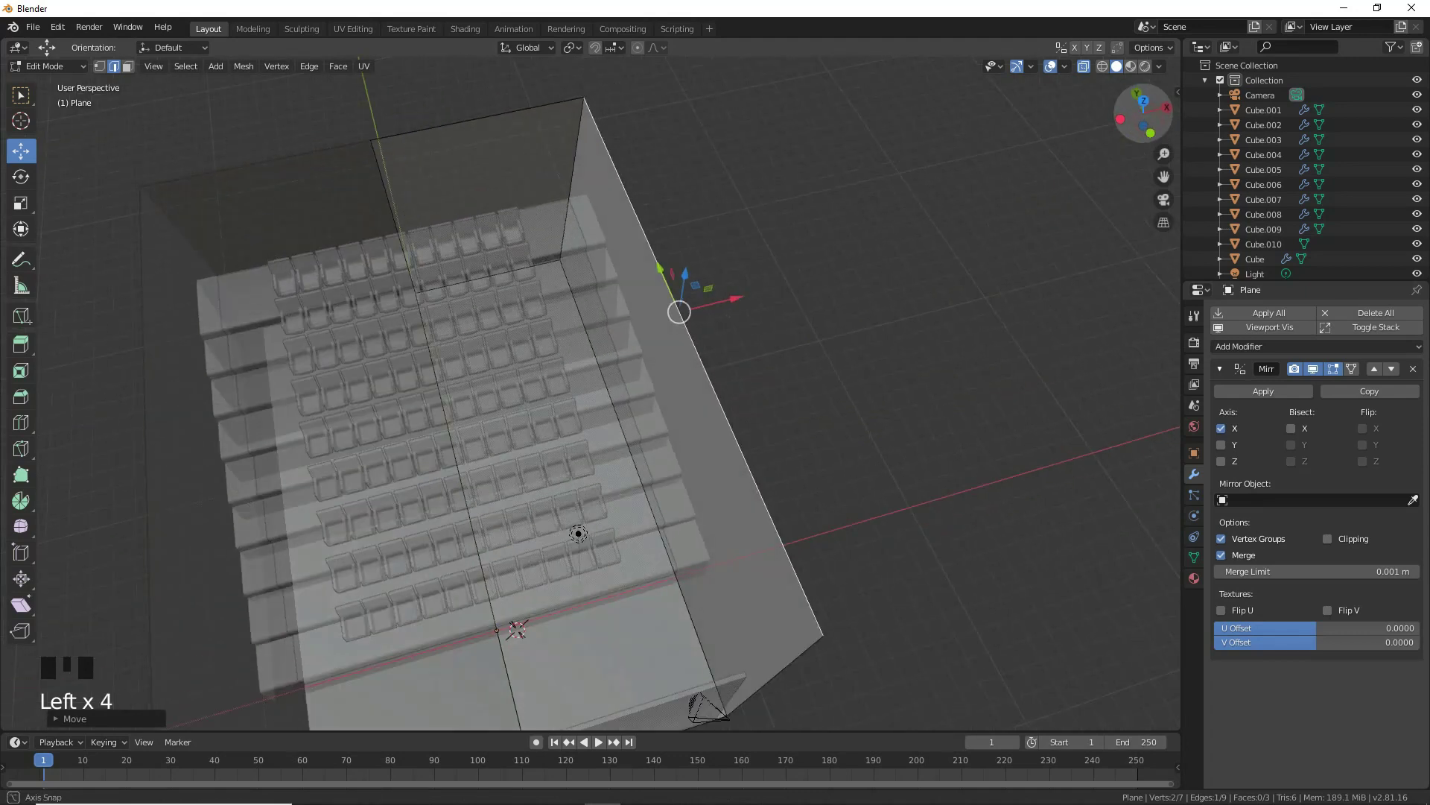
{"action": "key", "text": "ctrl+z"}
{"action": "left_click", "coordinate": [704, 537]}
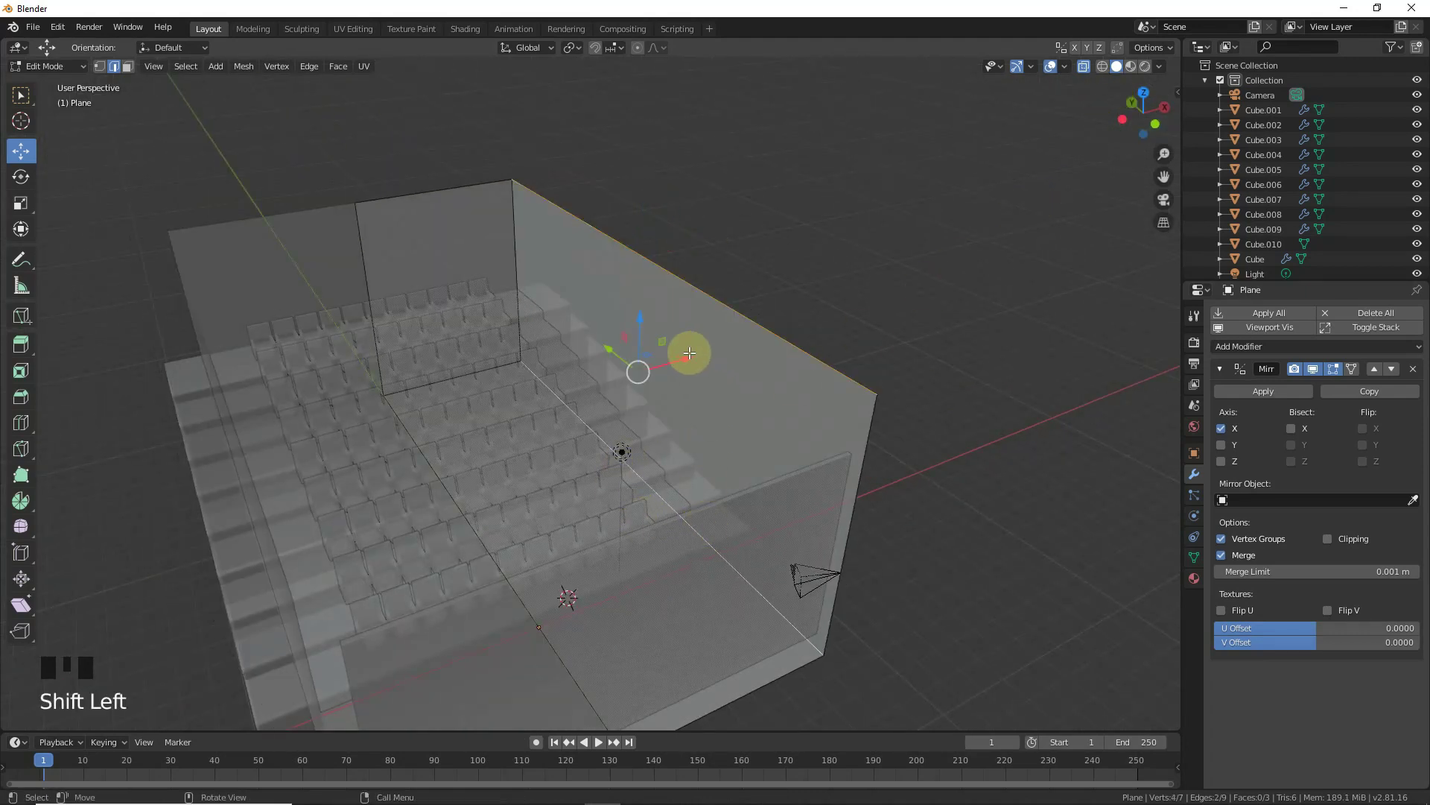
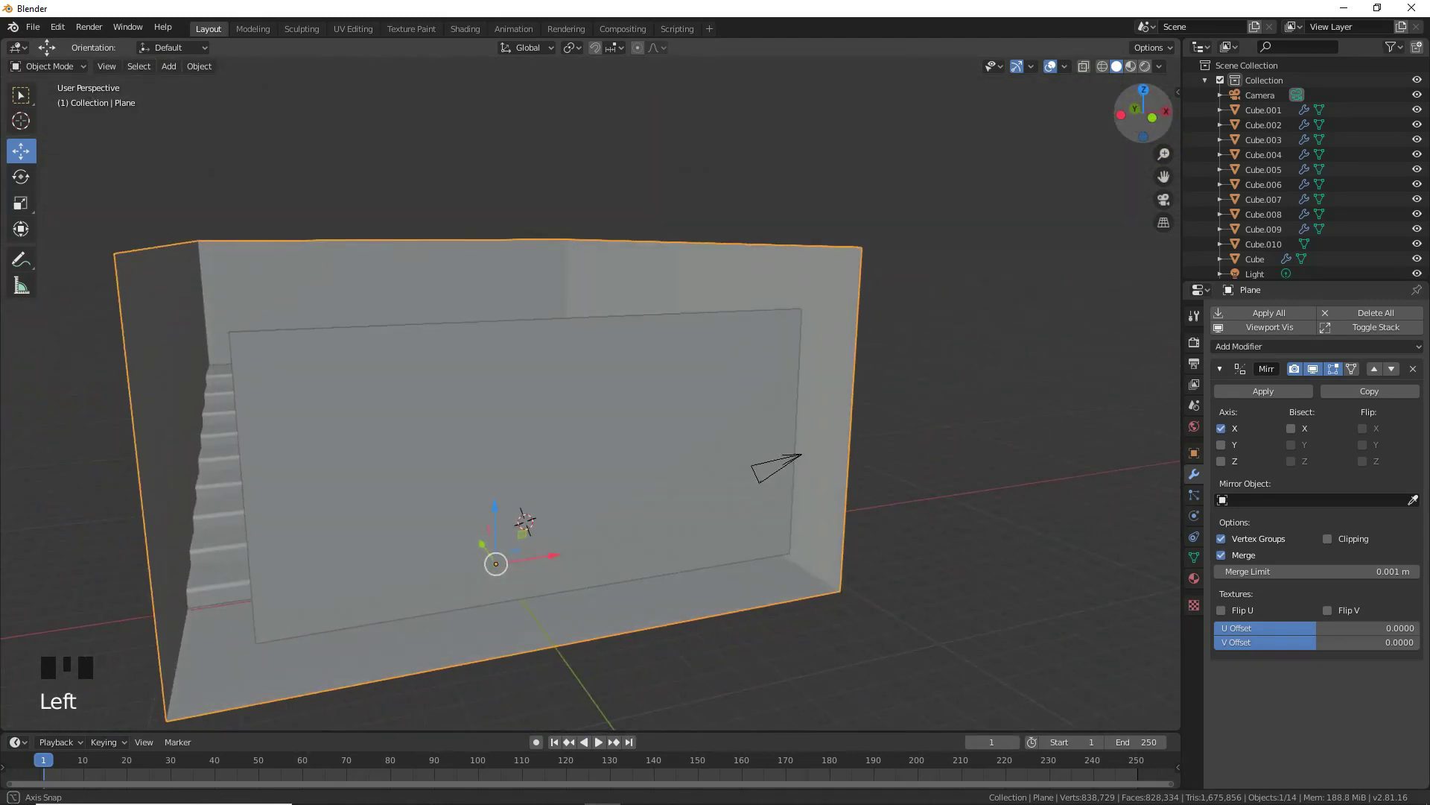
- Stretch the front panel's edges from top view so it spans the full wall width
{"action": "left_click", "coordinate": [567, 390]}
{"action": "key", "text": "KP_7"}
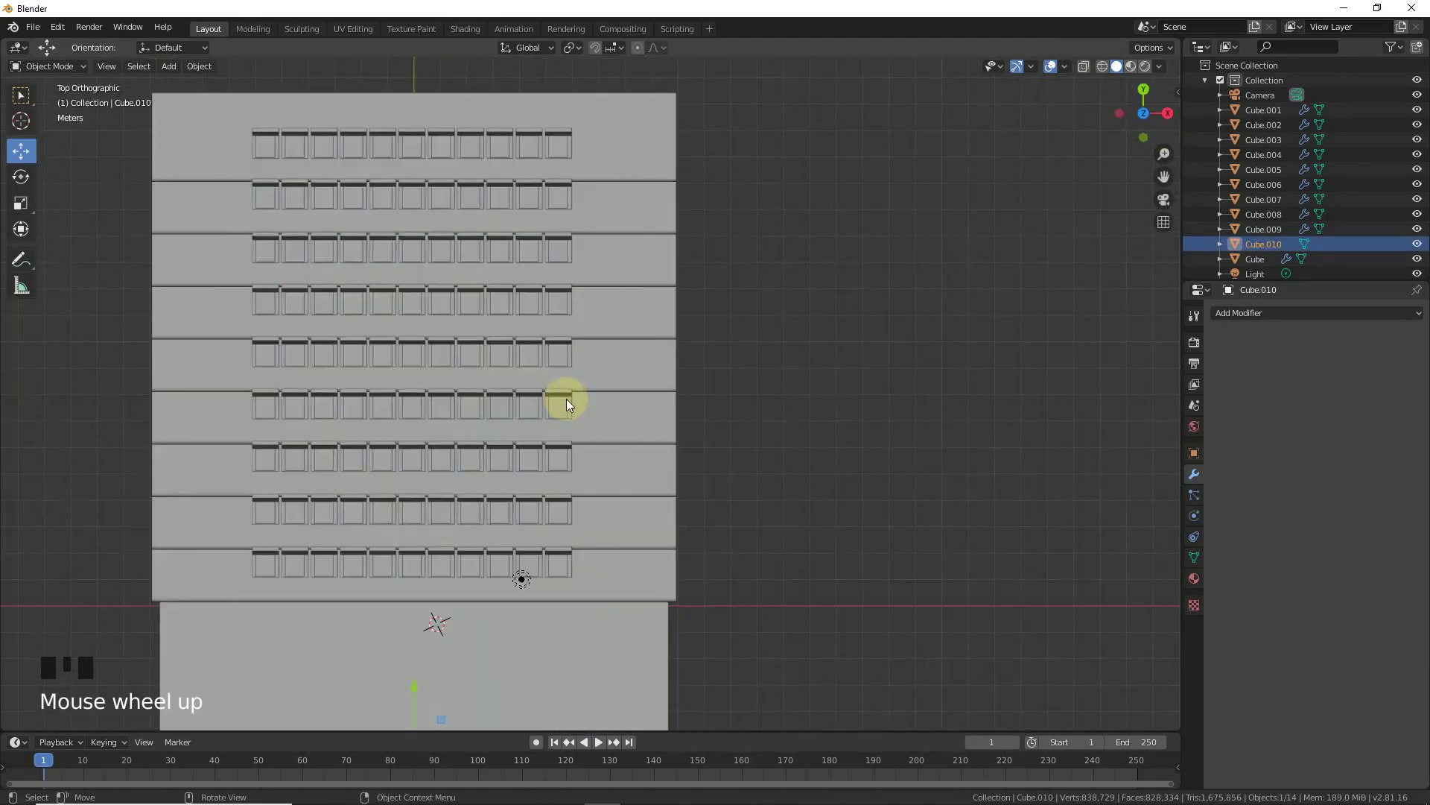
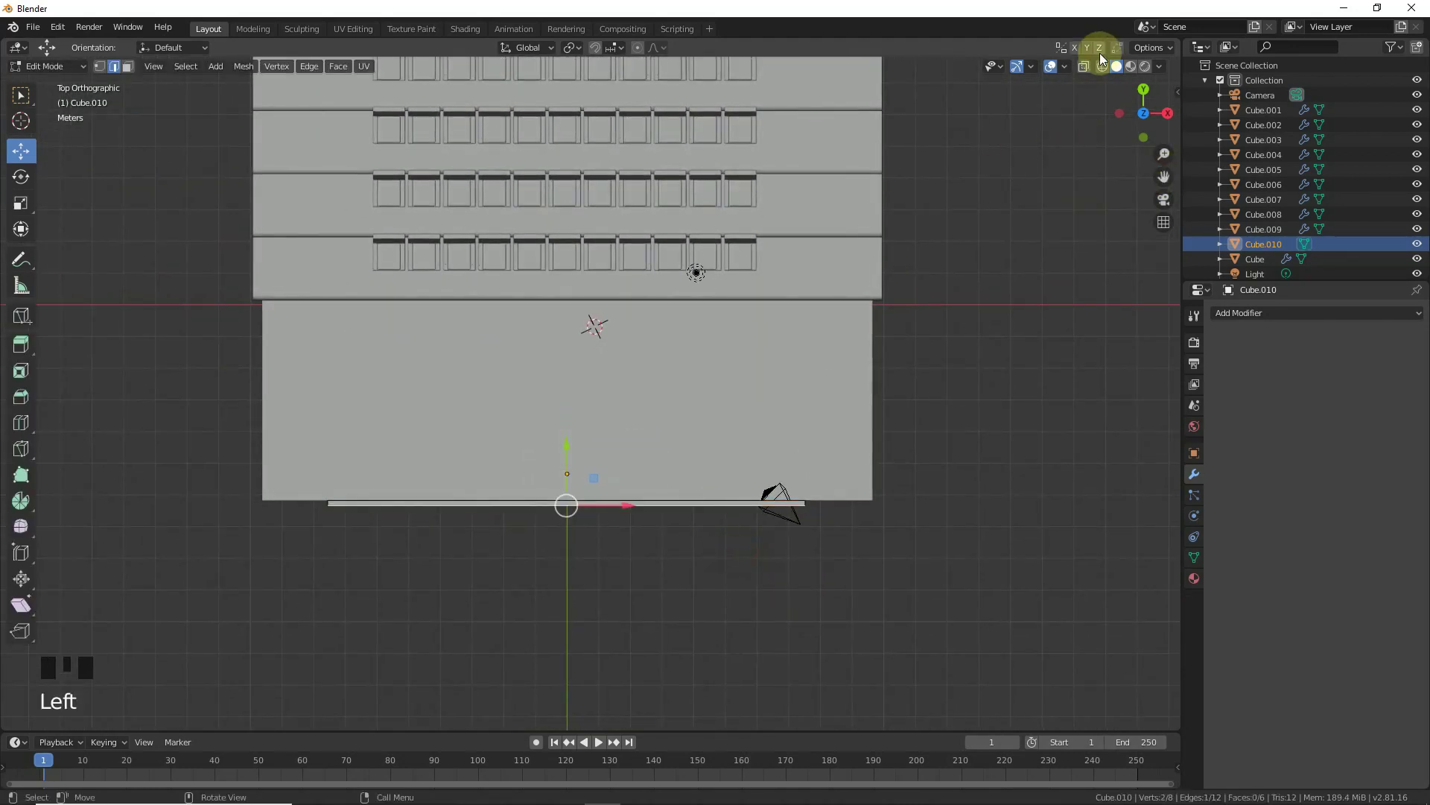
{"action": "left_click", "coordinate": [1089, 70]}
{"action": "left_click_drag", "start_coordinate": [907, 656], "coordinate": [894, 643]}
{"action": "key", "text": "b"}
{"action": "left_click_drag", "start_coordinate": [849, 504], "coordinate": [697, 611]}
{"action": "key", "text": "b"}
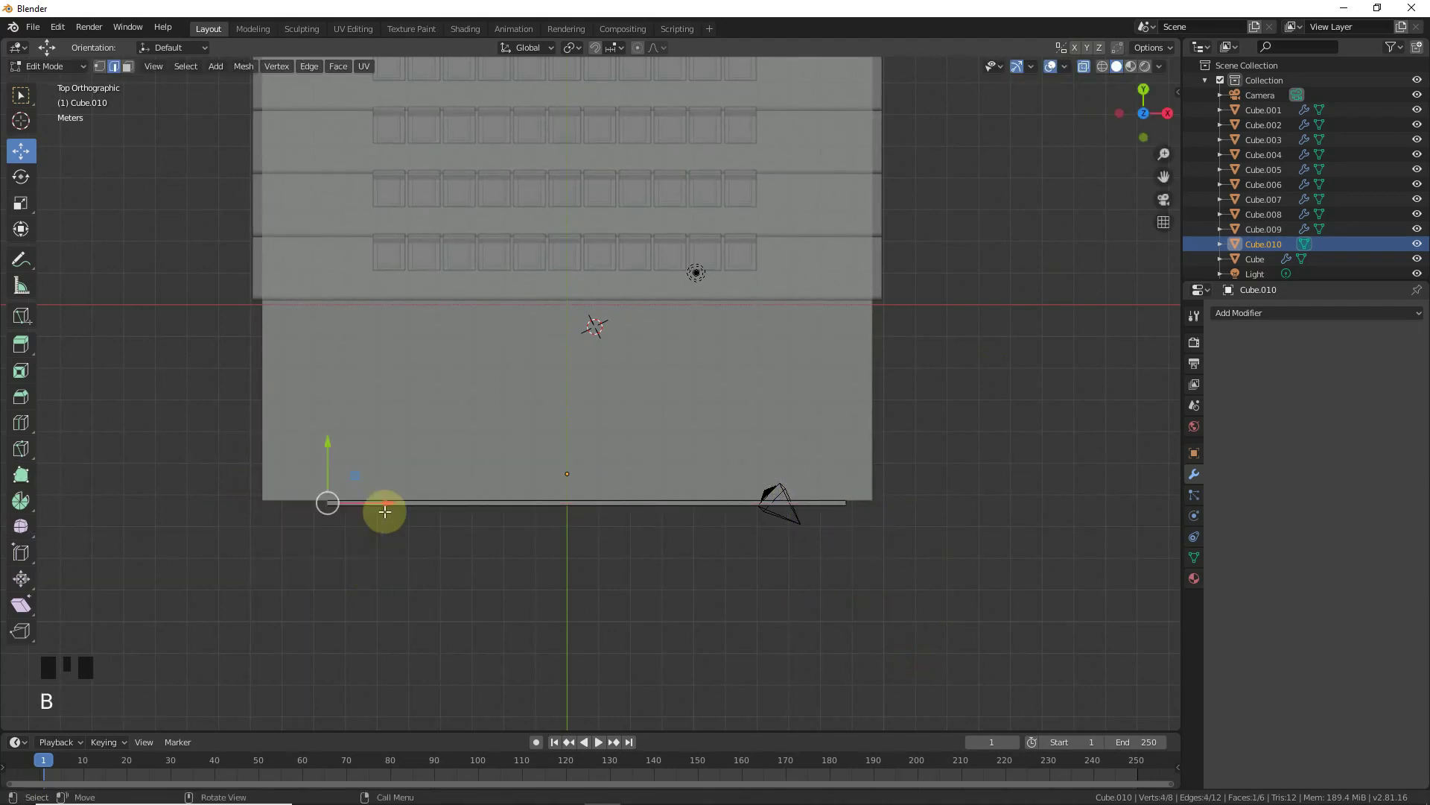
{"action": "left_click_drag", "start_coordinate": [366, 505], "coordinate": [342, 499]}
- Check the screen from the front and orbit to view it standing above the seats
{"action": "key", "text": "KP_1"}
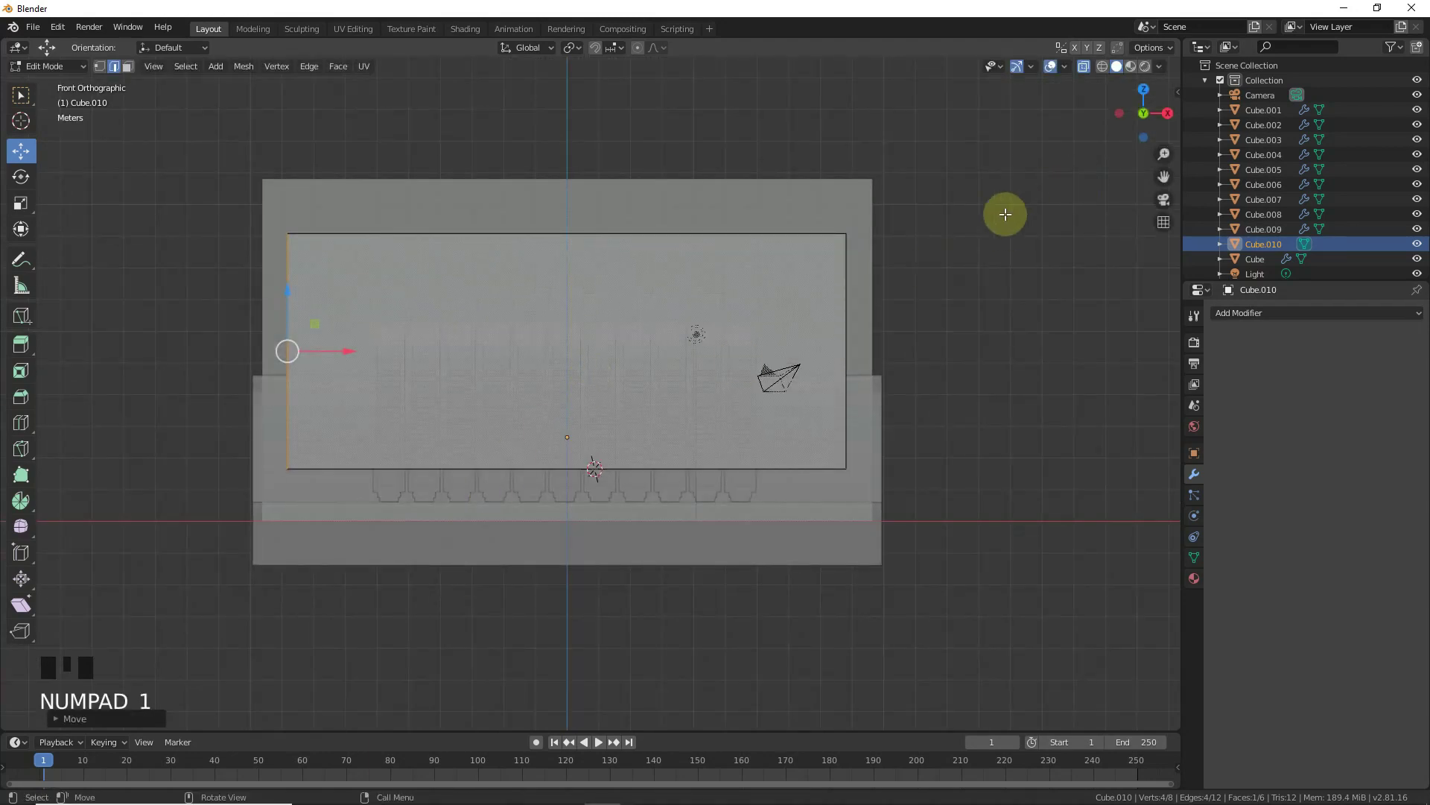
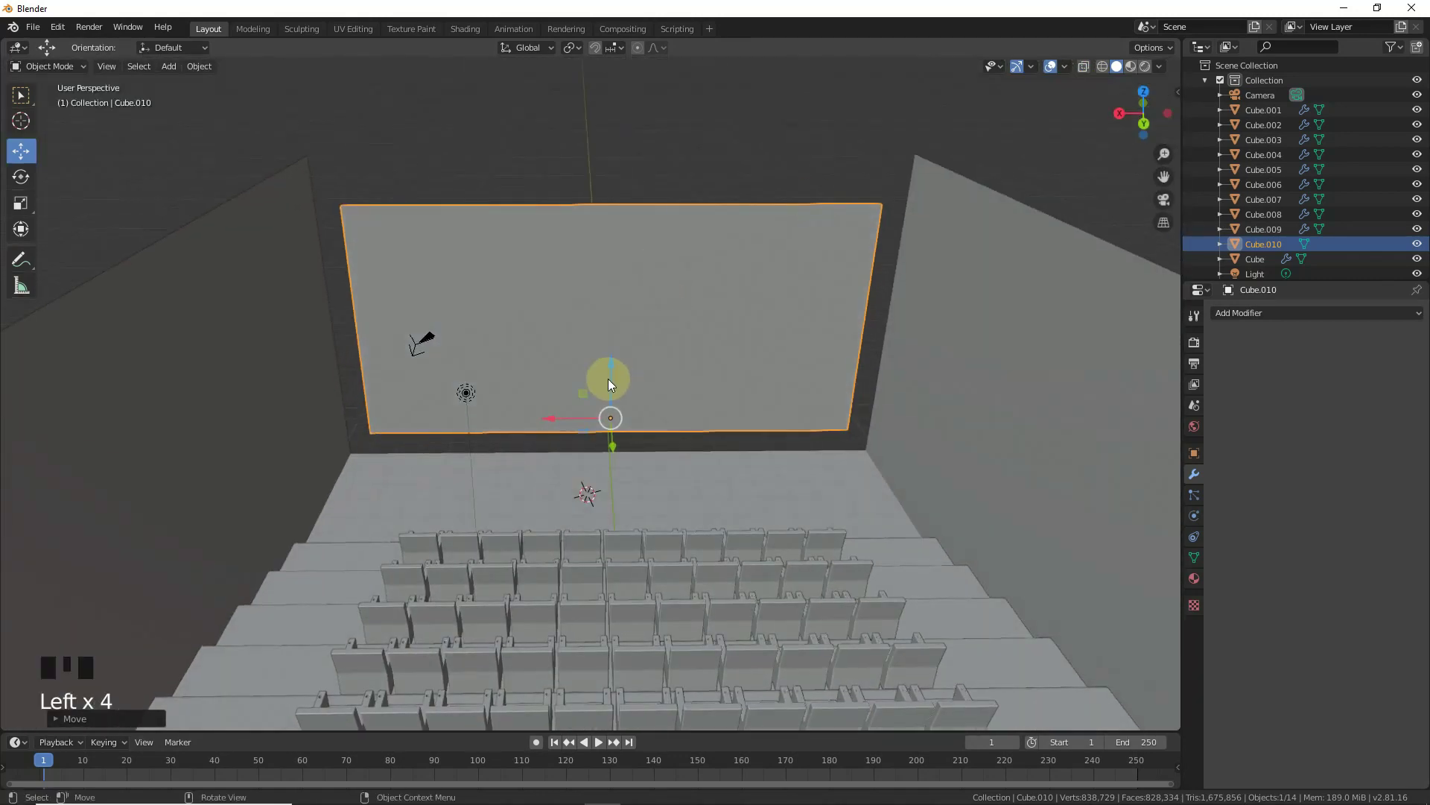
{"action": "left_click_drag", "start_coordinate": [607, 362], "coordinate": [662, 357]}
{"action": "scroll", "scroll_direction": "up", "scroll_amount": 3}
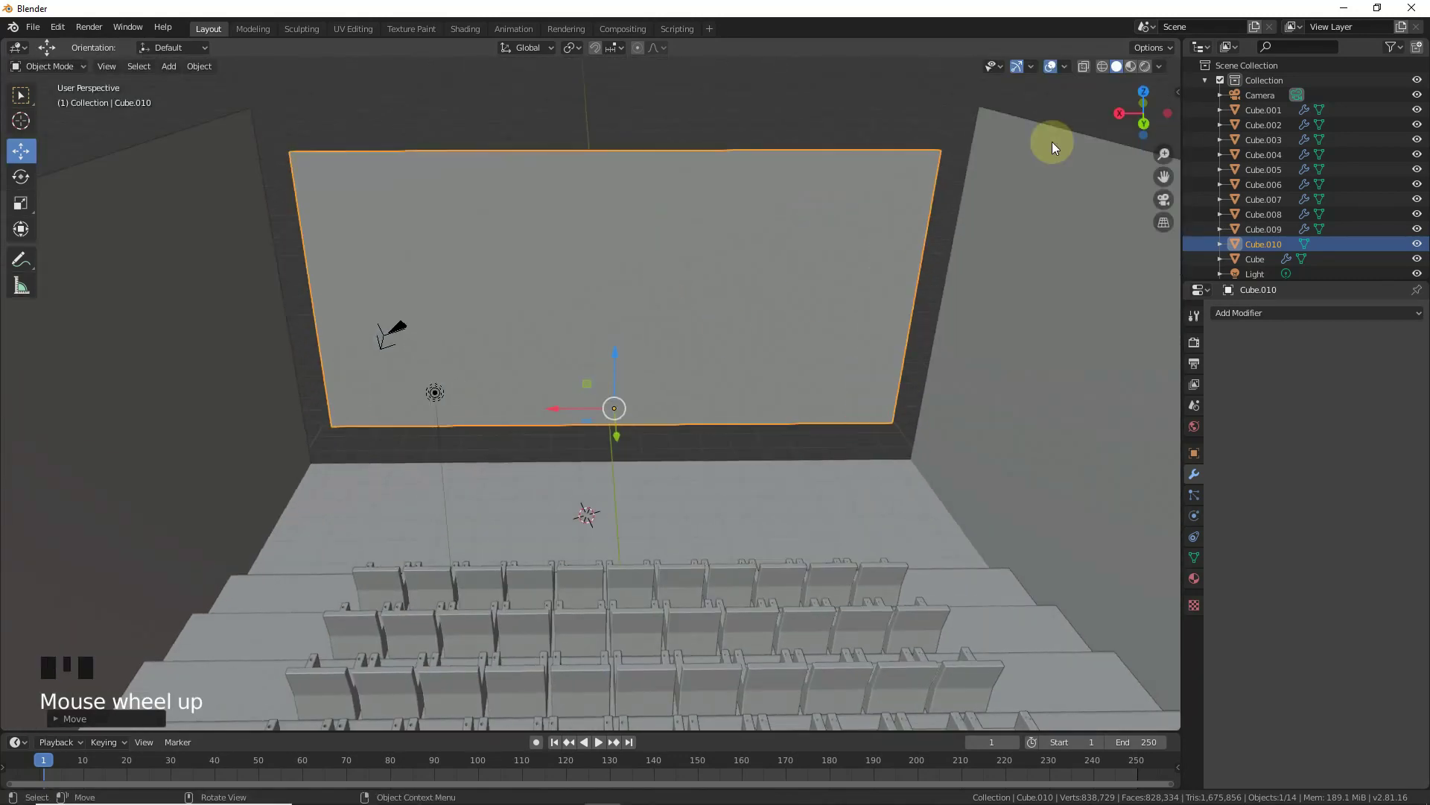